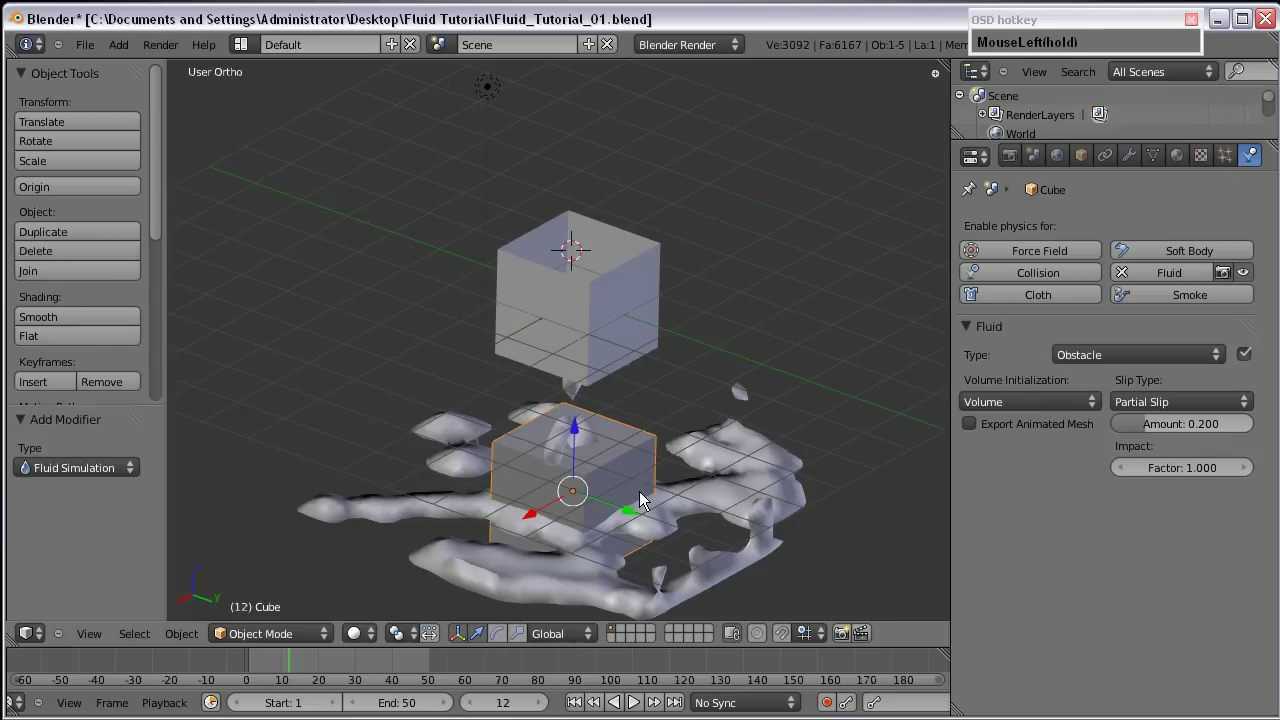
Inspect both cubes up close and keep their Volume Initialization set to Volume.
{"action": "left_click_drag", "start_coordinate": [601, 498], "coordinate": [579, 472]}
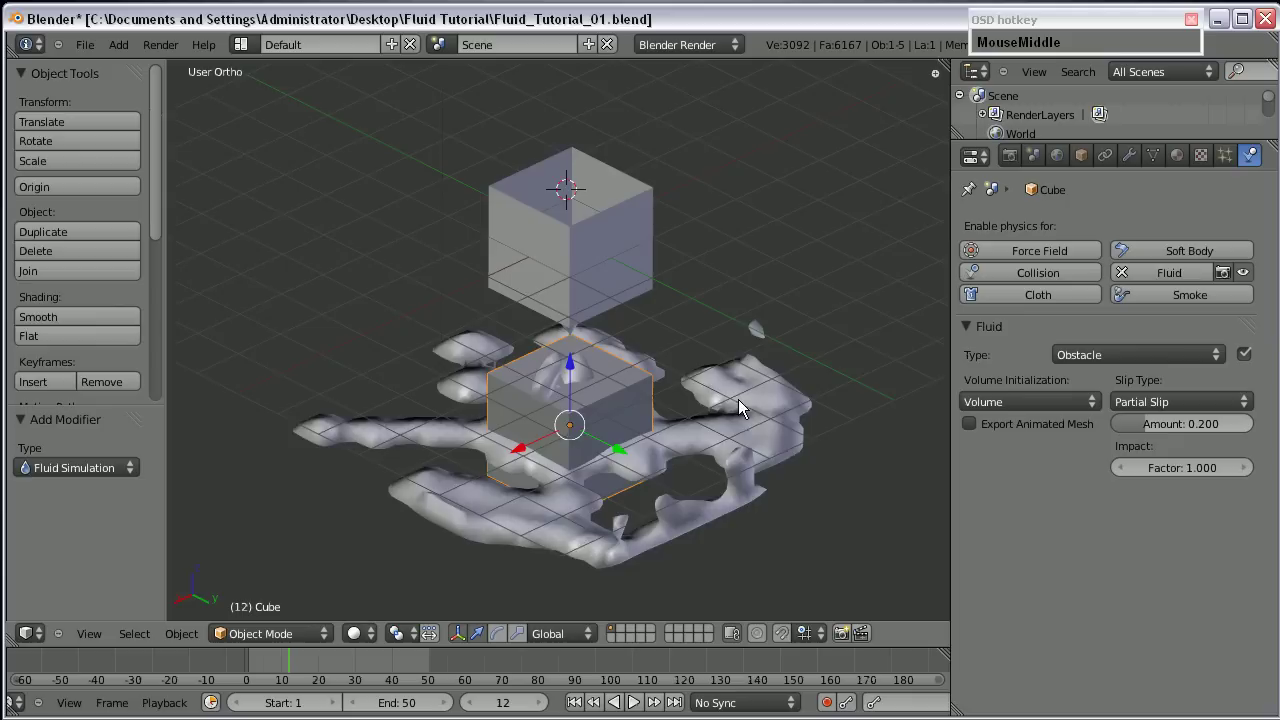
{"action": "scroll", "scroll_direction": "up", "scroll_amount": 3}
{"action": "middle_click", "coordinate": [571, 479]}
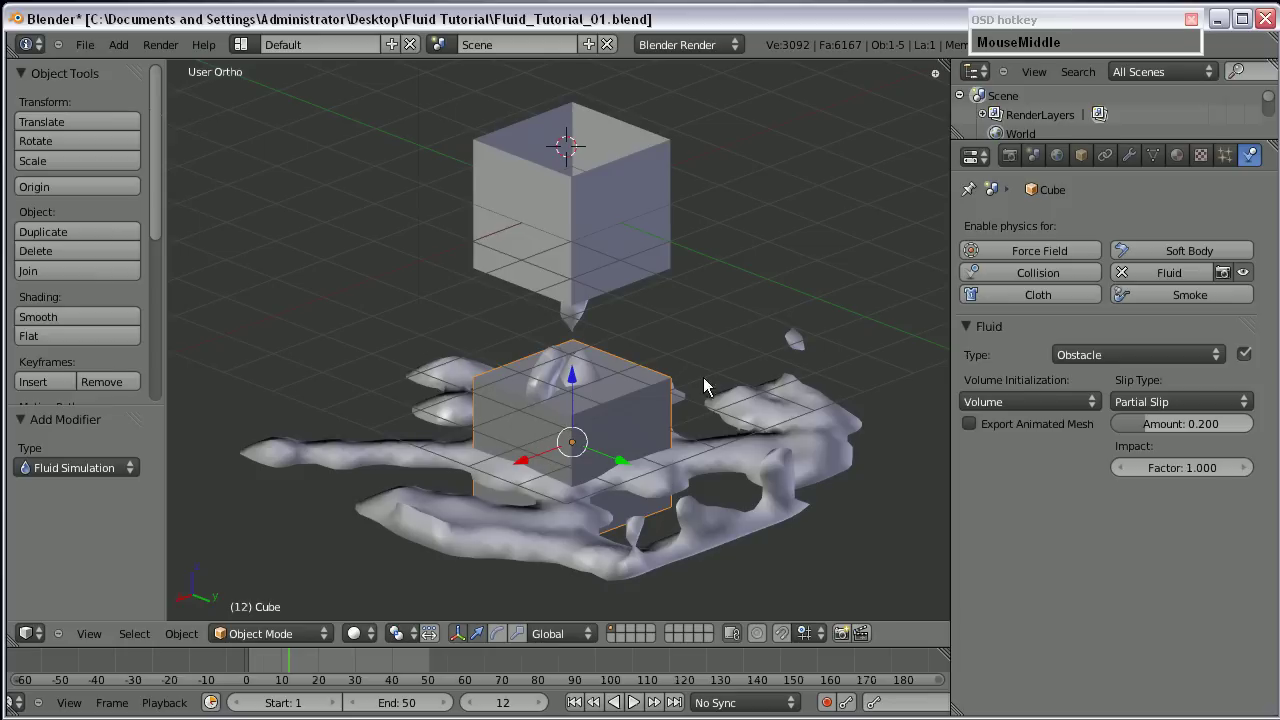
{"action": "left_click", "coordinate": [1035, 410]}
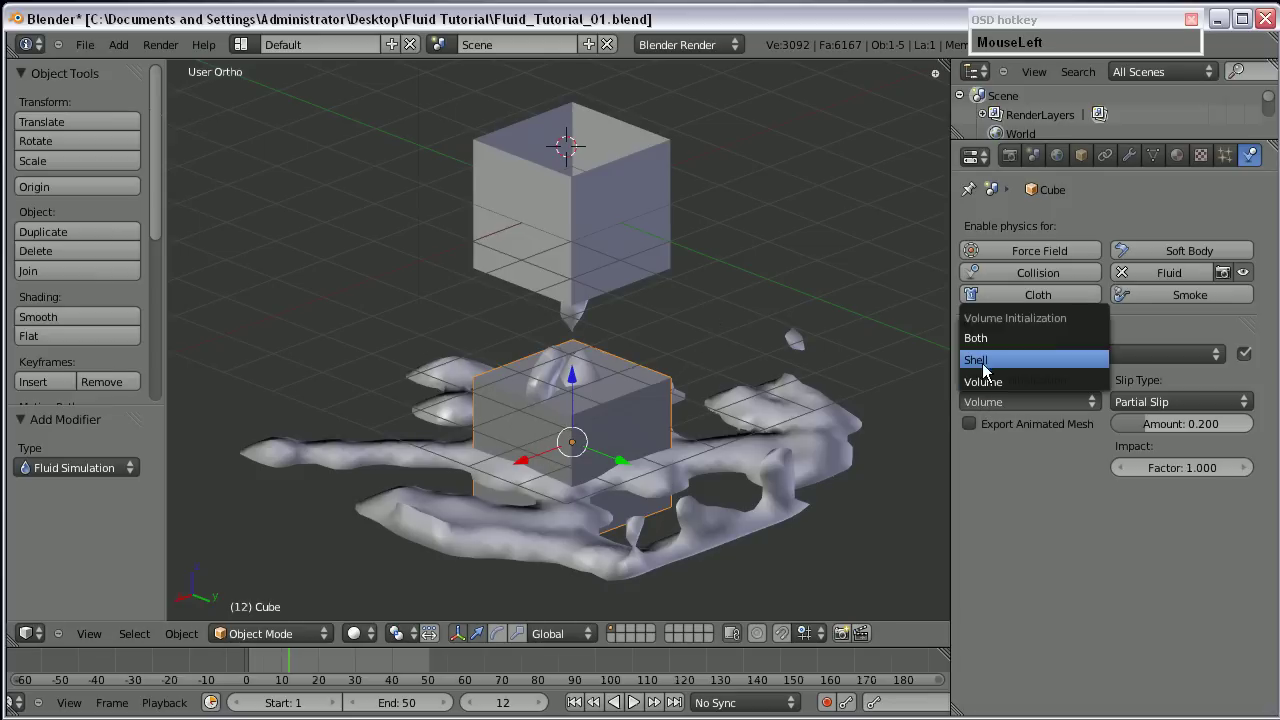
{"action": "middle_click", "coordinate": [574, 217]}
{"action": "scroll", "scroll_direction": "up", "scroll_amount": 3}
{"action": "left_click_drag", "start_coordinate": [581, 266], "coordinate": [524, 237]}
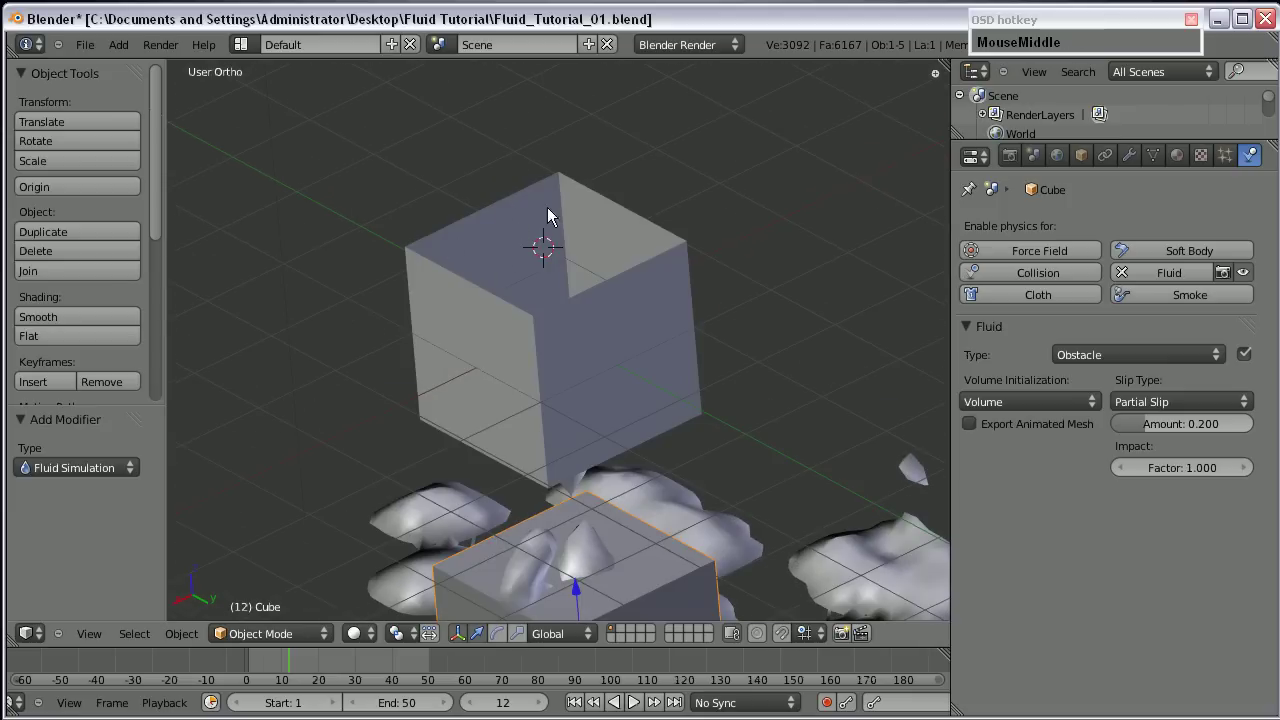
{"action": "middle_click", "coordinate": [610, 322]}
{"action": "left_click", "coordinate": [1008, 406]}
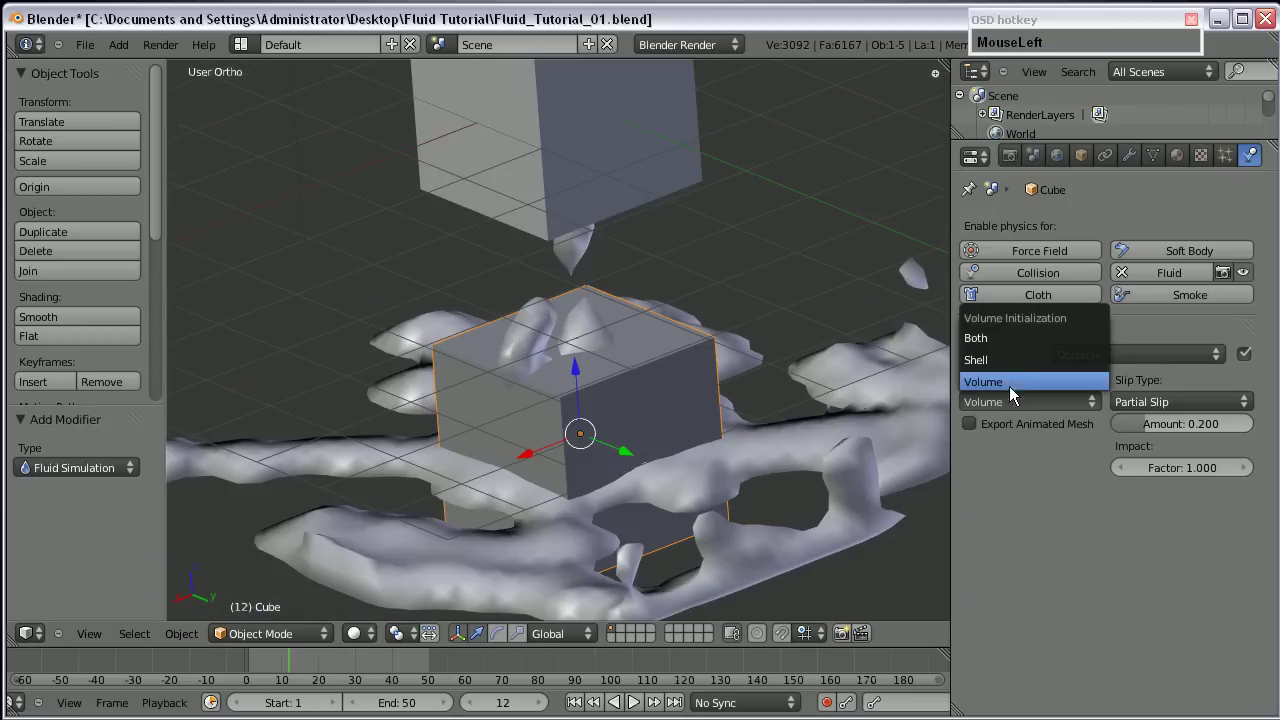
{"action": "scroll", "scroll_direction": "down", "scroll_amount": 3}
{"action": "left_click", "coordinate": [1006, 404]}
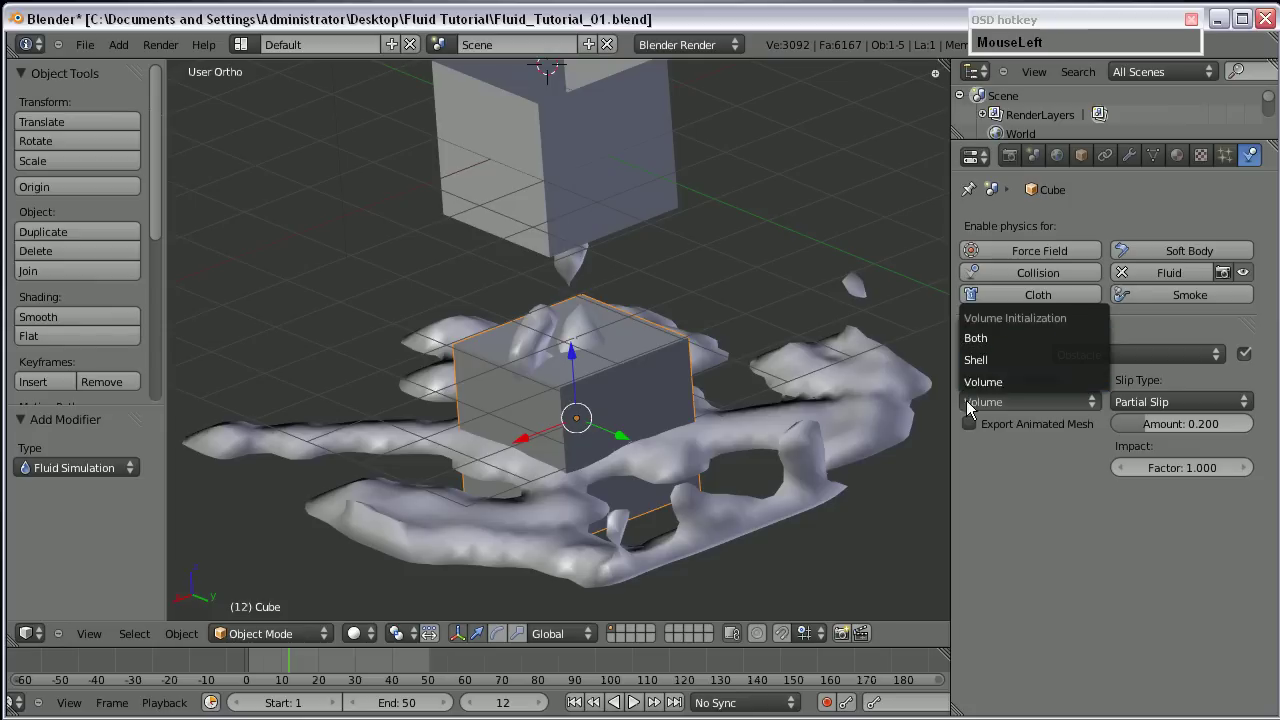
Orbit around the cubes and zoom out until the whole fluid sheet is in view.
{"action": "middle_click", "coordinate": [501, 421]}
{"action": "middle_click", "coordinate": [615, 428]}
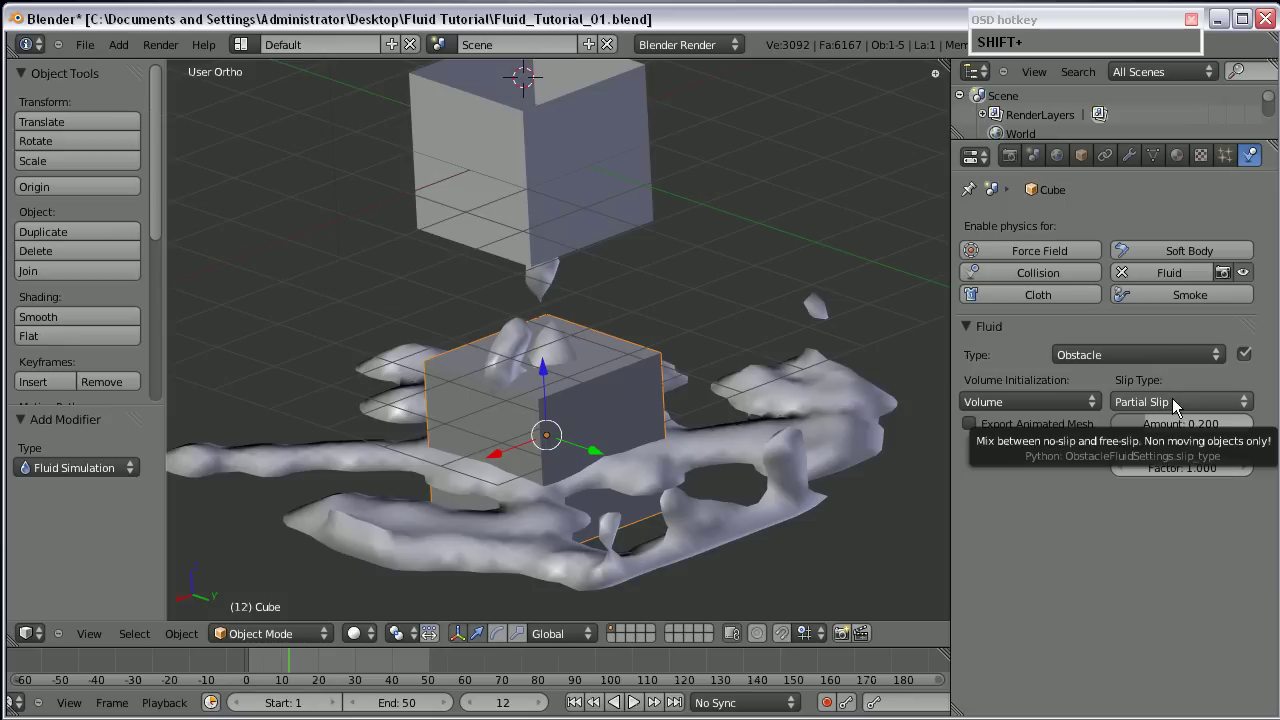
{"action": "left_click", "coordinate": [1129, 410]}
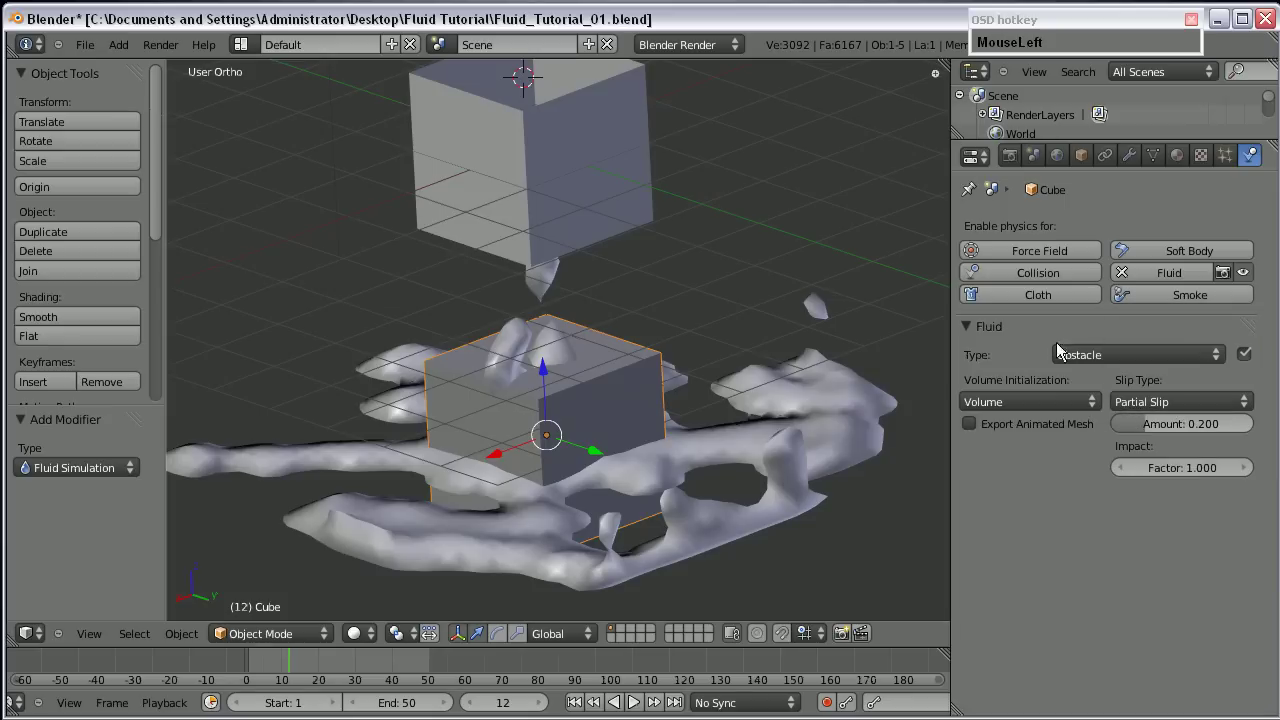
{"action": "middle_click", "coordinate": [563, 299]}
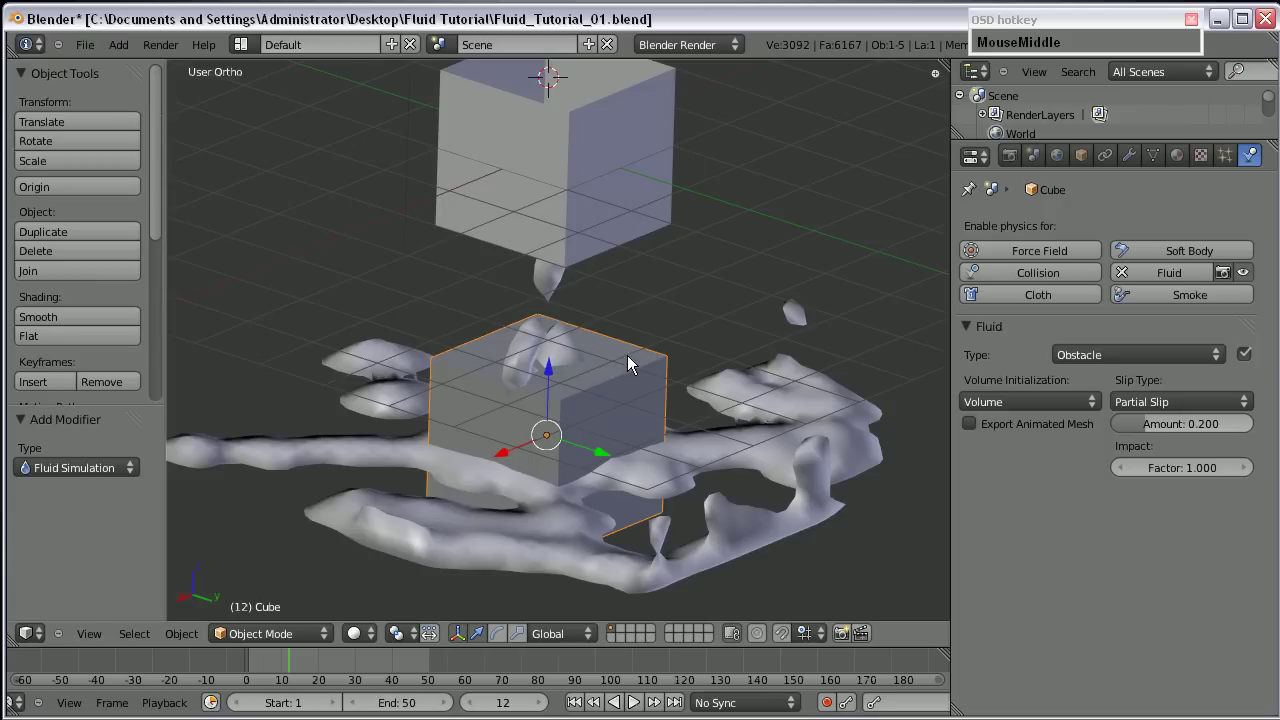
{"action": "left_click", "coordinate": [699, 394]}
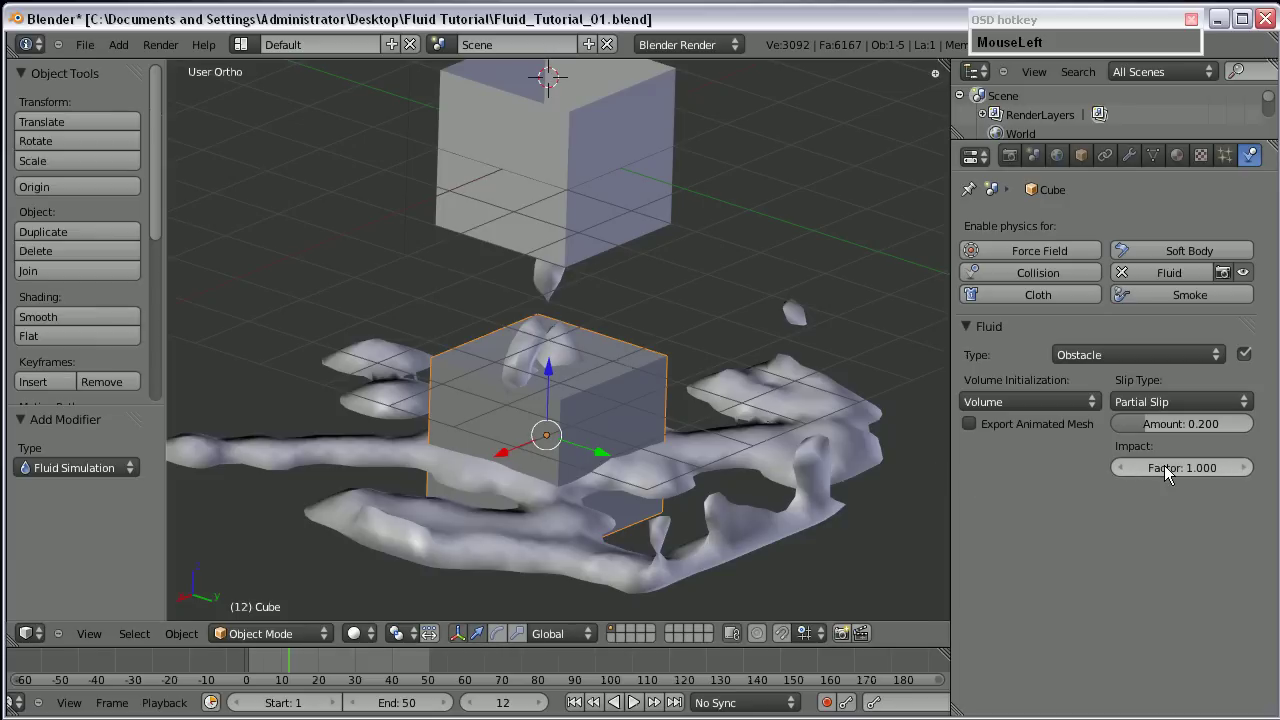
{"action": "middle_click", "coordinate": [585, 434]}
{"action": "scroll", "scroll_direction": "down", "scroll_amount": 3}
{"action": "middle_click", "coordinate": [622, 440]}
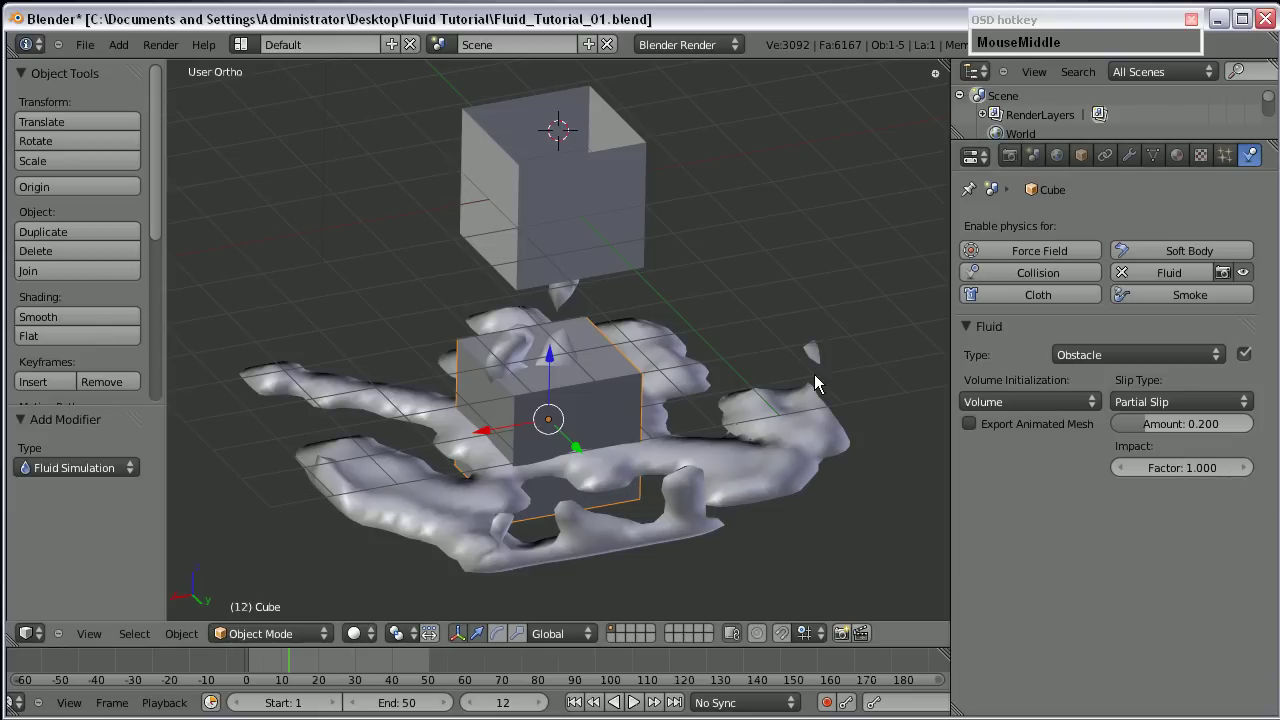
{"action": "left_click", "coordinate": [492, 434]}
{"action": "scroll", "scroll_direction": "down", "scroll_amount": 3}
{"action": "left_click", "coordinate": [259, 673]}
{"action": "key", "text": "i"}
{"action": "left_click_drag", "start_coordinate": [764, 413], "coordinate": [361, 429]}
{"action": "key", "text": "i"}
{"action": "left_click", "coordinate": [361, 428]}
{"action": "scroll", "scroll_direction": "up", "scroll_amount": 3}
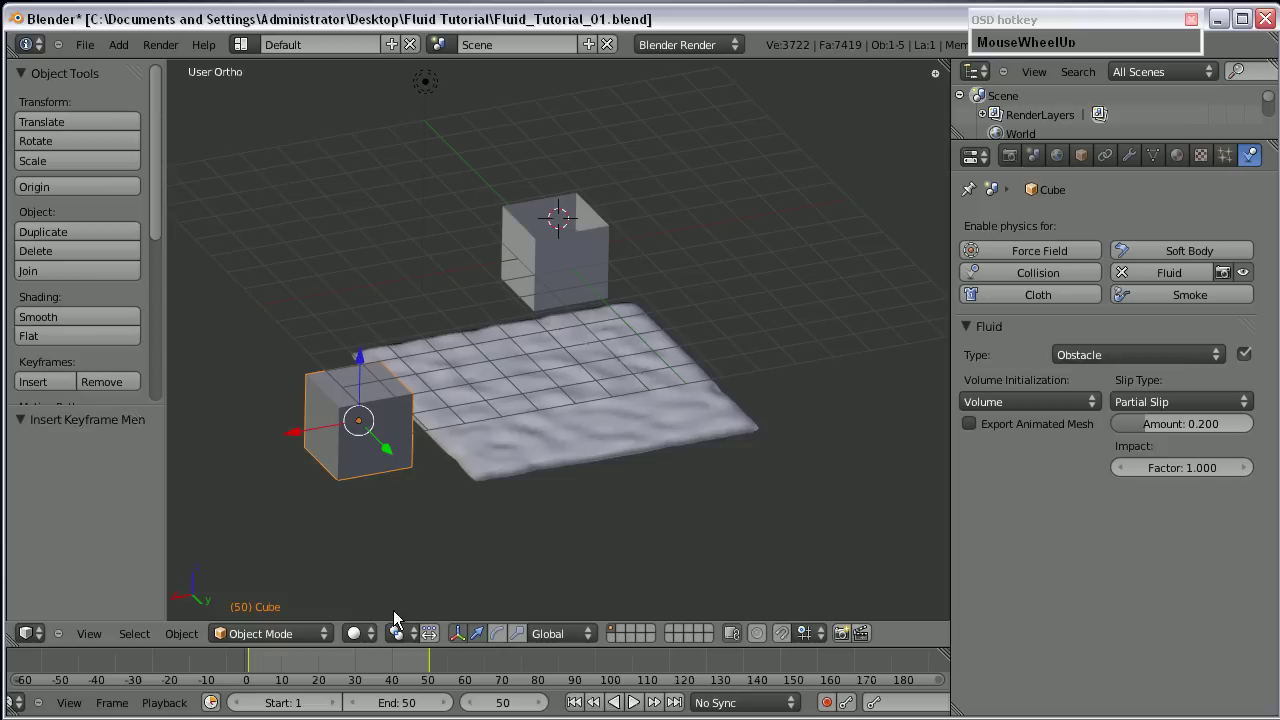
Scrub to frame 24 and set the obstacle Cube's Impact Factor to 0, then 1.000.
{"action": "left_click_drag", "start_coordinate": [406, 664], "coordinate": [1164, 468]}
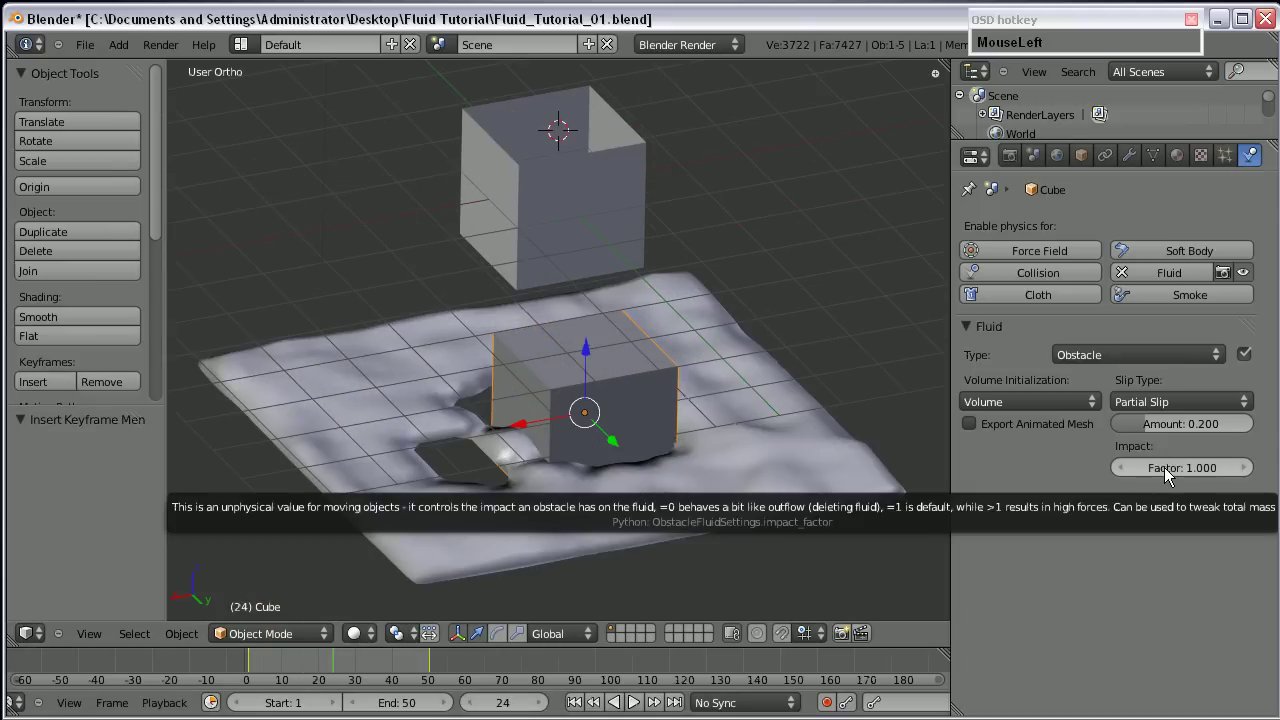
{"action": "key", "text": "KP_0"}
{"action": "left_click", "coordinate": [1176, 494]}
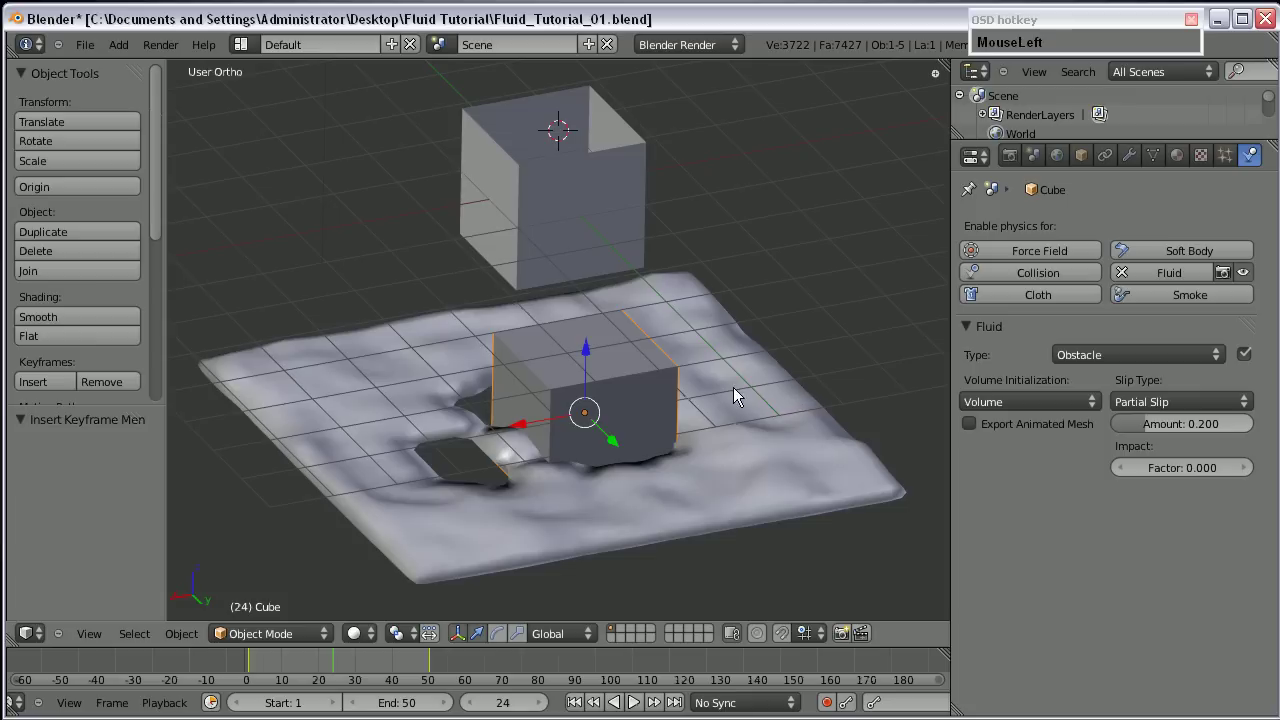
{"action": "left_click_drag", "start_coordinate": [710, 416], "coordinate": [727, 428]}
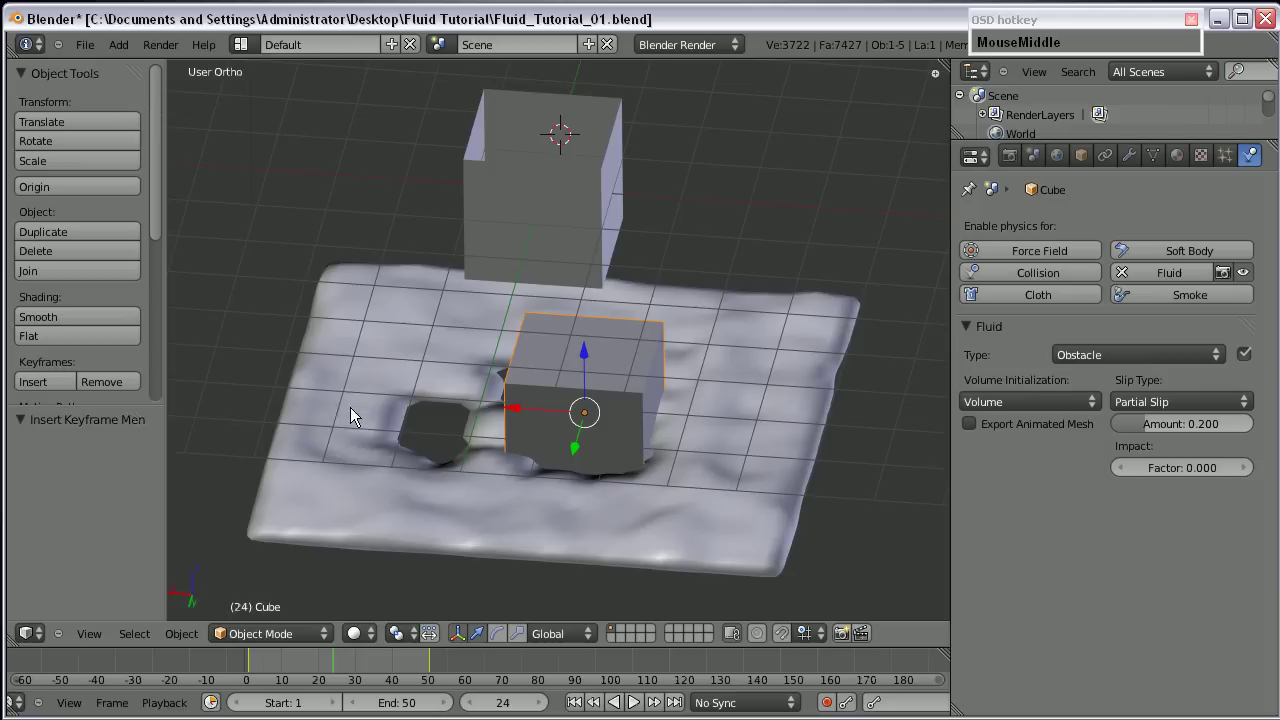
{"action": "left_click", "coordinate": [1182, 472]}
{"action": "key", "text": "KP_1"}
{"action": "key", "text": "Return"}
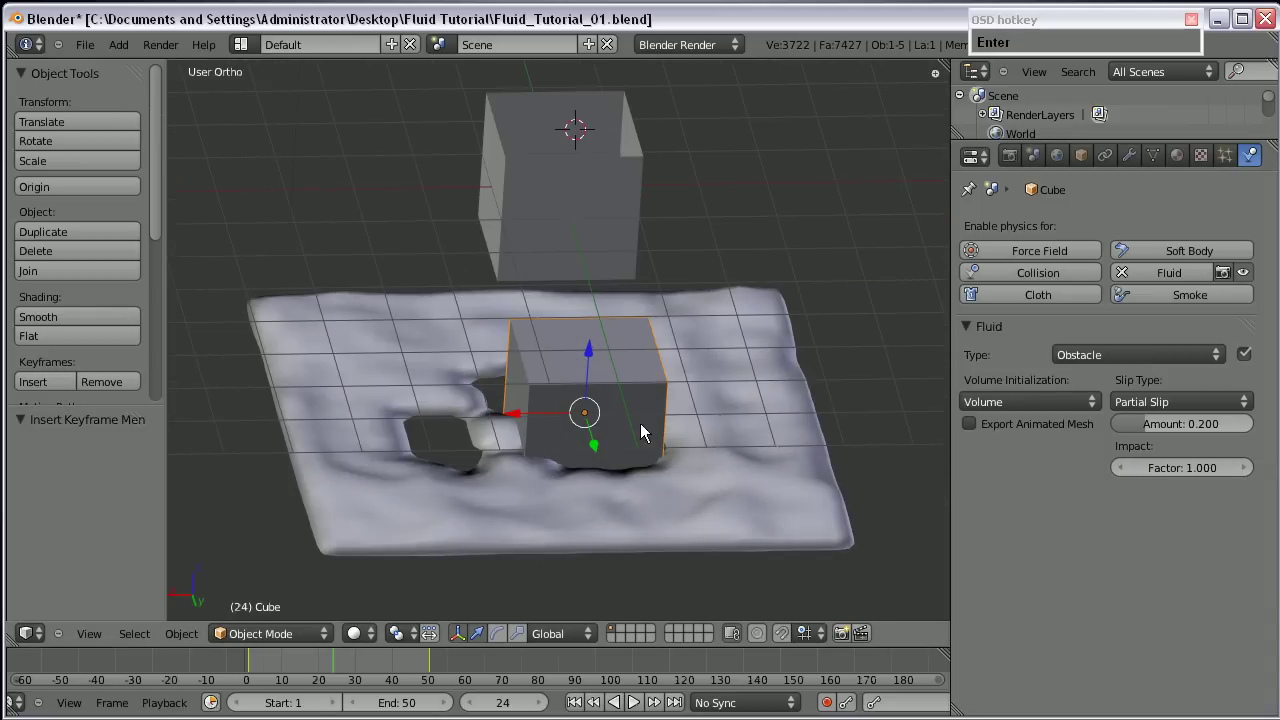
Raise the Impact Factor to 2.000 and select the fluid domain to show its settings.
{"action": "left_click", "coordinate": [1196, 474]}
{"action": "key", "text": "KP_2"}
{"action": "key", "text": "Return"}
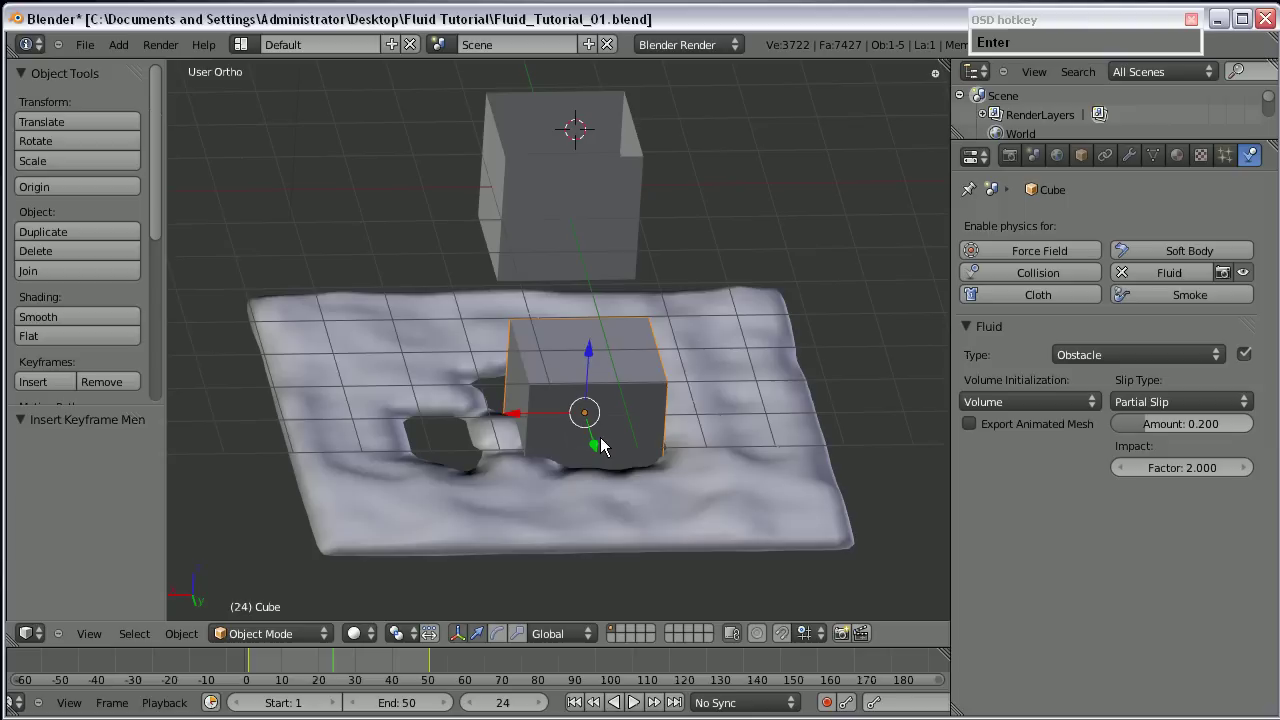
{"action": "right_click", "coordinate": [757, 368]}
Play back the baked fluid simulation from above, then select the obstacle Cube's fluid settings.
{"action": "left_click", "coordinate": [1077, 390]}
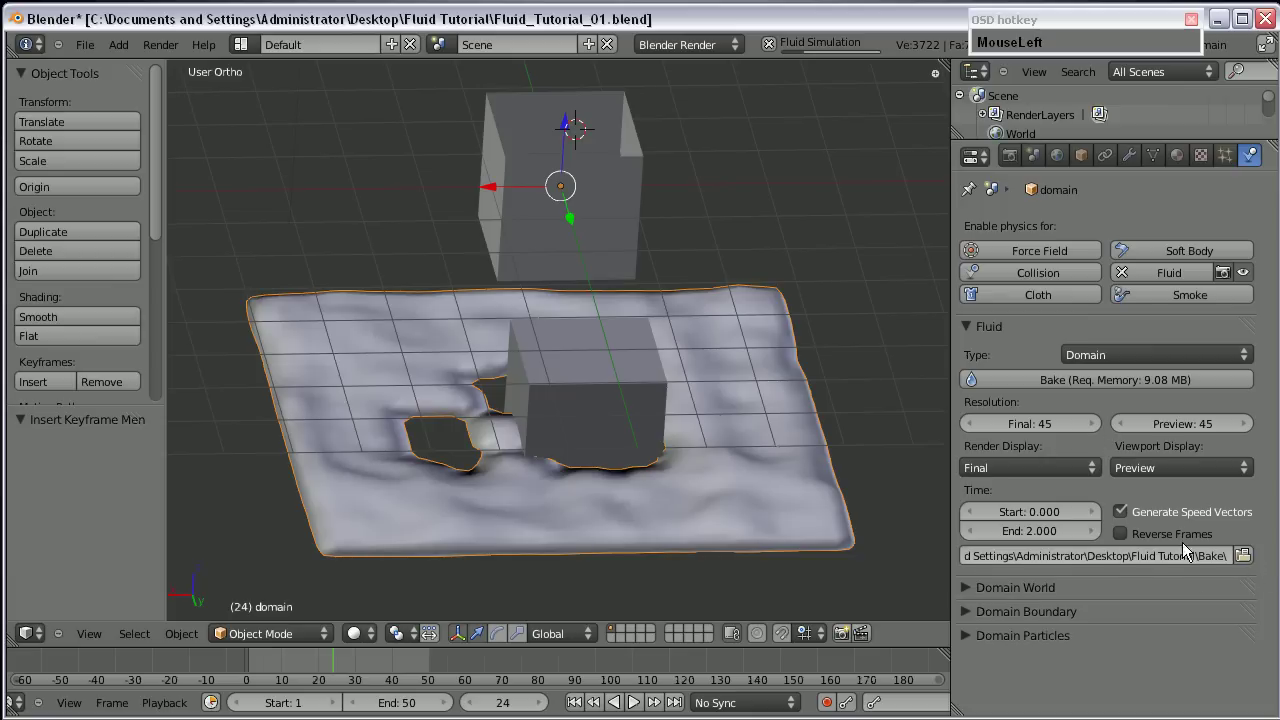
{"action": "left_click_drag", "start_coordinate": [731, 480], "coordinate": [735, 396]}
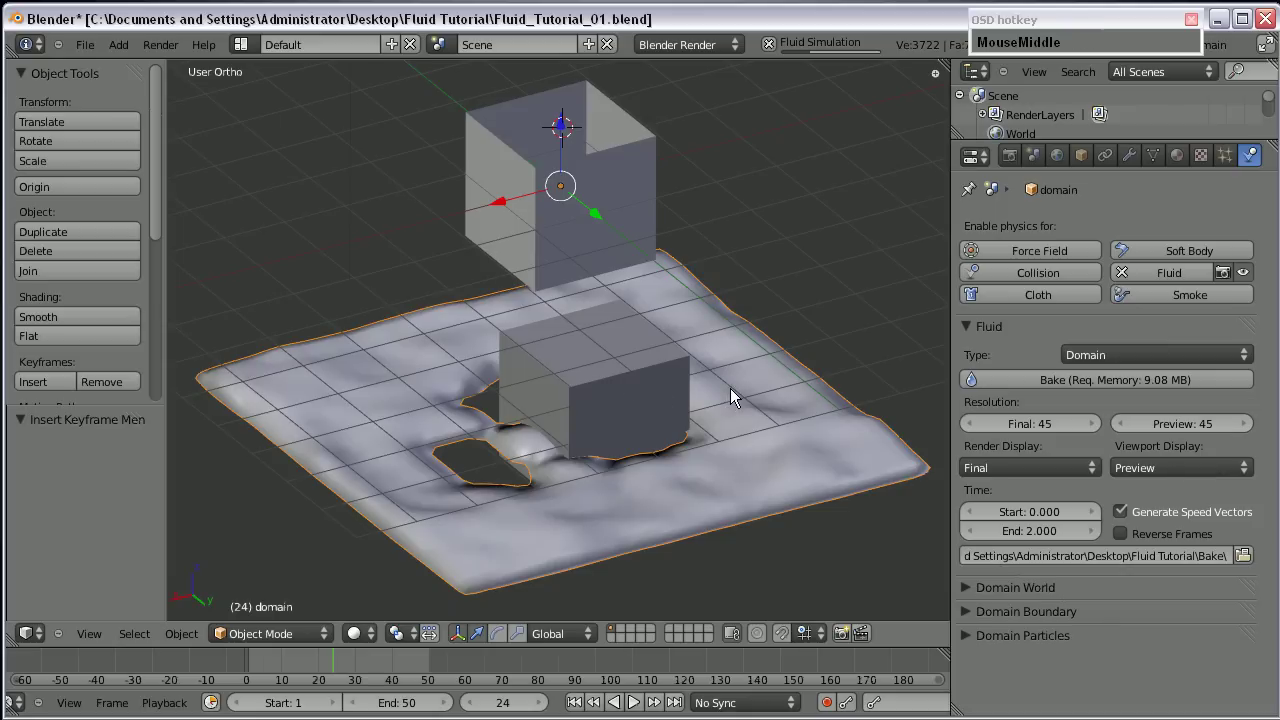
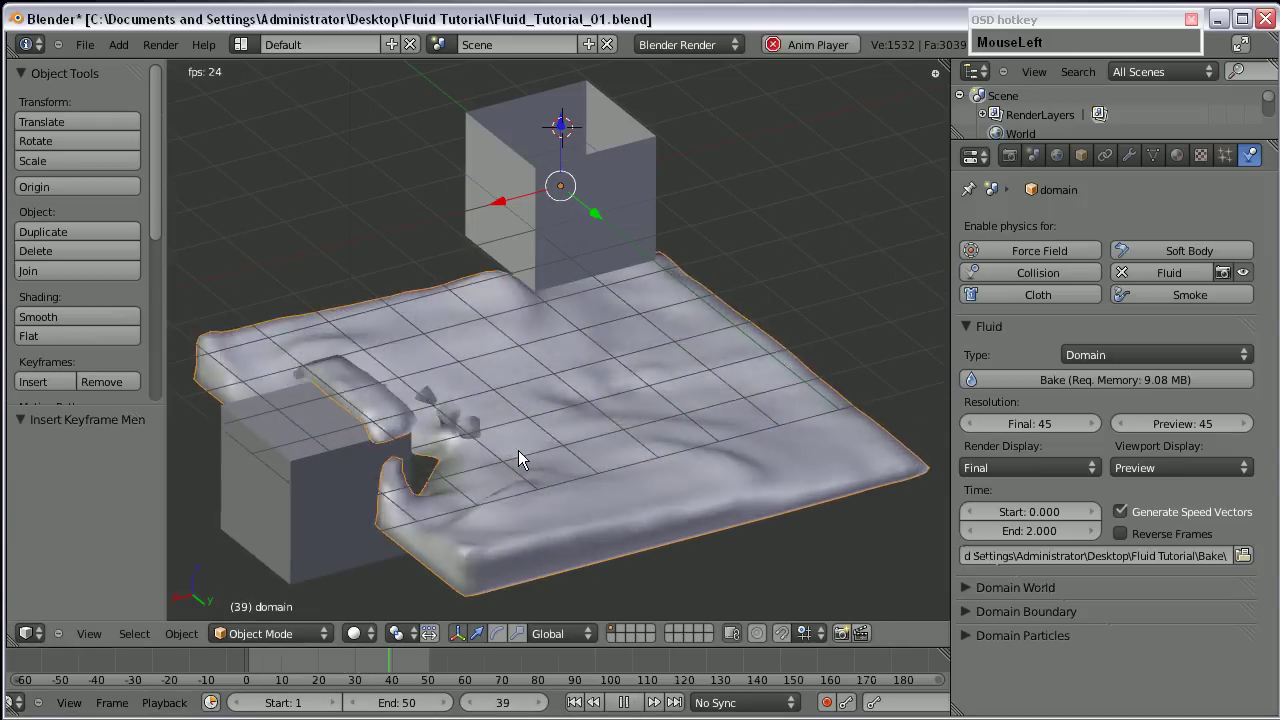
{"action": "middle_click", "coordinate": [446, 473]}
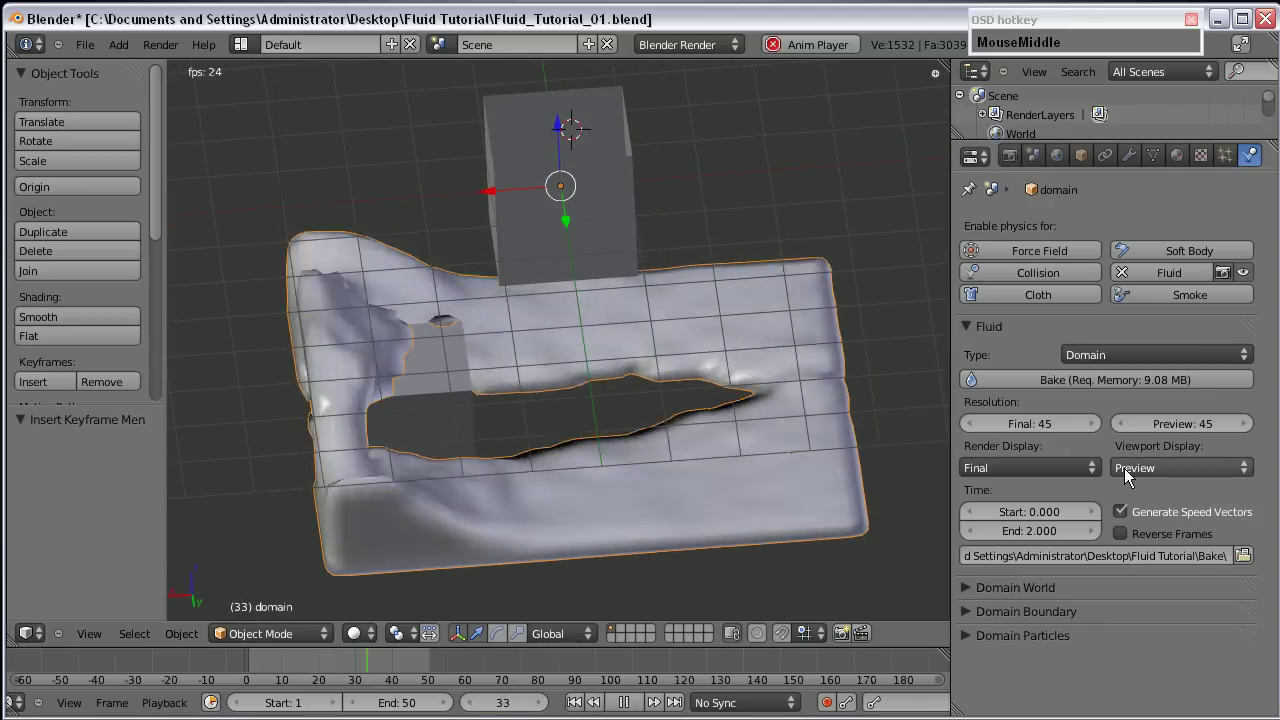
{"action": "right_click", "coordinate": [721, 396]}
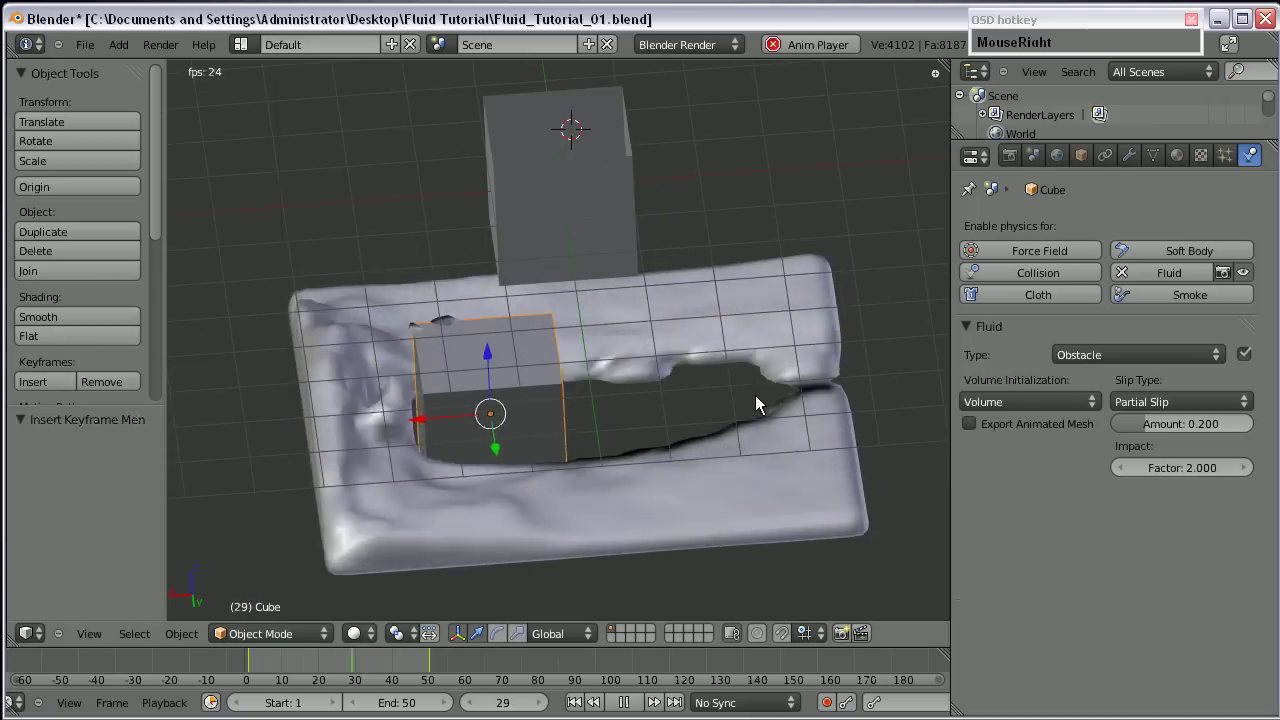
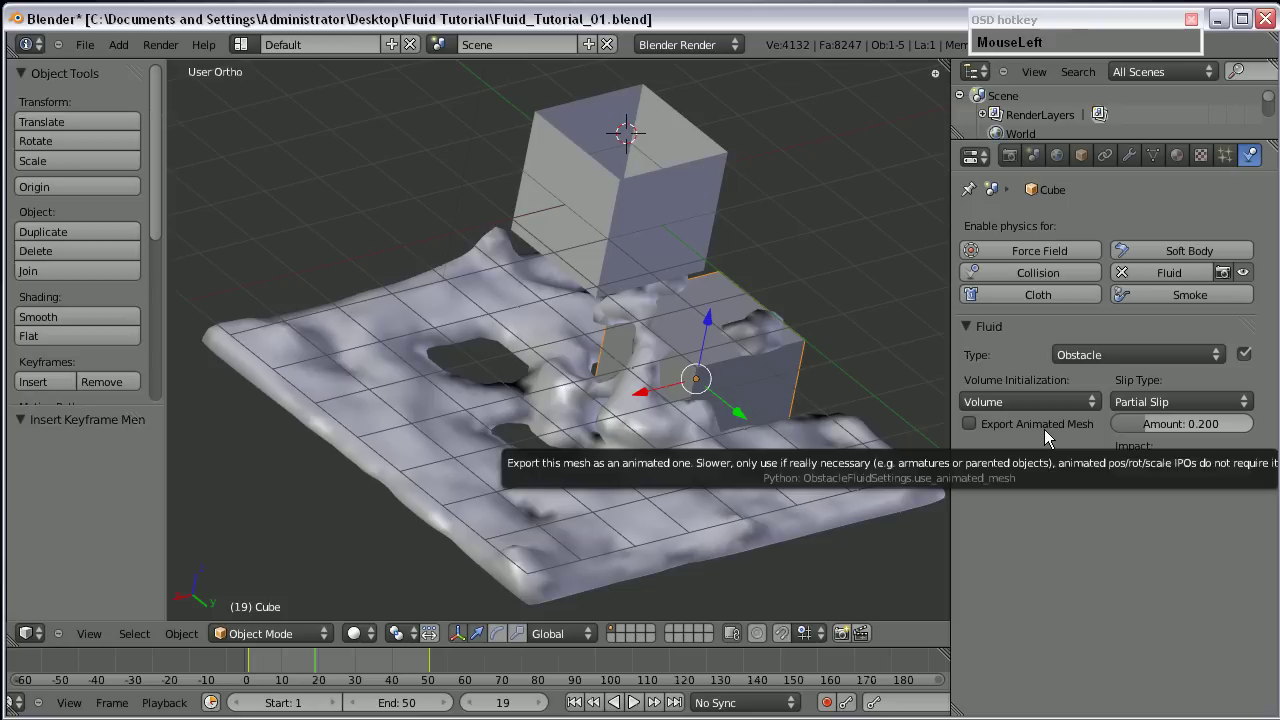
{"action": "right_click", "coordinate": [634, 225]}
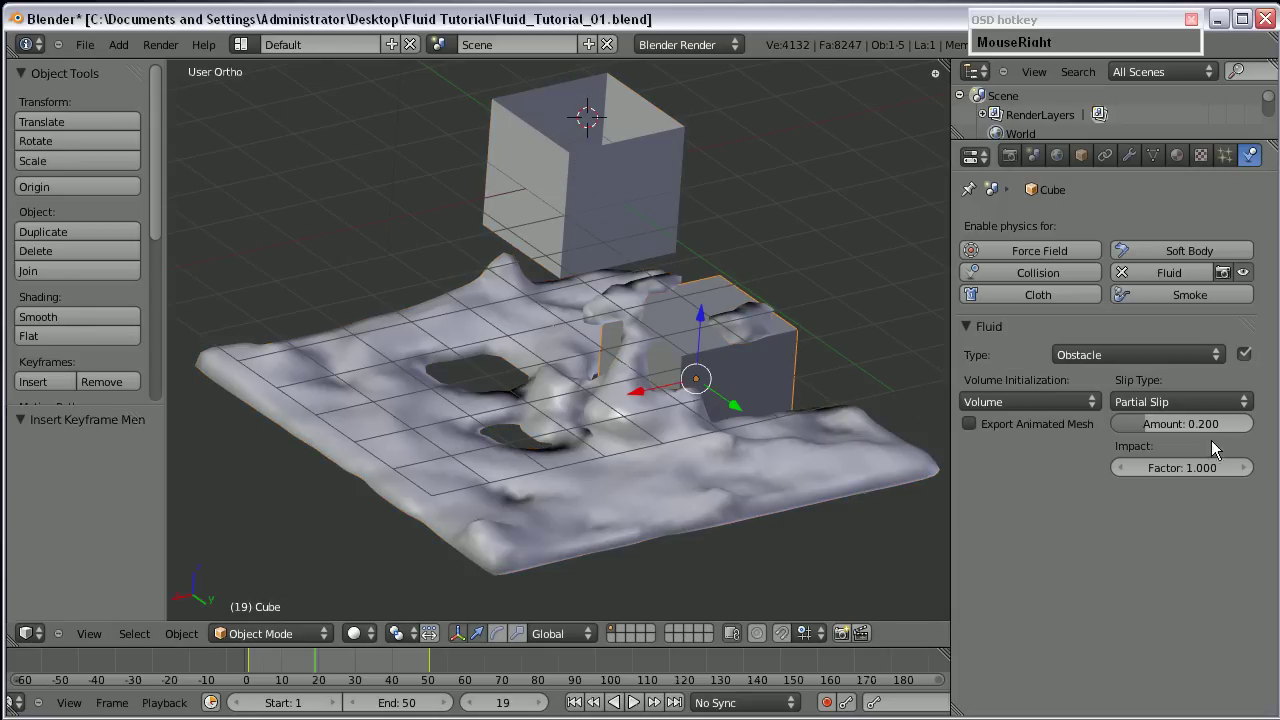
{"action": "left_click_drag", "start_coordinate": [1247, 359], "coordinate": [1145, 172]}
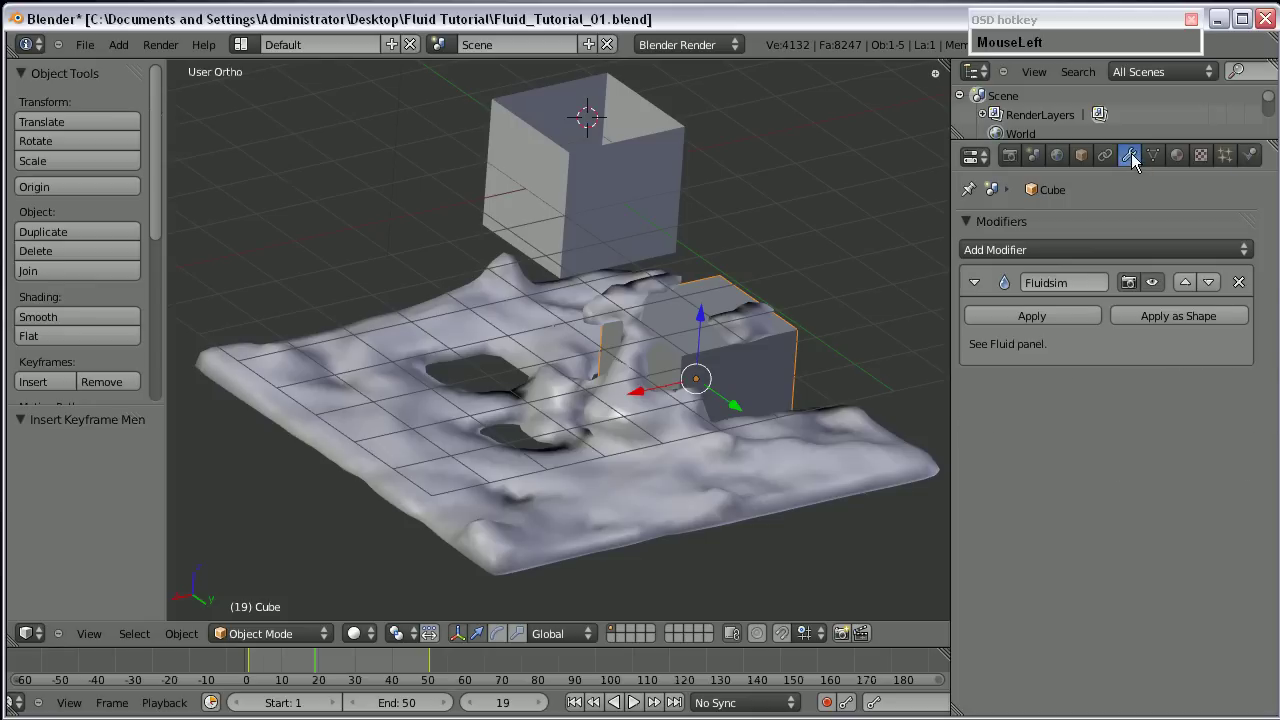
{"action": "right_click", "coordinate": [575, 215]}
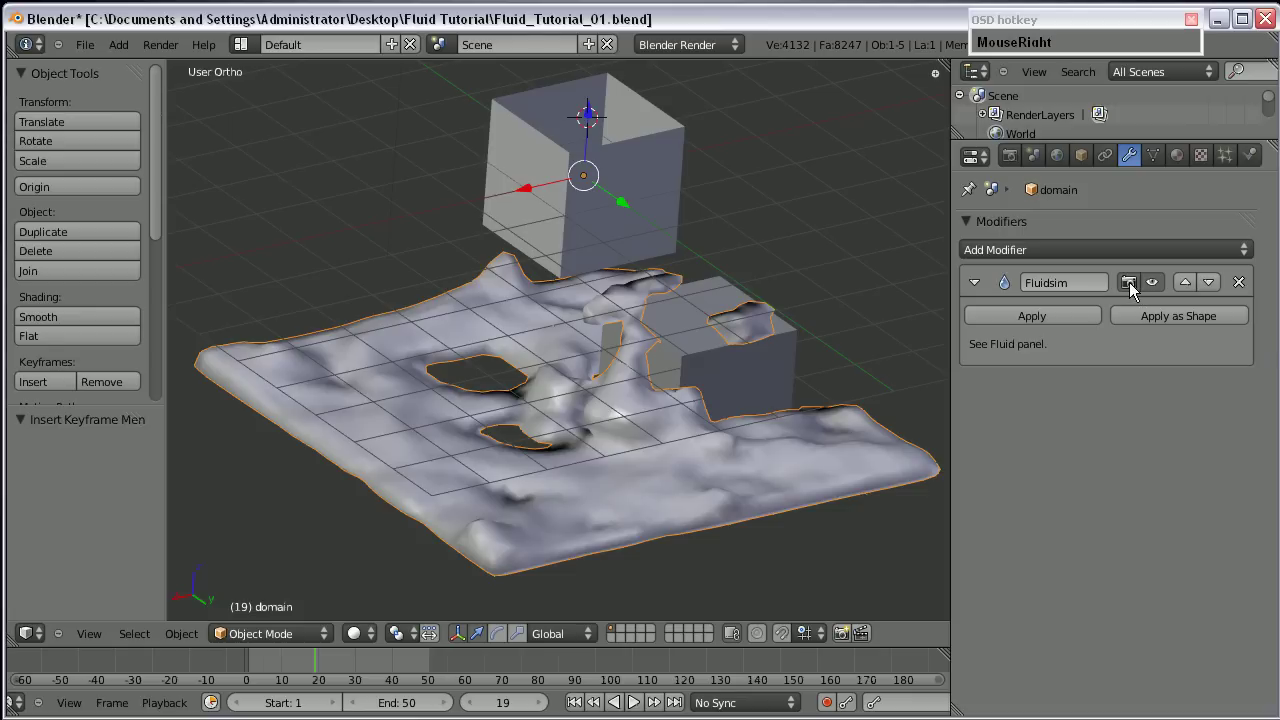
{"action": "left_click_drag", "start_coordinate": [1135, 291], "coordinate": [1158, 293]}
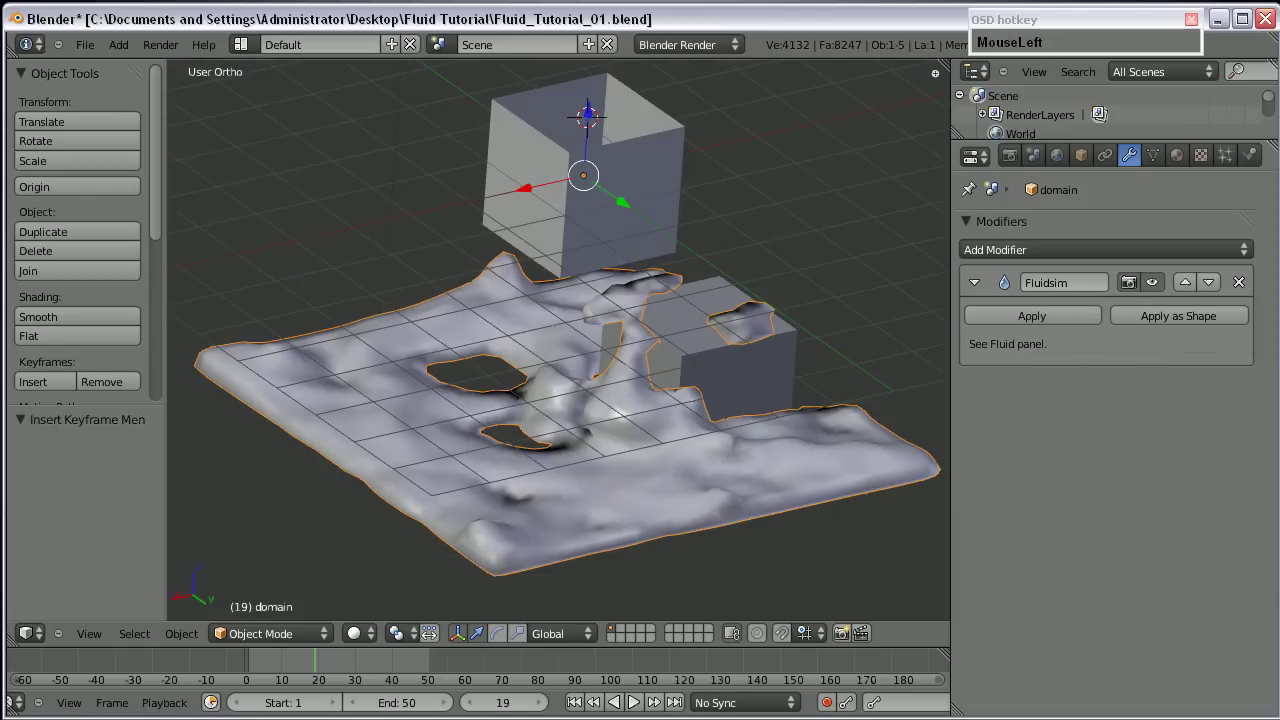
{"action": "left_click_drag", "start_coordinate": [654, 395], "coordinate": [499, 421]}
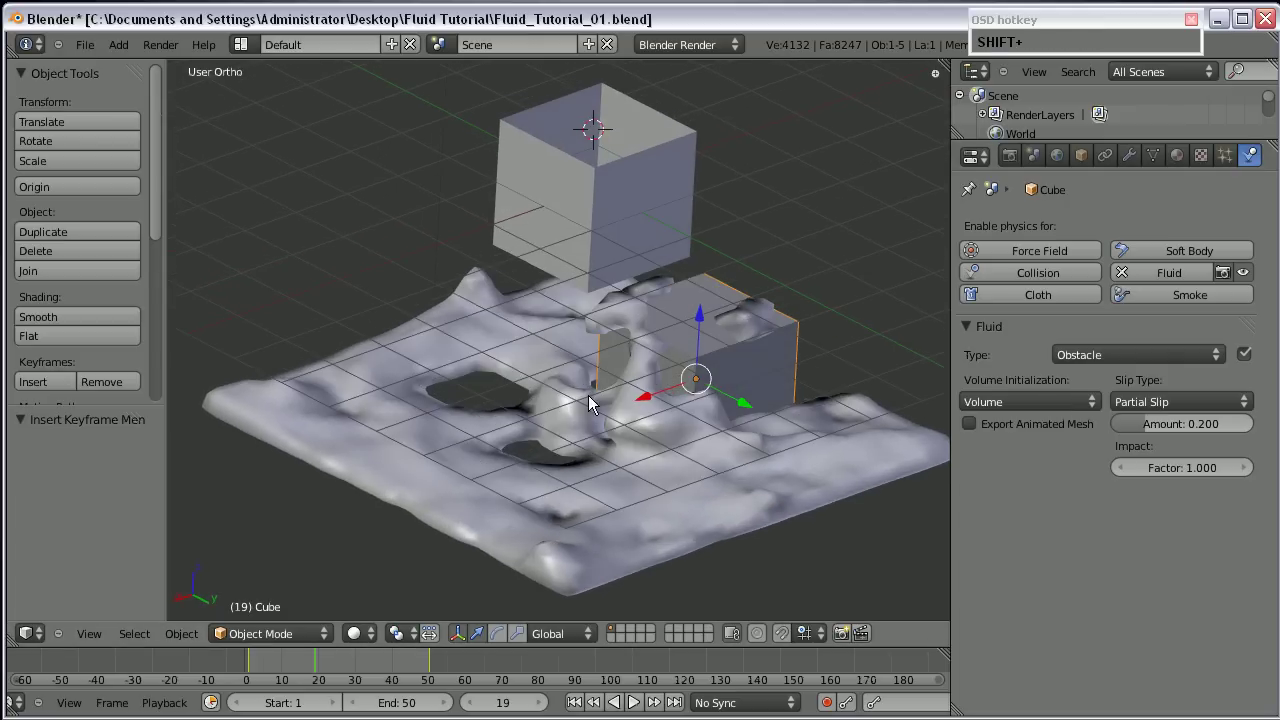
{"action": "left_click", "coordinate": [1089, 361]}
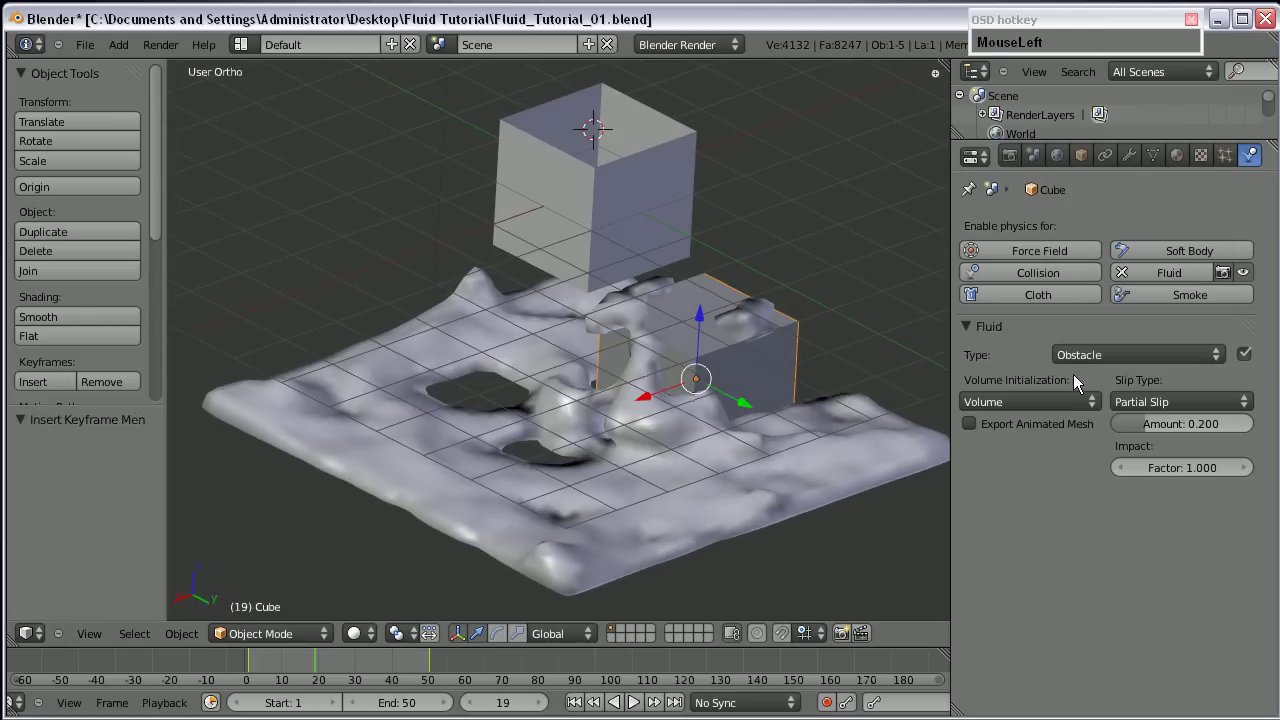
{"action": "left_click_drag", "start_coordinate": [668, 428], "coordinate": [399, 217]}
Place the cube at its new position and view the scene from the side (numpad 3).
{"action": "left_click", "coordinate": [399, 217]}
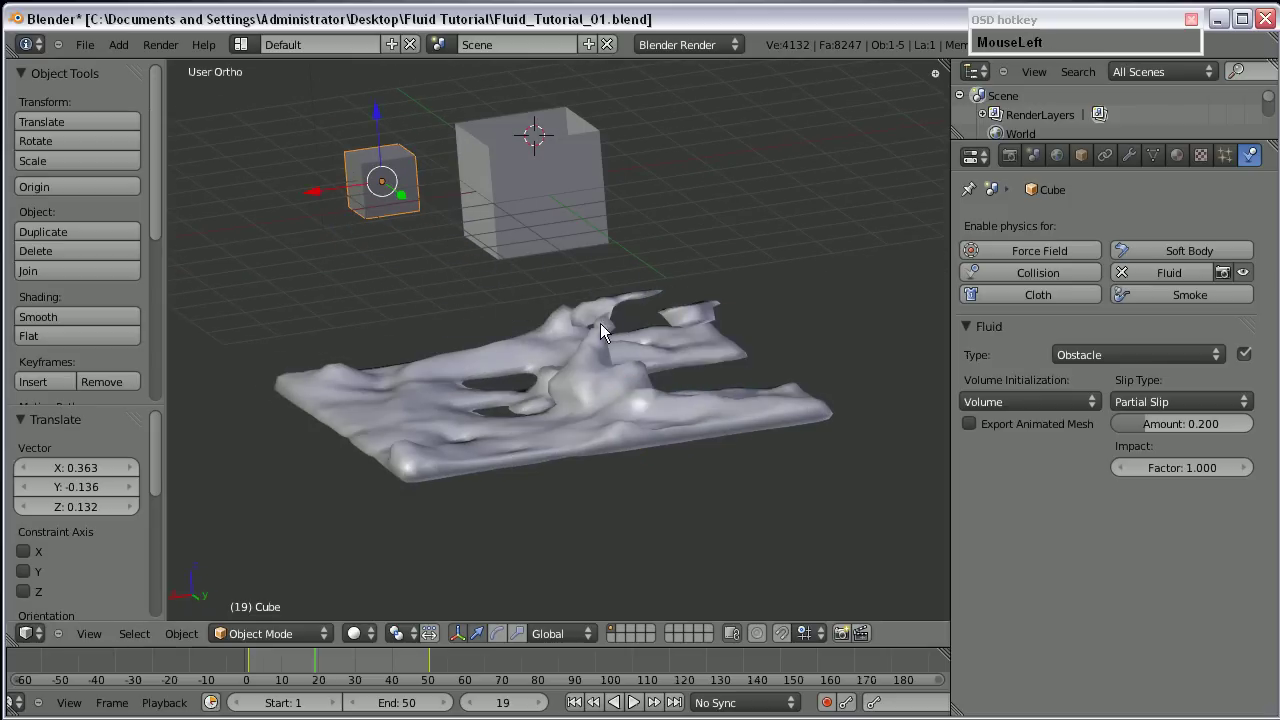
{"action": "middle_click", "coordinate": [685, 346]}
{"action": "key", "text": "KP_3"}
{"action": "middle_click", "coordinate": [436, 310]}
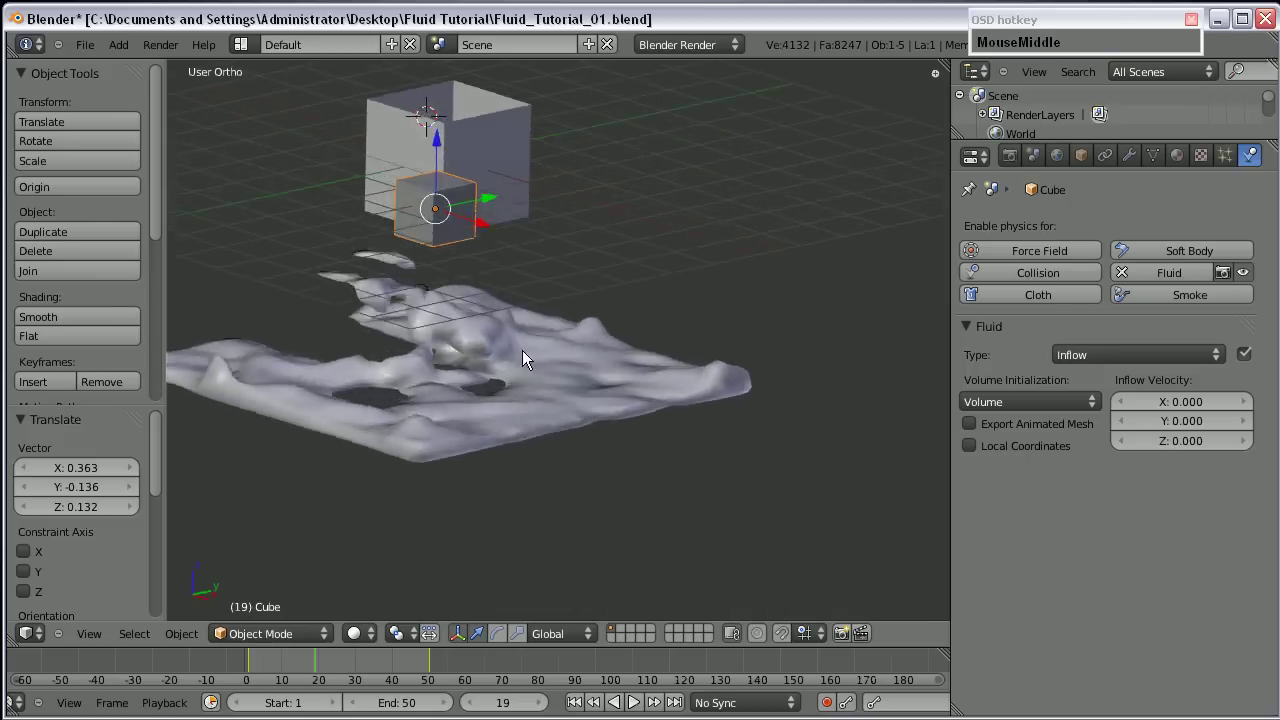
{"action": "scroll", "scroll_direction": "down", "scroll_amount": 3}
{"action": "scroll", "scroll_direction": "up", "scroll_amount": 3}
{"action": "middle_click", "coordinate": [465, 334]}
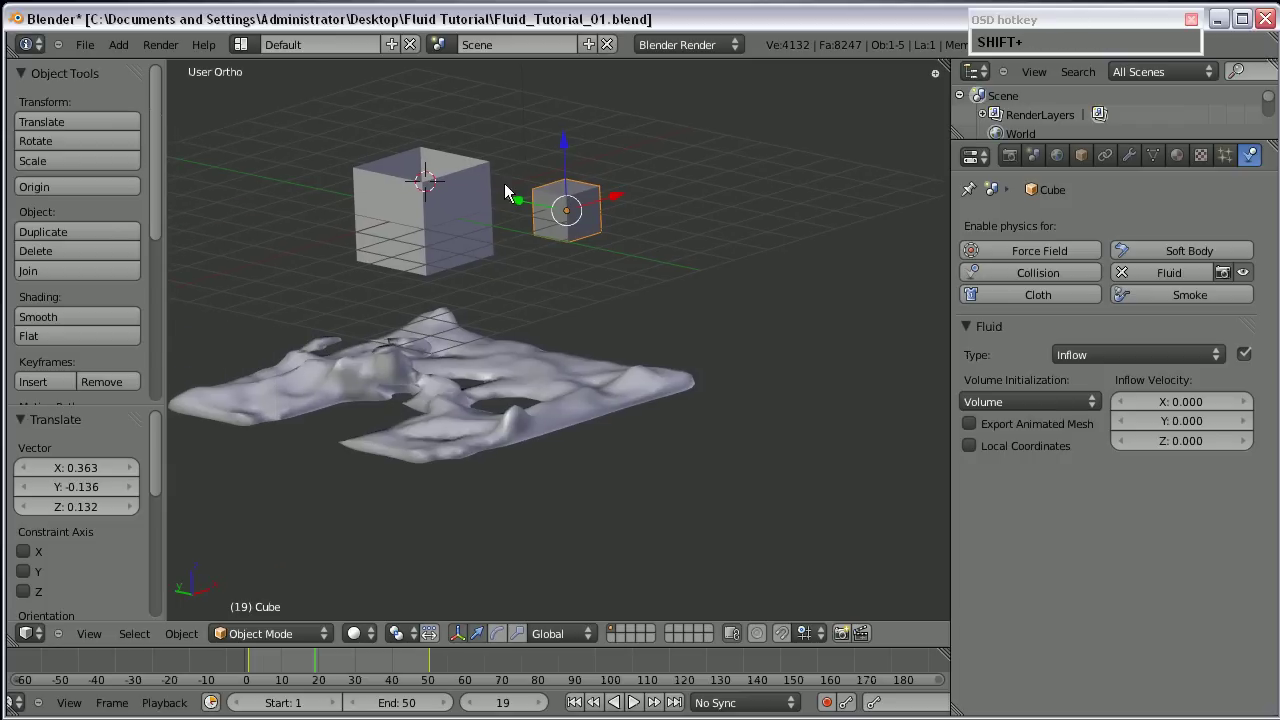
Select the large fluid block, then the small cube, confirming Fluid type Inflow with velocity 0,0,0.
{"action": "right_click", "coordinate": [401, 249]}
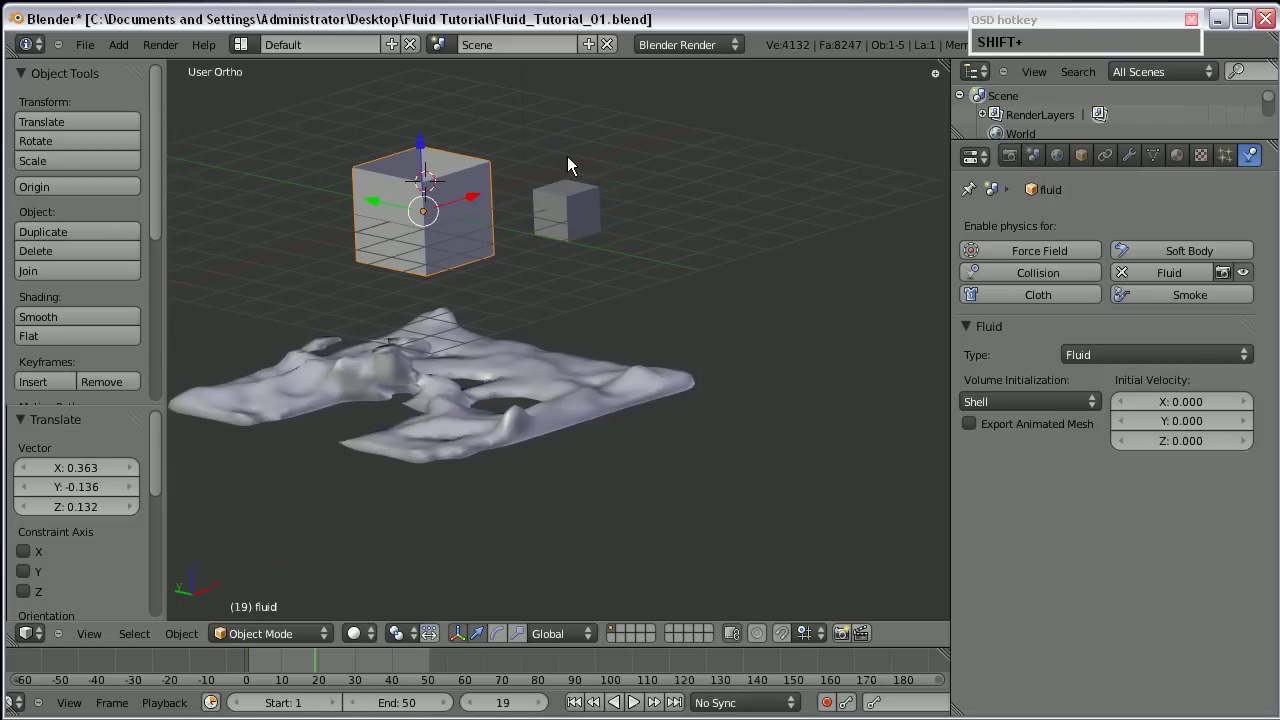
{"action": "left_click_drag", "start_coordinate": [401, 215], "coordinate": [471, 374]}
{"action": "scroll", "scroll_direction": "up", "scroll_amount": 3}
{"action": "right_click", "coordinate": [576, 222]}
{"action": "middle_click", "coordinate": [515, 325]}
{"action": "middle_click", "coordinate": [536, 344]}
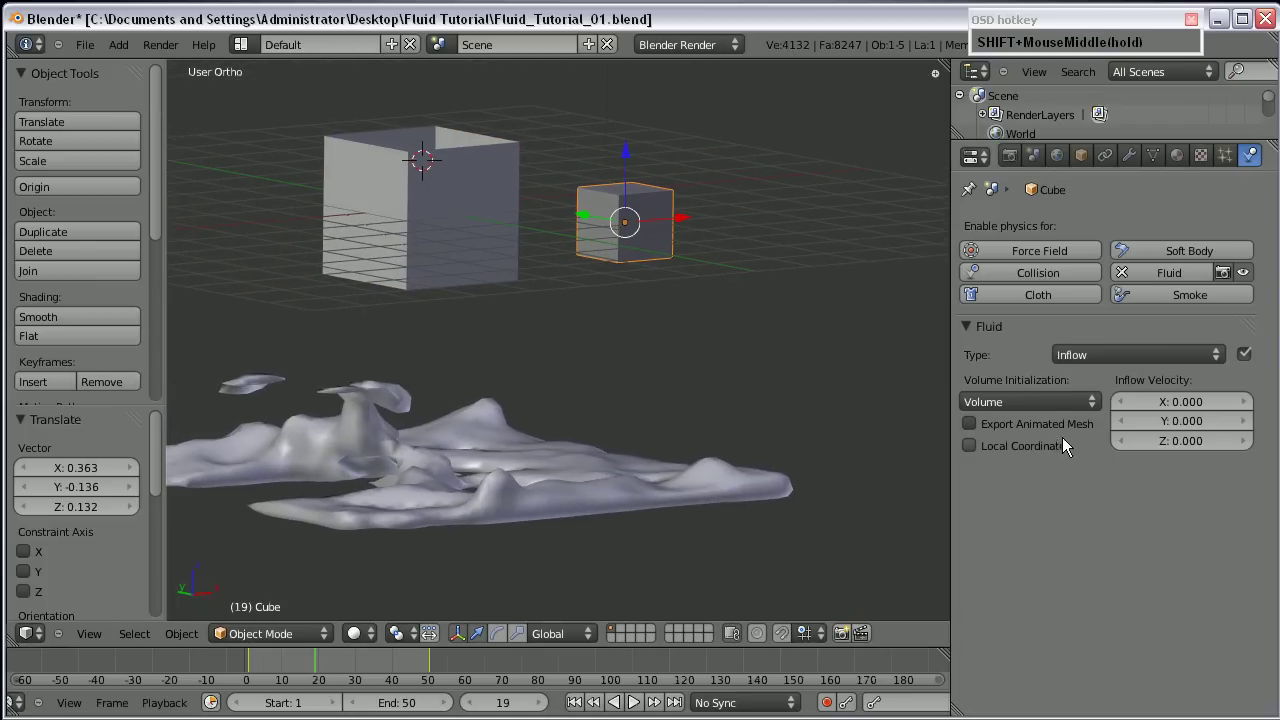
{"action": "left_click", "coordinate": [1017, 402]}
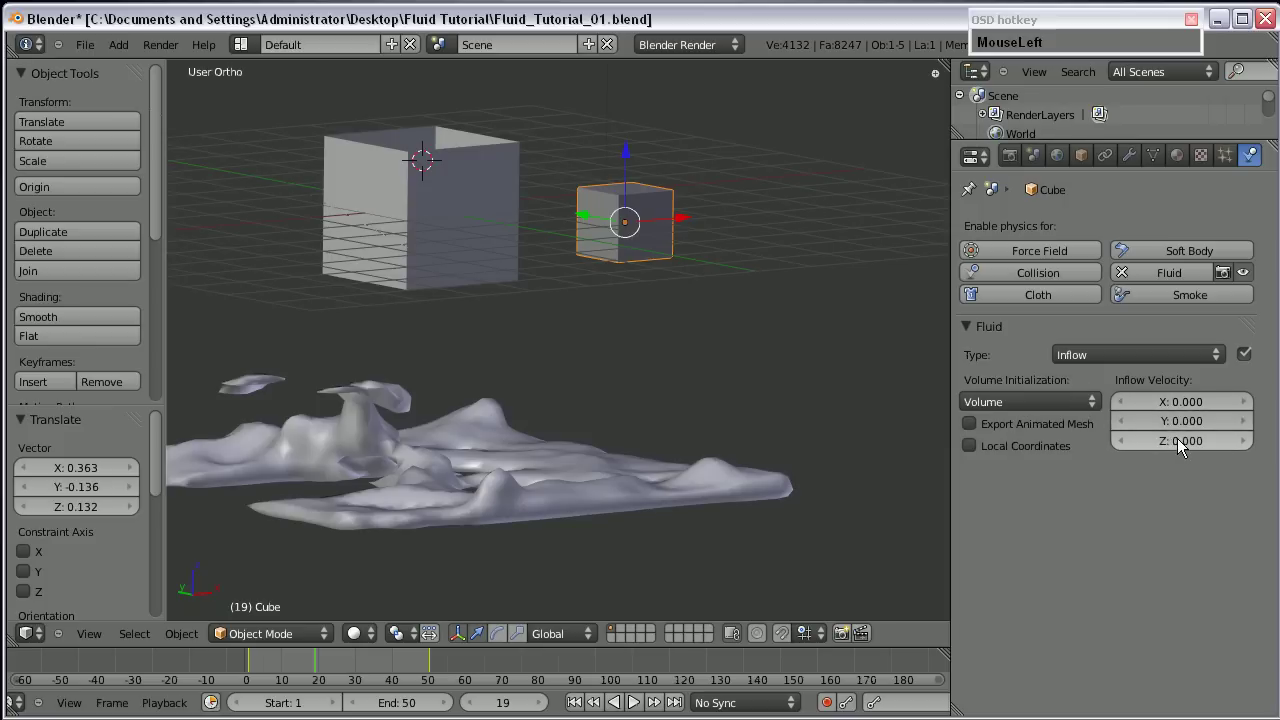
Set the small cube's Inflow Velocity X to -3.500 and look down over the fluid surface.
{"action": "left_click_drag", "start_coordinate": [661, 324], "coordinate": [919, 359]}
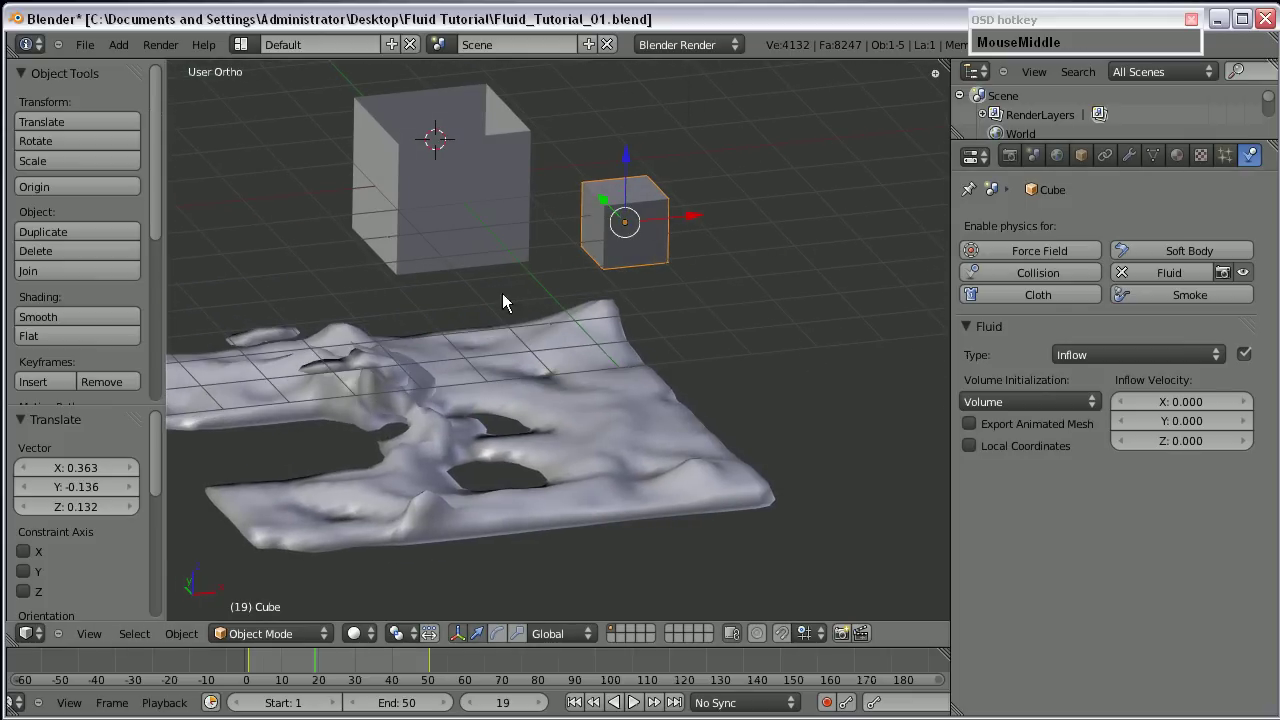
{"action": "left_click_drag", "start_coordinate": [1181, 405], "coordinate": [1123, 526]}
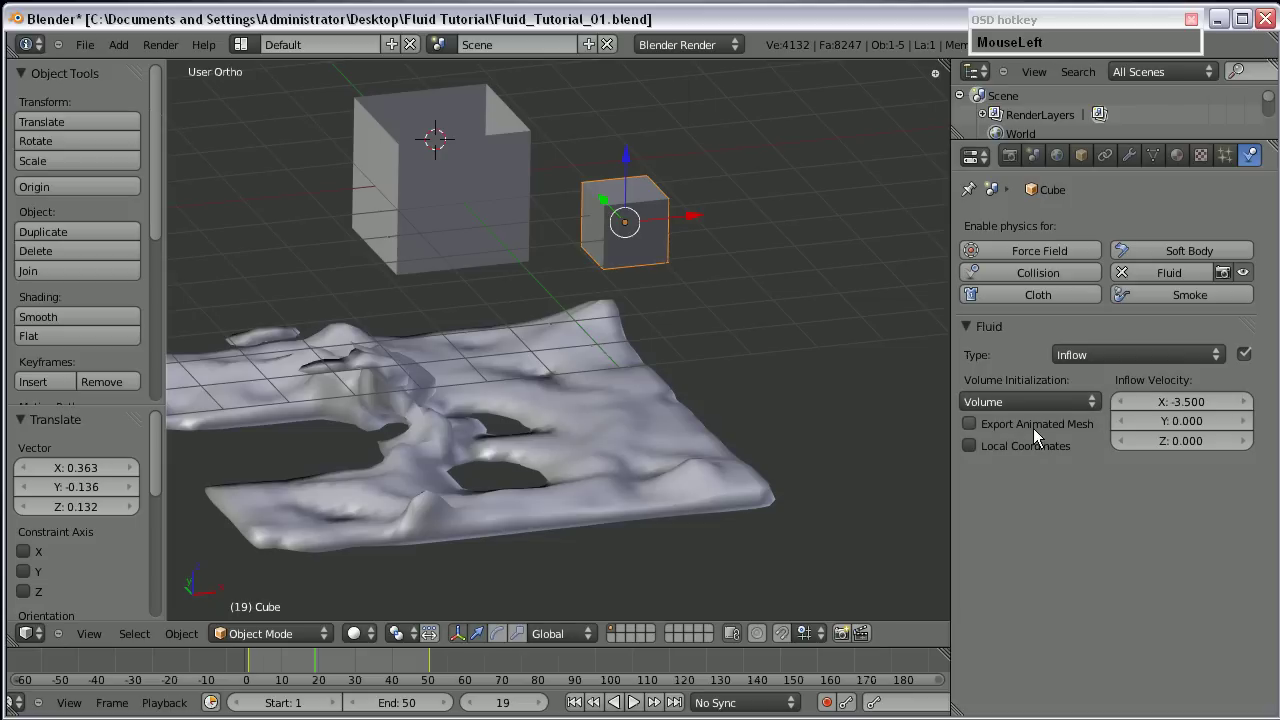
{"action": "middle_click", "coordinate": [666, 377]}
{"action": "middle_click", "coordinate": [615, 404]}
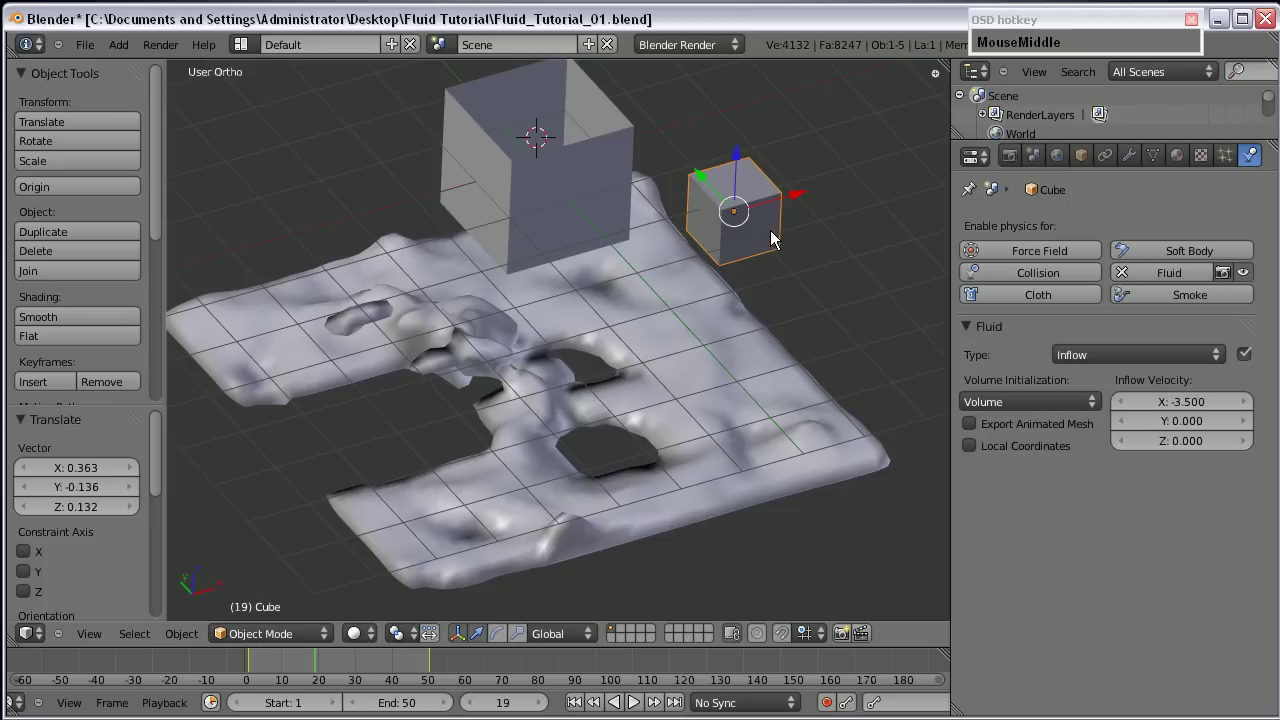
{"action": "scroll", "scroll_direction": "down", "scroll_amount": 3}
{"action": "scroll", "scroll_direction": "up", "scroll_amount": 3}
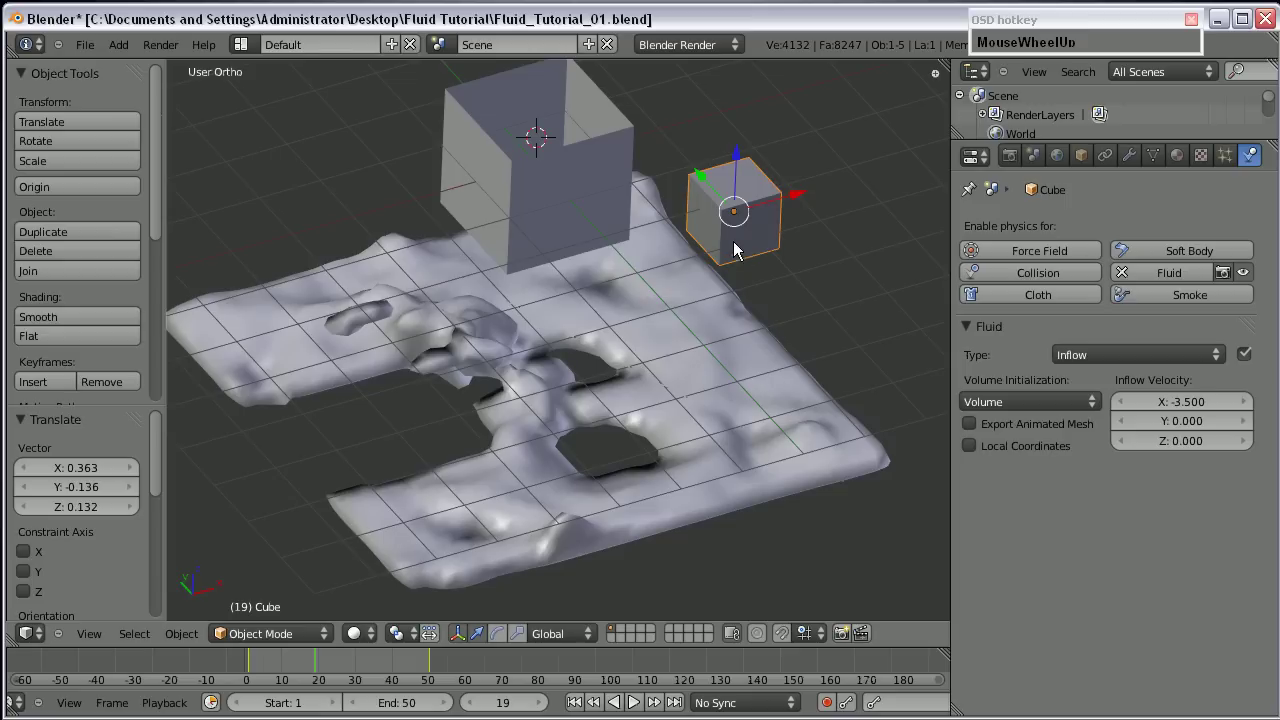
{"action": "scroll", "scroll_direction": "down", "scroll_amount": 3}
{"action": "scroll", "scroll_direction": "up", "scroll_amount": 3}
Scrub the timeline to frame 50 to show the settled fluid.
{"action": "left_click_drag", "start_coordinate": [756, 245], "coordinate": [418, 665]}
{"action": "scroll", "scroll_direction": "down", "scroll_amount": 3}
{"action": "scroll", "scroll_direction": "up", "scroll_amount": 3}
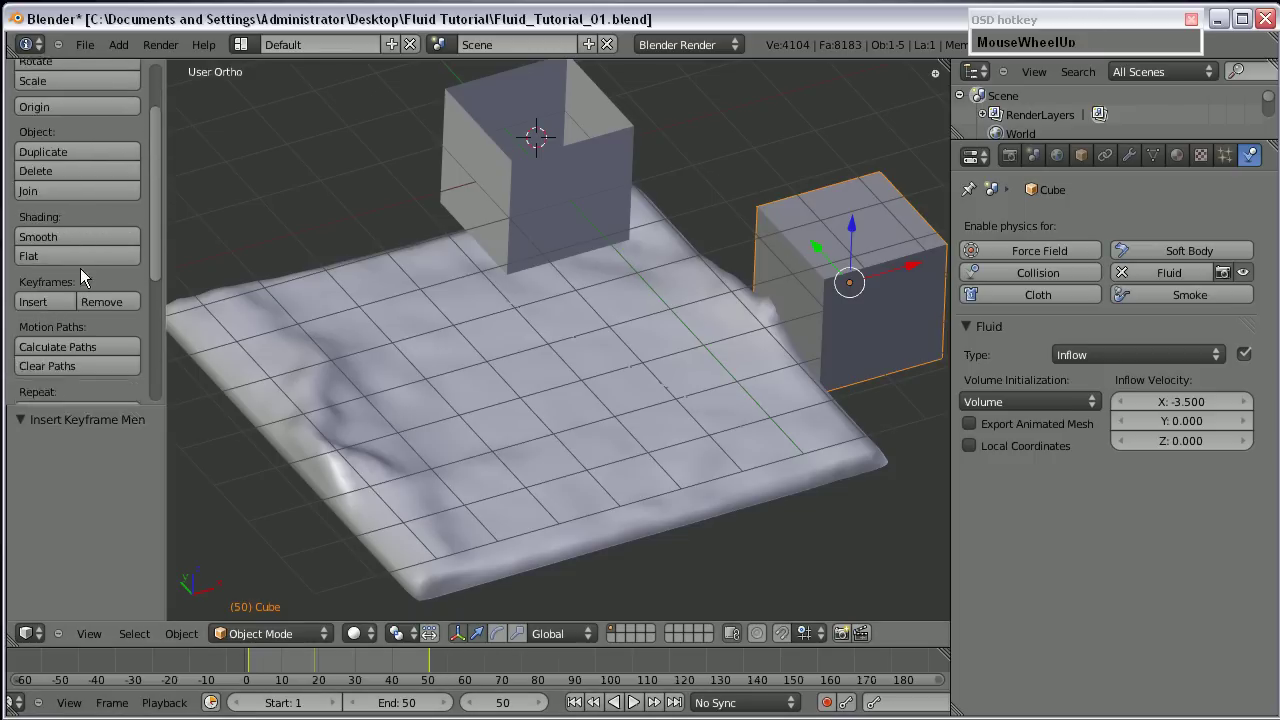
{"action": "scroll", "scroll_direction": "down", "scroll_amount": 3}
Save the blend file before re-baking.
{"action": "left_click", "coordinate": [104, 151]}
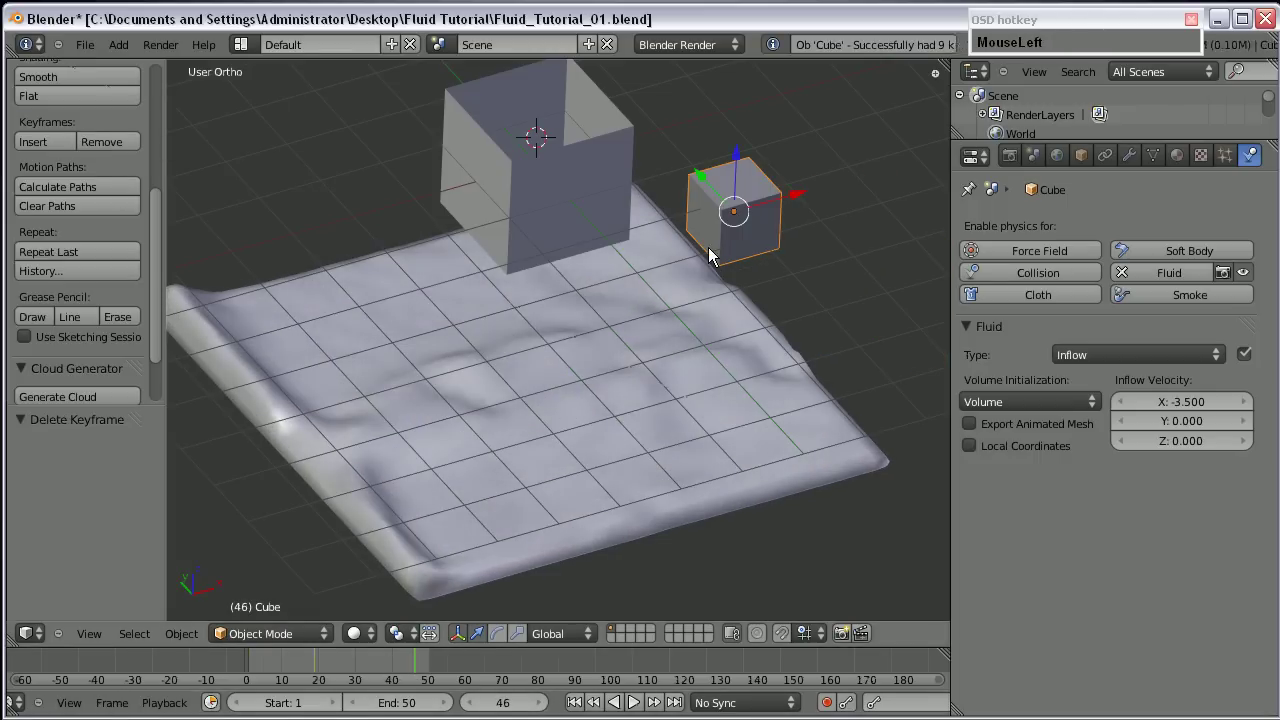
{"action": "key", "text": "a"}
{"action": "left_click", "coordinate": [350, 328]}
{"action": "type", "text": "MouseLefttt"}
{"action": "key", "text": "r"}
{"action": "left_click_drag", "start_coordinate": [391, 206], "coordinate": [249, 671]}
Select the fluid domain, bake the simulation again, and select the small inflow cube.
{"action": "right_click", "coordinate": [431, 350]}
{"action": "left_click", "coordinate": [1129, 386]}
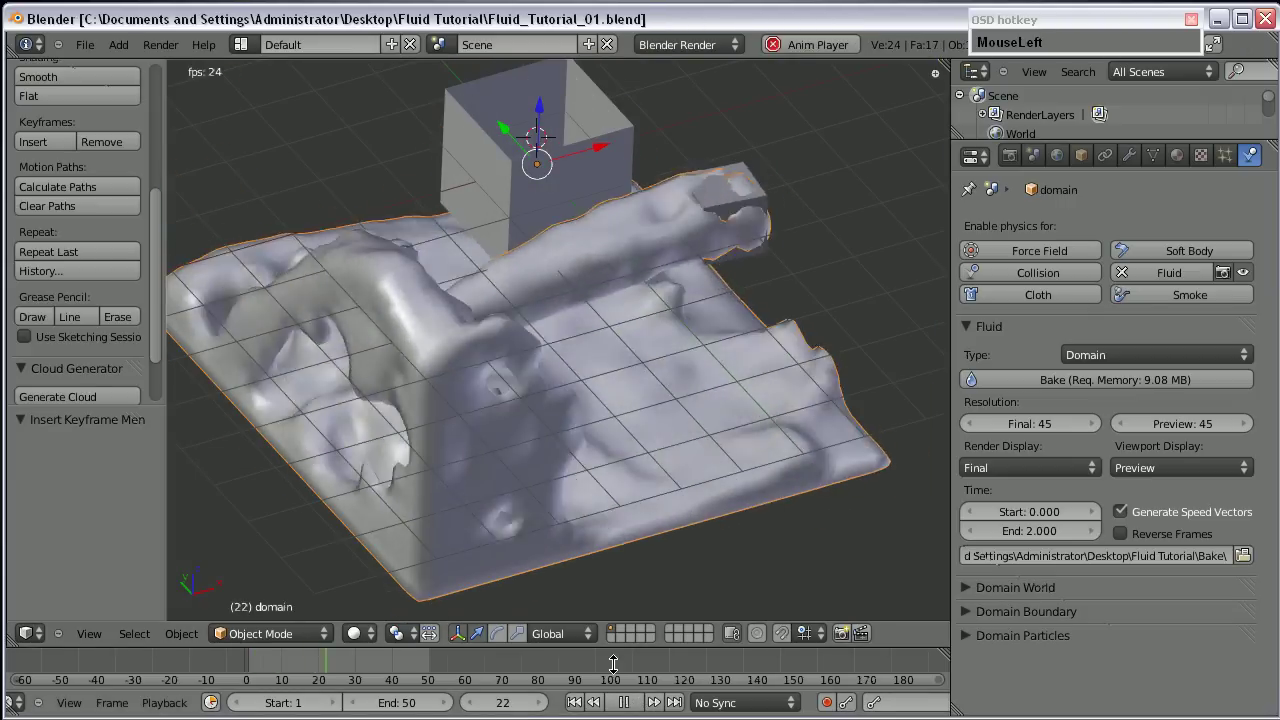
{"action": "left_click_drag", "start_coordinate": [402, 385], "coordinate": [564, 226]}
{"action": "right_click", "coordinate": [502, 249]}
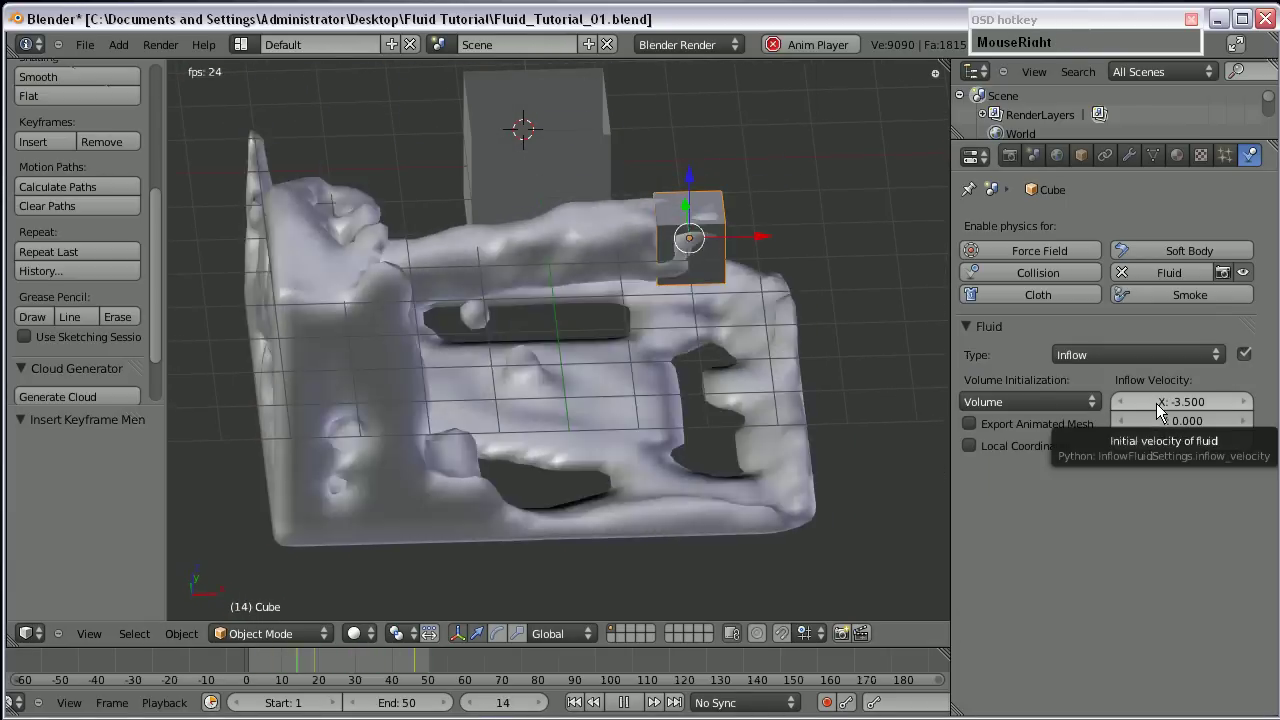
Play the re-baked animation and orbit to watch fluid jet sideways from the inflow cube.
{"action": "left_click_drag", "start_coordinate": [427, 323], "coordinate": [421, 296]}
{"action": "scroll", "scroll_direction": "down", "scroll_amount": 3}
{"action": "middle_click", "coordinate": [523, 372]}
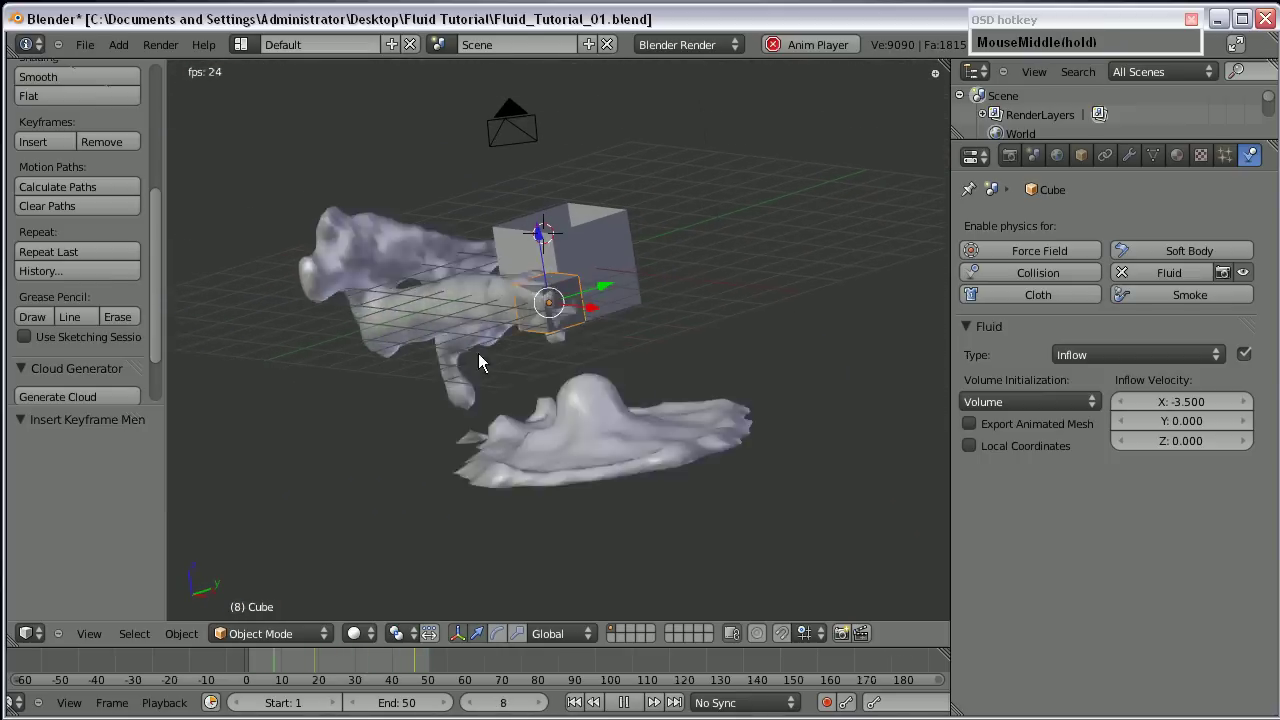
{"action": "scroll", "scroll_direction": "up", "scroll_amount": 3}
{"action": "left_click_drag", "start_coordinate": [467, 353], "coordinate": [947, 492]}
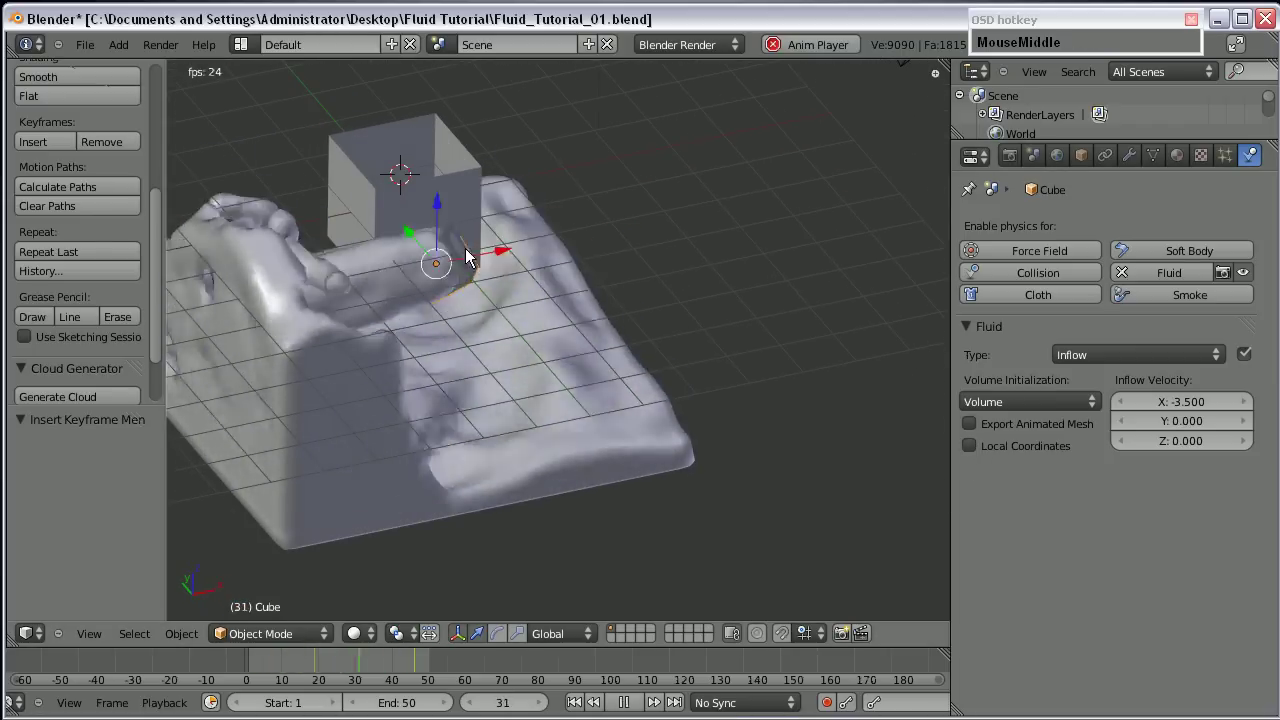
{"action": "scroll", "scroll_direction": "up", "scroll_amount": 3}
{"action": "middle_click", "coordinate": [413, 296]}
{"action": "scroll", "scroll_direction": "down", "scroll_amount": 3}
{"action": "left_click_drag", "start_coordinate": [512, 319], "coordinate": [260, 636]}
{"action": "left_click_drag", "start_coordinate": [289, 672], "coordinate": [266, 356]}
{"action": "left_click_drag", "start_coordinate": [266, 356], "coordinate": [452, 444]}
Stop the playback and inspect the frozen fluid stream from several angles.
{"action": "left_click", "coordinate": [822, 433]}
{"action": "middle_click", "coordinate": [631, 397]}
{"action": "scroll", "scroll_direction": "up", "scroll_amount": 3}
{"action": "middle_click", "coordinate": [541, 349]}
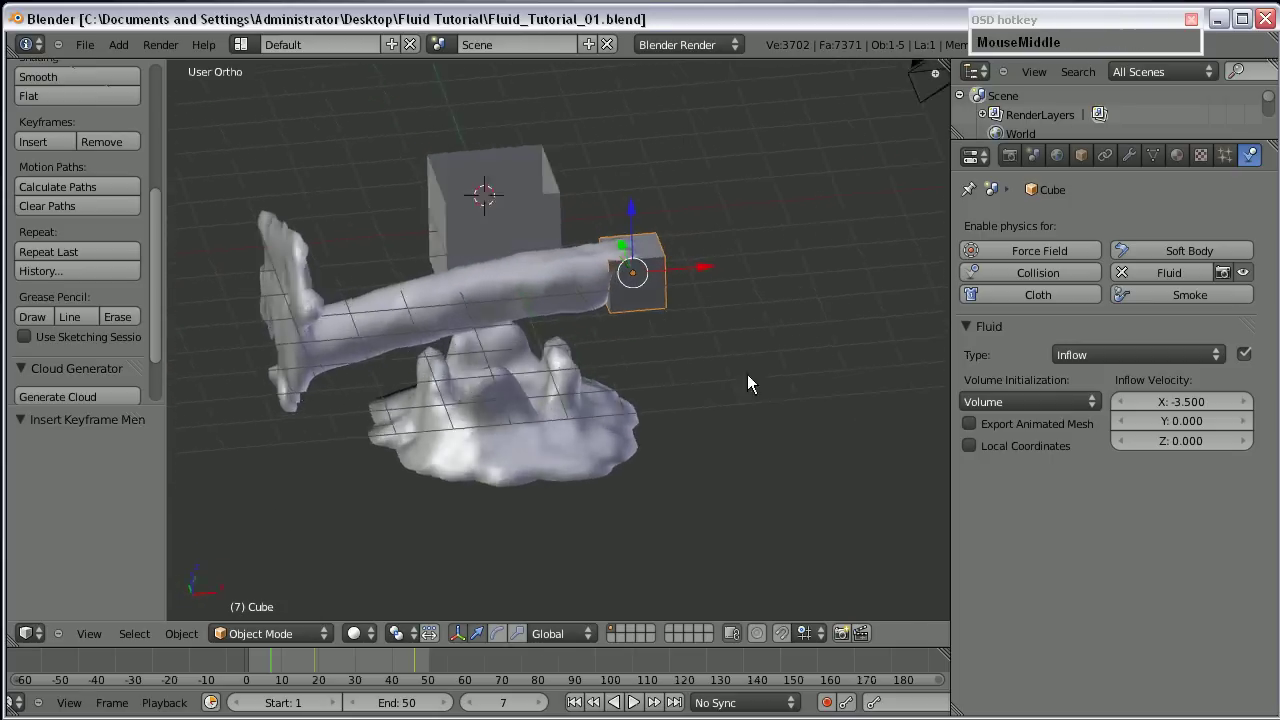
Change the small cube's fluid Type from Inflow to Outflow.
{"action": "left_click", "coordinate": [1124, 363]}
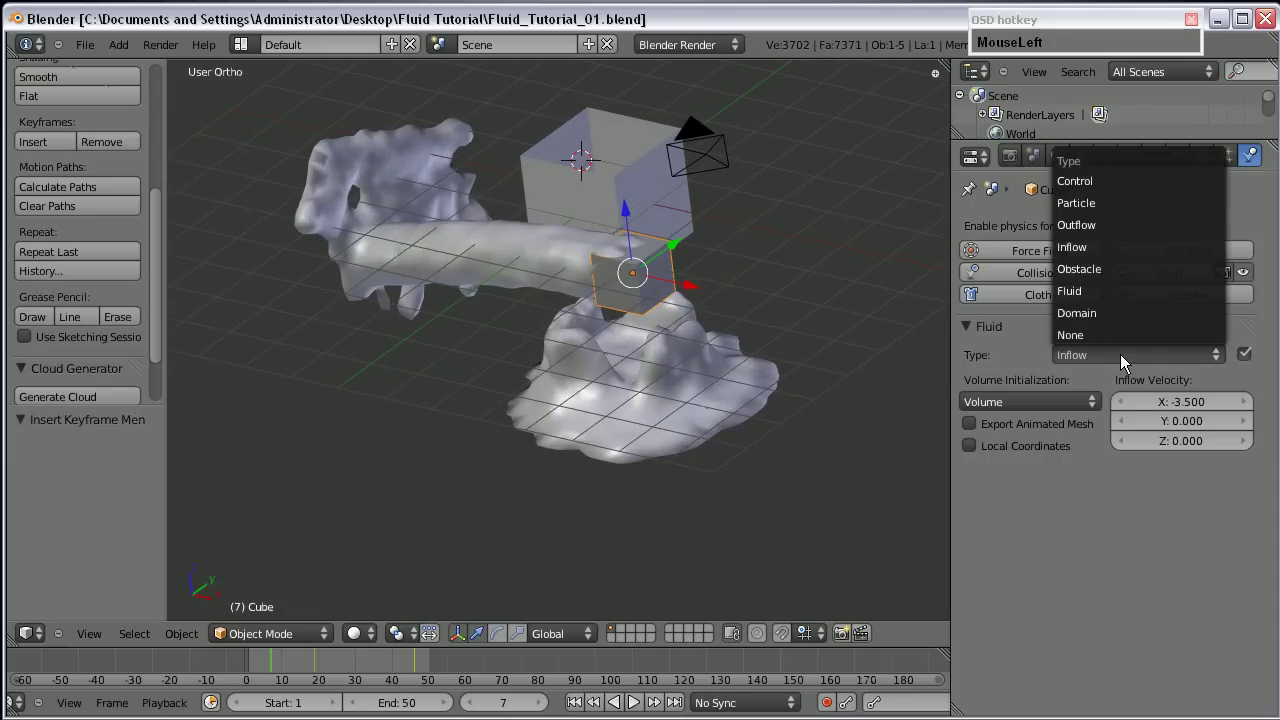
{"action": "scroll", "scroll_direction": "up", "scroll_amount": 3}
{"action": "middle_click", "coordinate": [443, 379]}
{"action": "middle_click", "coordinate": [571, 357]}
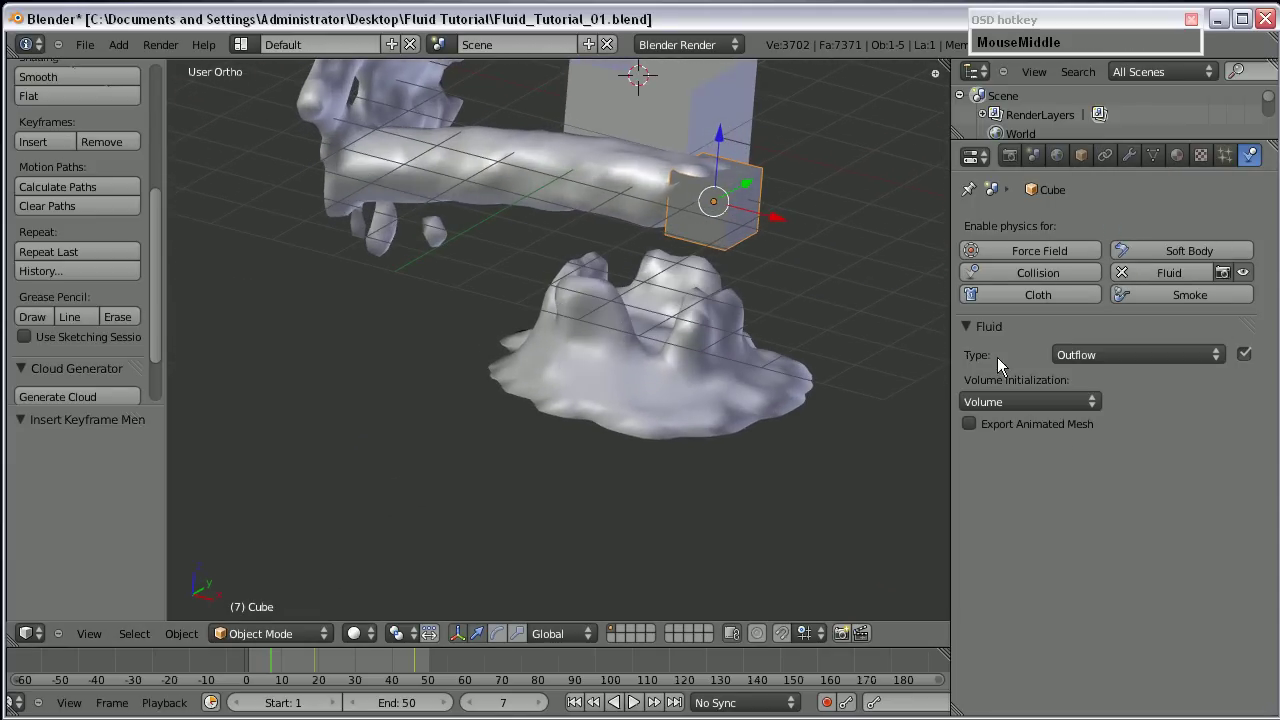
{"action": "left_click_drag", "start_coordinate": [1137, 365], "coordinate": [1148, 421]}
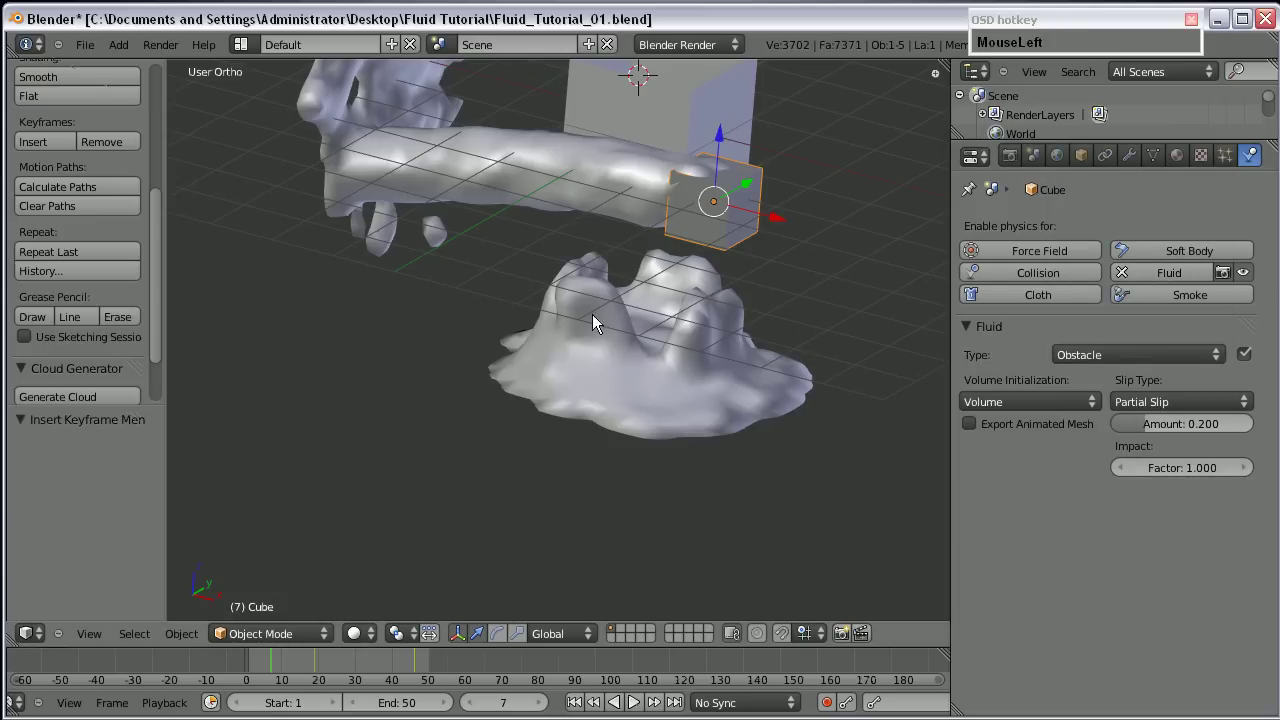
{"action": "middle_click", "coordinate": [684, 319]}
{"action": "middle_click", "coordinate": [725, 306]}
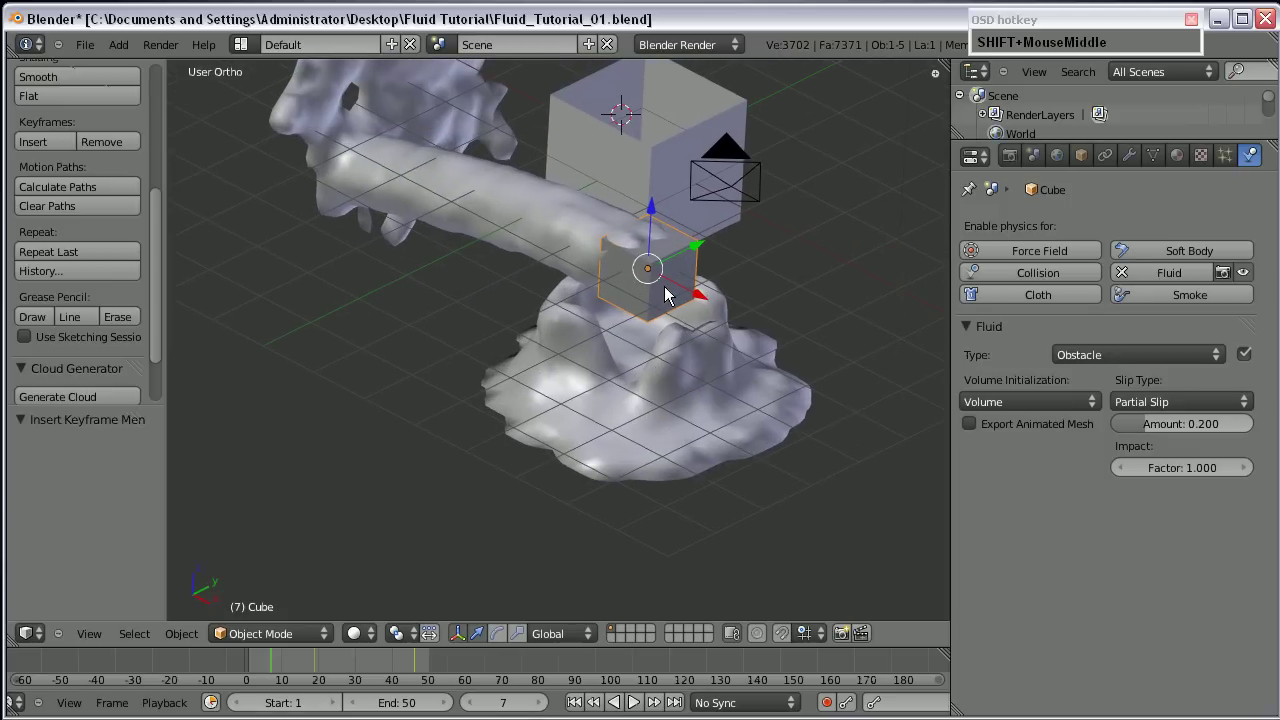
{"action": "scroll", "scroll_direction": "up", "scroll_amount": 3}
{"action": "left_click", "coordinate": [1162, 362]}
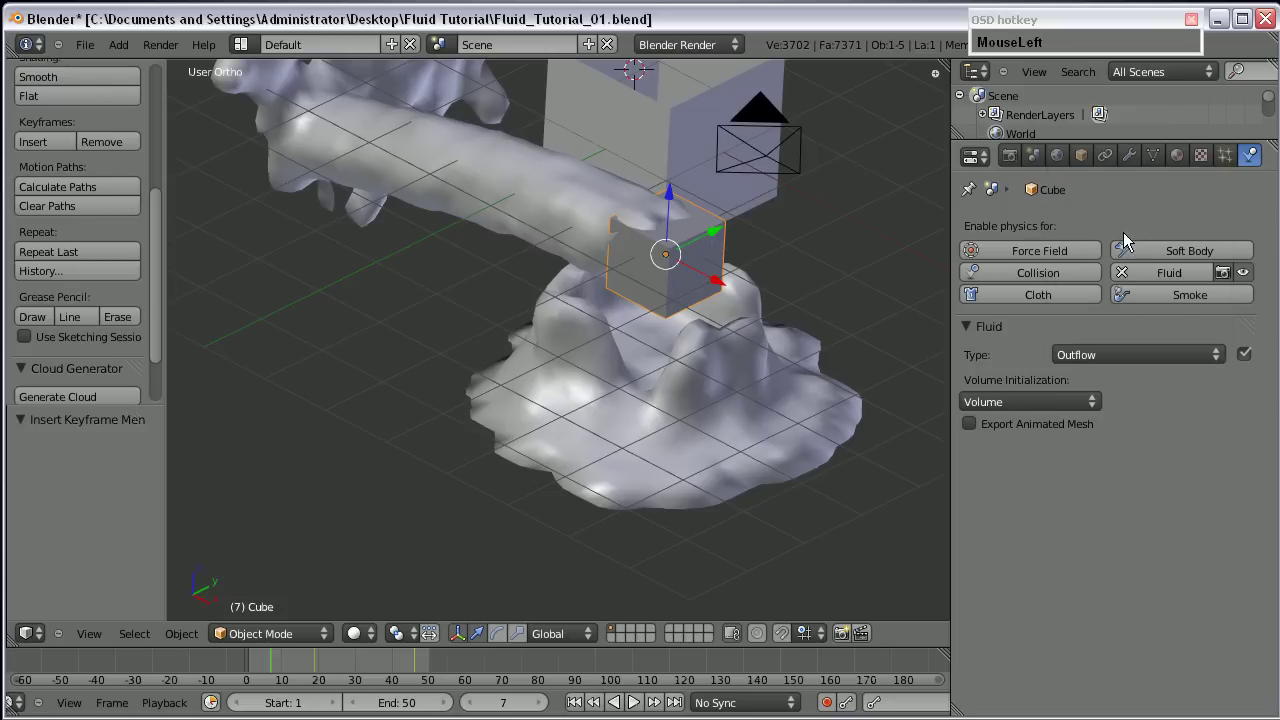
Recheck the Type list and keep Outflow with volume initialization for the small cube.
{"action": "scroll", "scroll_direction": "down", "scroll_amount": 3}
{"action": "middle_click", "coordinate": [658, 383]}
{"action": "scroll", "scroll_direction": "up", "scroll_amount": 3}
{"action": "middle_click", "coordinate": [630, 329]}
{"action": "scroll", "scroll_direction": "down", "scroll_amount": 3}
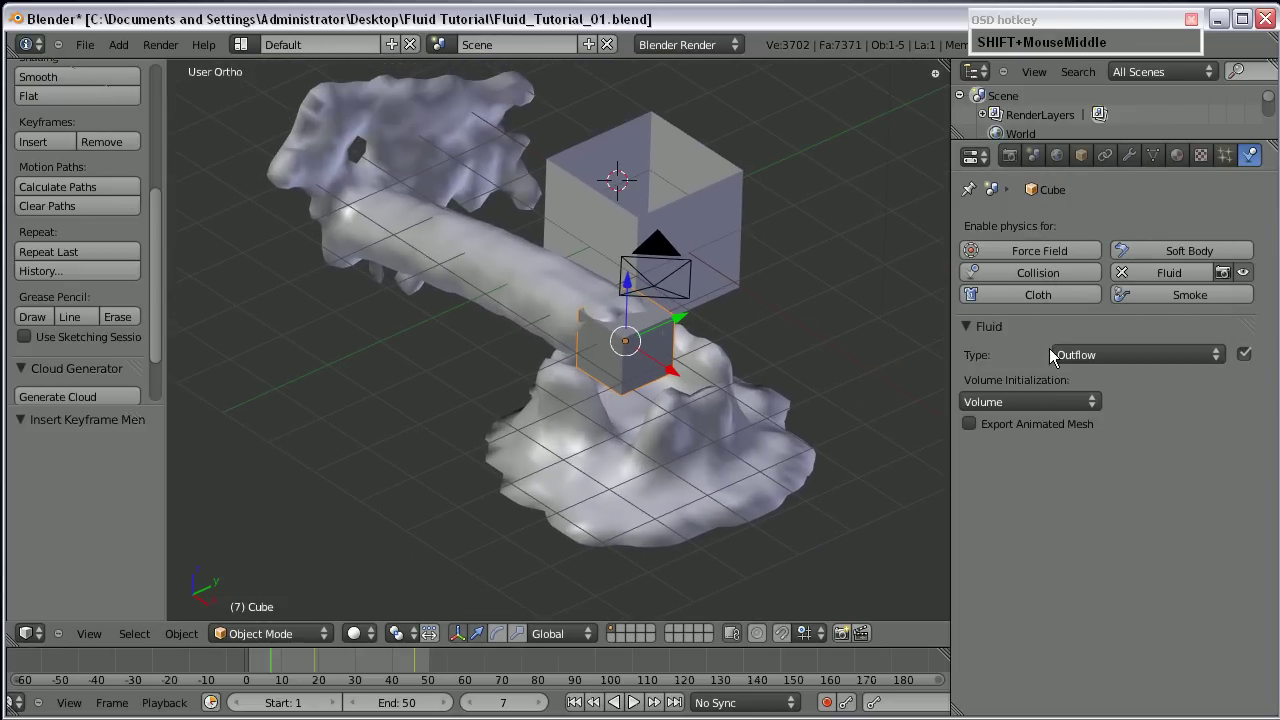
{"action": "left_click", "coordinate": [976, 436]}
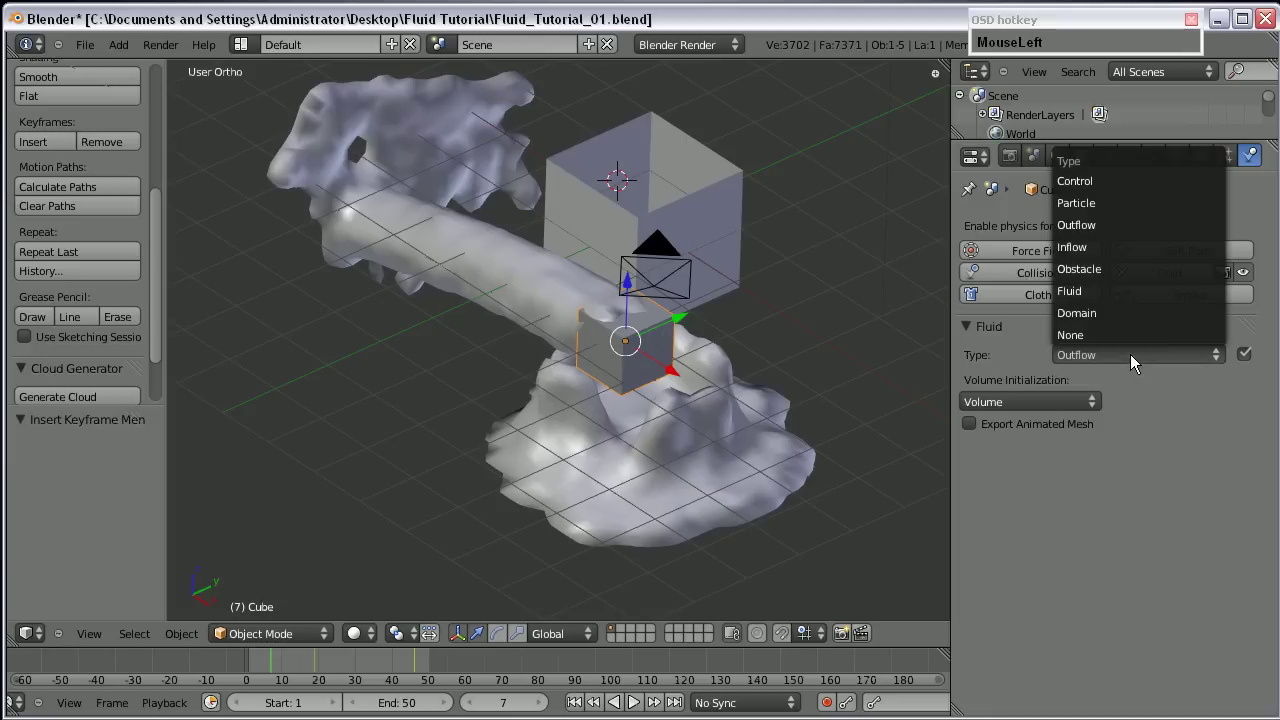
{"action": "middle_click", "coordinate": [696, 402]}
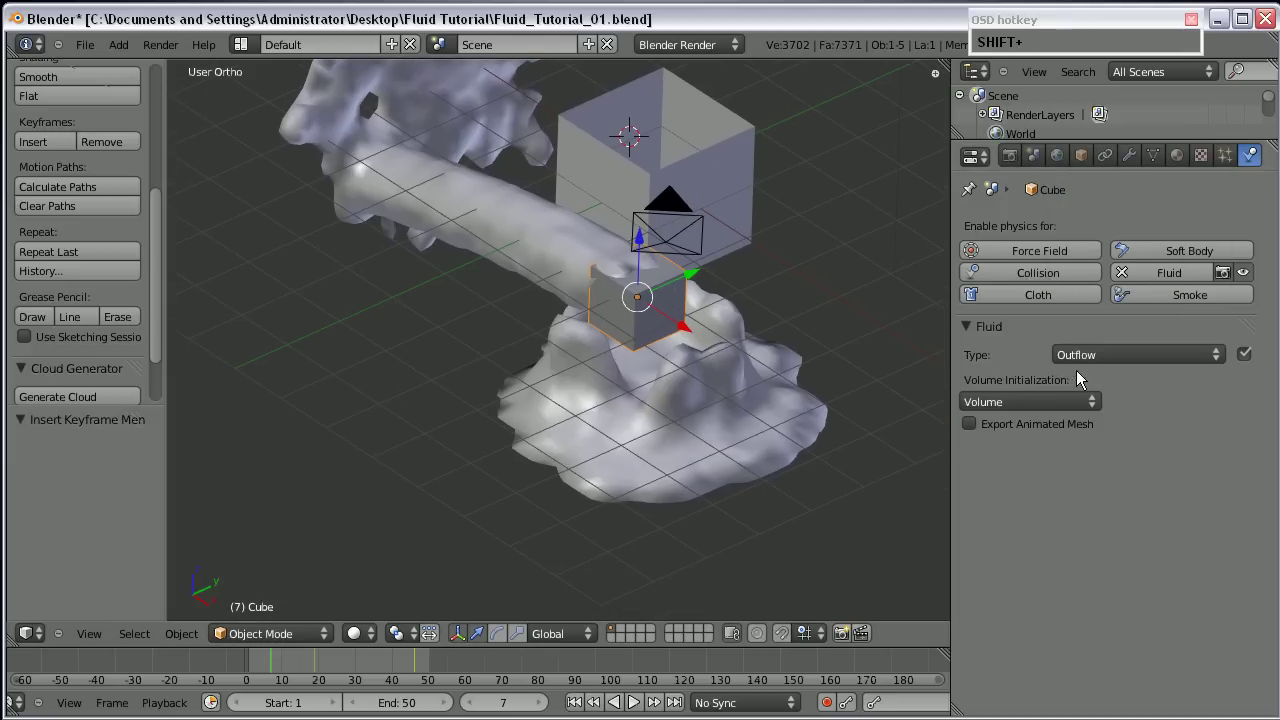
{"action": "left_click", "coordinate": [1090, 364]}
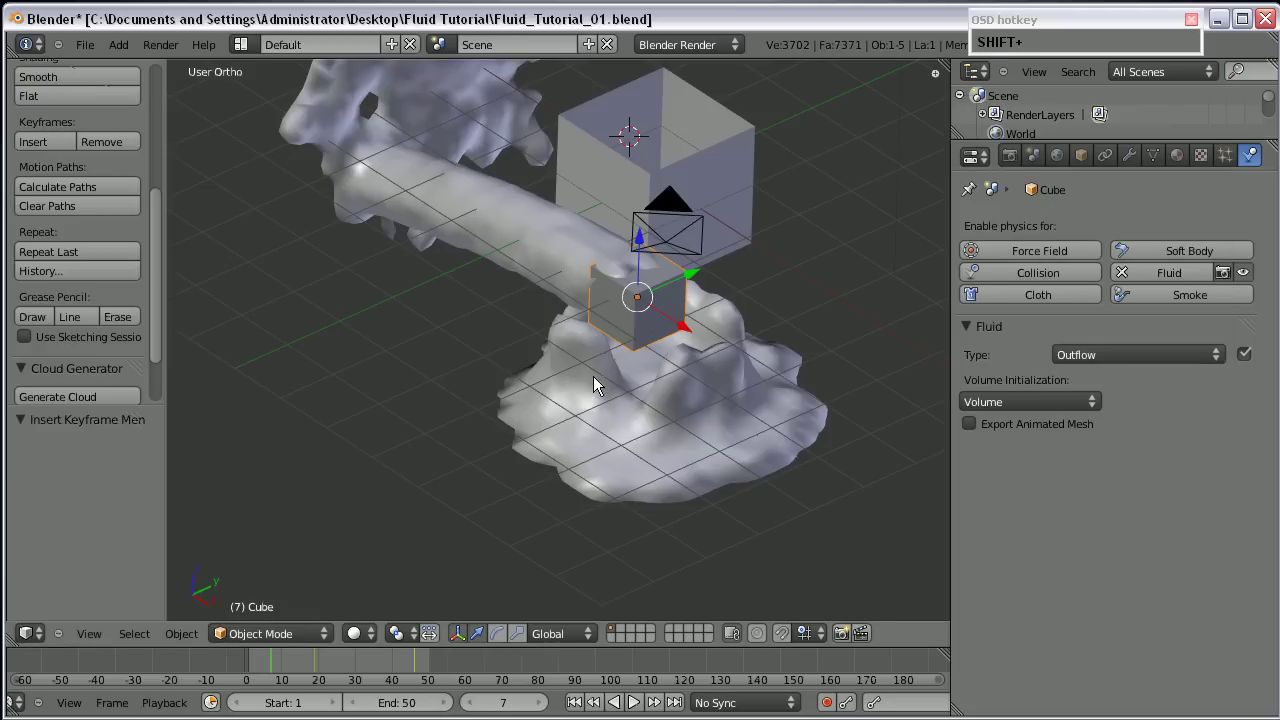
Add a new Cube and move it along Y to stand left of the scene.
{"action": "left_click", "coordinate": [681, 392]}
{"action": "scroll", "scroll_direction": "down", "scroll_amount": 3}
{"action": "middle_click", "coordinate": [575, 393]}
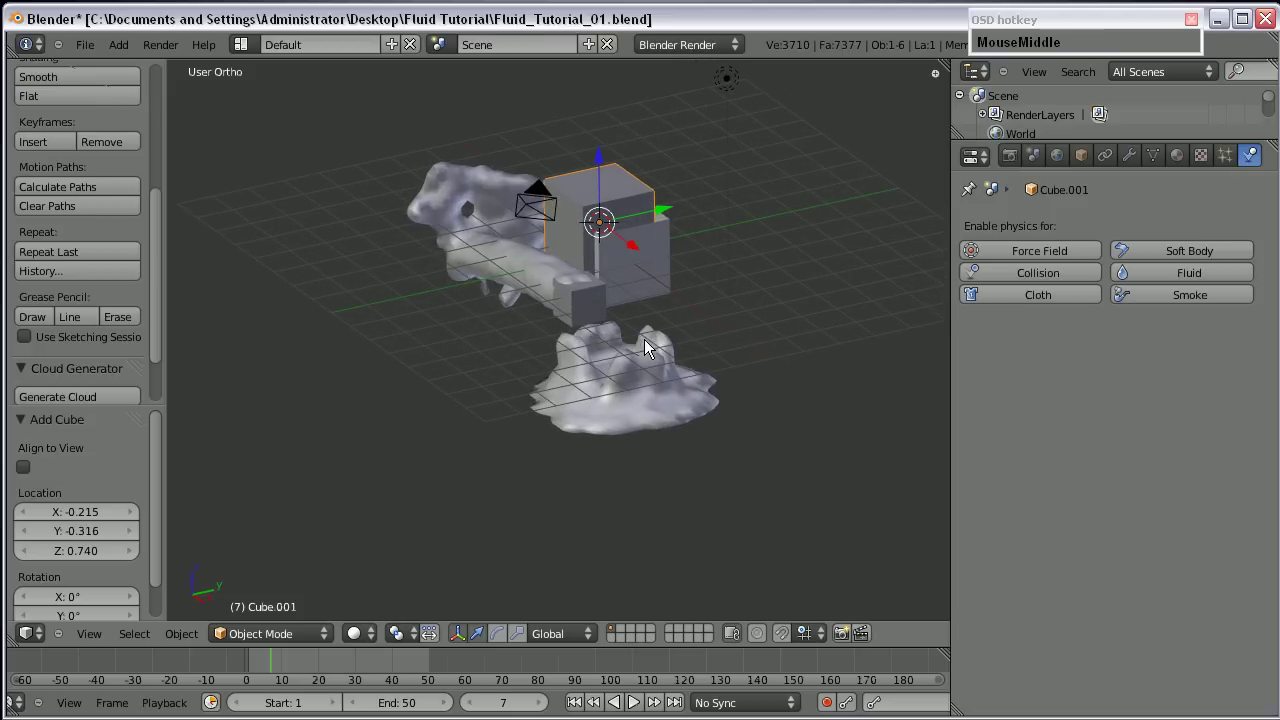
{"action": "left_click_drag", "start_coordinate": [658, 212], "coordinate": [349, 269]}
{"action": "middle_click", "coordinate": [334, 351]}
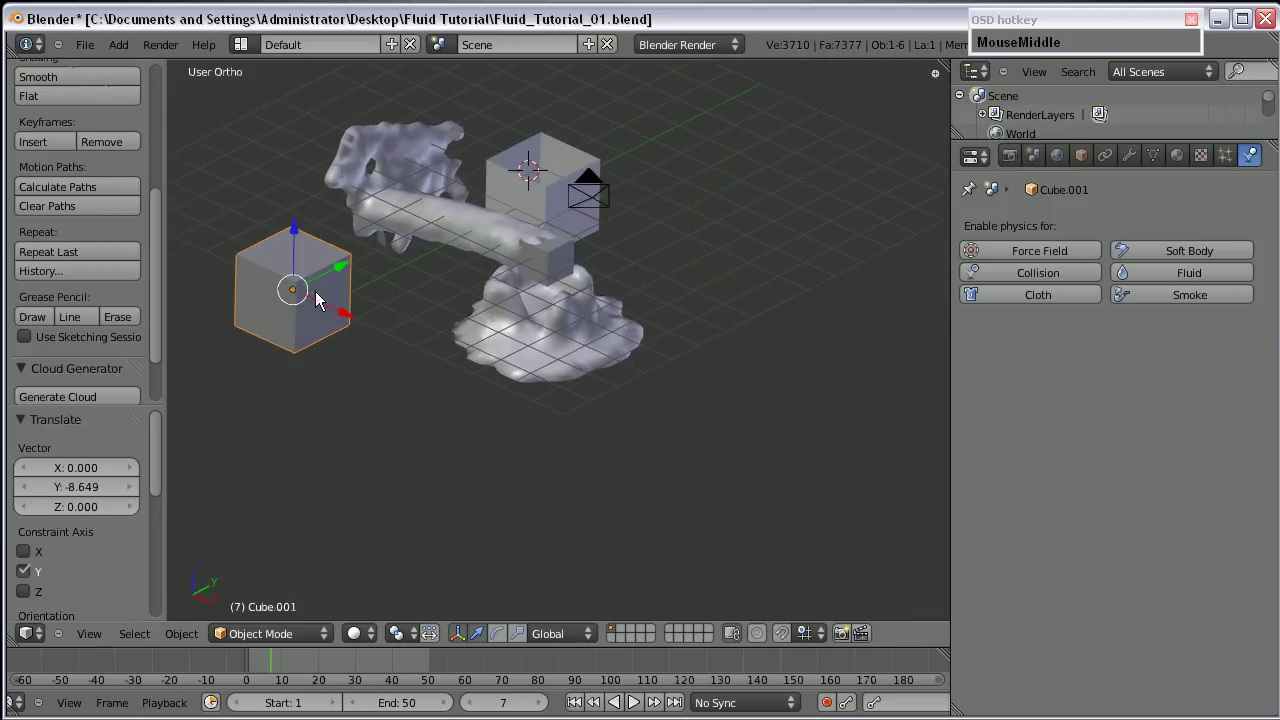
{"action": "scroll", "scroll_direction": "up", "scroll_amount": 3}
{"action": "scroll", "scroll_direction": "down", "scroll_amount": 3}
{"action": "scroll", "scroll_direction": "up", "scroll_amount": 3}
{"action": "scroll", "scroll_direction": "down", "scroll_amount": 3}
Make the new cube a fluid Particle object with its cache path set to //Bake\.
{"action": "left_click", "coordinate": [1152, 277]}
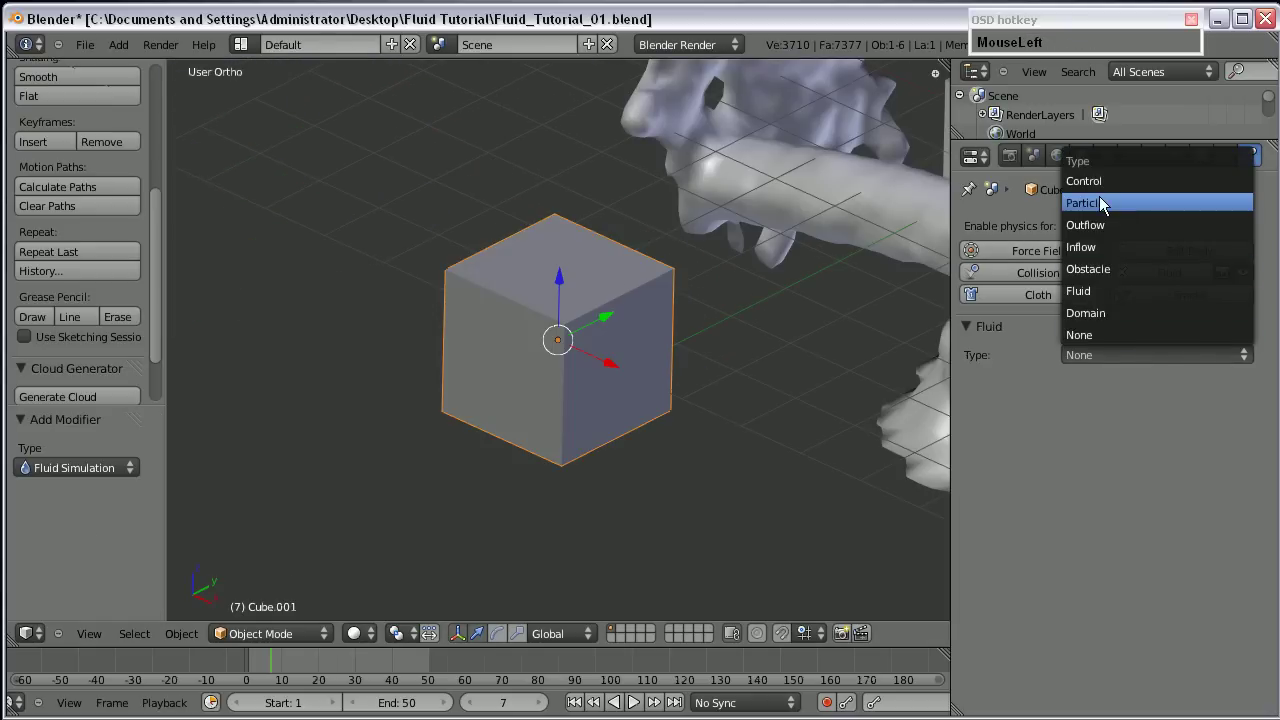
{"action": "middle_click", "coordinate": [785, 354]}
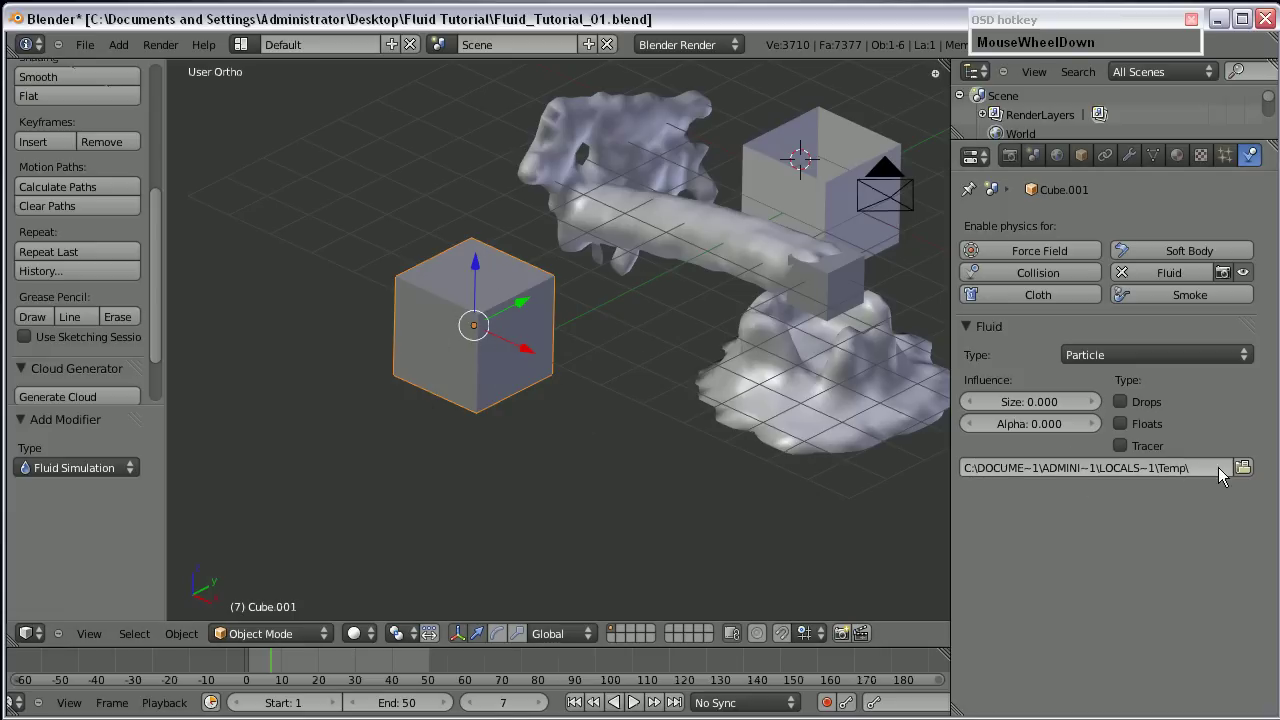
{"action": "left_click", "coordinate": [1249, 476]}
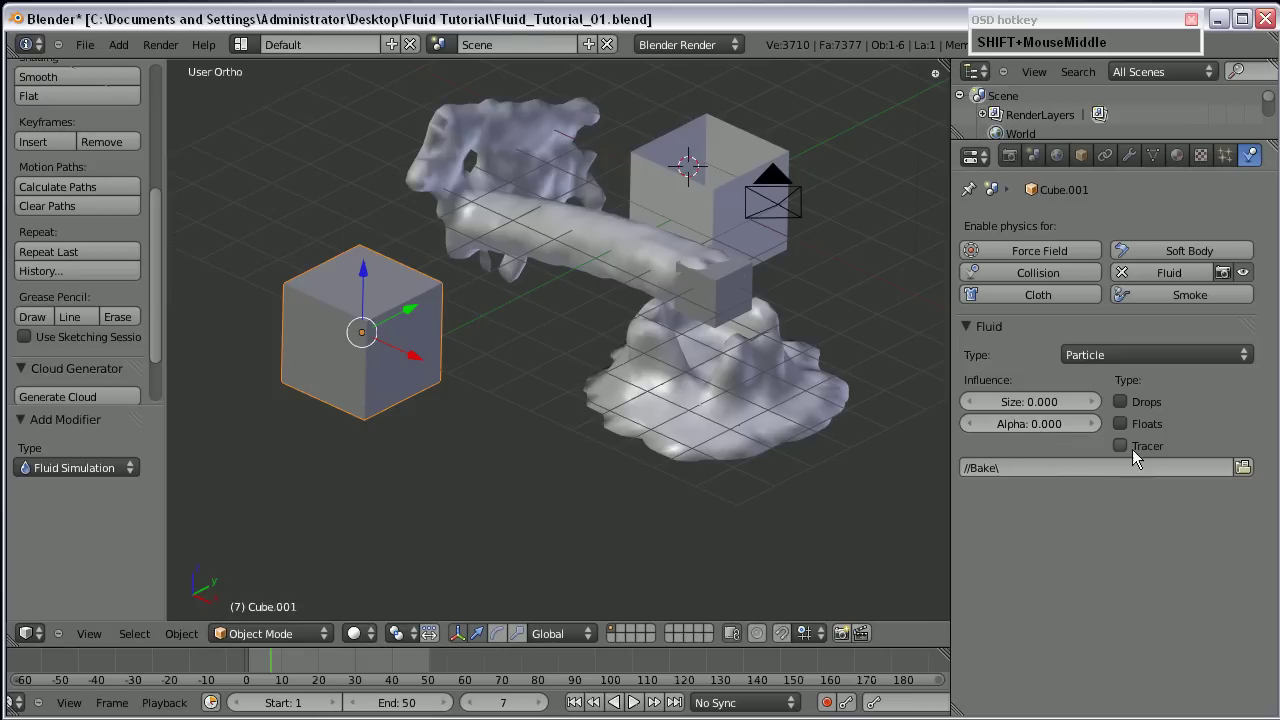
{"action": "scroll", "scroll_direction": "up", "scroll_amount": 3}
{"action": "middle_click", "coordinate": [655, 411]}
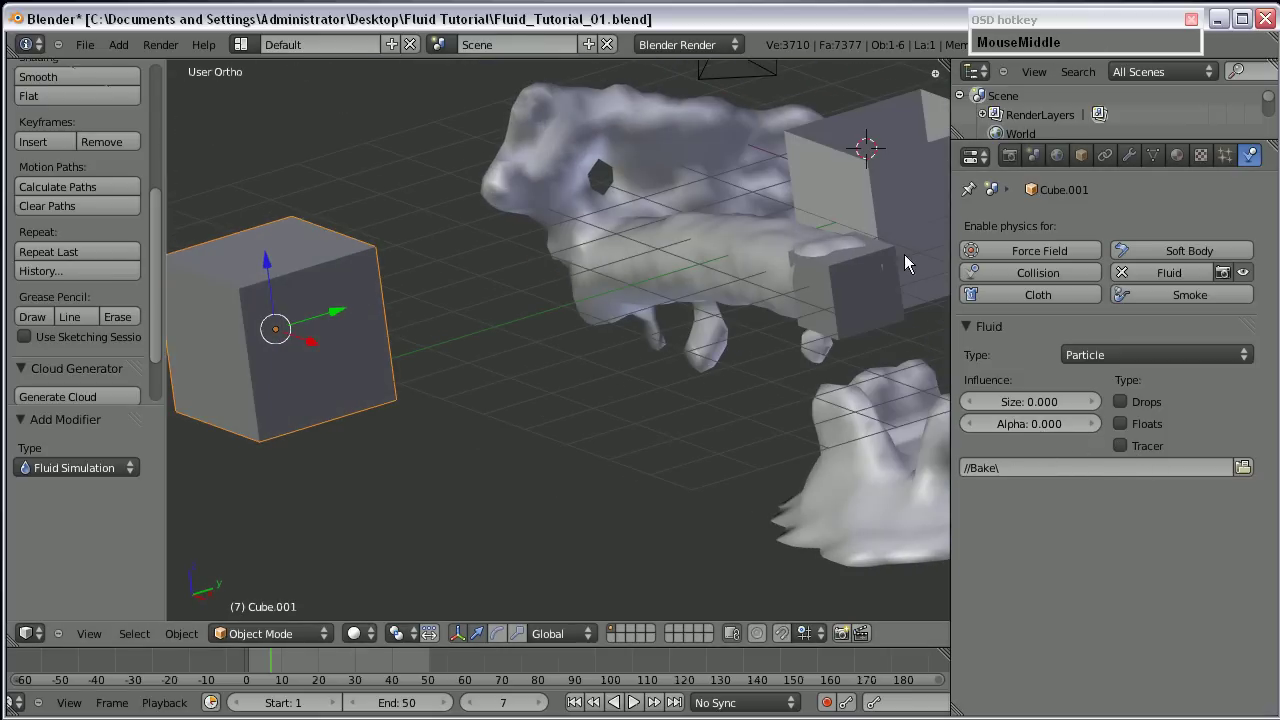
{"action": "middle_click", "coordinate": [793, 387]}
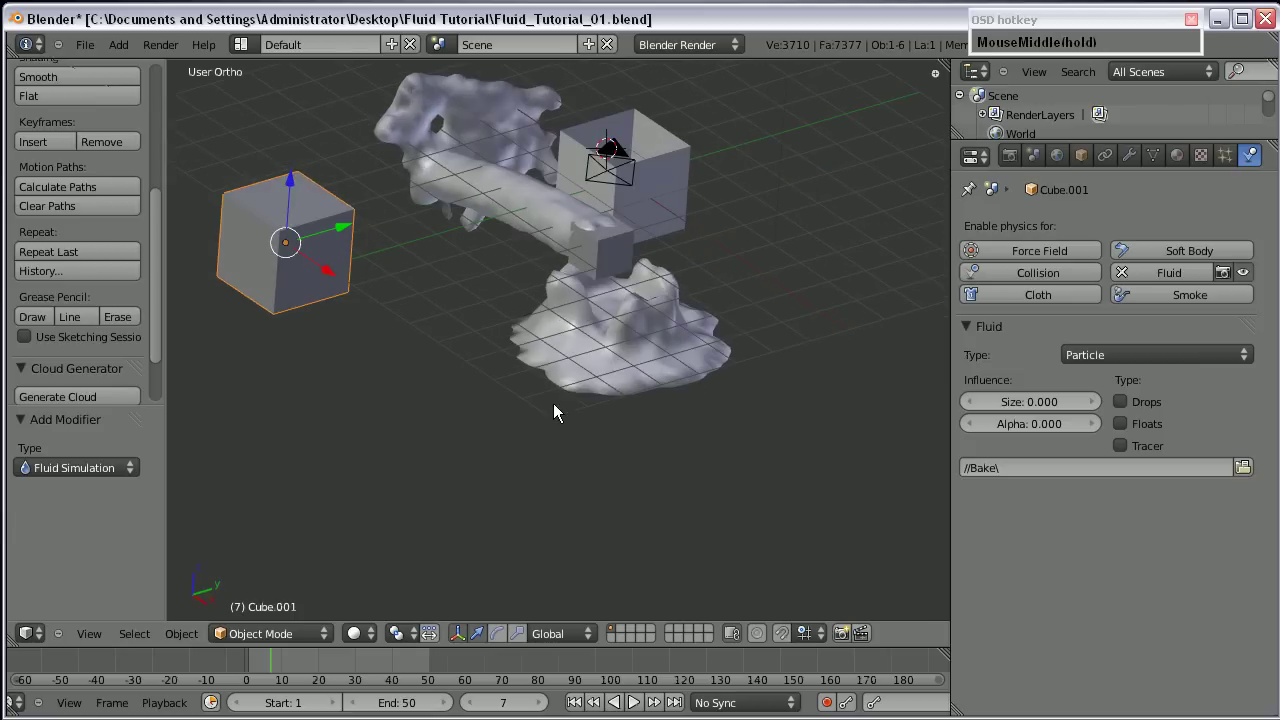
{"action": "middle_click", "coordinate": [525, 365]}
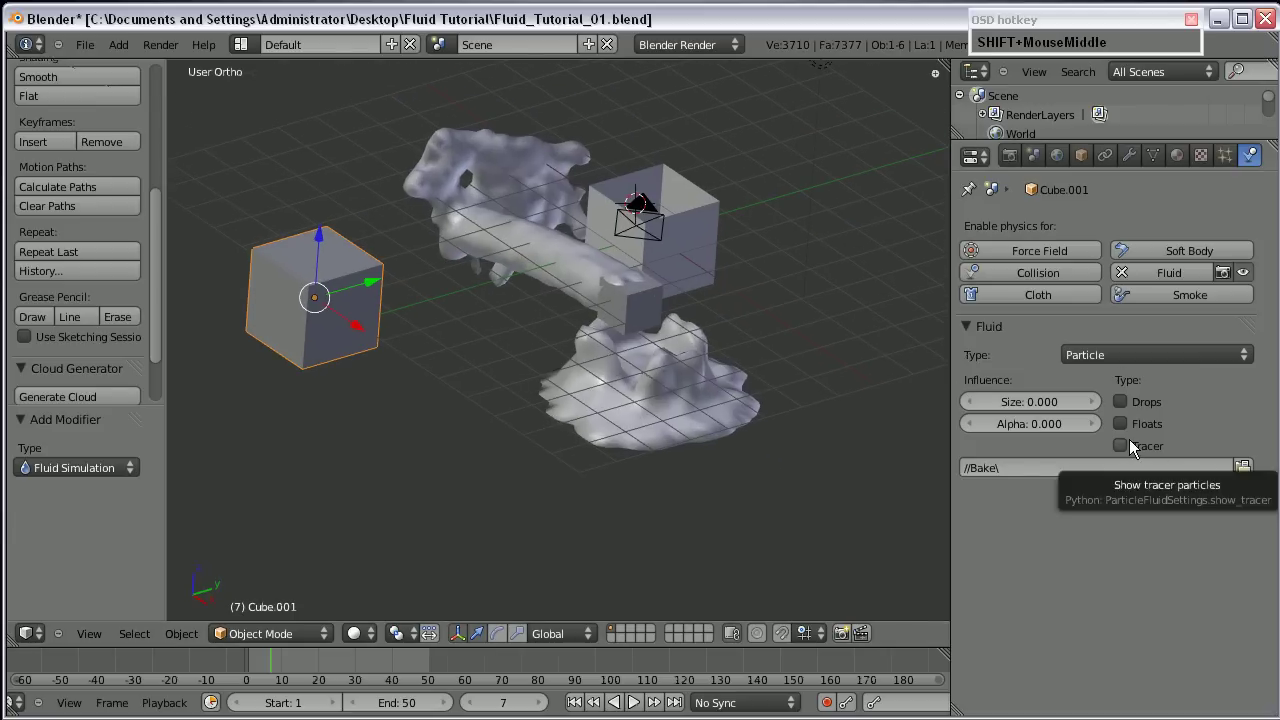
In the particle cube's Fluid panel, disable Drops and enable Tracer particles.
{"action": "scroll", "scroll_direction": "down", "scroll_amount": 3}
{"action": "scroll", "scroll_direction": "up", "scroll_amount": 3}
{"action": "scroll", "scroll_direction": "down", "scroll_amount": 3}
{"action": "left_click_drag", "start_coordinate": [1229, 163], "coordinate": [673, 709]}
{"action": "scroll", "scroll_direction": "down", "scroll_amount": 3}
{"action": "left_click_drag", "start_coordinate": [554, 373], "coordinate": [540, 301]}
{"action": "scroll", "scroll_direction": "up", "scroll_amount": 3}
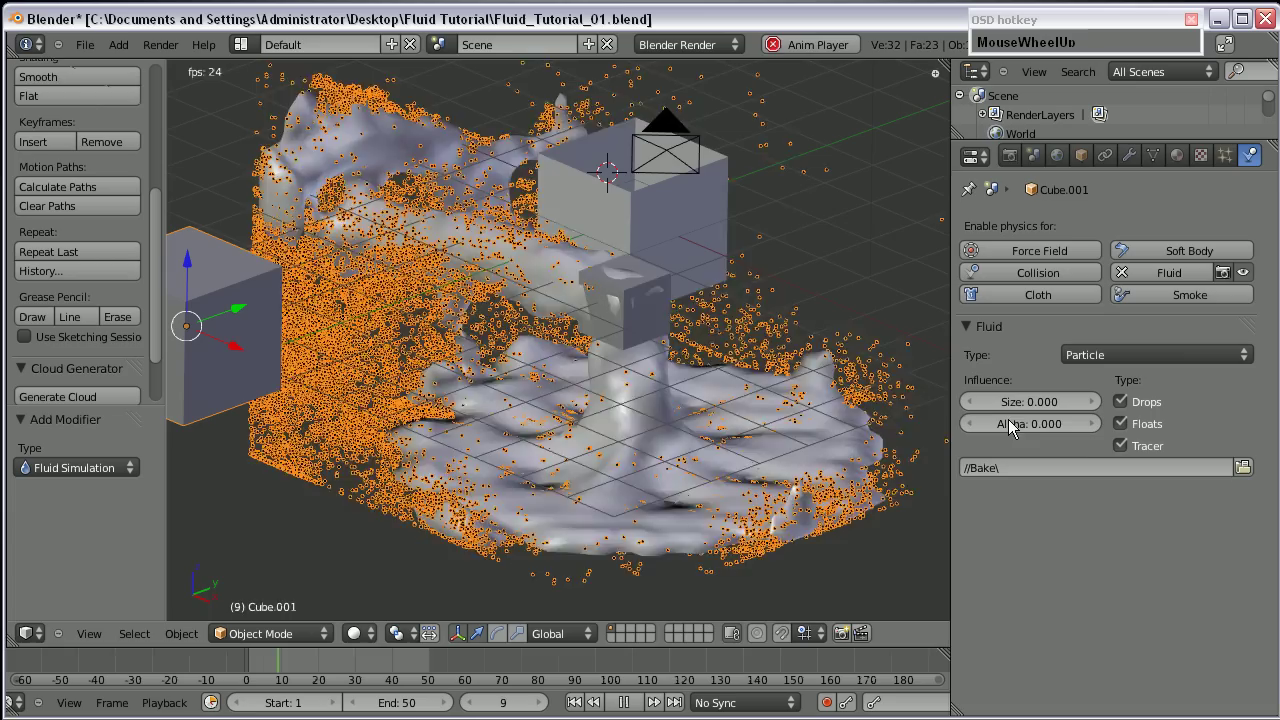
{"action": "left_click", "coordinate": [1117, 437]}
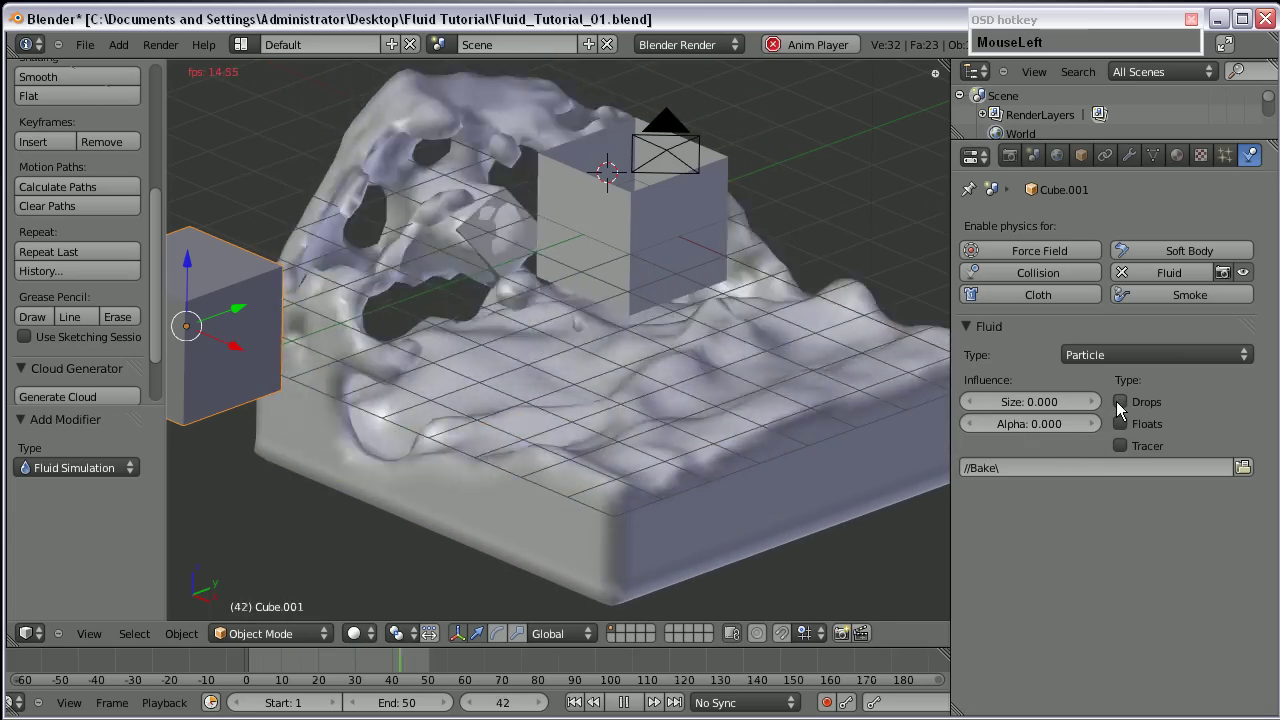
{"action": "scroll", "scroll_direction": "down", "scroll_amount": 3}
{"action": "left_click", "coordinate": [1127, 408]}
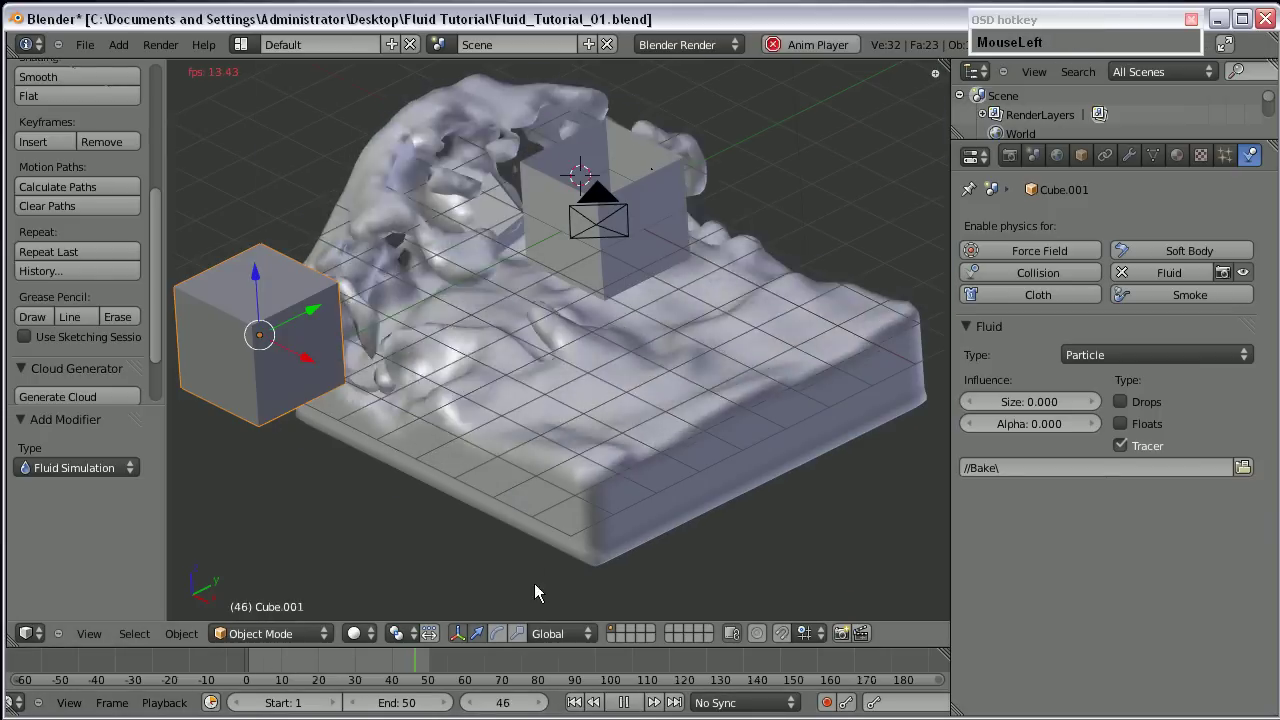
Reselect the particle cube and show its FluidParticles particle system settings.
{"action": "left_click_drag", "start_coordinate": [543, 398], "coordinate": [750, 418]}
{"action": "middle_click", "coordinate": [734, 411]}
{"action": "right_click", "coordinate": [334, 327]}
{"action": "scroll", "scroll_direction": "up", "scroll_amount": 3}
{"action": "scroll", "scroll_direction": "down", "scroll_amount": 3}
{"action": "middle_click", "coordinate": [565, 436]}
{"action": "left_click", "coordinate": [1122, 410]}
{"action": "scroll", "scroll_direction": "up", "scroll_amount": 3}
{"action": "left_click", "coordinate": [628, 695]}
{"action": "left_click_drag", "start_coordinate": [557, 412], "coordinate": [547, 367]}
{"action": "scroll", "scroll_direction": "down", "scroll_amount": 3}
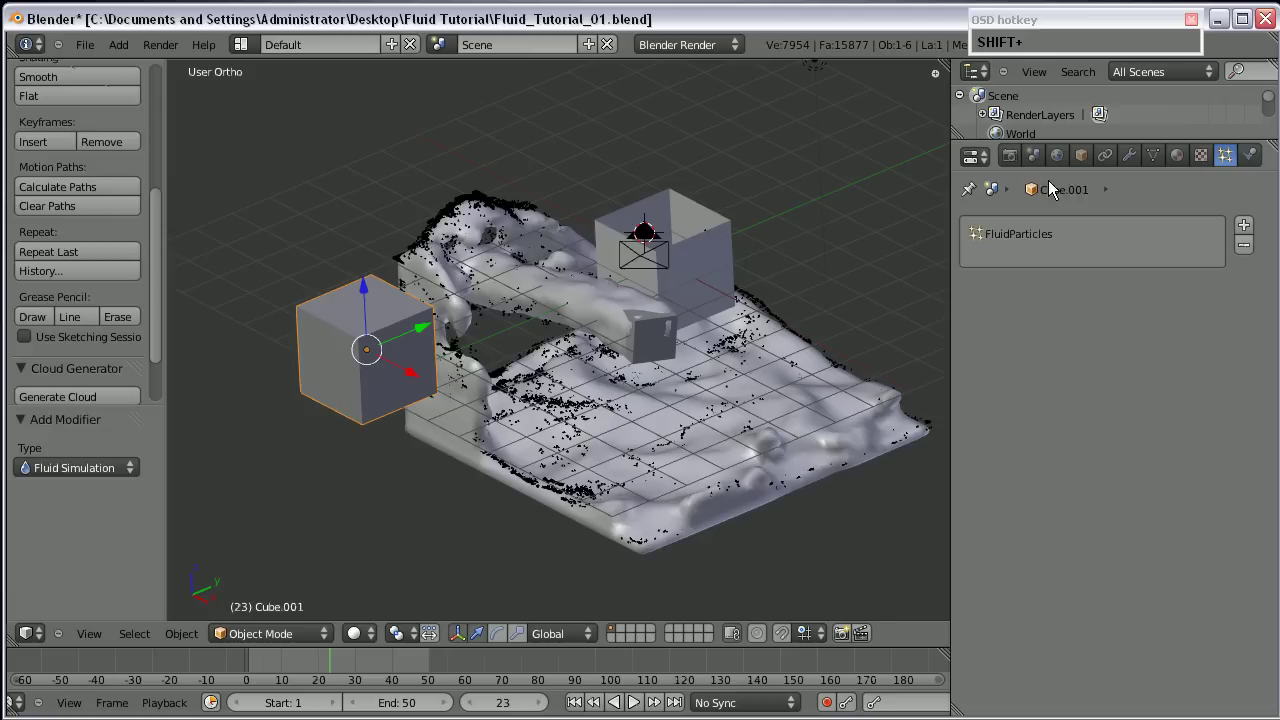
Add a new material to the particle cube with a blue diffuse colour and test-render the frame.
{"action": "left_click", "coordinate": [1179, 167]}
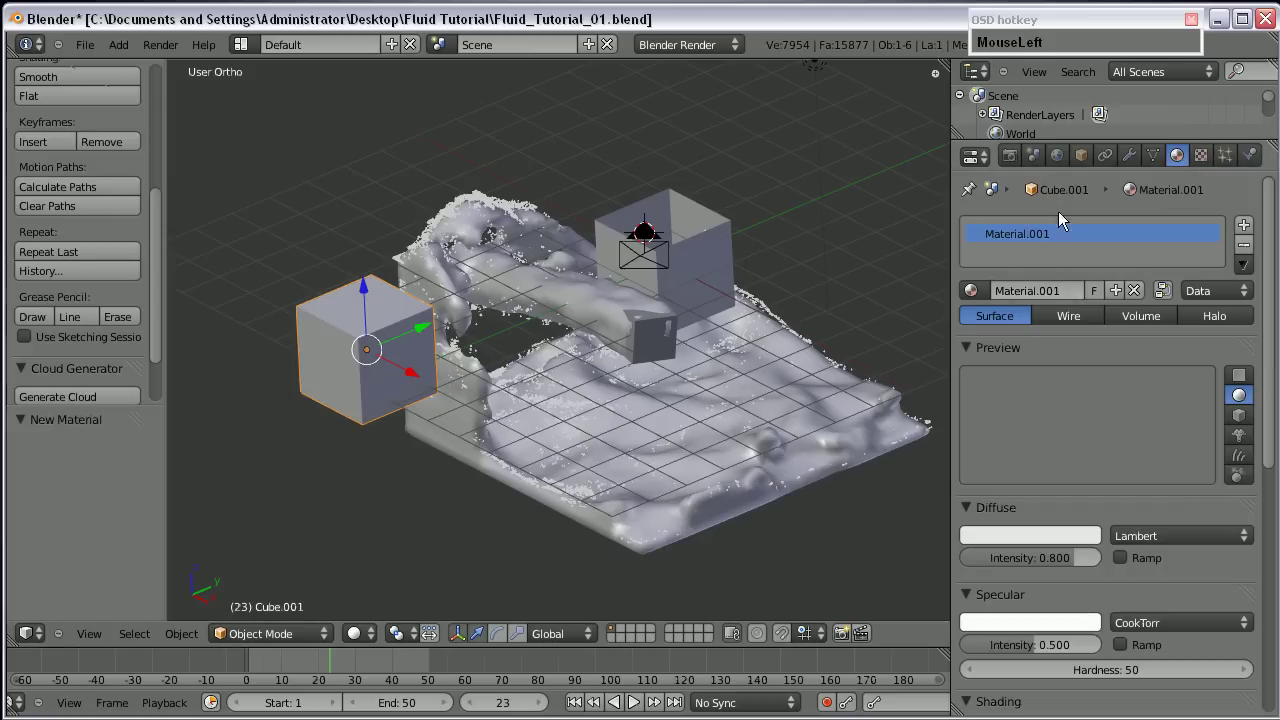
{"action": "scroll", "scroll_direction": "up", "scroll_amount": 3}
{"action": "left_click_drag", "start_coordinate": [1026, 532], "coordinate": [662, 382]}
{"action": "key", "text": "KP_0"}
{"action": "scroll", "scroll_direction": "down", "scroll_amount": 3}
{"action": "key", "text": "F12"}
{"action": "scroll", "scroll_direction": "down", "scroll_amount": 3}
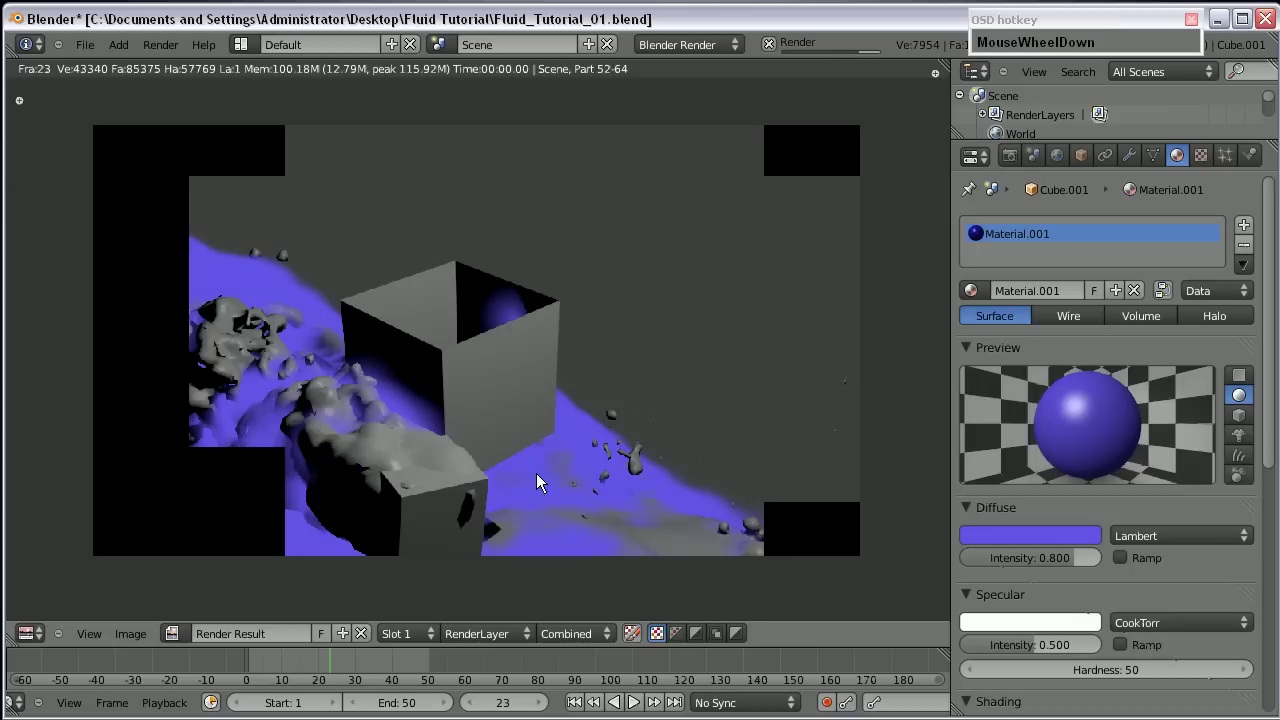
{"action": "key", "text": "Escape"}
Switch the material type to Halo and re-render the frame with glowing particles.
{"action": "scroll", "scroll_direction": "down", "scroll_amount": 3}
{"action": "scroll", "scroll_direction": "up", "scroll_amount": 3}
{"action": "left_click_drag", "start_coordinate": [527, 449], "coordinate": [704, 388]}
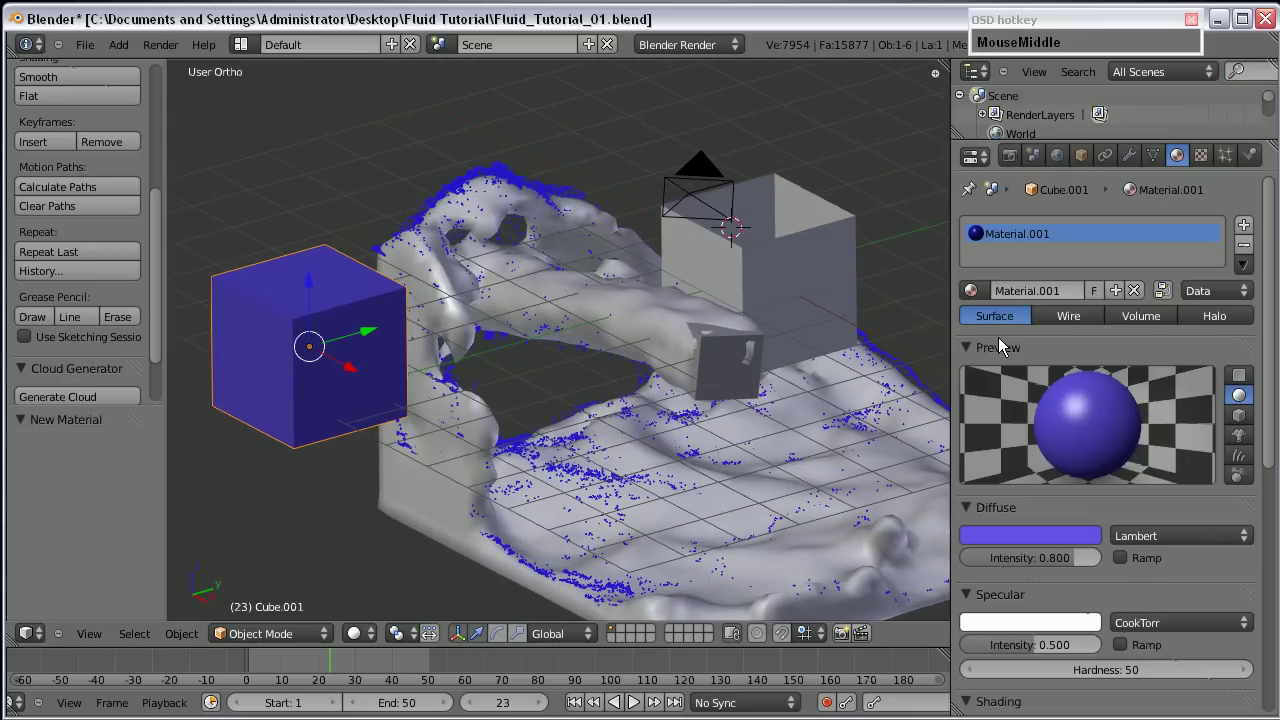
{"action": "left_click_drag", "start_coordinate": [1221, 316], "coordinate": [1144, 287]}
{"action": "scroll", "scroll_direction": "down", "scroll_amount": 3}
{"action": "key", "text": "KP_0"}
{"action": "key", "text": "F12"}
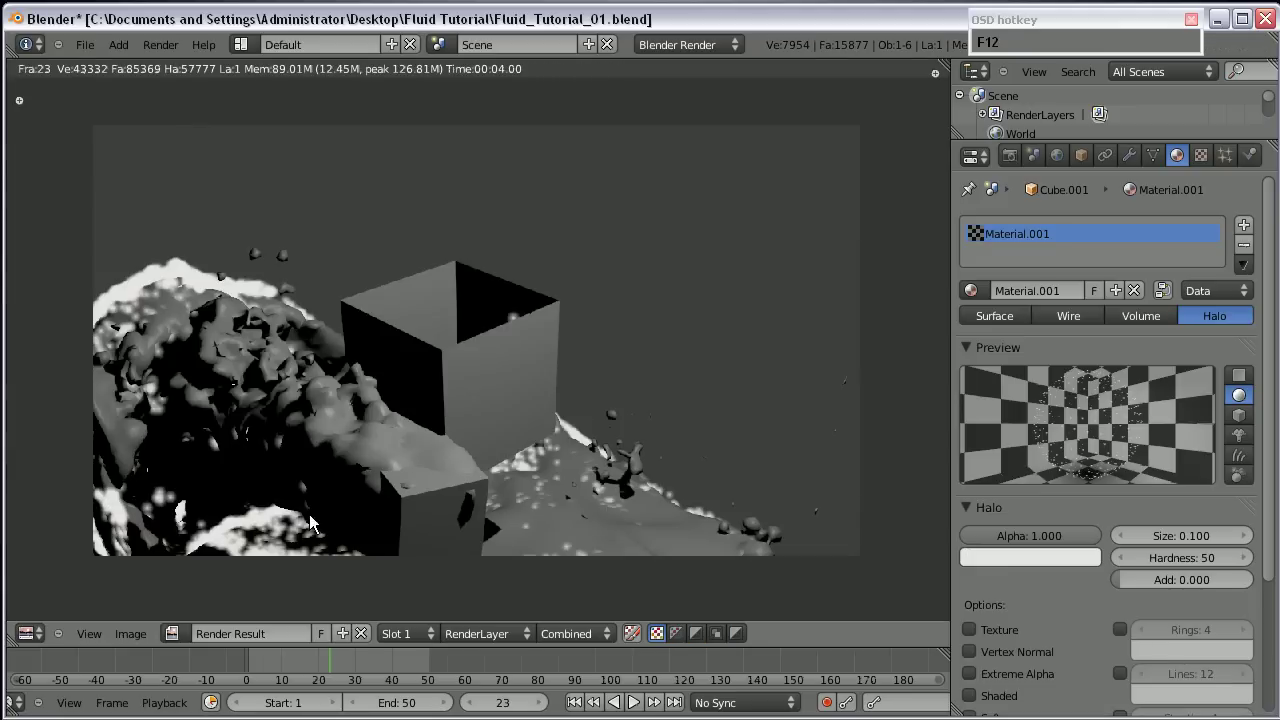
Inspect the halo render by panning around it, then return to the 3D scene.
{"action": "scroll", "scroll_direction": "up", "scroll_amount": 3}
{"action": "middle_click", "coordinate": [528, 497]}
{"action": "scroll", "scroll_direction": "up", "scroll_amount": 3}
{"action": "middle_click", "coordinate": [706, 394]}
{"action": "scroll", "scroll_direction": "down", "scroll_amount": 3}
{"action": "middle_click", "coordinate": [451, 418]}
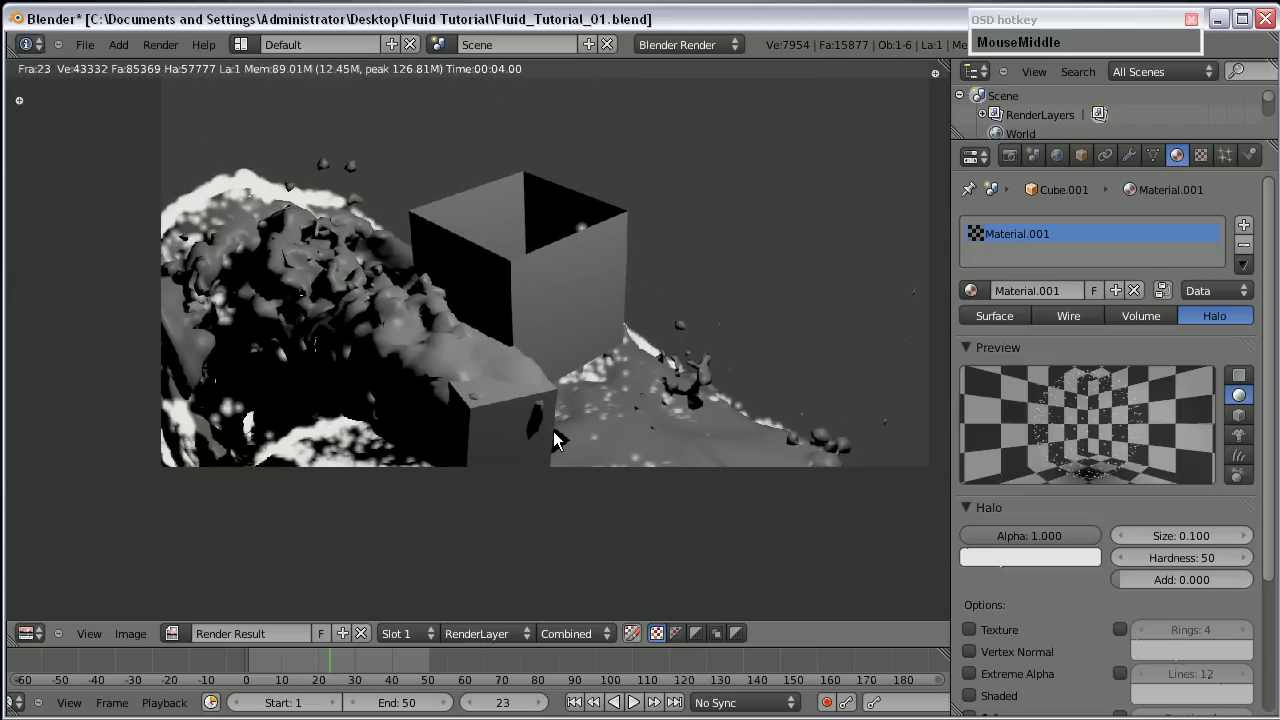
{"action": "key", "text": "Escape"}
{"action": "middle_click", "coordinate": [506, 410]}
{"action": "scroll", "scroll_direction": "up", "scroll_amount": 3}
{"action": "middle_click", "coordinate": [552, 354]}
{"action": "scroll", "scroll_direction": "down", "scroll_amount": 3}
{"action": "middle_click", "coordinate": [582, 397]}
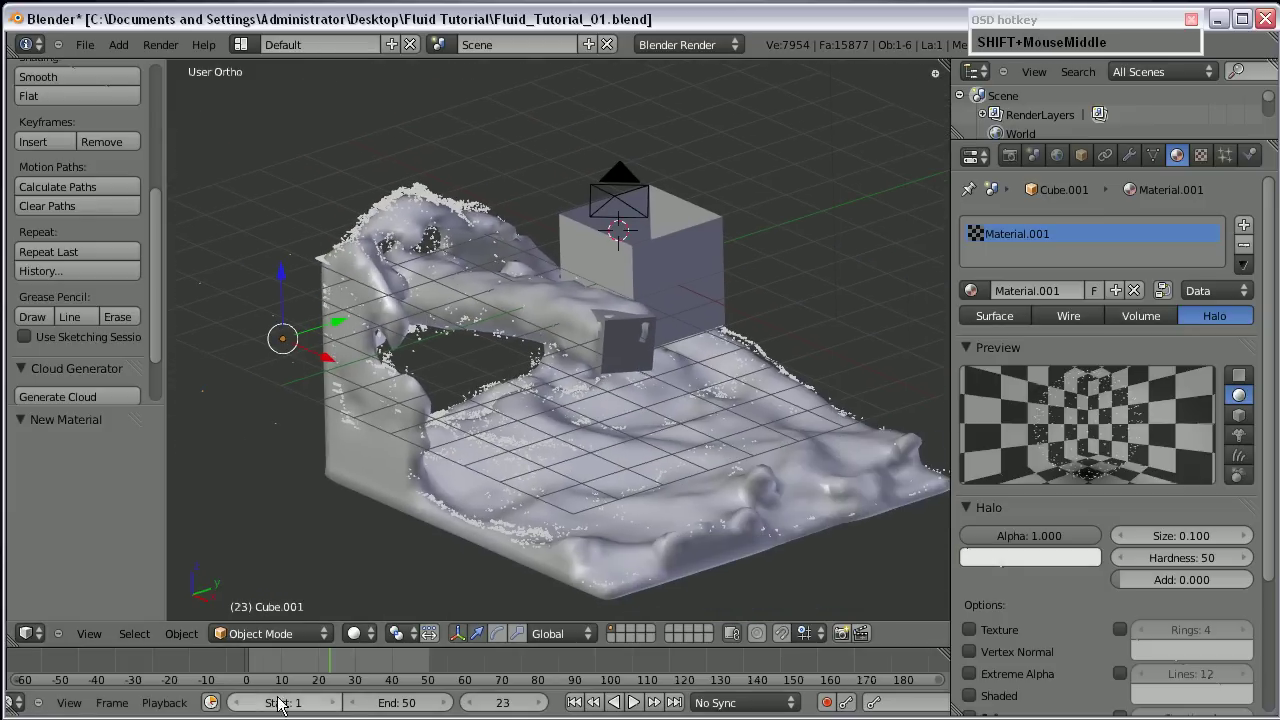
Select the particle cube and delete it from the scene.
{"action": "left_click", "coordinate": [319, 671]}
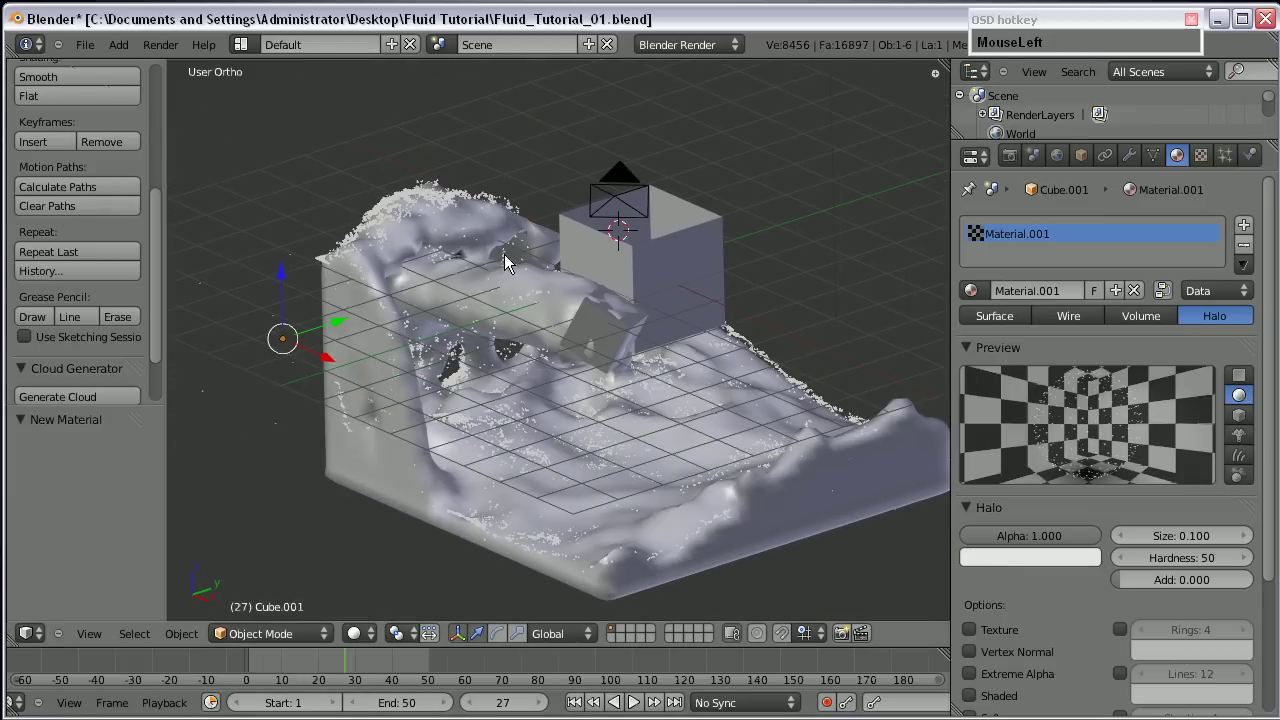
{"action": "scroll", "scroll_direction": "down", "scroll_amount": 3}
{"action": "scroll", "scroll_direction": "up", "scroll_amount": 3}
{"action": "scroll", "scroll_direction": "down", "scroll_amount": 3}
{"action": "middle_click", "coordinate": [513, 315]}
{"action": "right_click", "coordinate": [212, 306]}
{"action": "left_click", "coordinate": [286, 396]}
{"action": "key", "text": "Delete"}
{"action": "key", "text": "Return"}
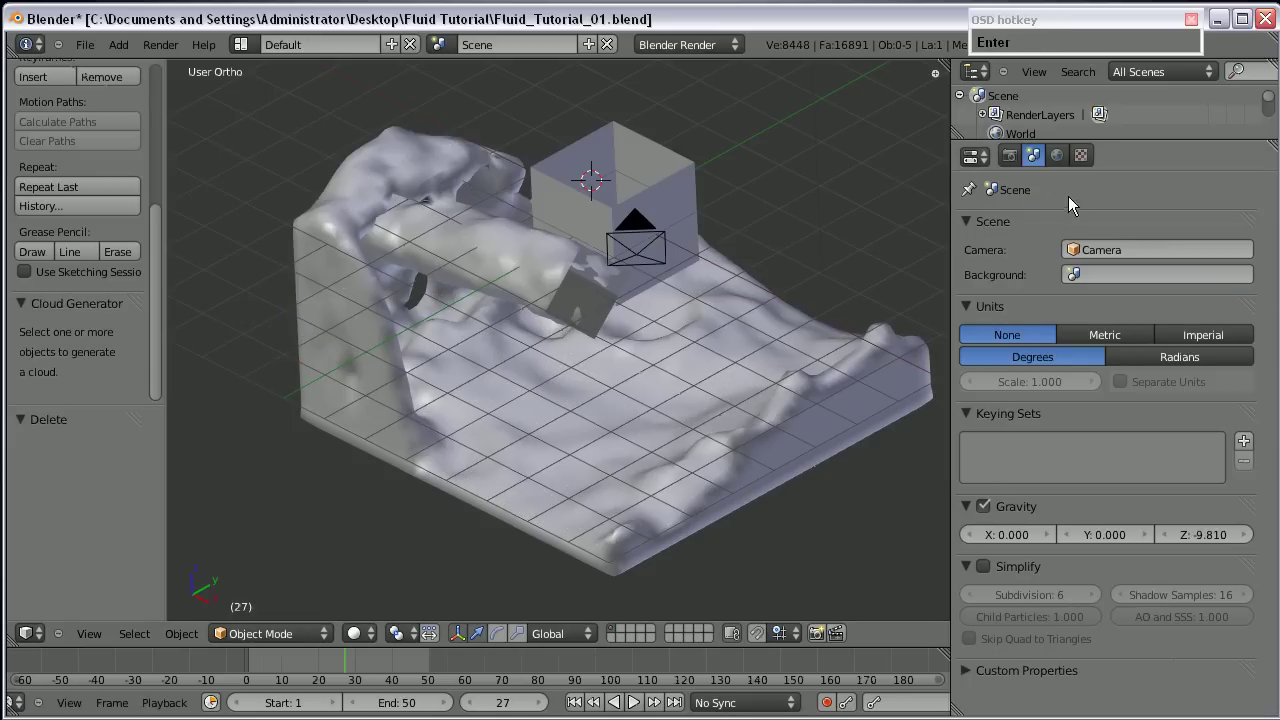
Place a new mesh cube beside the tank, raise it slightly and enable Fluid physics as a Control object.
{"action": "middle_click", "coordinate": [533, 447]}
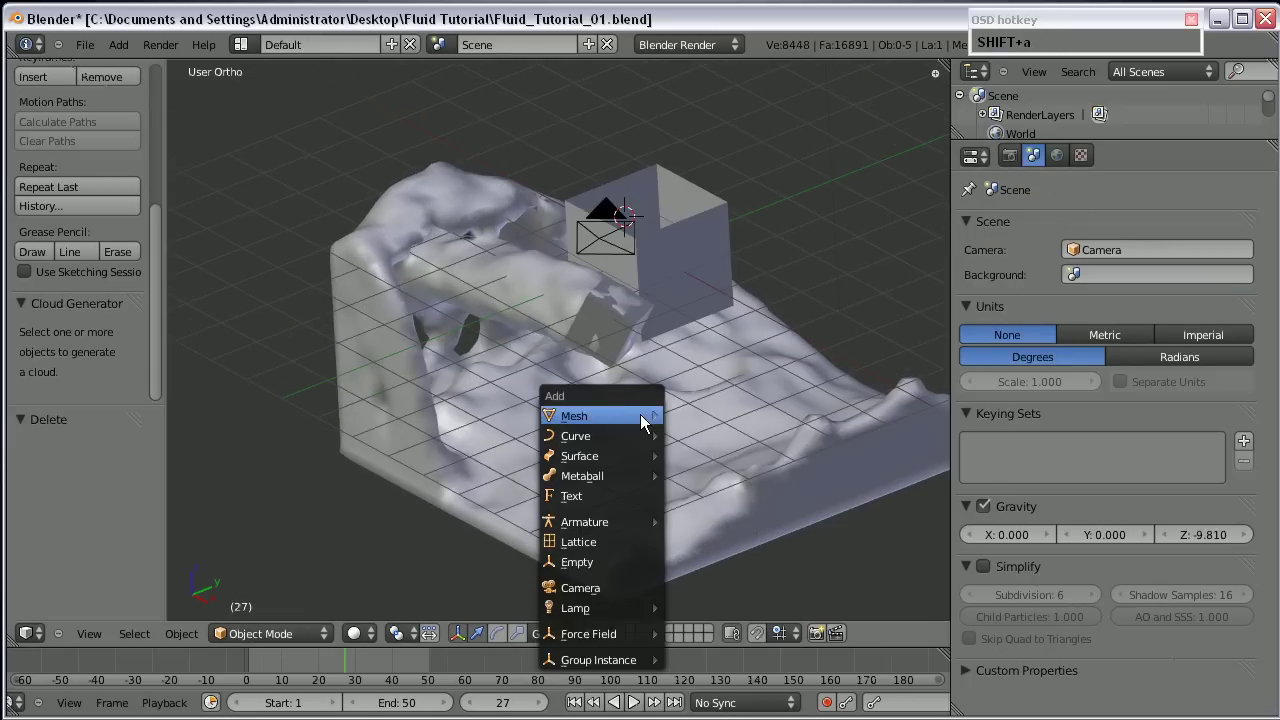
{"action": "left_click_drag", "start_coordinate": [720, 440], "coordinate": [838, 357]}
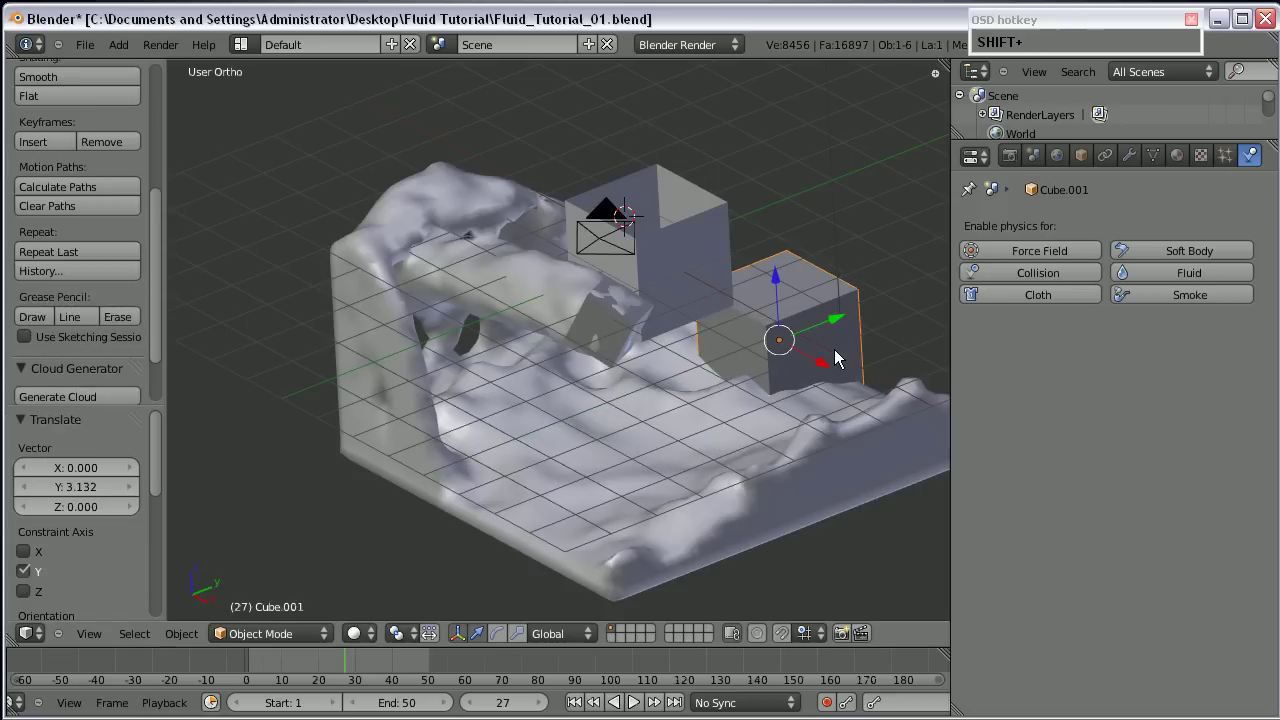
{"action": "middle_click", "coordinate": [705, 370]}
{"action": "left_click", "coordinate": [1191, 274]}
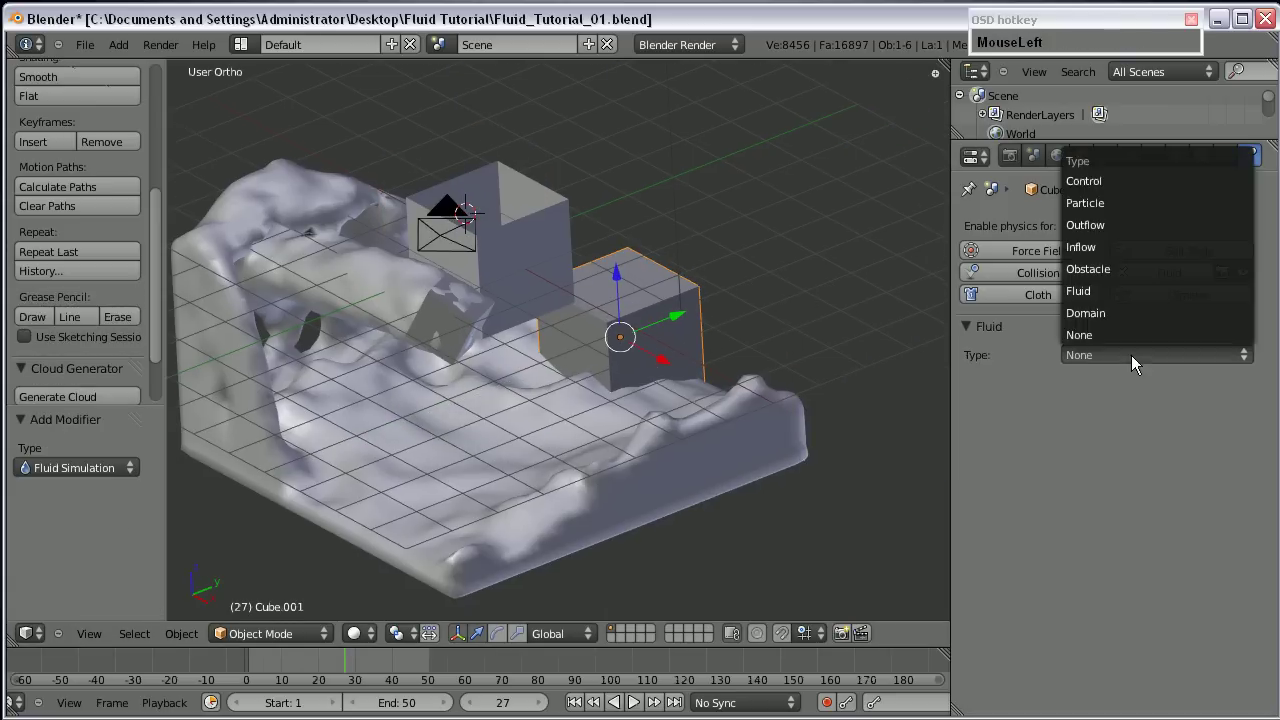
{"action": "middle_click", "coordinate": [603, 417]}
{"action": "middle_click", "coordinate": [474, 428]}
{"action": "left_click_drag", "start_coordinate": [744, 385], "coordinate": [509, 426]}
{"action": "scroll", "scroll_direction": "up", "scroll_amount": 3}
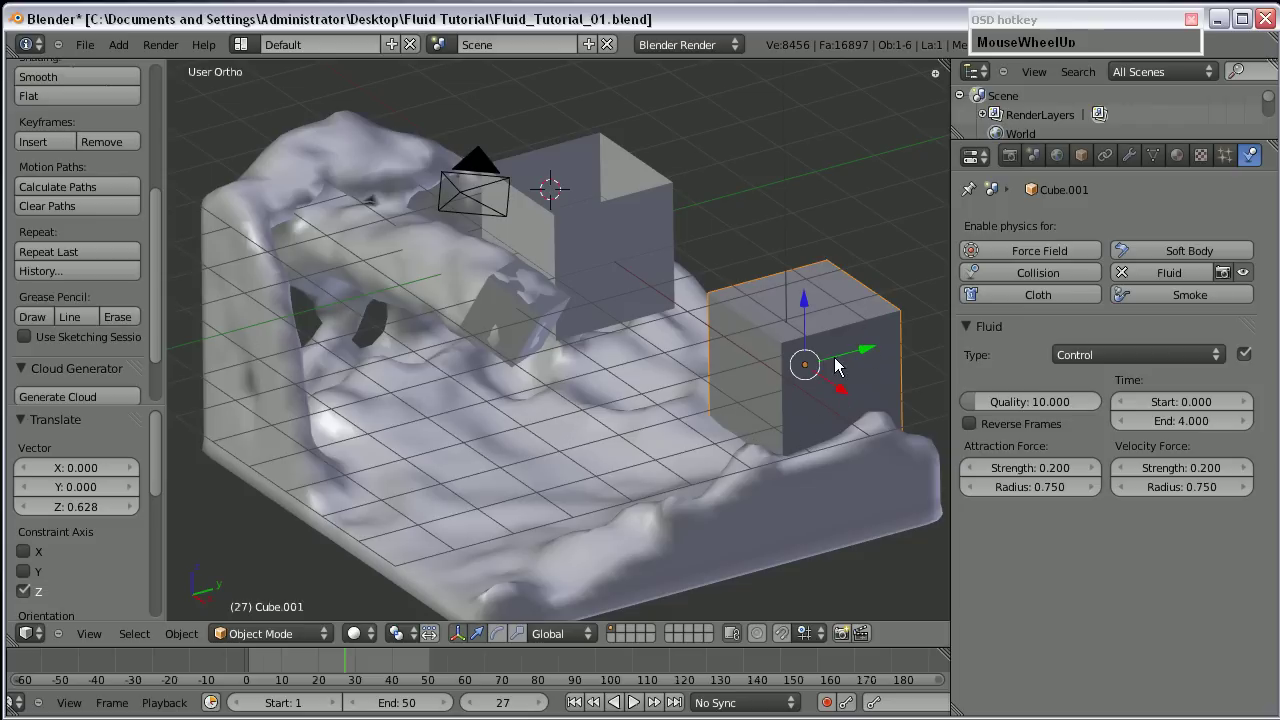
Keyframe the control cube moving into the tank and lower its quality to 5.
{"action": "left_click_drag", "start_coordinate": [806, 326], "coordinate": [862, 383]}
{"action": "key", "text": "i"}
{"action": "left_click_drag", "start_coordinate": [846, 483], "coordinate": [657, 461]}
{"action": "key", "text": "i"}
{"action": "left_click", "coordinate": [657, 461]}
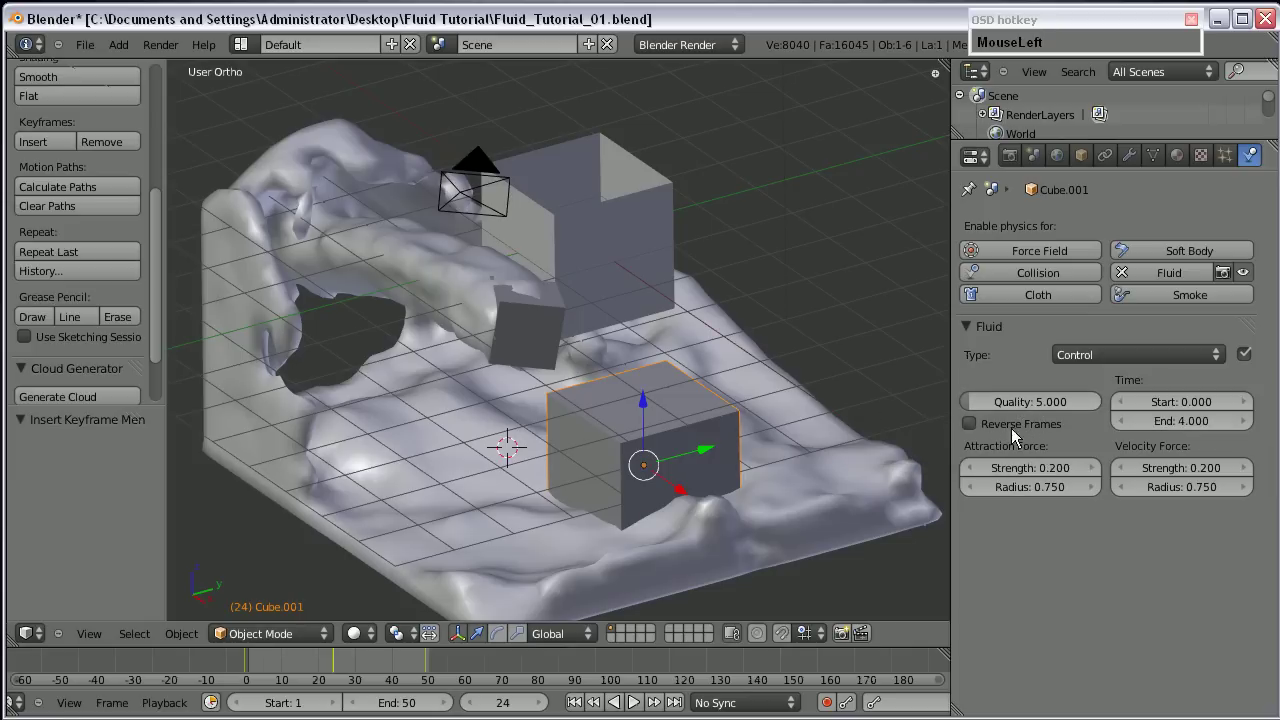
Check the domain's end time and set the control cube's active end time to 2.0.
{"action": "middle_click", "coordinate": [1001, 432]}
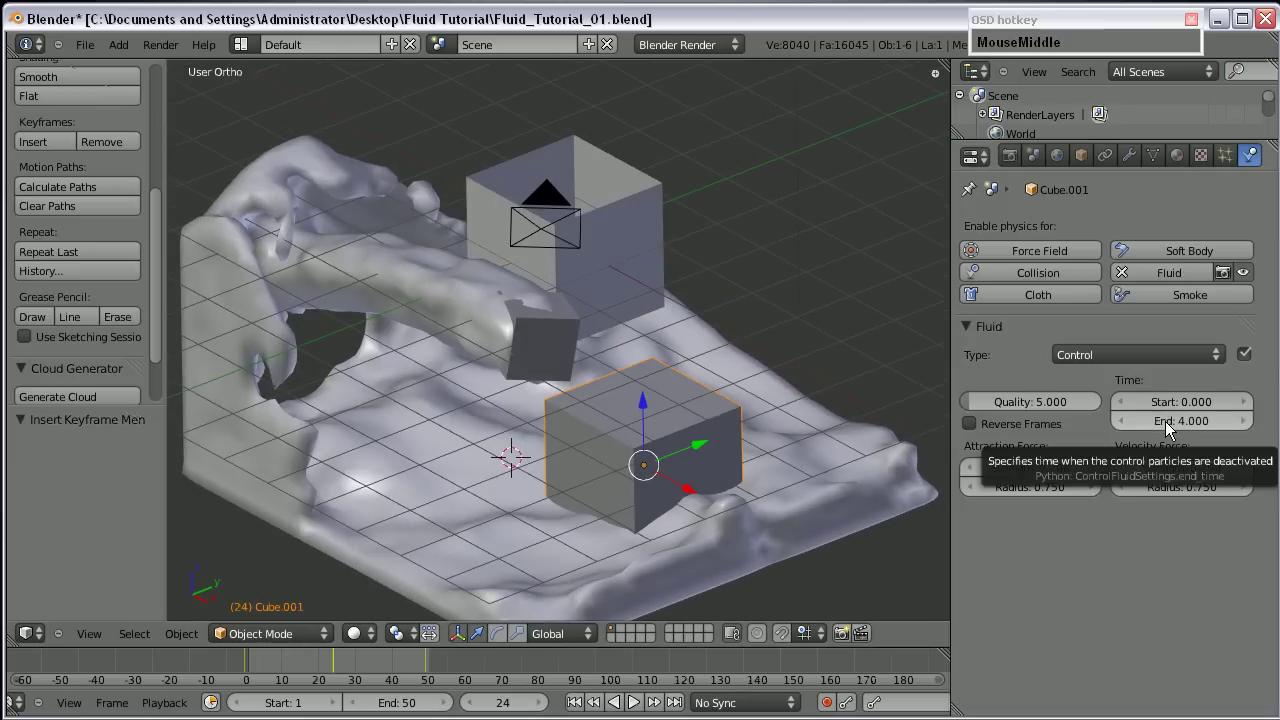
{"action": "right_click", "coordinate": [814, 441]}
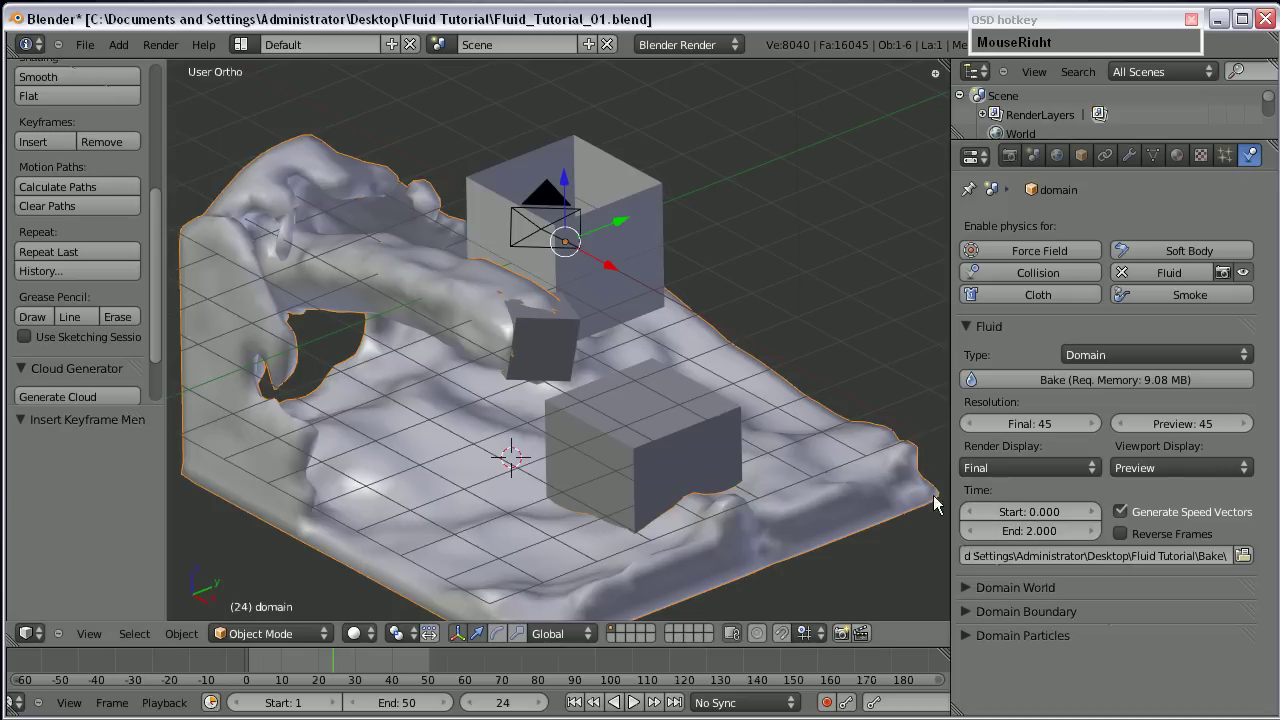
{"action": "left_click", "coordinate": [1189, 422]}
{"action": "key", "text": "KP_1"}
{"action": "left_click", "coordinate": [1180, 412]}
{"action": "key", "text": "KP_2"}
{"action": "key", "text": "Return"}
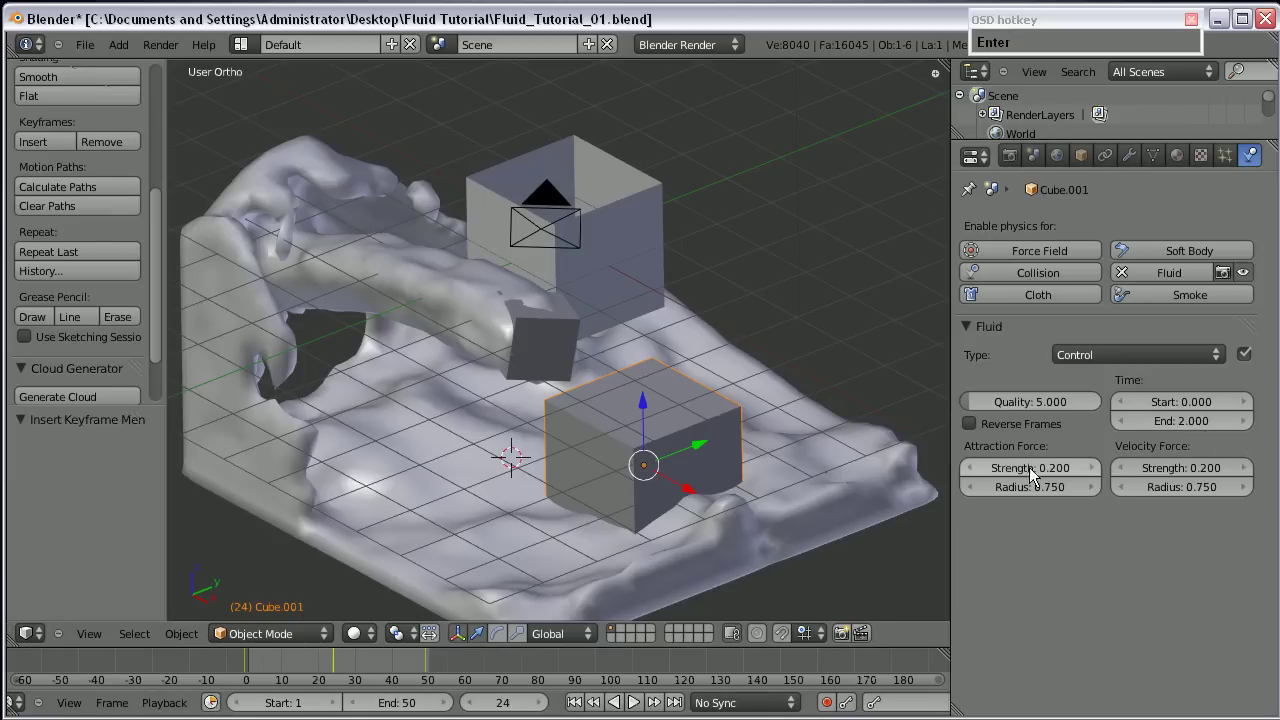
Raise the control cube's attraction force strength to 0.5.
{"action": "middle_click", "coordinate": [562, 440]}
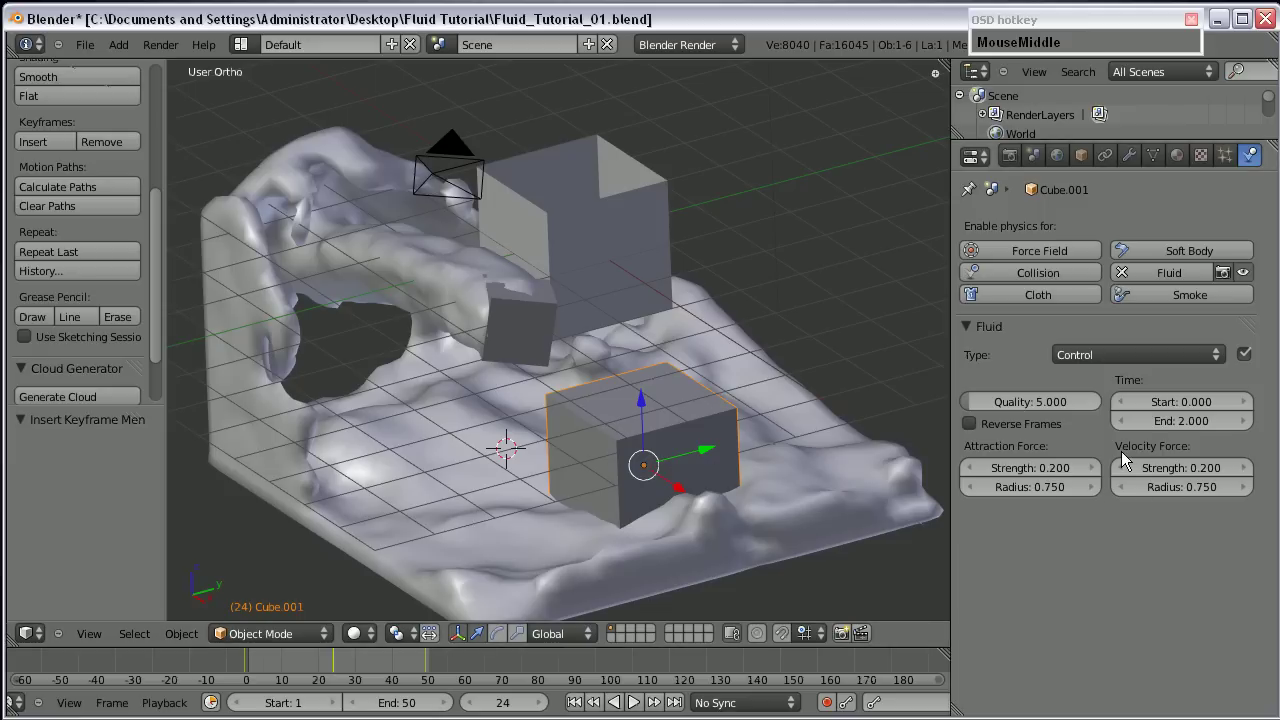
{"action": "left_click_drag", "start_coordinate": [1184, 452], "coordinate": [641, 433]}
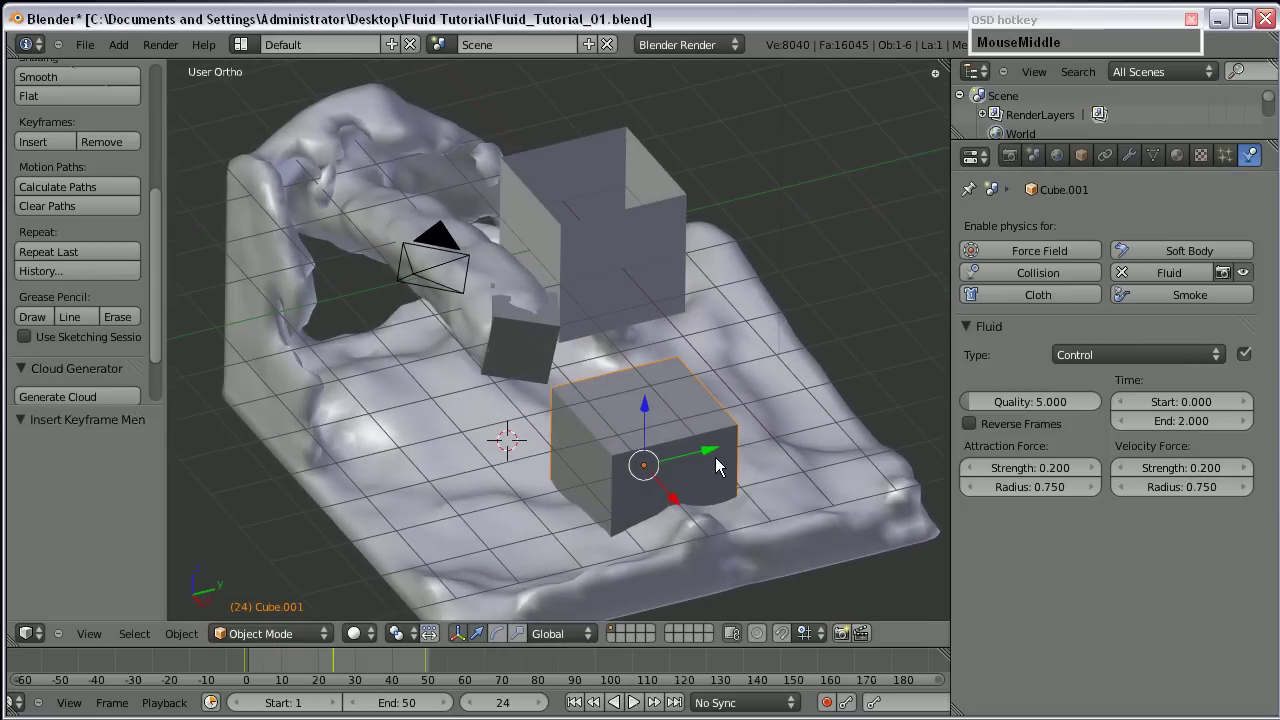
{"action": "middle_click", "coordinate": [705, 491]}
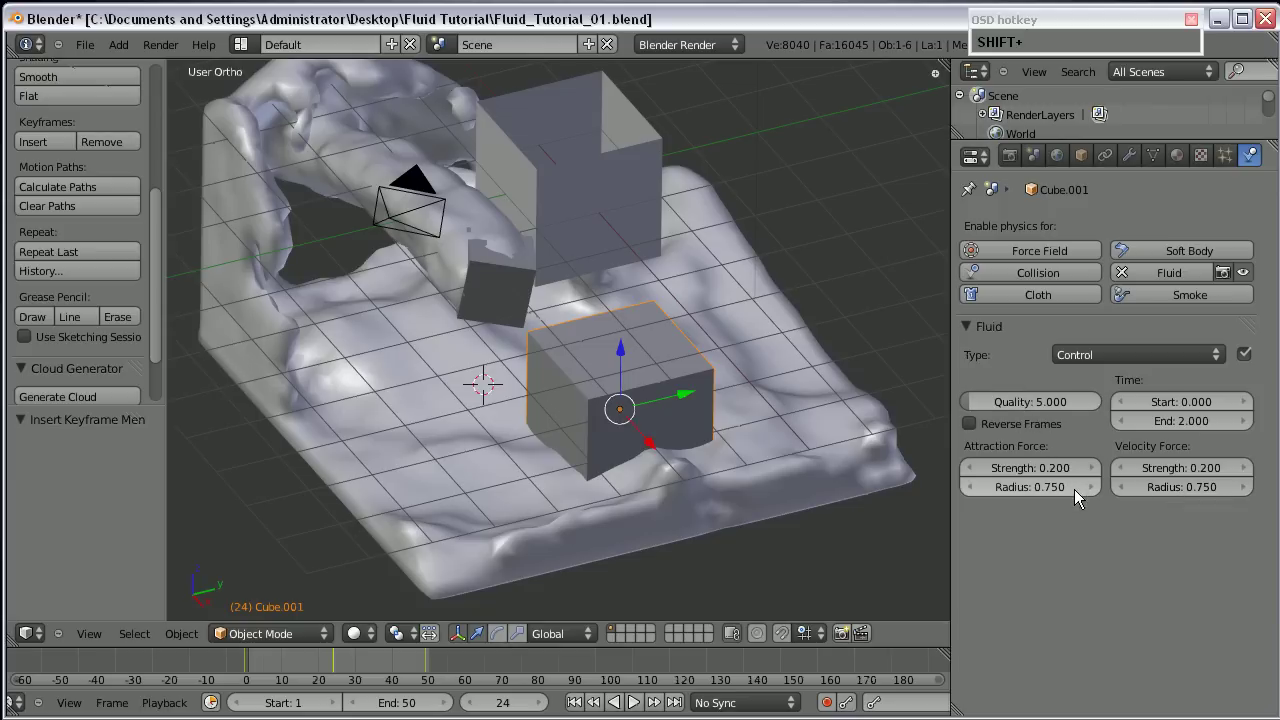
{"action": "left_click", "coordinate": [1046, 473]}
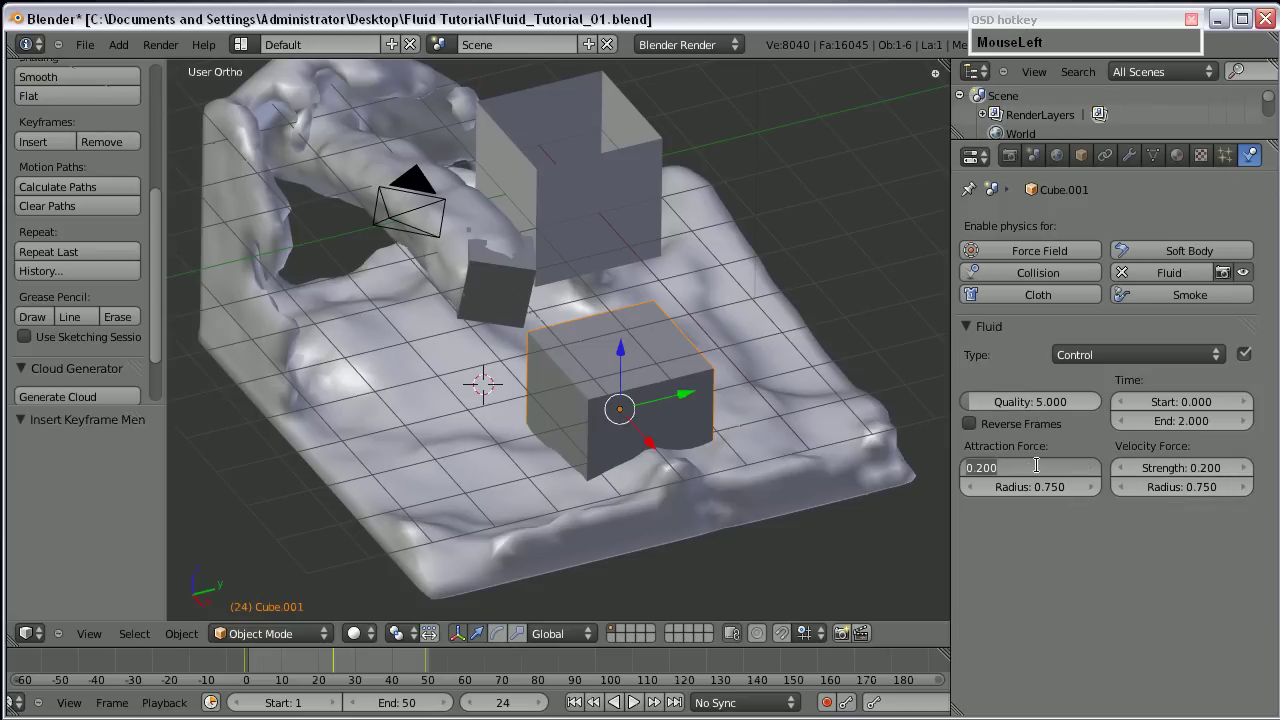
{"action": "key", "text": "KP_5"}
{"action": "key", "text": "Return"}
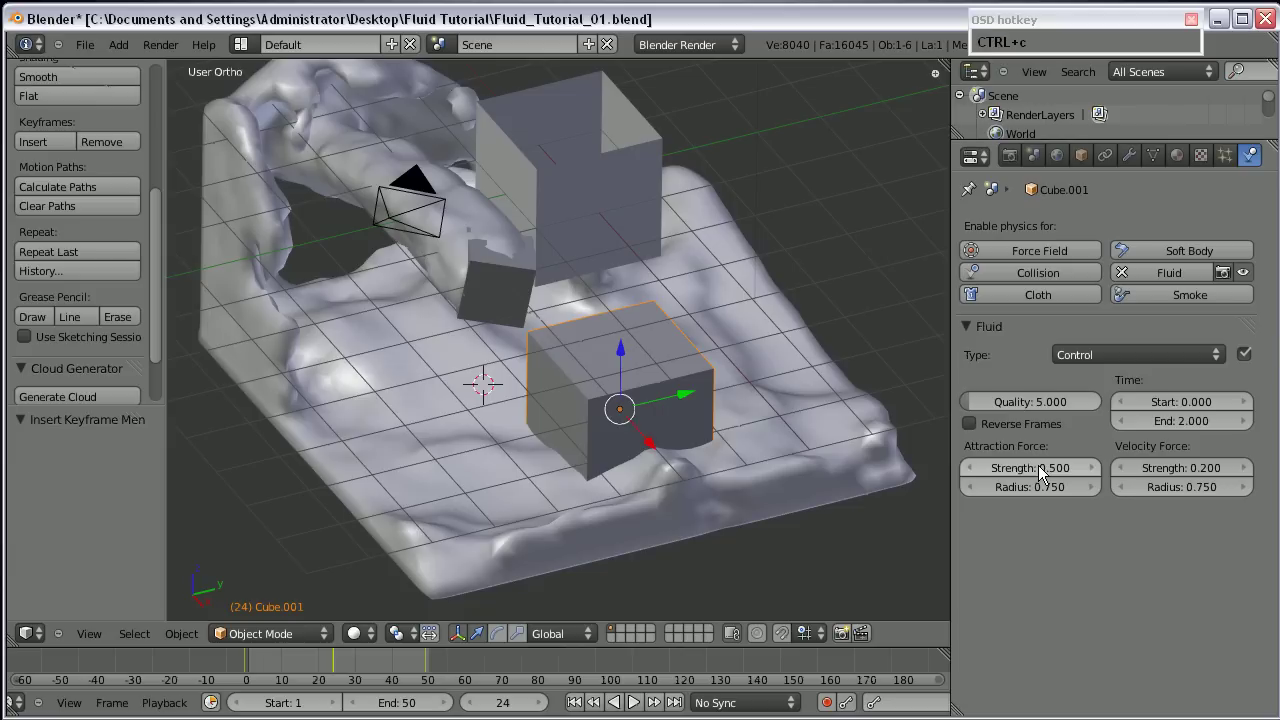
Set the velocity strength to 0.5 with radii of 1.0, then select the domain for baking.
{"action": "left_click", "coordinate": [1055, 490]}
{"action": "key", "text": "KP_1"}
{"action": "left_click", "coordinate": [1191, 497]}
{"action": "key", "text": "KP_1"}
{"action": "left_click", "coordinate": [1186, 533]}
{"action": "right_click", "coordinate": [724, 309]}
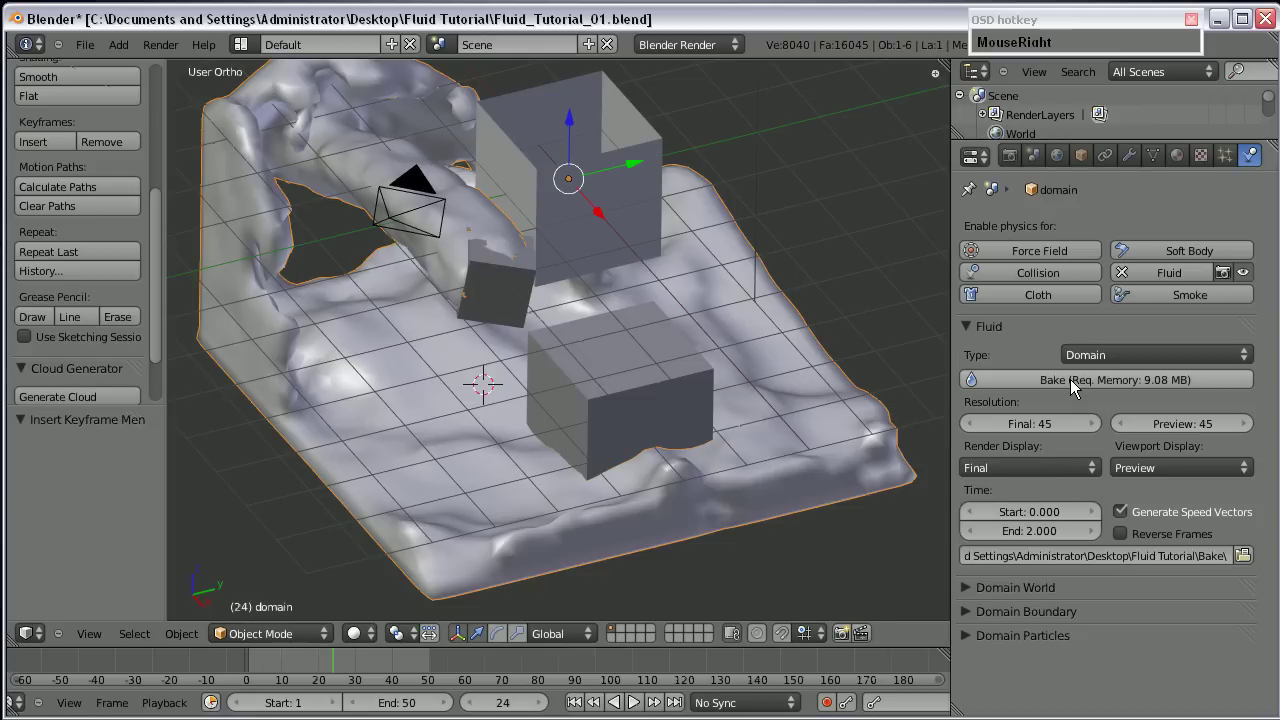
Bake the fluid simulation with the control cube in effect, orbiting the tank and reselecting the cubes.
{"action": "left_click", "coordinate": [1074, 386]}
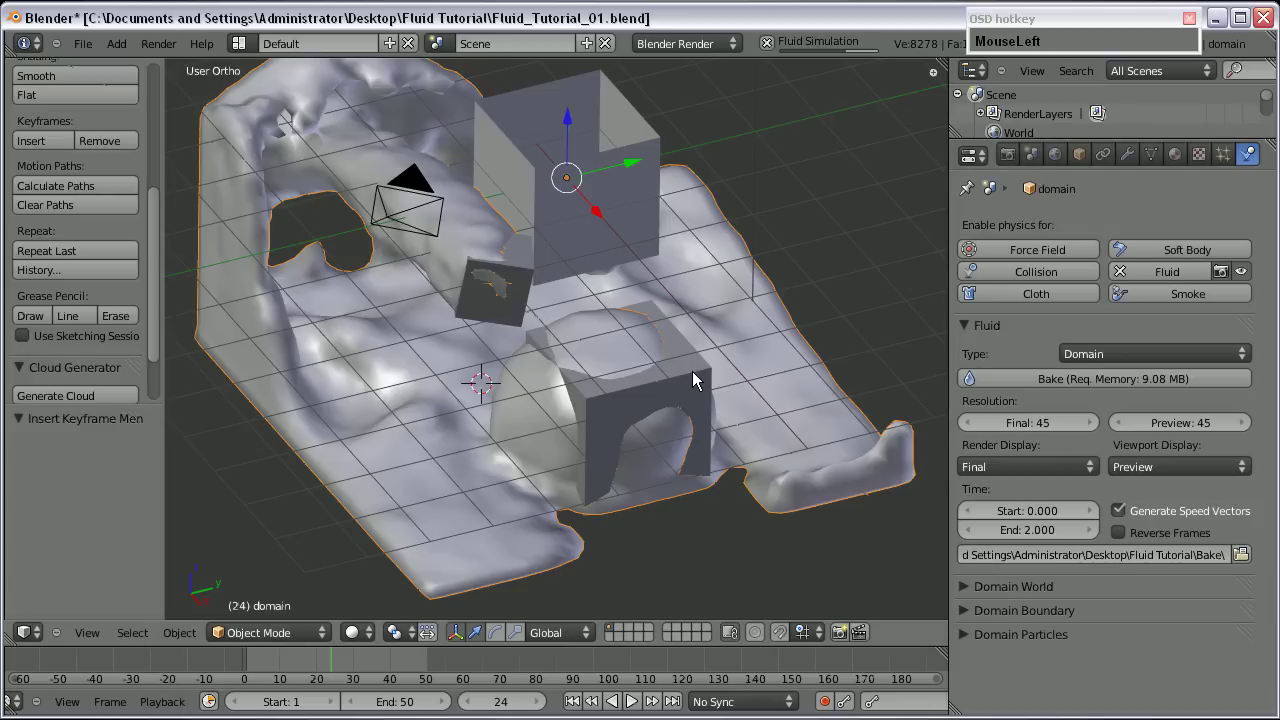
{"action": "left_click_drag", "start_coordinate": [494, 452], "coordinate": [518, 468]}
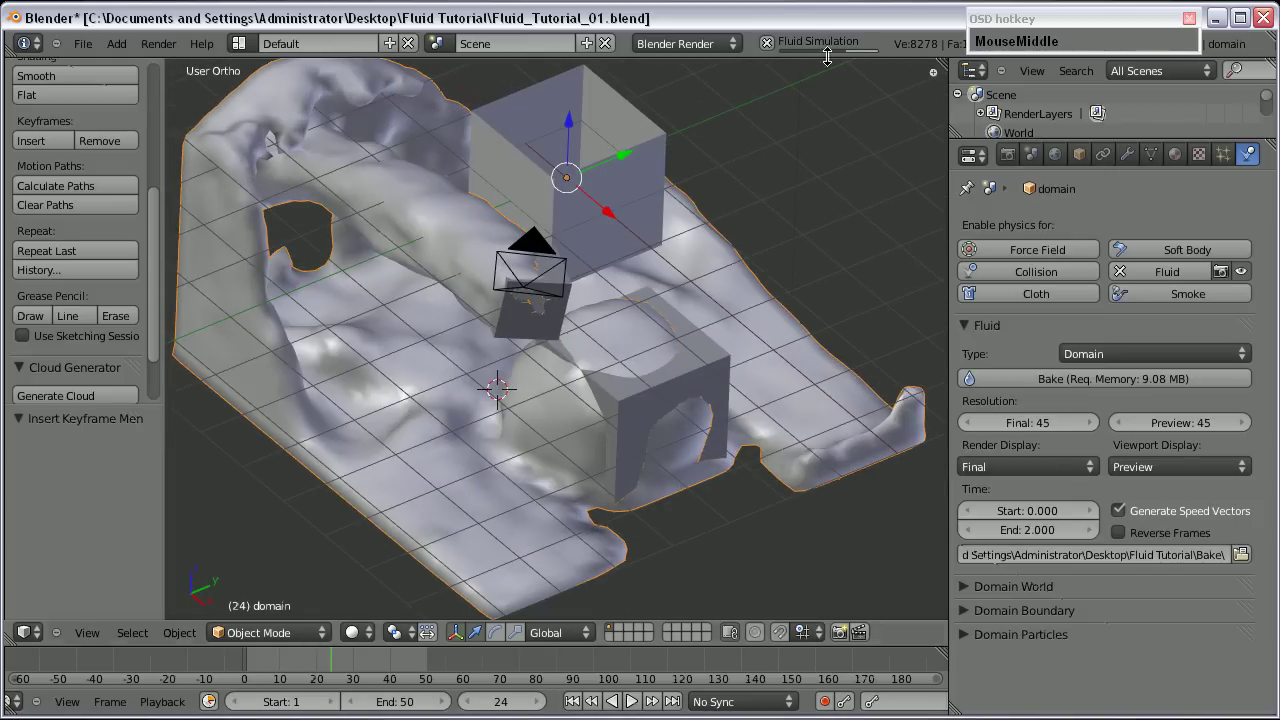
{"action": "left_click_drag", "start_coordinate": [330, 665], "coordinate": [718, 379]}
{"action": "right_click", "coordinate": [720, 374]}
{"action": "right_click", "coordinate": [617, 195]}
{"action": "right_click", "coordinate": [560, 323]}
{"action": "middle_click", "coordinate": [549, 330]}
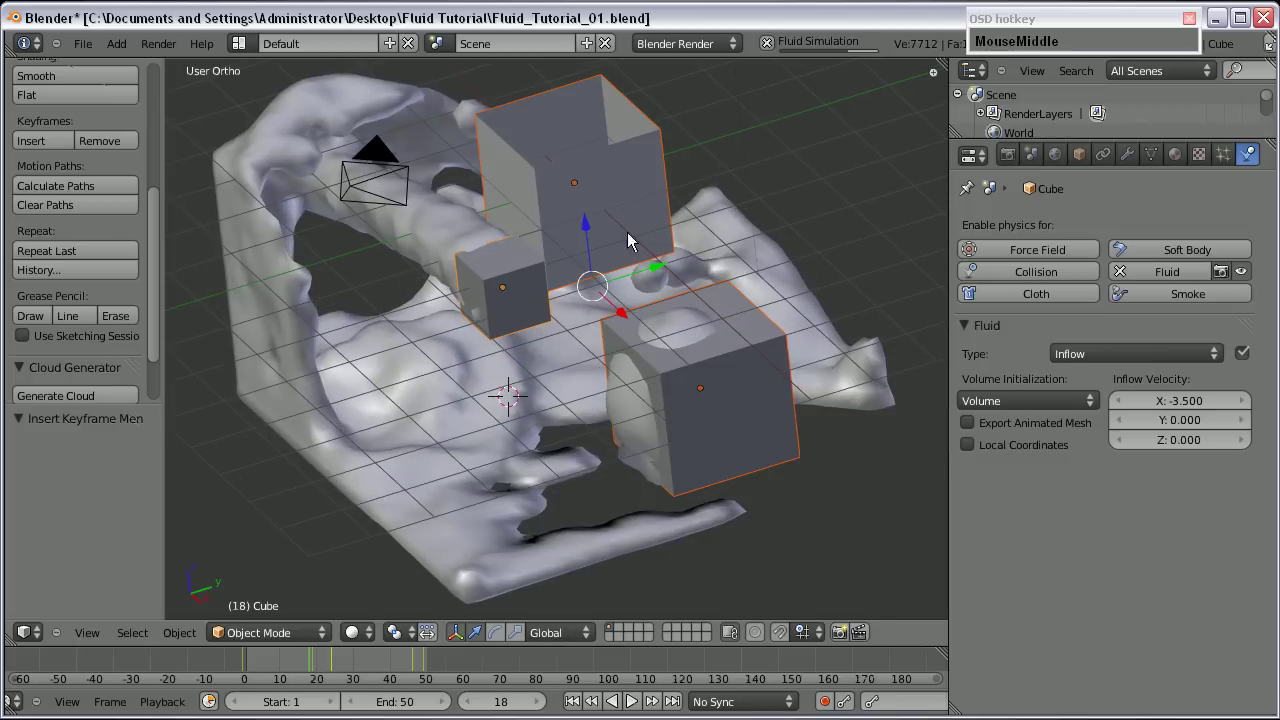
Move the tank cubes to another layer so only the fluid mesh remains visible.
{"action": "key", "text": "m"}
{"action": "left_click", "coordinate": [739, 378]}
{"action": "key", "text": "F9"}
{"action": "scroll", "scroll_direction": "up", "scroll_amount": 3}
{"action": "scroll", "scroll_direction": "down", "scroll_amount": 3}
{"action": "middle_click", "coordinate": [540, 347]}
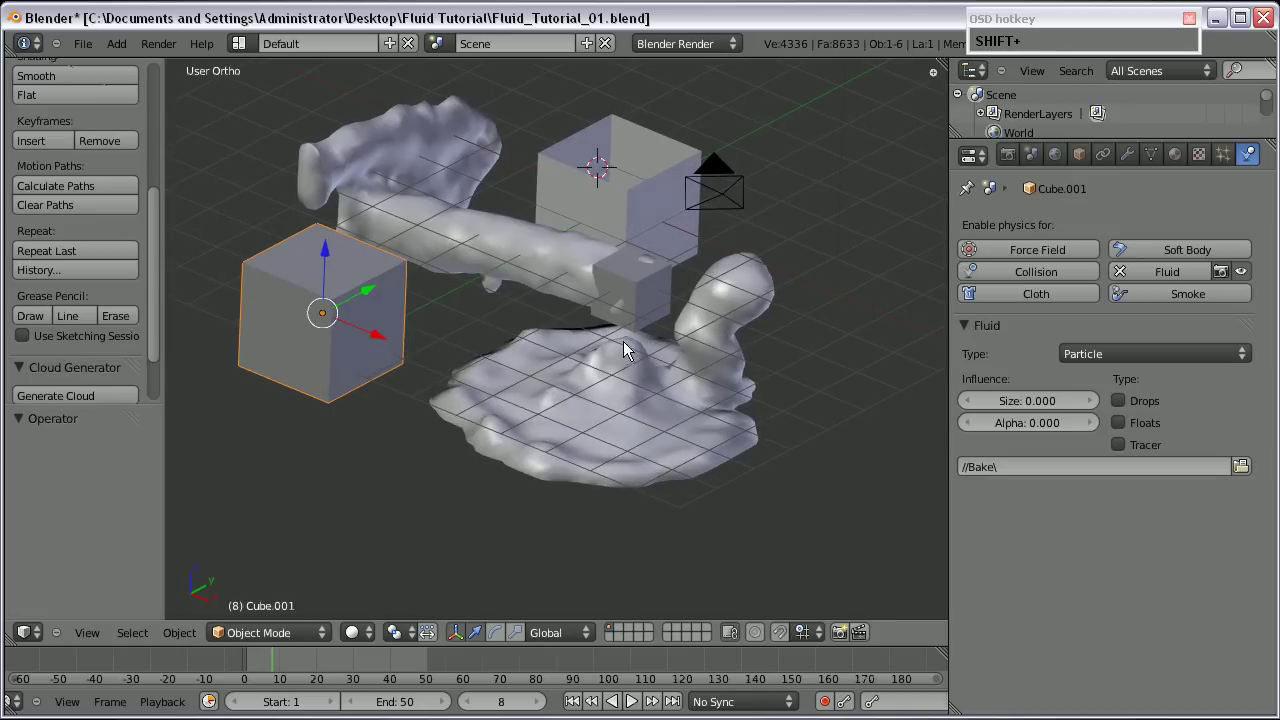
{"action": "right_click", "coordinate": [642, 297]}
{"action": "right_click", "coordinate": [636, 188]}
{"action": "right_click", "coordinate": [326, 335]}
{"action": "key", "text": "m"}
{"action": "left_click", "coordinate": [685, 399]}
Zoom in on the fluid blob and play back the rebaked animation while orbiting.
{"action": "scroll", "scroll_direction": "up", "scroll_amount": 3}
{"action": "left_click_drag", "start_coordinate": [730, 347], "coordinate": [643, 383]}
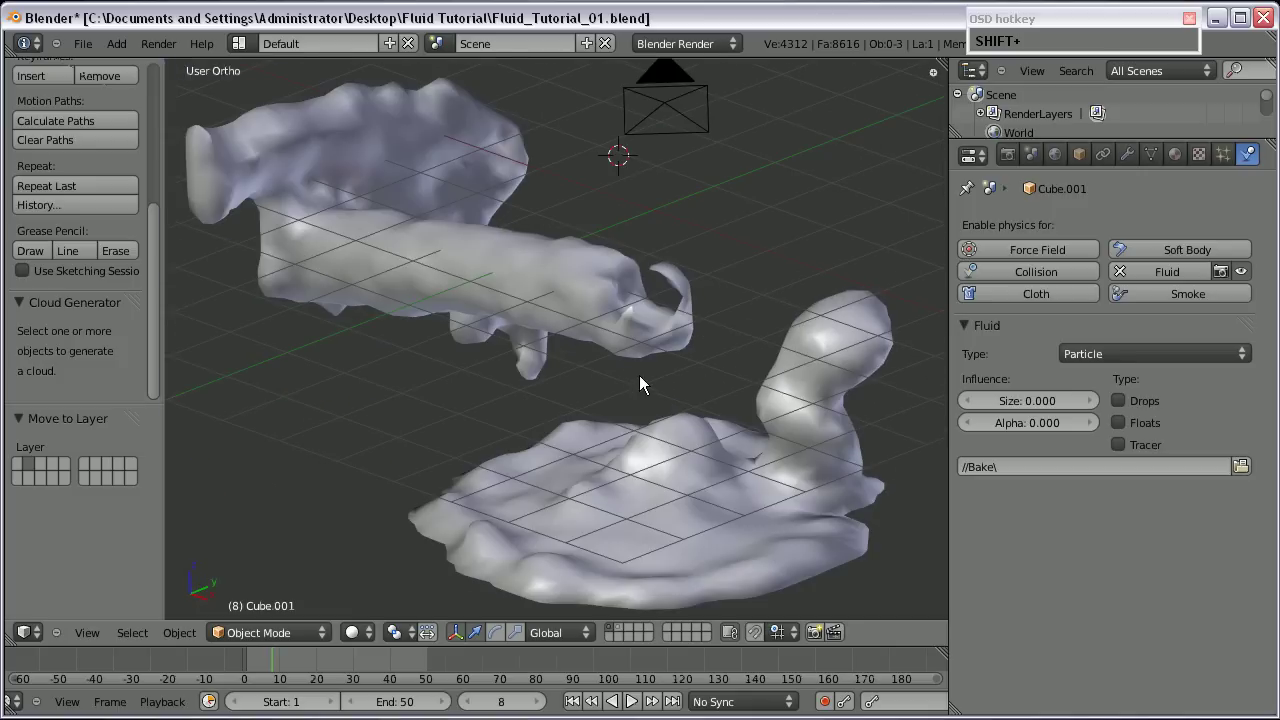
{"action": "left_click_drag", "start_coordinate": [720, 407], "coordinate": [592, 407]}
{"action": "middle_click", "coordinate": [670, 422]}
{"action": "scroll", "scroll_direction": "up", "scroll_amount": 3}
{"action": "middle_click", "coordinate": [421, 416]}
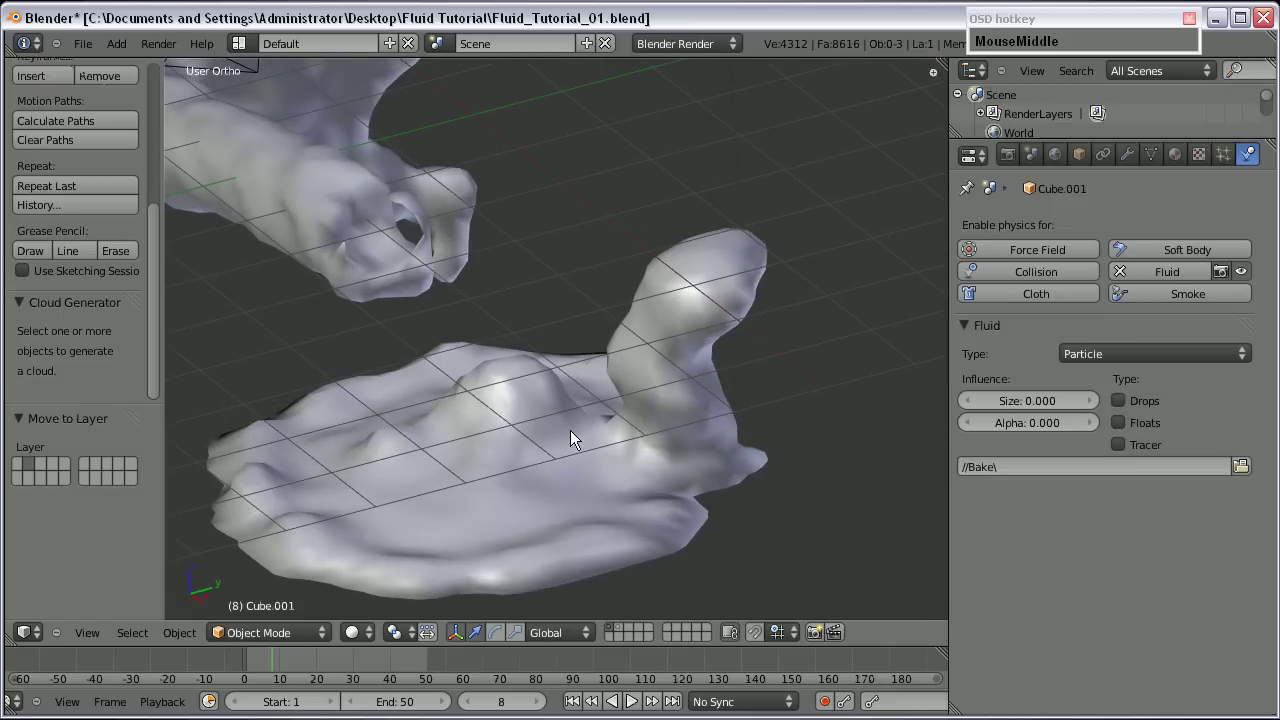
{"action": "left_click_drag", "start_coordinate": [466, 453], "coordinate": [521, 417]}
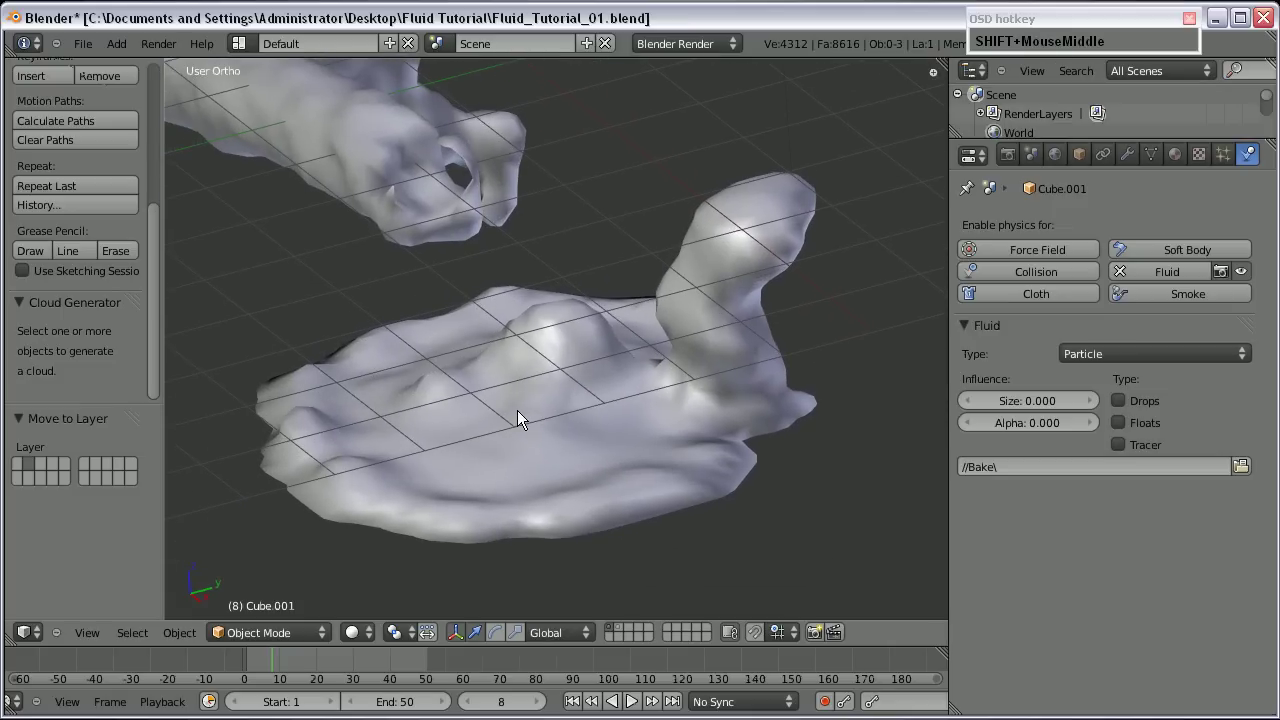
{"action": "left_click", "coordinate": [274, 661]}
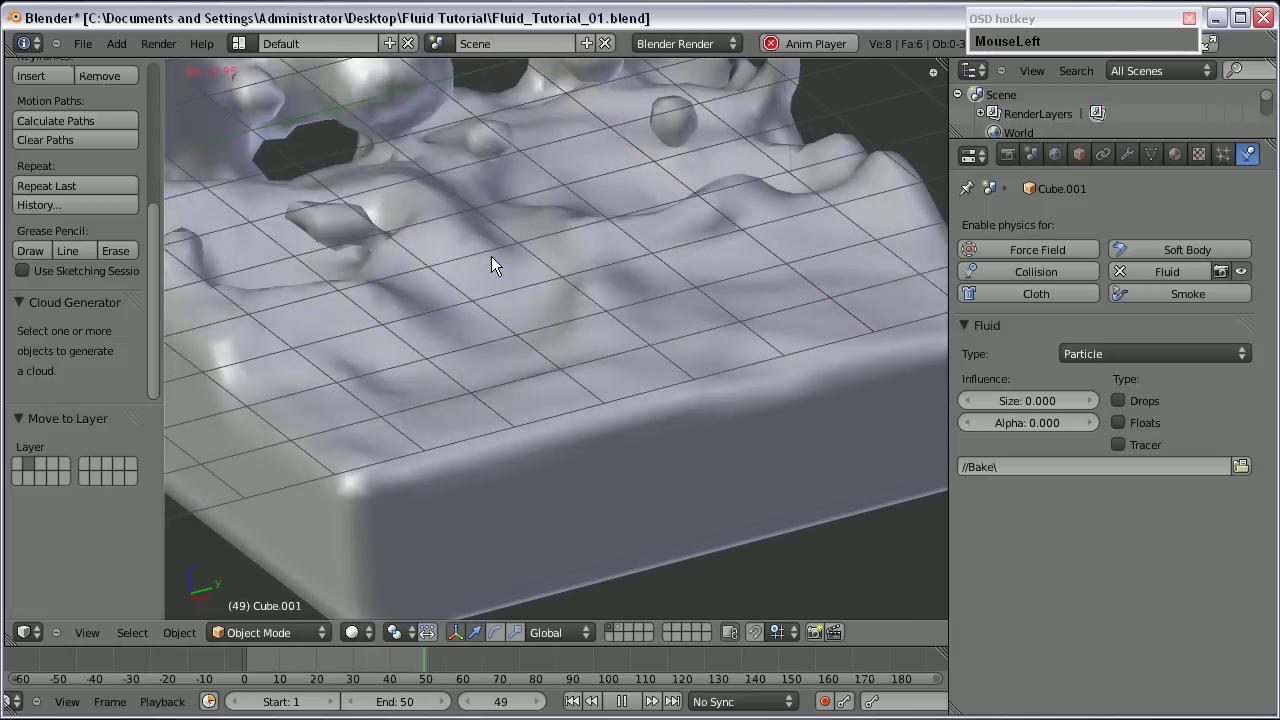
{"action": "scroll", "scroll_direction": "down", "scroll_amount": 3}
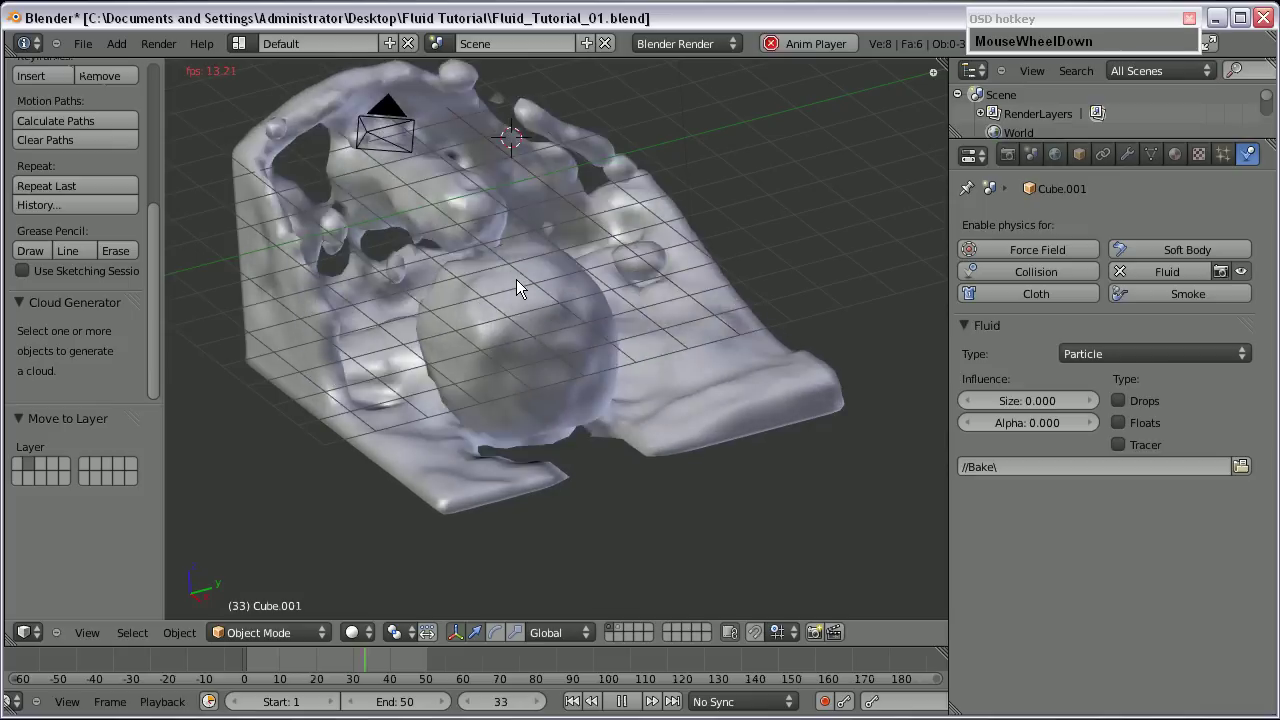
{"action": "middle_click", "coordinate": [402, 388]}
{"action": "middle_click", "coordinate": [449, 396]}
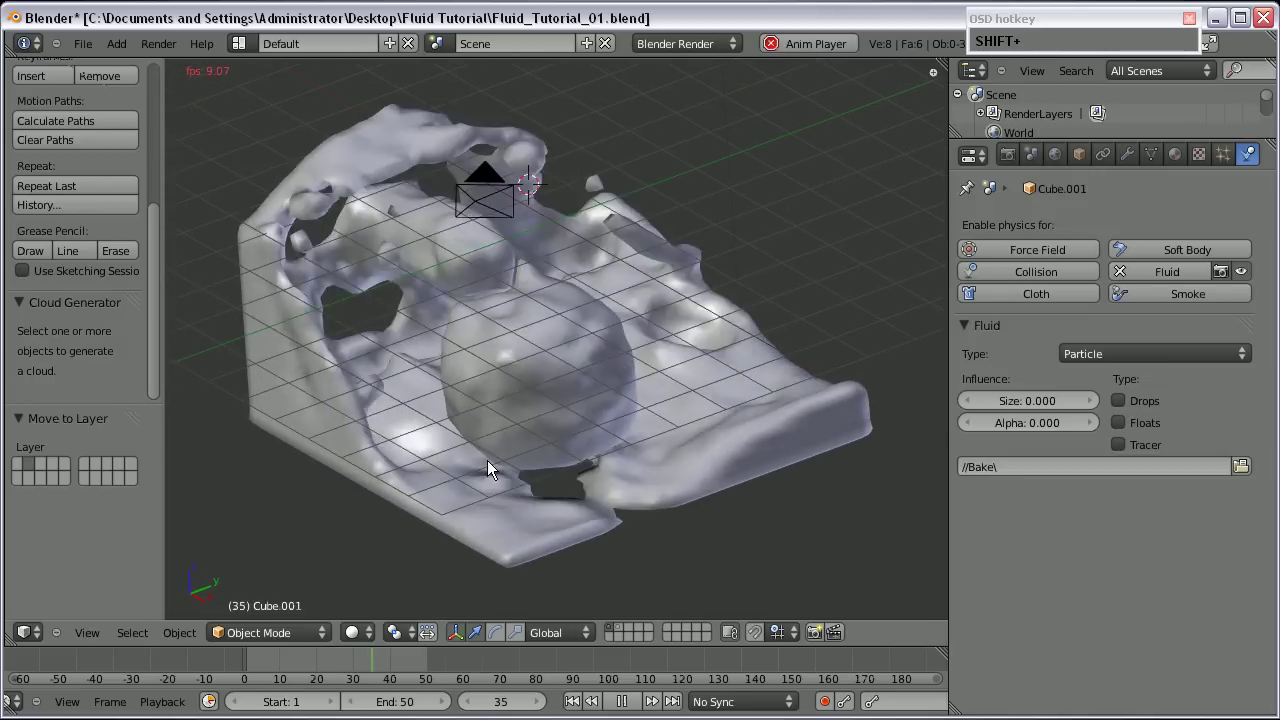
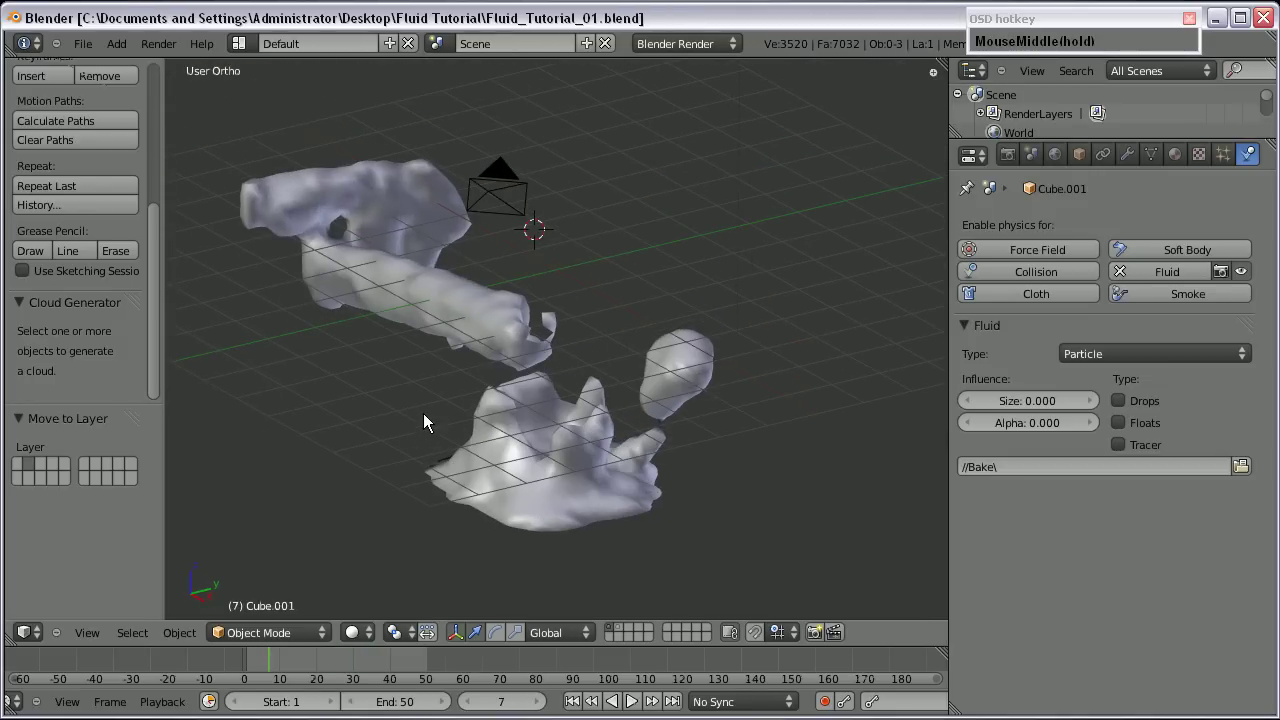
Select the fluid domain, orbit around the baked blobs and show its default white material.
{"action": "right_click", "coordinate": [485, 418]}
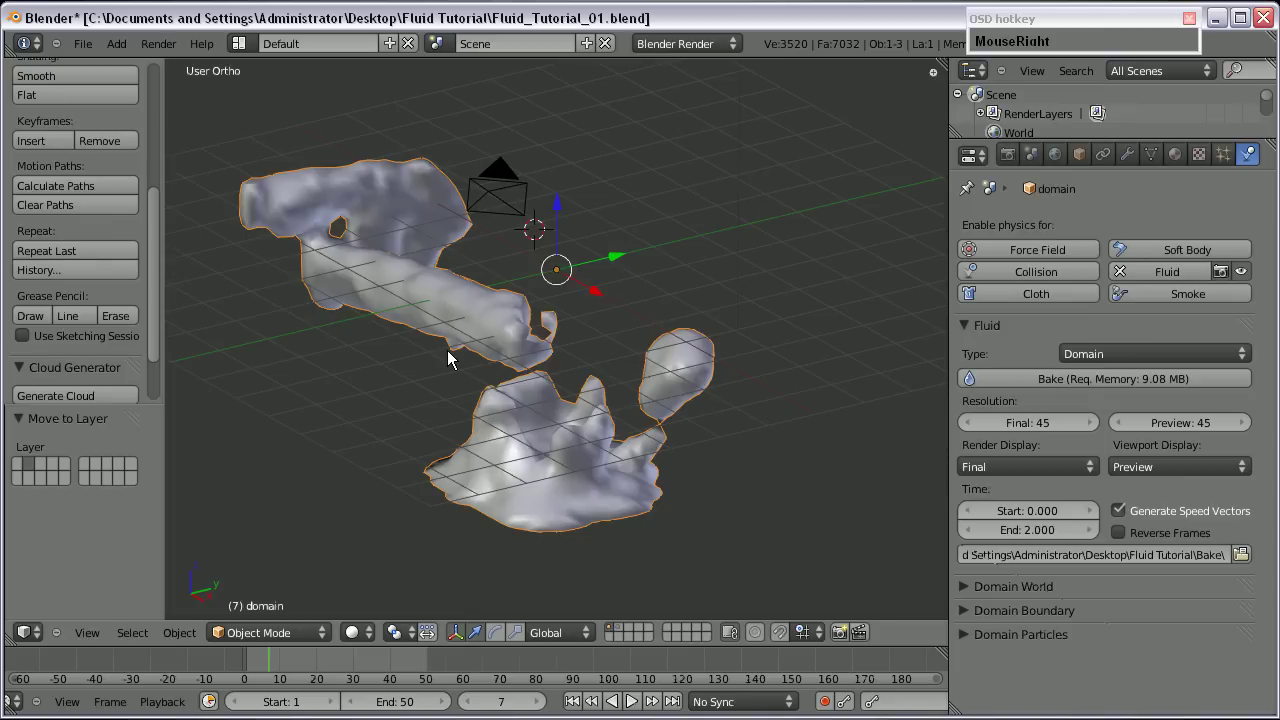
{"action": "key", "text": "KP_3"}
{"action": "left_click_drag", "start_coordinate": [495, 334], "coordinate": [525, 465]}
{"action": "scroll", "scroll_direction": "up", "scroll_amount": 3}
{"action": "left_click_drag", "start_coordinate": [603, 465], "coordinate": [459, 432]}
{"action": "scroll", "scroll_direction": "down", "scroll_amount": 3}
{"action": "middle_click", "coordinate": [562, 370]}
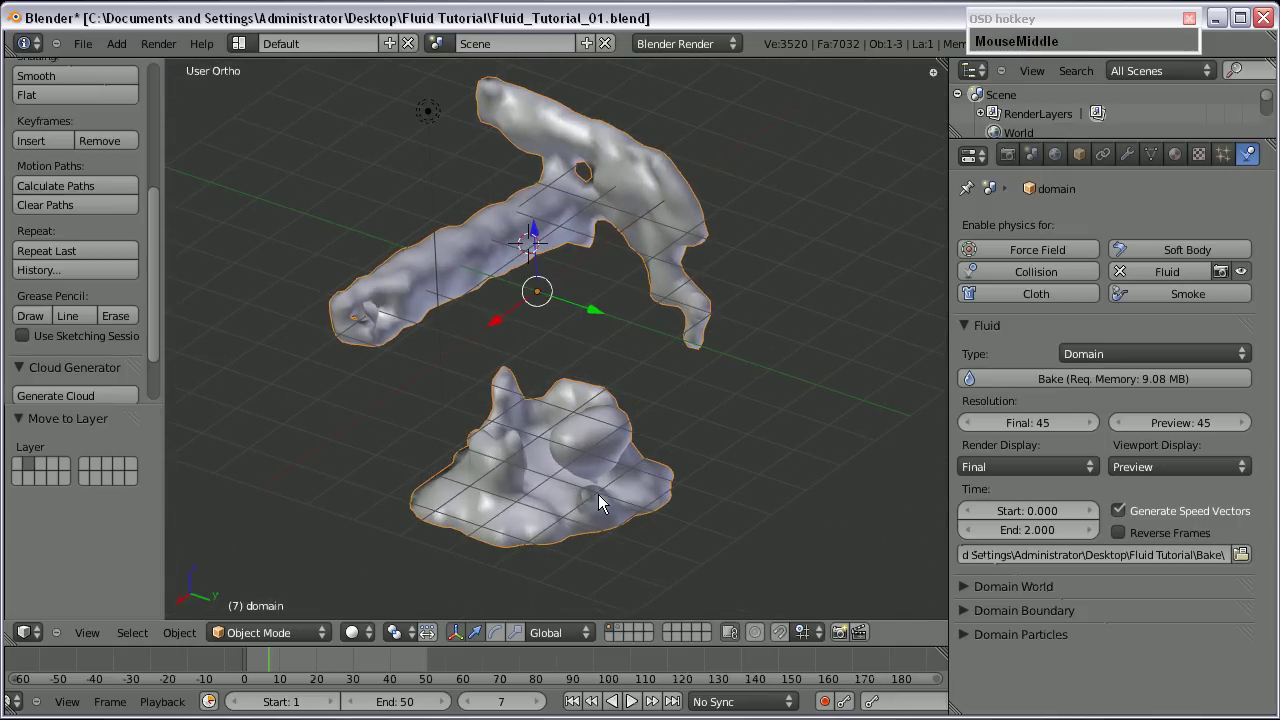
{"action": "scroll", "scroll_direction": "down", "scroll_amount": 3}
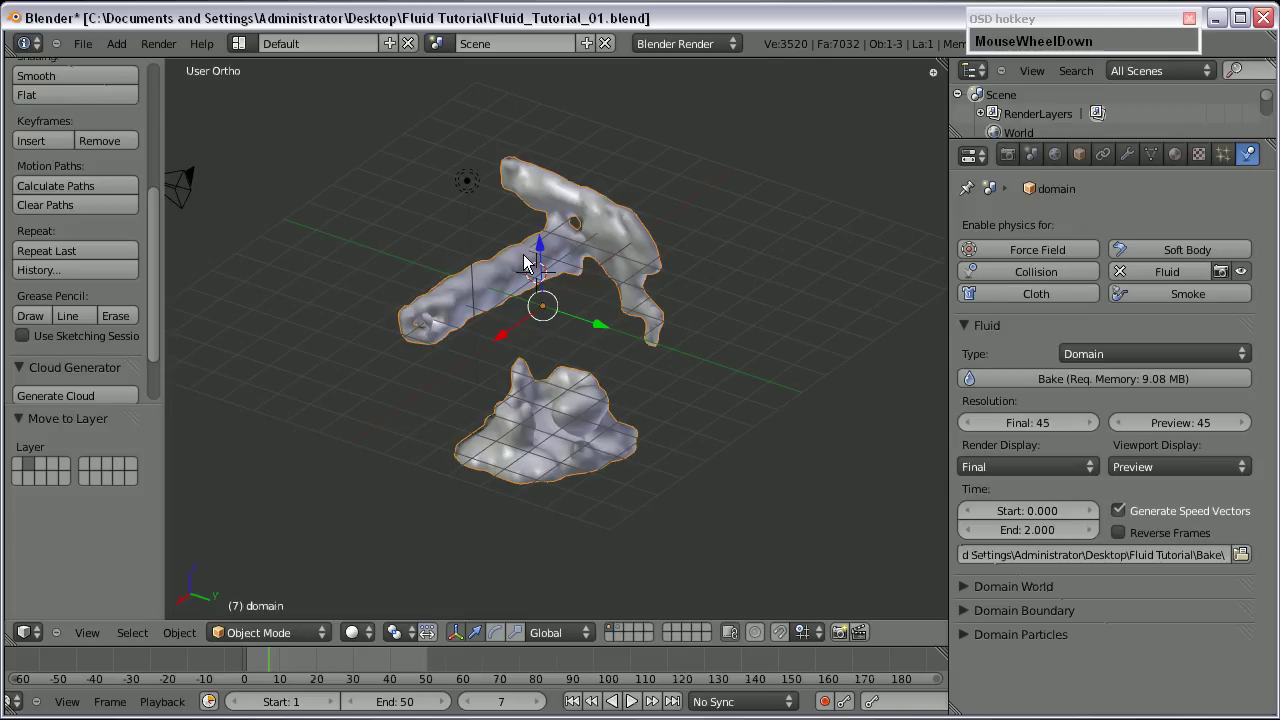
{"action": "scroll", "scroll_direction": "up", "scroll_amount": 3}
{"action": "left_click_drag", "start_coordinate": [522, 220], "coordinate": [528, 240]}
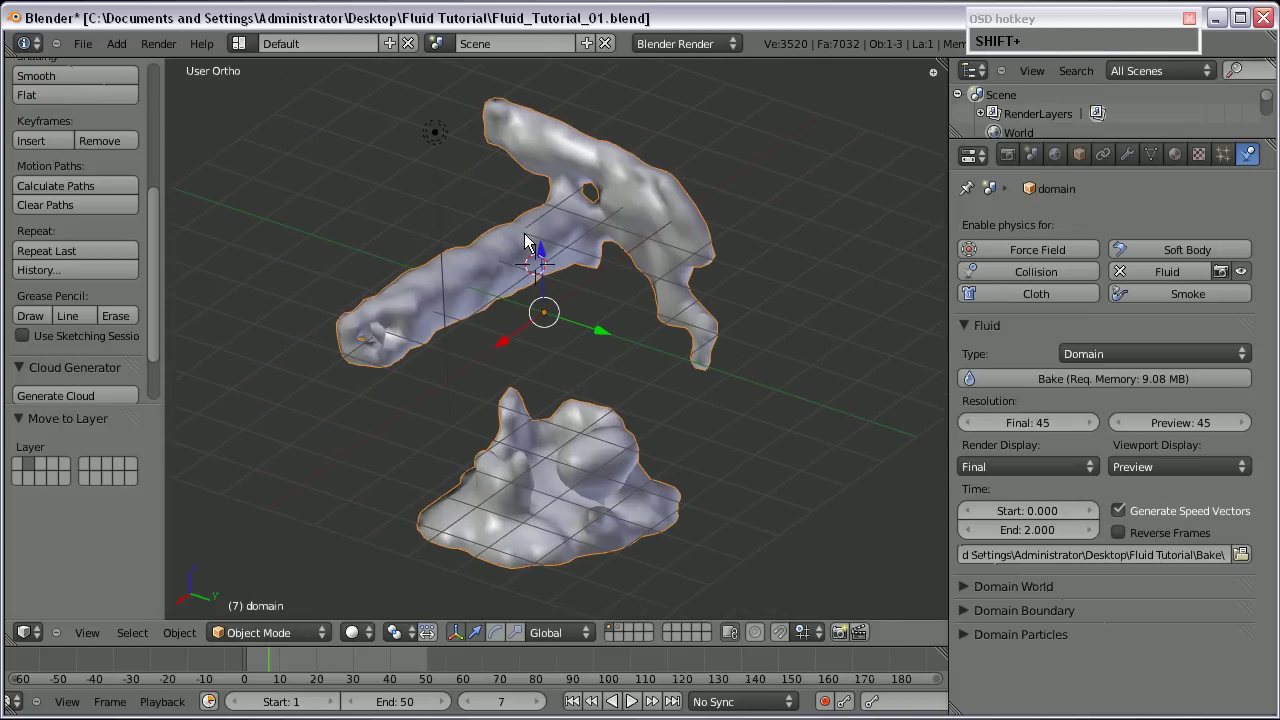
{"action": "left_click_drag", "start_coordinate": [1189, 162], "coordinate": [663, 294]}
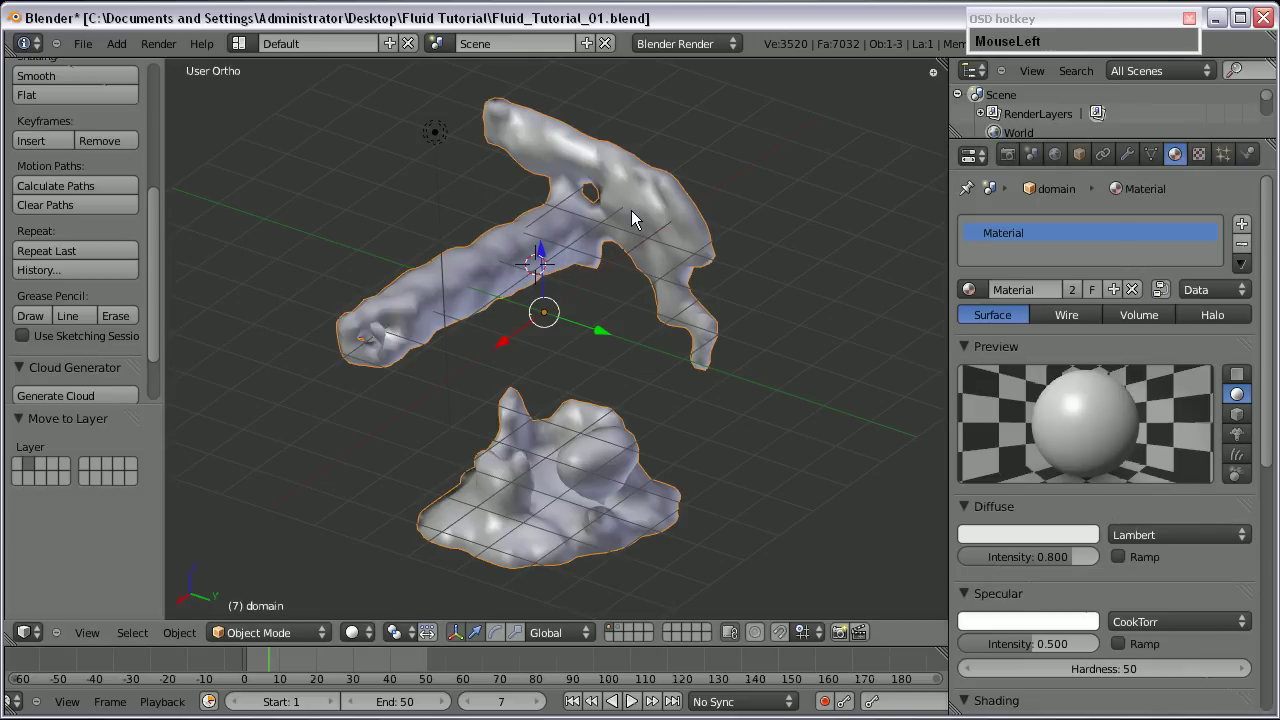
Enable Transparency on the domain material and switch it to Raytrace.
{"action": "scroll", "scroll_direction": "down", "scroll_amount": 3}
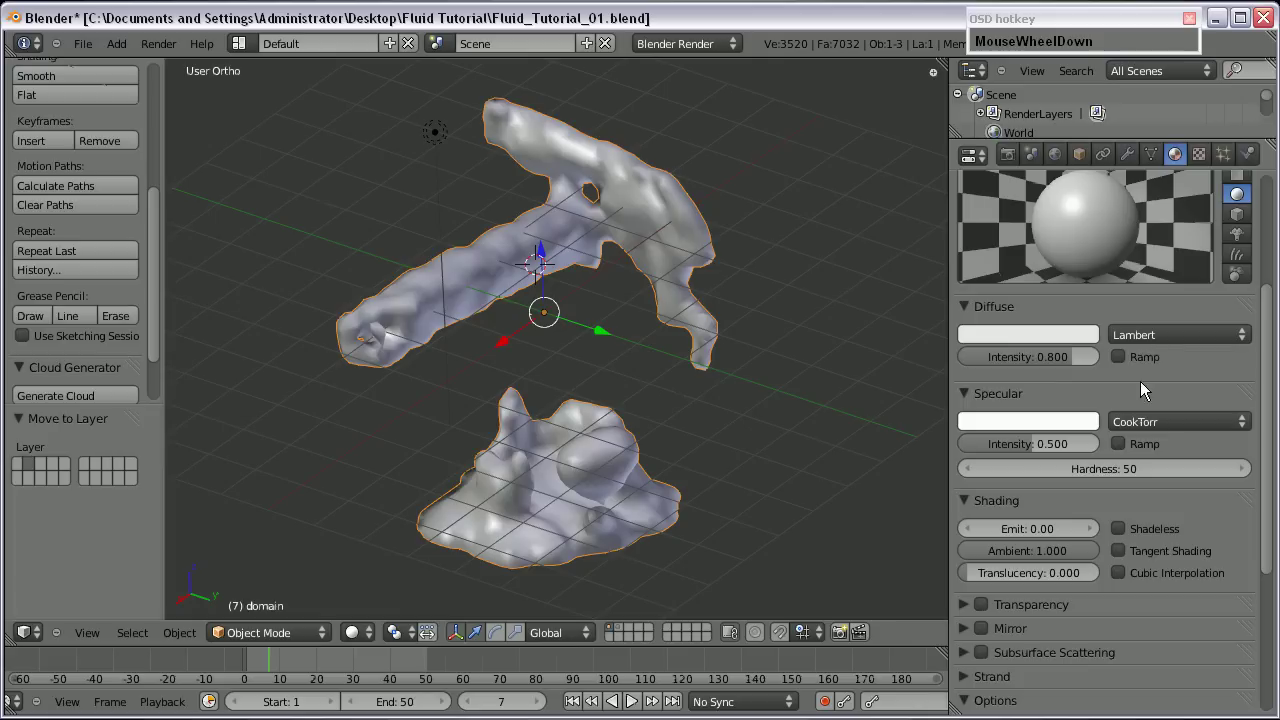
{"action": "left_click", "coordinate": [980, 610]}
{"action": "scroll", "scroll_direction": "down", "scroll_amount": 3}
{"action": "left_click", "coordinate": [1205, 521]}
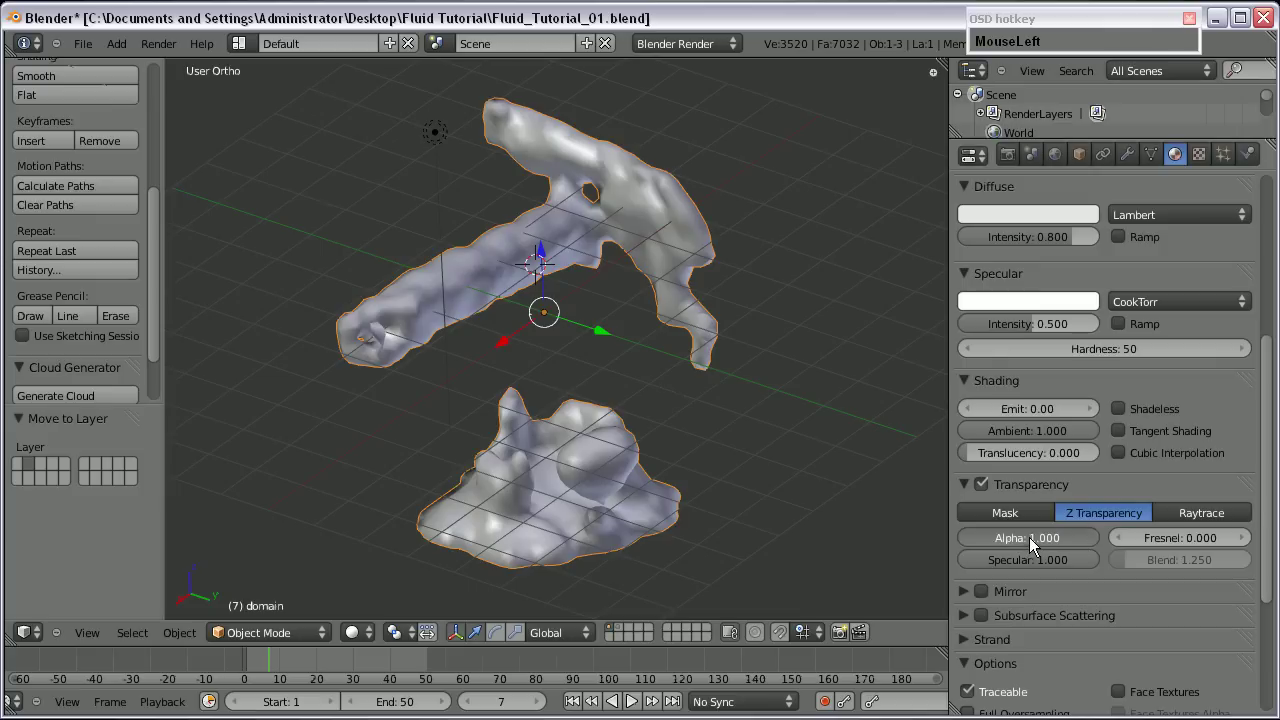
{"action": "scroll", "scroll_direction": "up", "scroll_amount": 3}
{"action": "scroll", "scroll_direction": "down", "scroll_amount": 3}
{"action": "left_click", "coordinate": [1218, 553]}
Lower the transparency Alpha to about 0.442 so the preview sphere turns see-through.
{"action": "scroll", "scroll_direction": "down", "scroll_amount": 3}
{"action": "scroll", "scroll_direction": "up", "scroll_amount": 3}
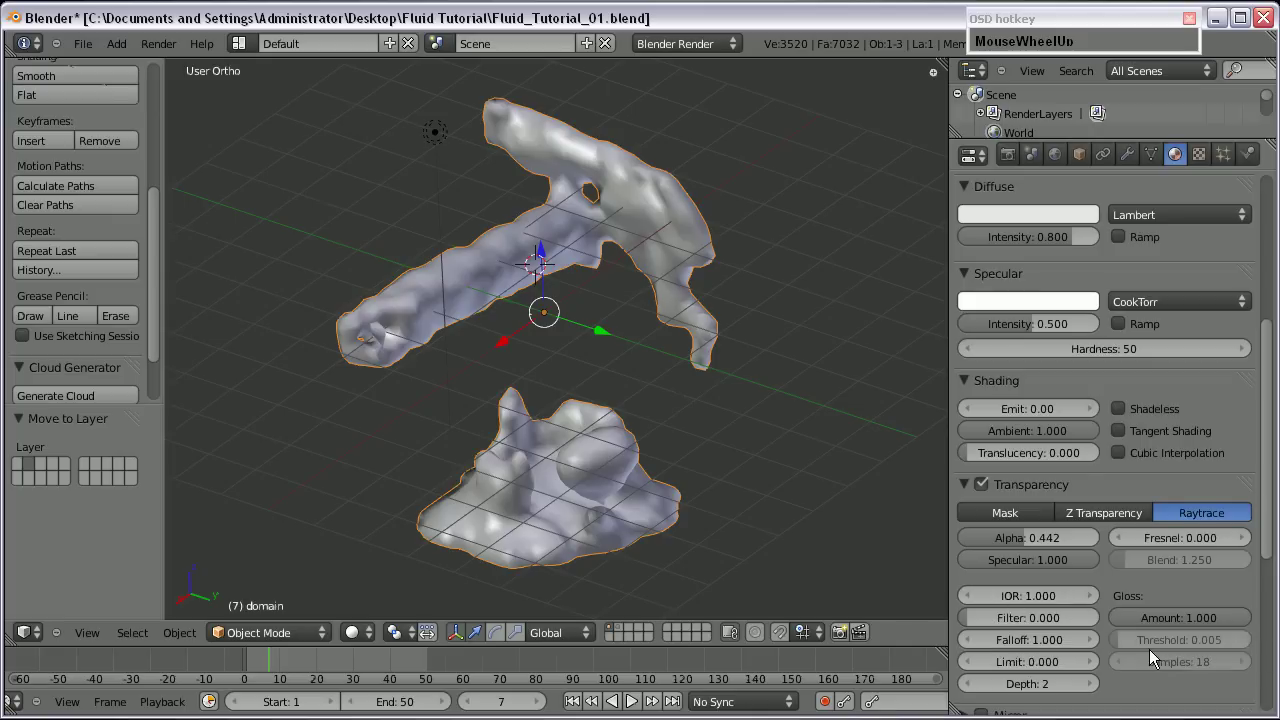
{"action": "scroll", "scroll_direction": "down", "scroll_amount": 3}
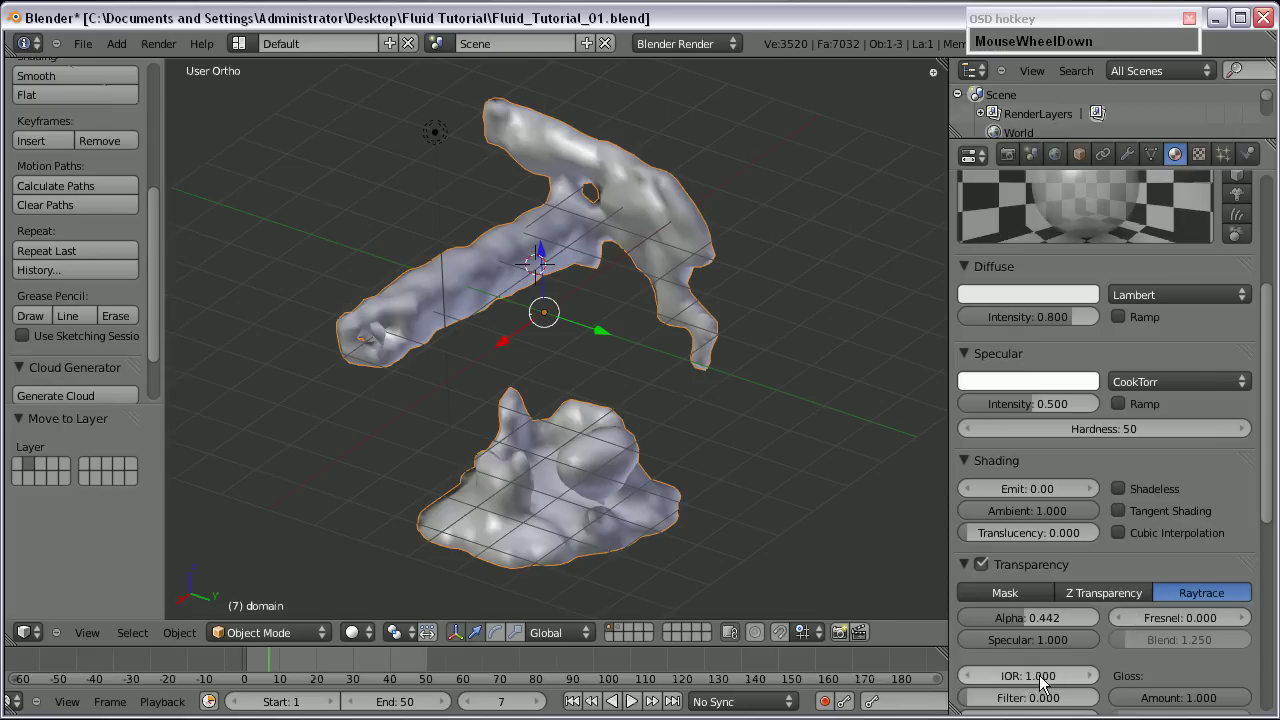
{"action": "scroll", "scroll_direction": "up", "scroll_amount": 3}
{"action": "scroll", "scroll_direction": "down", "scroll_amount": 3}
{"action": "left_click", "coordinate": [1087, 678]}
{"action": "scroll", "scroll_direction": "up", "scroll_amount": 3}
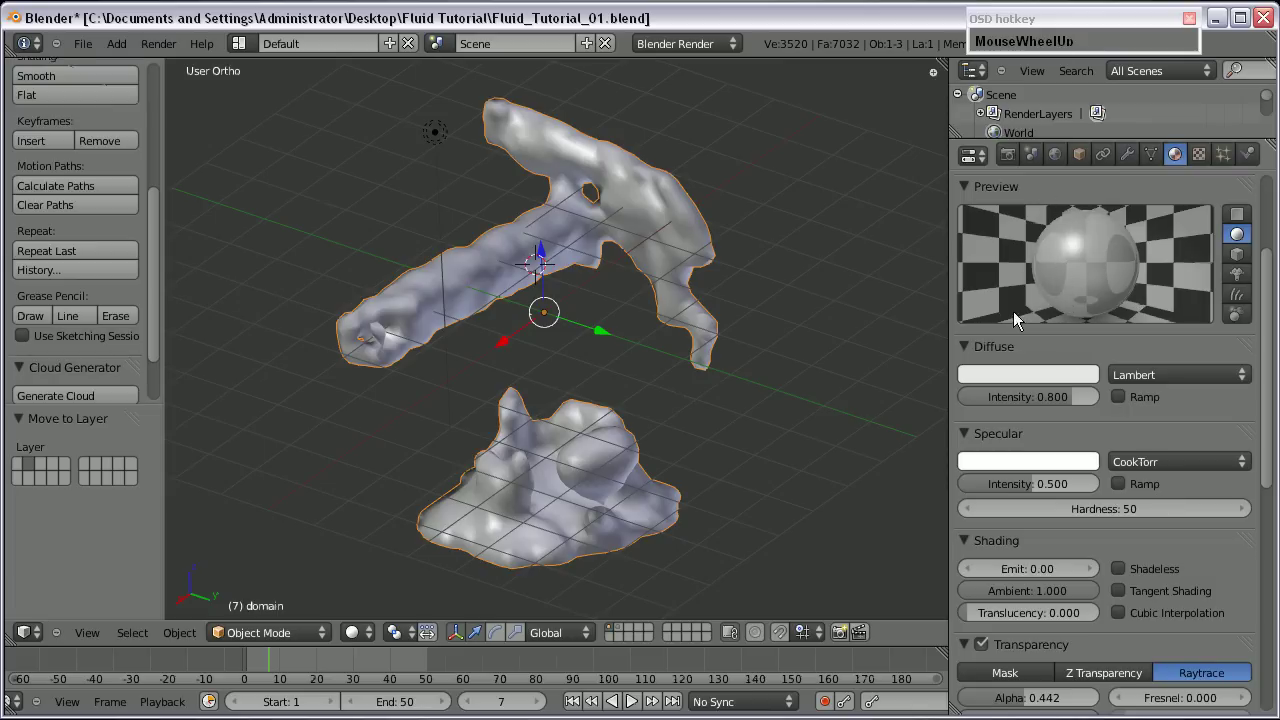
In Firefox, Google 'ior wiki' and reach the Wikipedia Brechungsindex table listing water at 1,33.
{"action": "middle_click", "coordinate": [237, 697]}
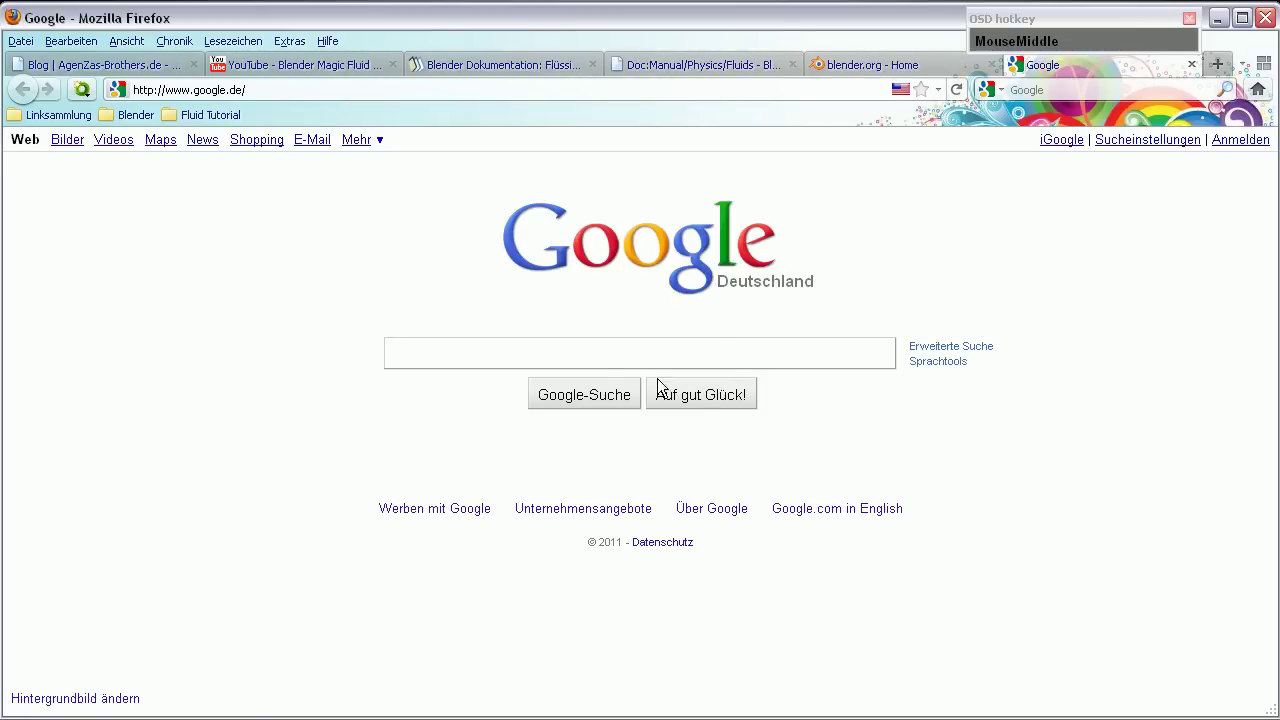
{"action": "type", "text": "i"}
{"action": "key", "text": "space"}
{"action": "type", "text": "Spacewiki"}
{"action": "key", "text": "Return"}
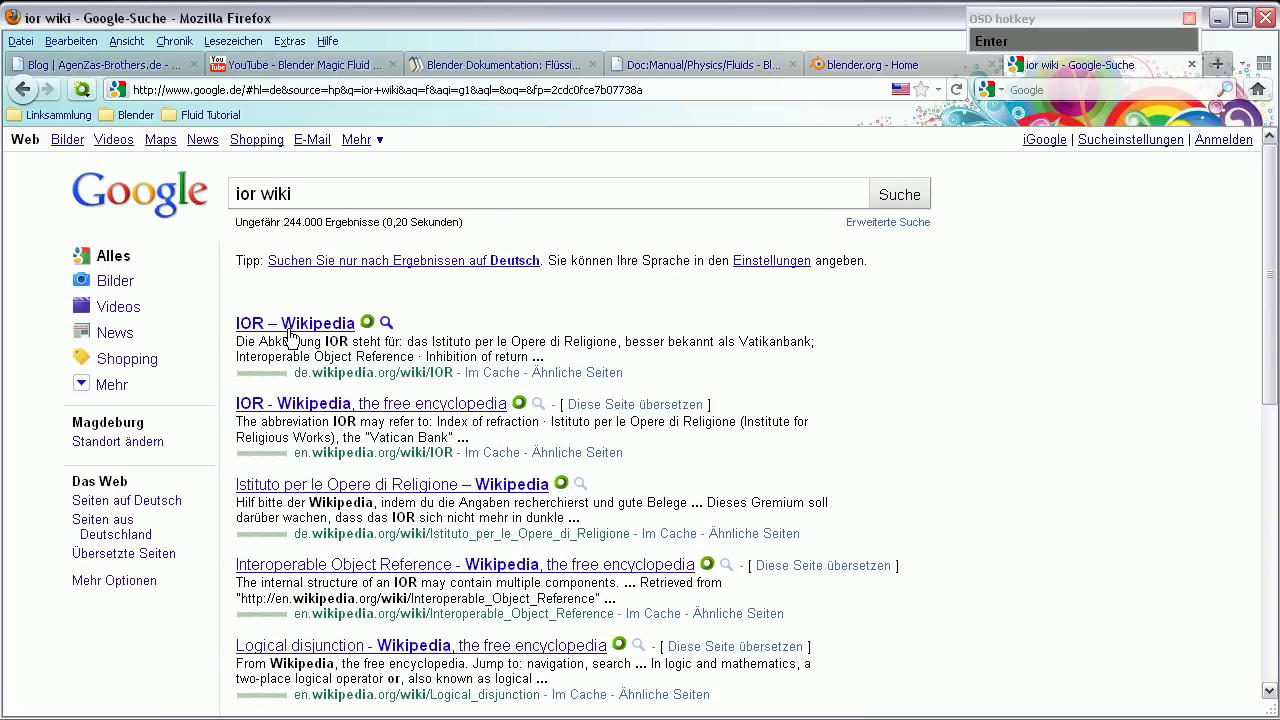
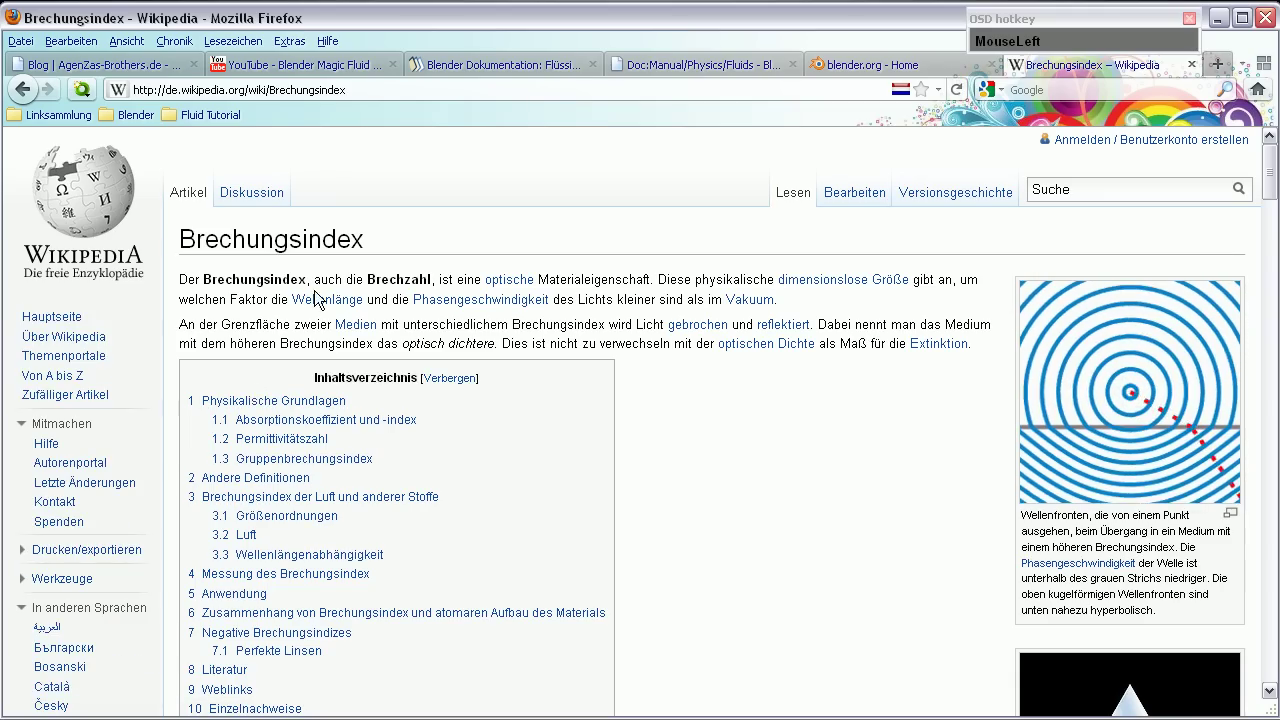
{"action": "scroll", "scroll_direction": "down", "scroll_amount": 3}
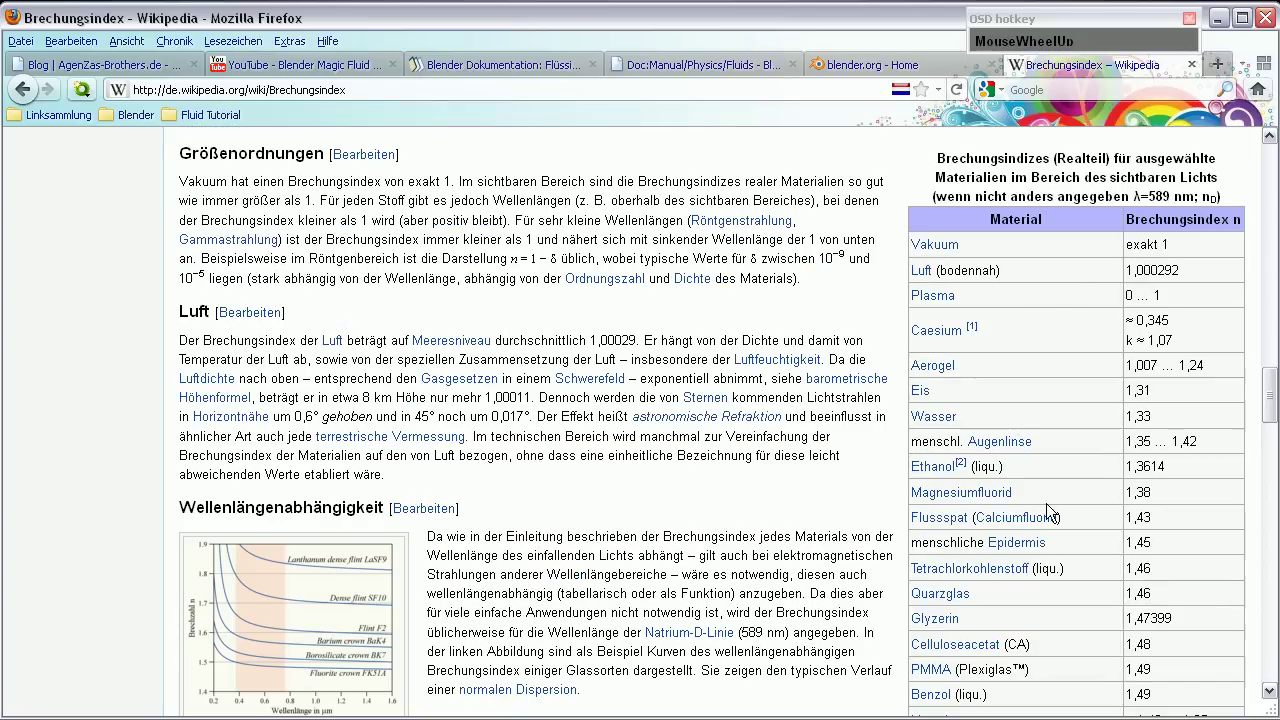
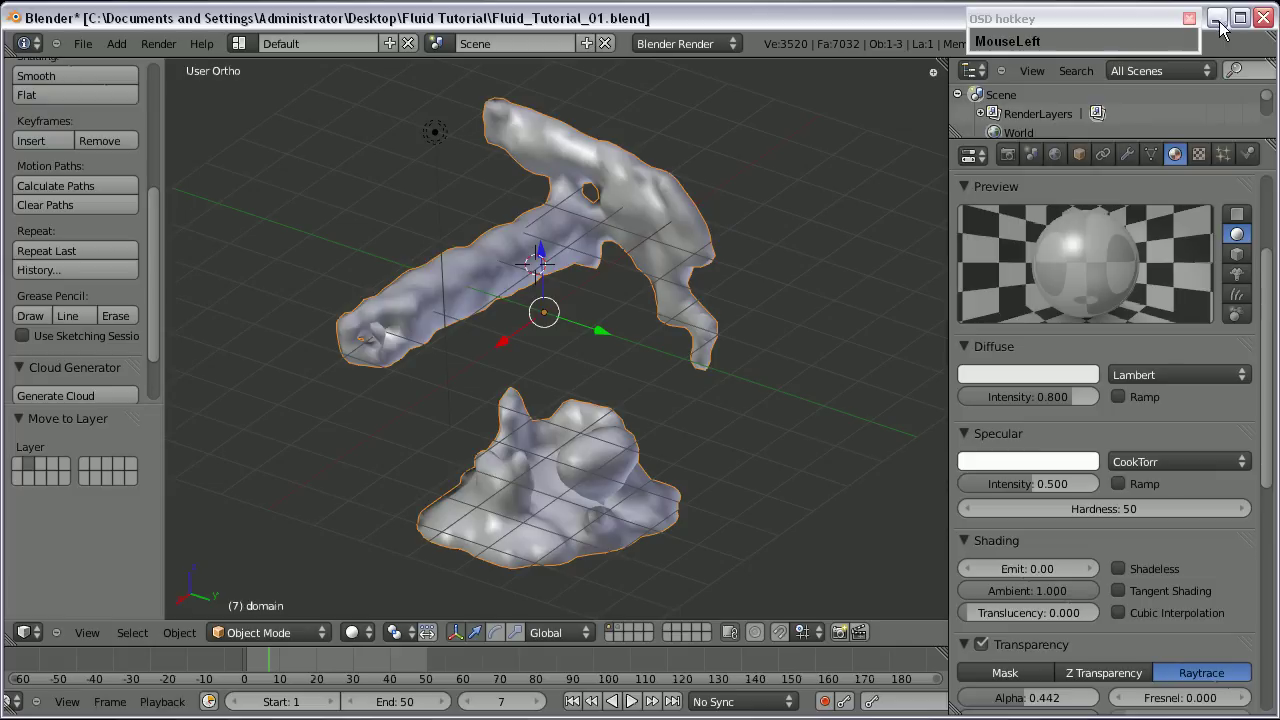
Set the domain material's IOR to 1.33 and lower its Alpha further.
{"action": "scroll", "scroll_direction": "down", "scroll_amount": 3}
{"action": "left_click", "coordinate": [1027, 557]}
{"action": "key", "text": "KP_1"}
{"action": "key", "text": "Return"}
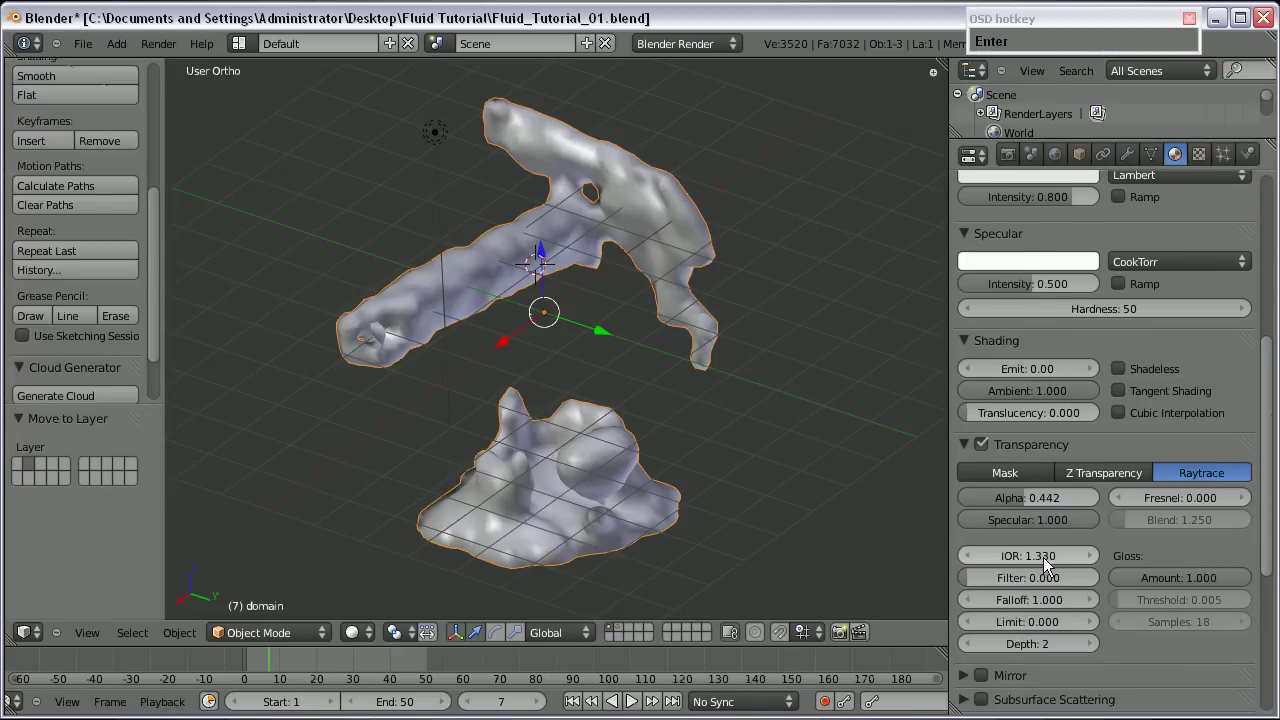
{"action": "scroll", "scroll_direction": "up", "scroll_amount": 3}
{"action": "left_click", "coordinate": [1026, 629]}
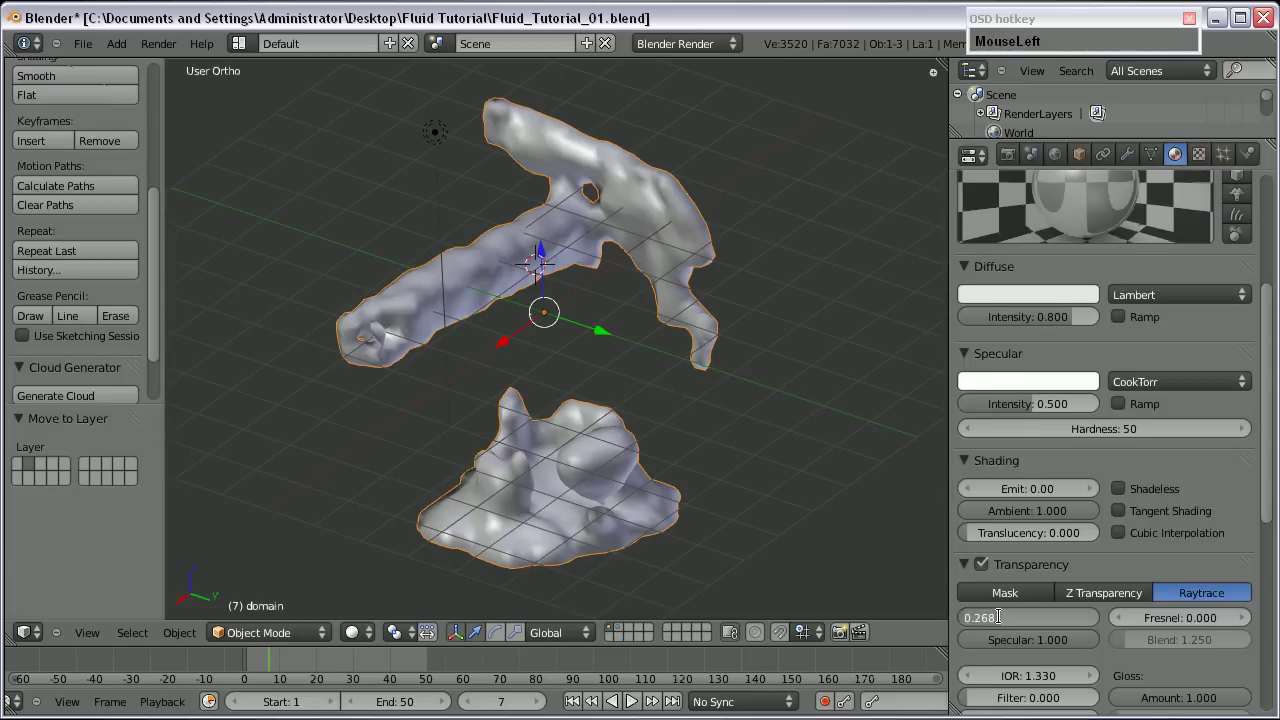
{"action": "key", "text": "KP_1"}
{"action": "key", "text": "Return"}
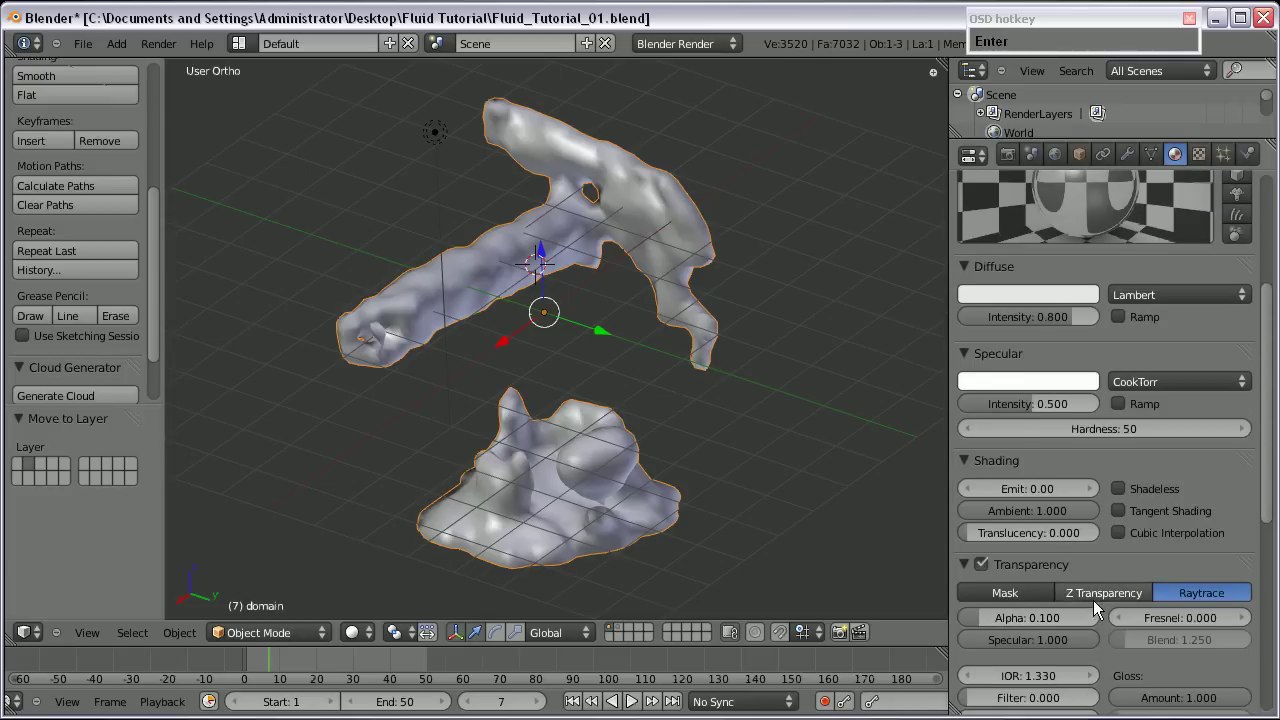
Enable a diffuse ramp and adjust its colours and colour-stop position.
{"action": "scroll", "scroll_direction": "up", "scroll_amount": 3}
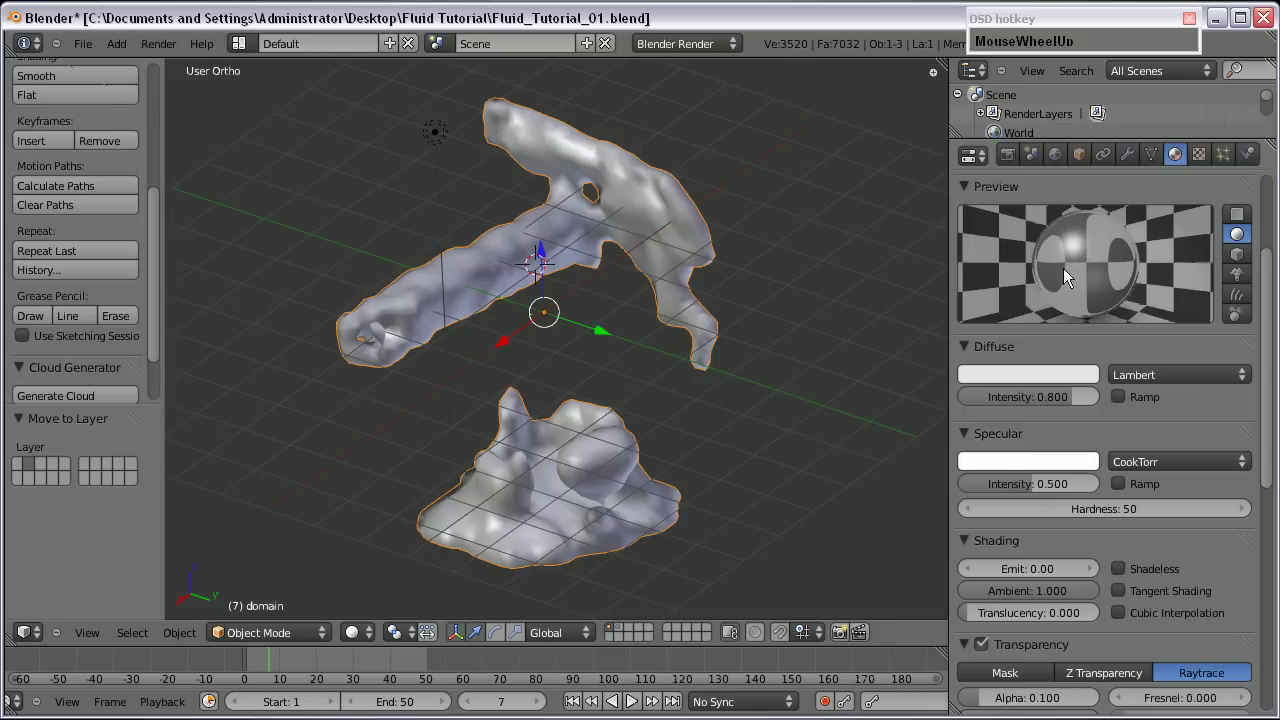
{"action": "scroll", "scroll_direction": "down", "scroll_amount": 3}
{"action": "scroll", "scroll_direction": "up", "scroll_amount": 3}
{"action": "left_click_drag", "start_coordinate": [1243, 666], "coordinate": [1074, 514]}
{"action": "scroll", "scroll_direction": "up", "scroll_amount": 3}
{"action": "left_click_drag", "start_coordinate": [975, 474], "coordinate": [1042, 576]}
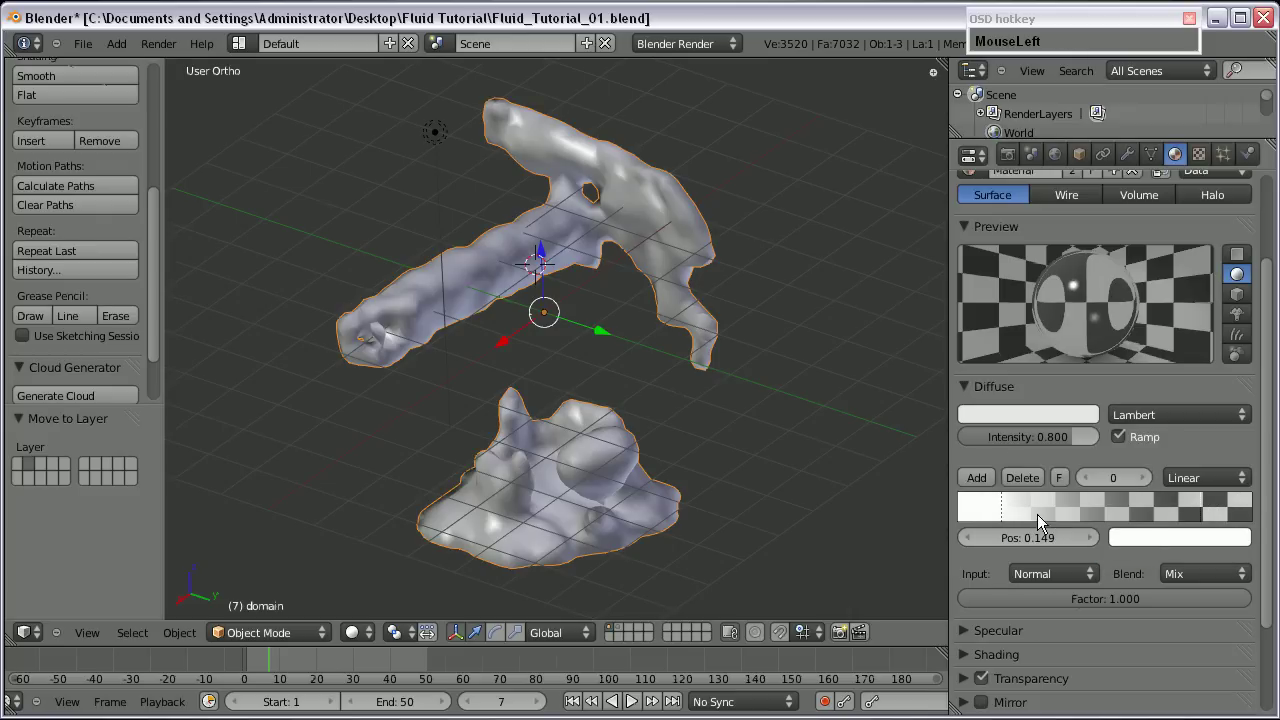
Set the transparency Fresnel to 2.0, then select the lamp in front view.
{"action": "scroll", "scroll_direction": "down", "scroll_amount": 3}
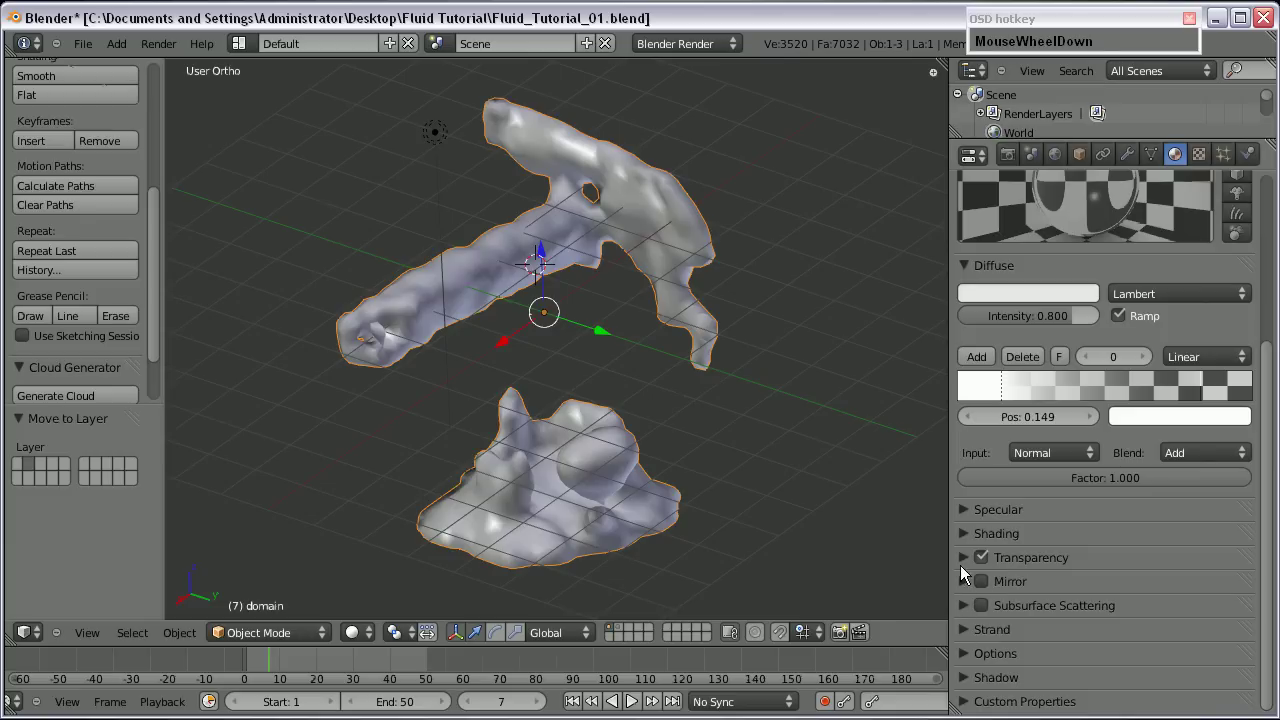
{"action": "left_click", "coordinate": [969, 563]}
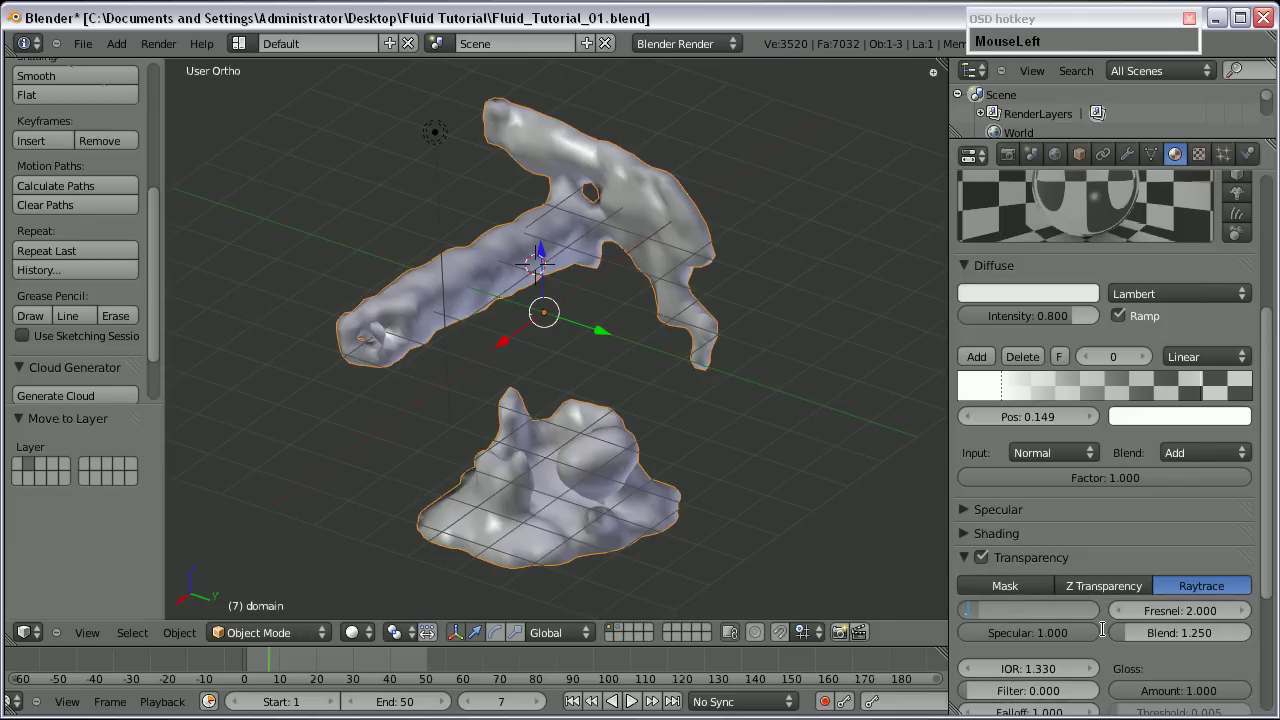
{"action": "key", "text": "KP_2"}
{"action": "key", "text": "Return"}
{"action": "scroll", "scroll_direction": "up", "scroll_amount": 3}
{"action": "scroll", "scroll_direction": "down", "scroll_amount": 3}
{"action": "key", "text": "KP_0"}
{"action": "scroll", "scroll_direction": "down", "scroll_amount": 3}
{"action": "key", "text": "KP_1"}
Add a Hemi lamp via Shift+A and move it up above the scene.
{"action": "scroll", "scroll_direction": "down", "scroll_amount": 3}
{"action": "right_click", "coordinate": [663, 193]}
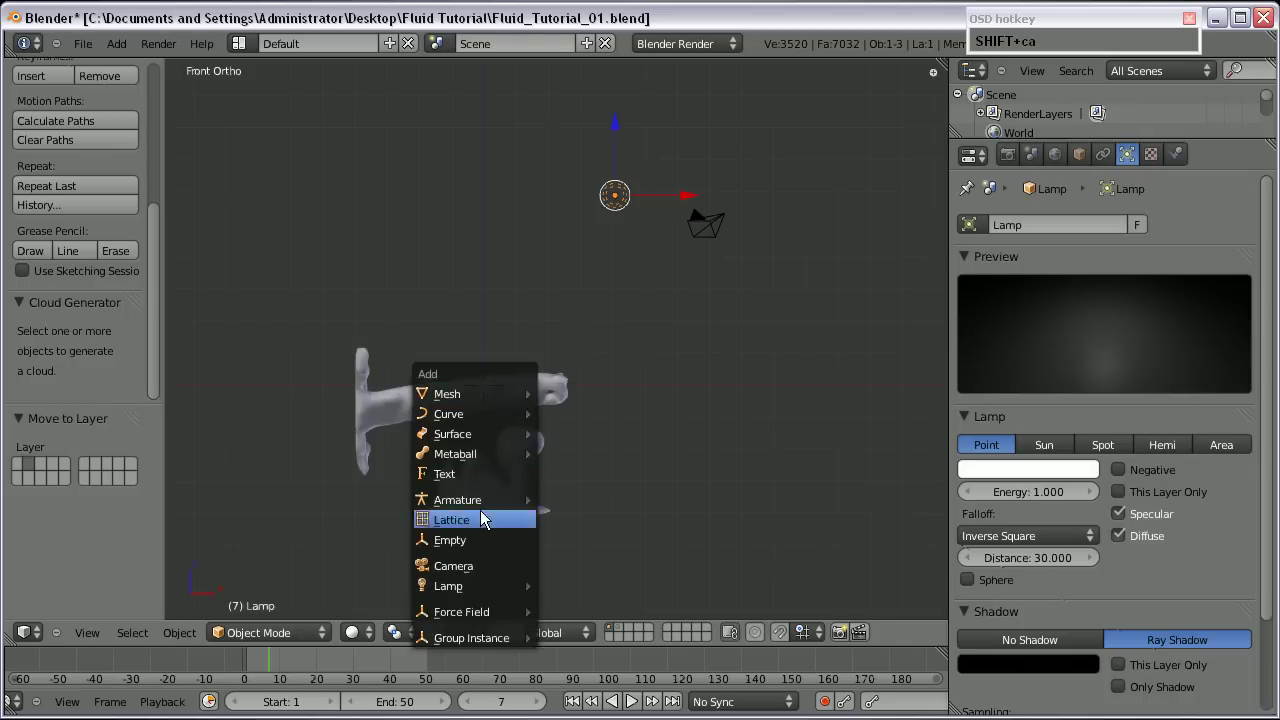
{"action": "left_click", "coordinate": [583, 653]}
{"action": "scroll", "scroll_direction": "down", "scroll_amount": 3}
{"action": "key", "text": "a"}
{"action": "left_click", "coordinate": [540, 244]}
{"action": "middle_click", "coordinate": [540, 249]}
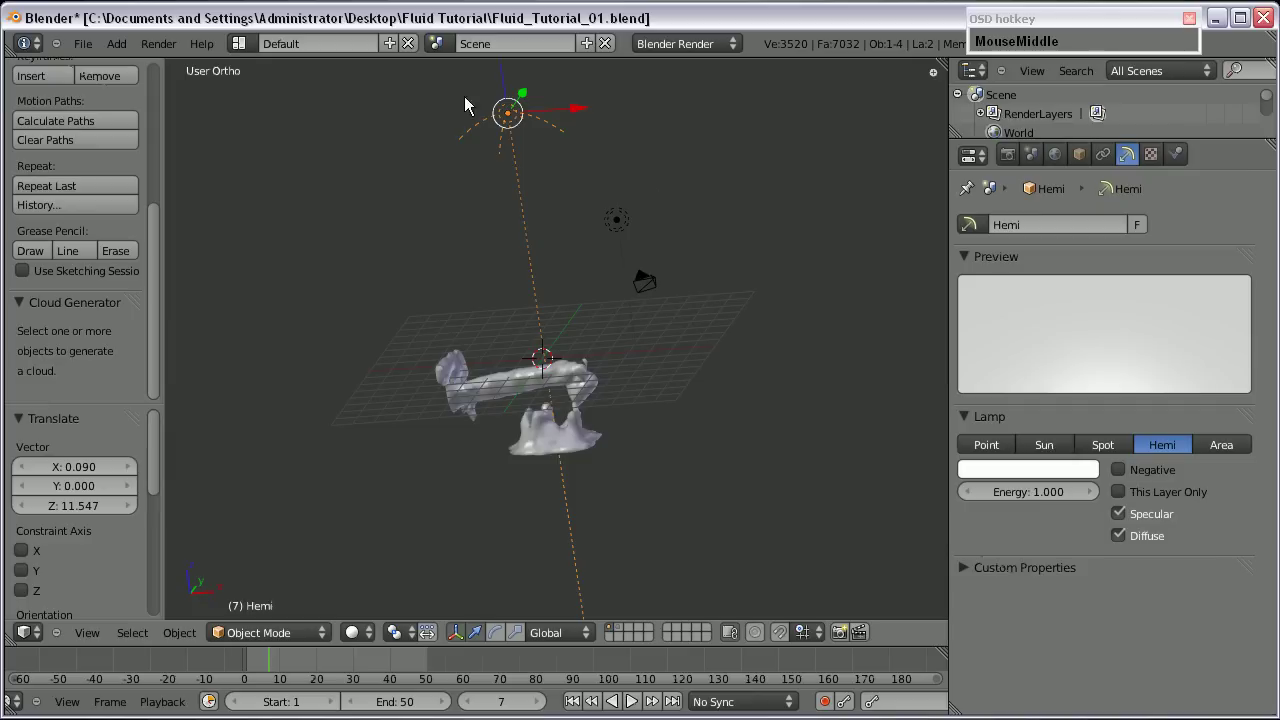
{"action": "scroll", "scroll_direction": "up", "scroll_amount": 3}
{"action": "right_click", "coordinate": [617, 195]}
{"action": "left_click", "coordinate": [1066, 464]}
{"action": "key", "text": "KP_7"}
Add a large ground plane beneath the fluid and start an F12 render.
{"action": "scroll", "scroll_direction": "down", "scroll_amount": 3}
{"action": "key", "text": "a"}
{"action": "left_click", "coordinate": [702, 361]}
{"action": "scroll", "scroll_direction": "up", "scroll_amount": 3}
{"action": "middle_click", "coordinate": [554, 271]}
{"action": "left_click", "coordinate": [660, 112]}
{"action": "key", "text": "KP_1"}
{"action": "left_click_drag", "start_coordinate": [584, 339], "coordinate": [618, 393]}
{"action": "key", "text": "KP_0"}
{"action": "scroll", "scroll_direction": "up", "scroll_amount": 3}
{"action": "key", "text": "F12"}
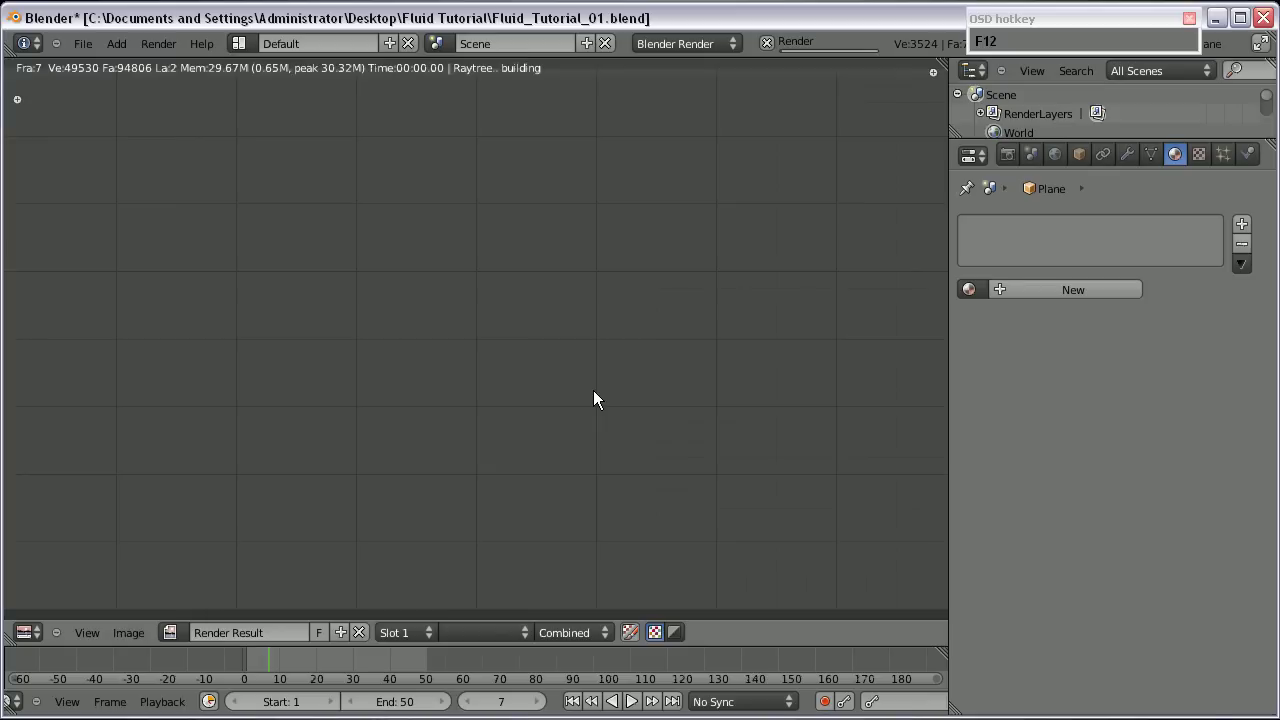
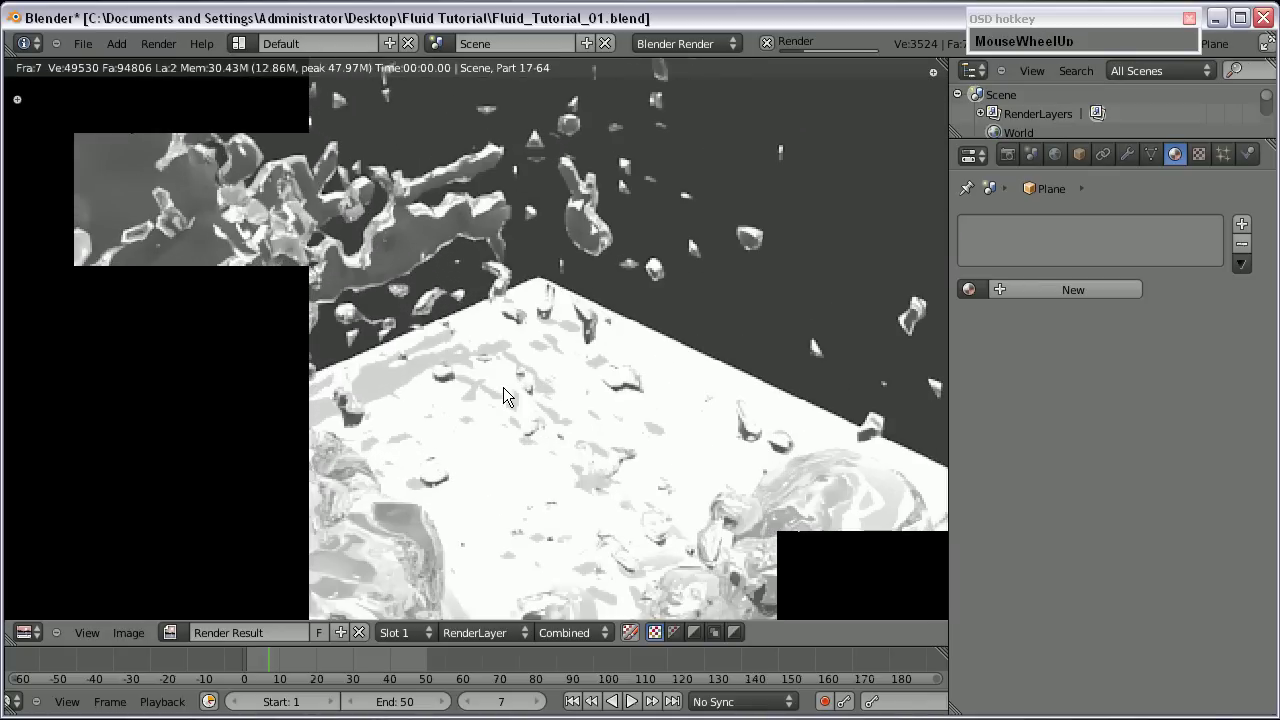
Cancel the test render with Esc and select the fluid domain again.
{"action": "scroll", "scroll_direction": "down", "scroll_amount": 3}
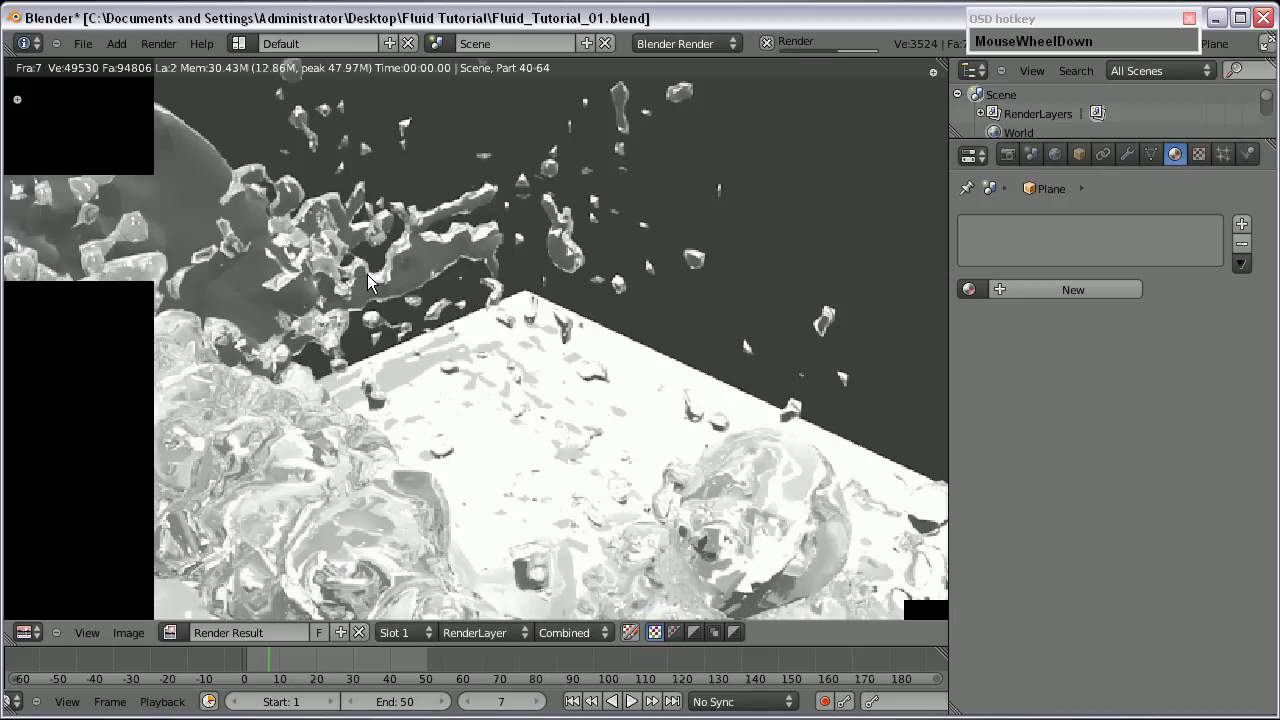
{"action": "key", "text": "Escape"}
{"action": "right_click", "coordinate": [376, 293]}
Set the domain alpha to 0.1 with a light blue diffuse and move the ramp stop to about 0.285.
{"action": "scroll", "scroll_direction": "down", "scroll_amount": 3}
{"action": "left_click", "coordinate": [1020, 409]}
{"action": "key", "text": "KP_1"}
{"action": "key", "text": "Return"}
{"action": "scroll", "scroll_direction": "up", "scroll_amount": 3}
{"action": "left_click_drag", "start_coordinate": [1015, 248], "coordinate": [1153, 459]}
{"action": "scroll", "scroll_direction": "up", "scroll_amount": 3}
{"action": "left_click", "coordinate": [1048, 332]}
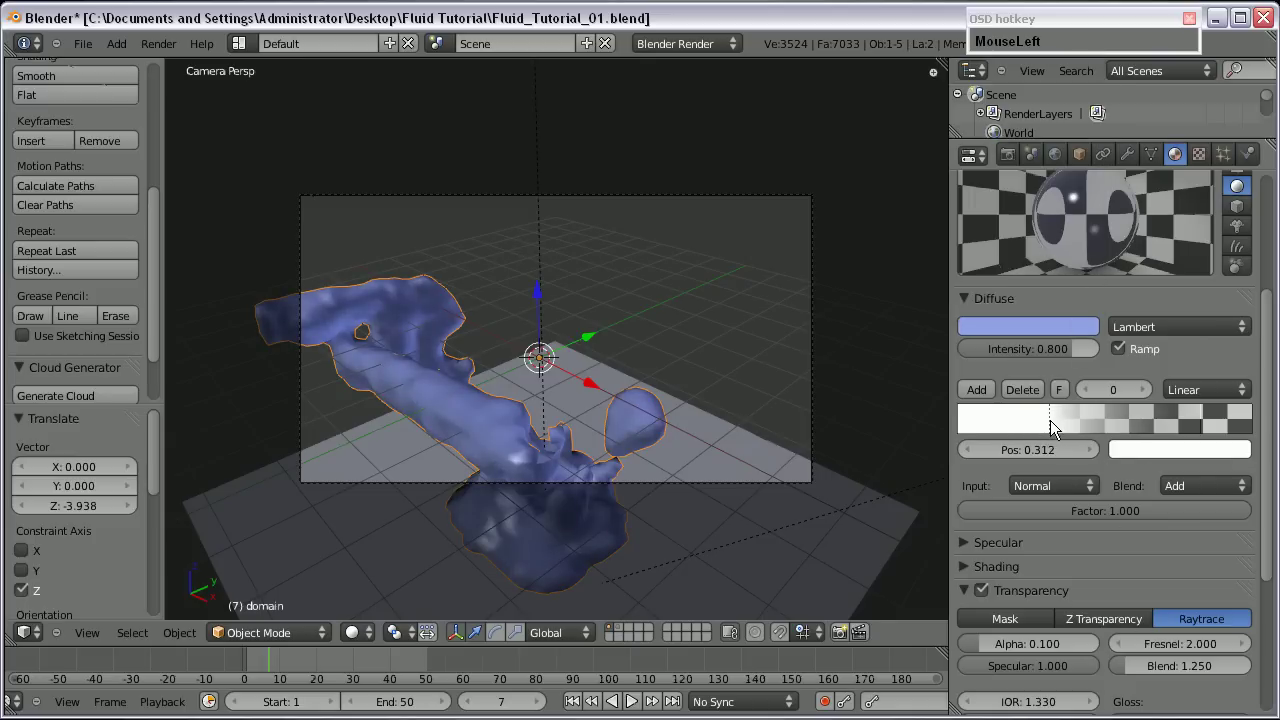
Render the current frame, close the finished render and return to front view.
{"action": "key", "text": "F12"}
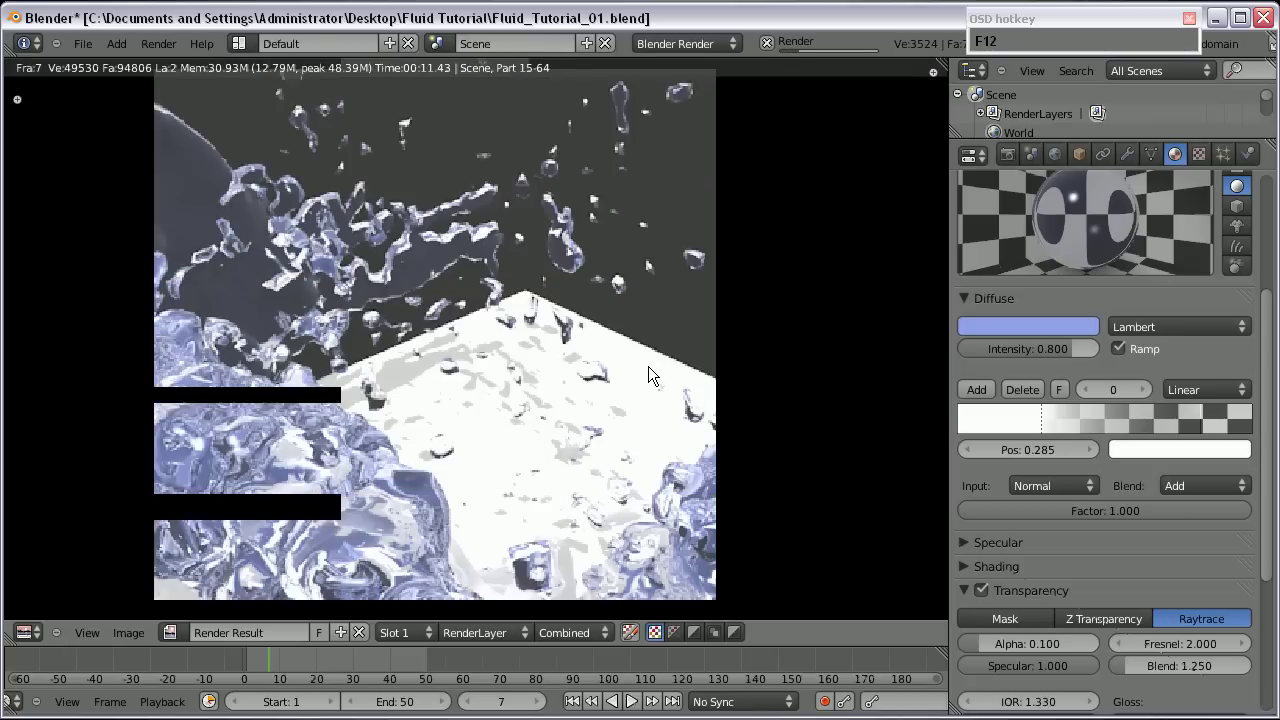
{"action": "scroll", "scroll_direction": "down", "scroll_amount": 3}
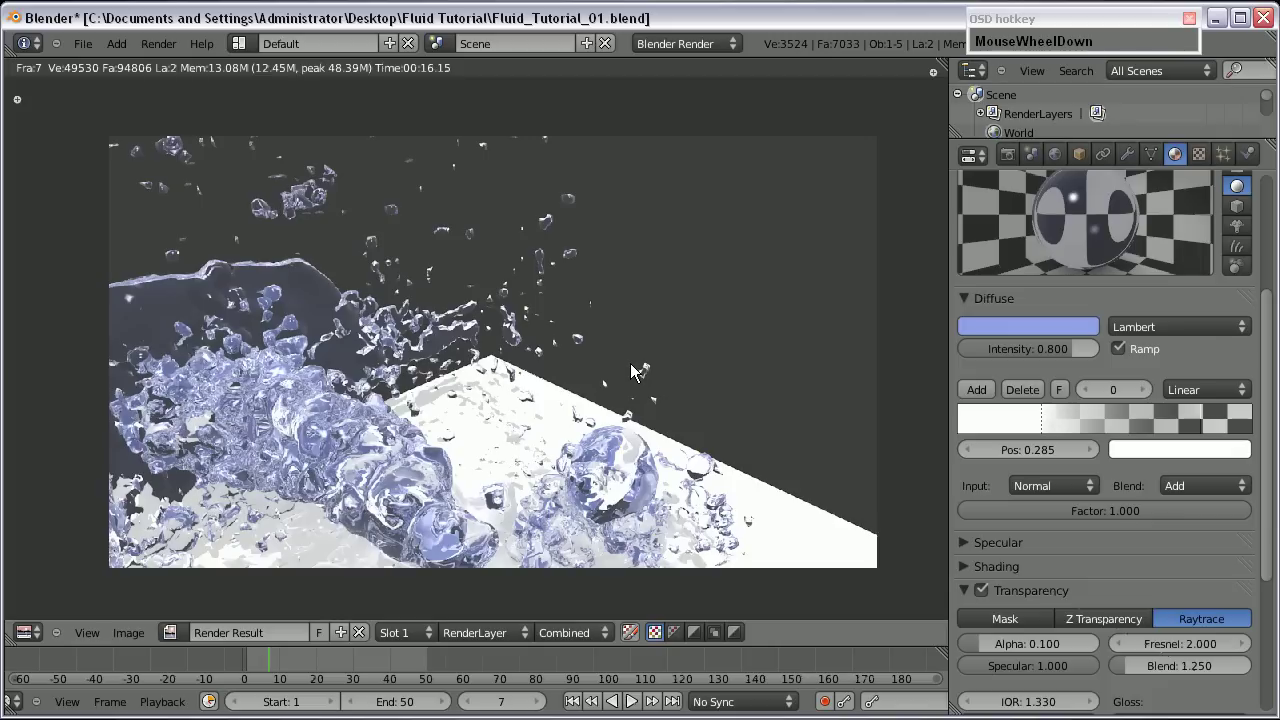
{"action": "scroll", "scroll_direction": "up", "scroll_amount": 3}
{"action": "middle_click", "coordinate": [466, 461]}
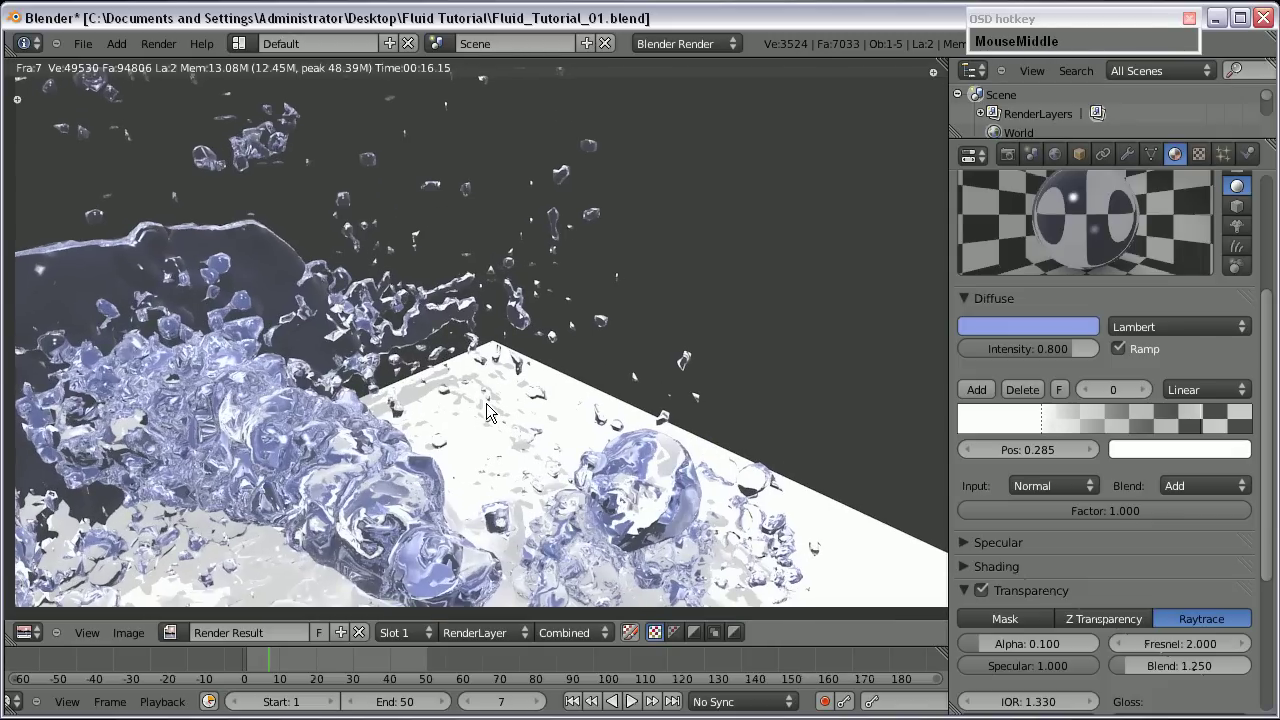
{"action": "key", "text": "Escape"}
{"action": "key", "text": "KP_1"}
{"action": "scroll", "scroll_direction": "up", "scroll_amount": 3}
Rename the domain's material to 'wasser' and orbit to view the scene at an angle.
{"action": "left_click", "coordinate": [1028, 280]}
{"action": "type", "text": "MouseLeftw"}
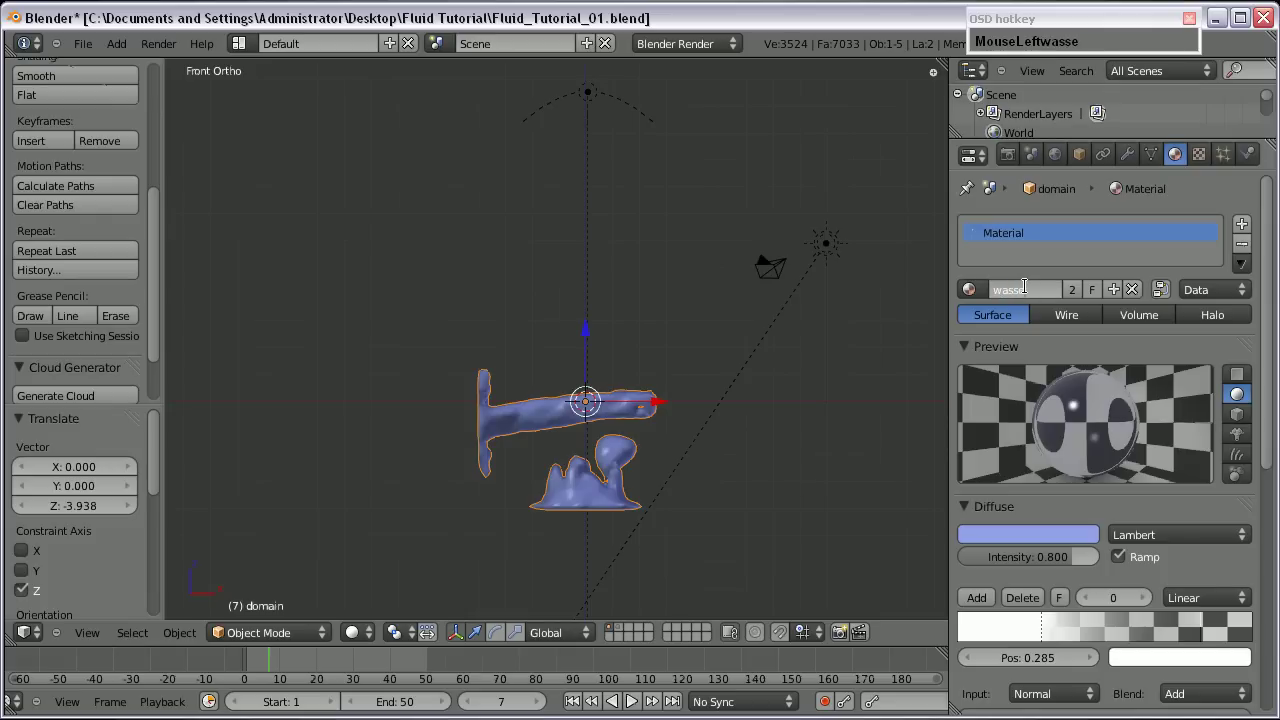
{"action": "key", "text": "Return"}
{"action": "left_click", "coordinate": [1099, 298]}
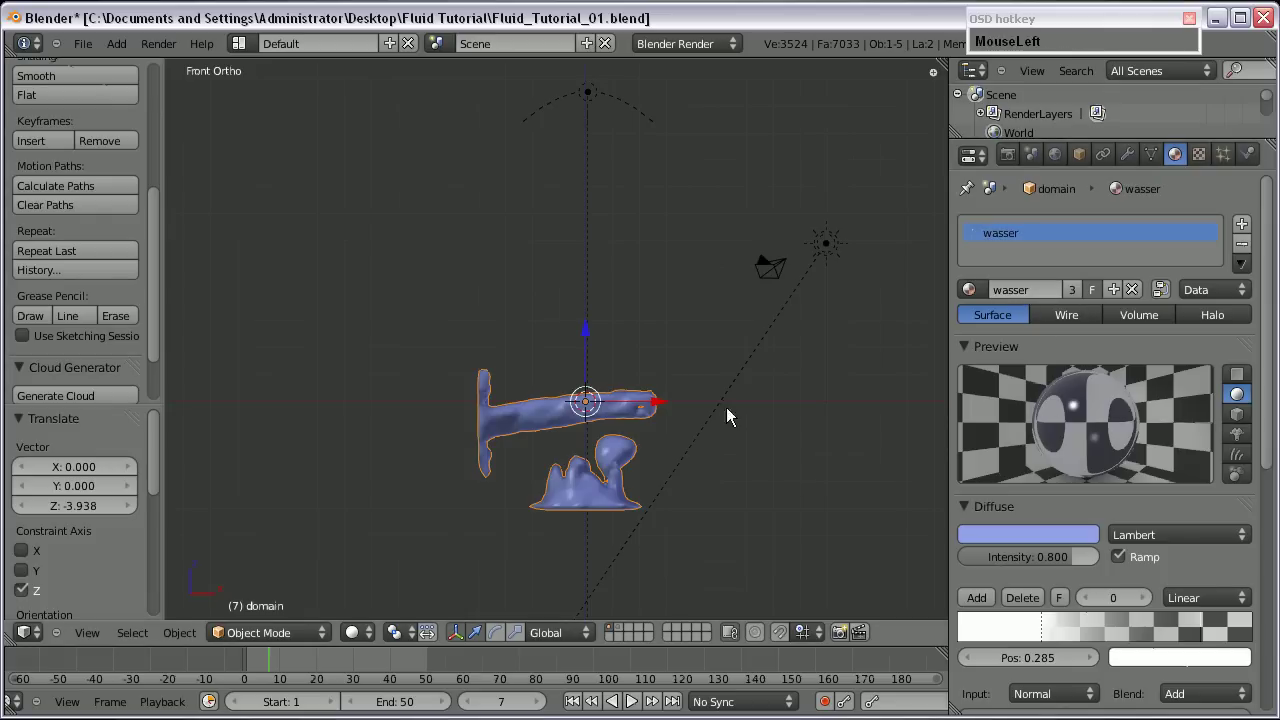
{"action": "left_click_drag", "start_coordinate": [607, 456], "coordinate": [588, 464]}
{"action": "left_click_drag", "start_coordinate": [582, 489], "coordinate": [535, 445]}
{"action": "scroll", "scroll_direction": "up", "scroll_amount": 3}
Select every object in the scene, including both lamps, and delete them all.
{"action": "middle_click", "coordinate": [543, 447]}
{"action": "right_click", "coordinate": [701, 277]}
{"action": "right_click", "coordinate": [806, 250]}
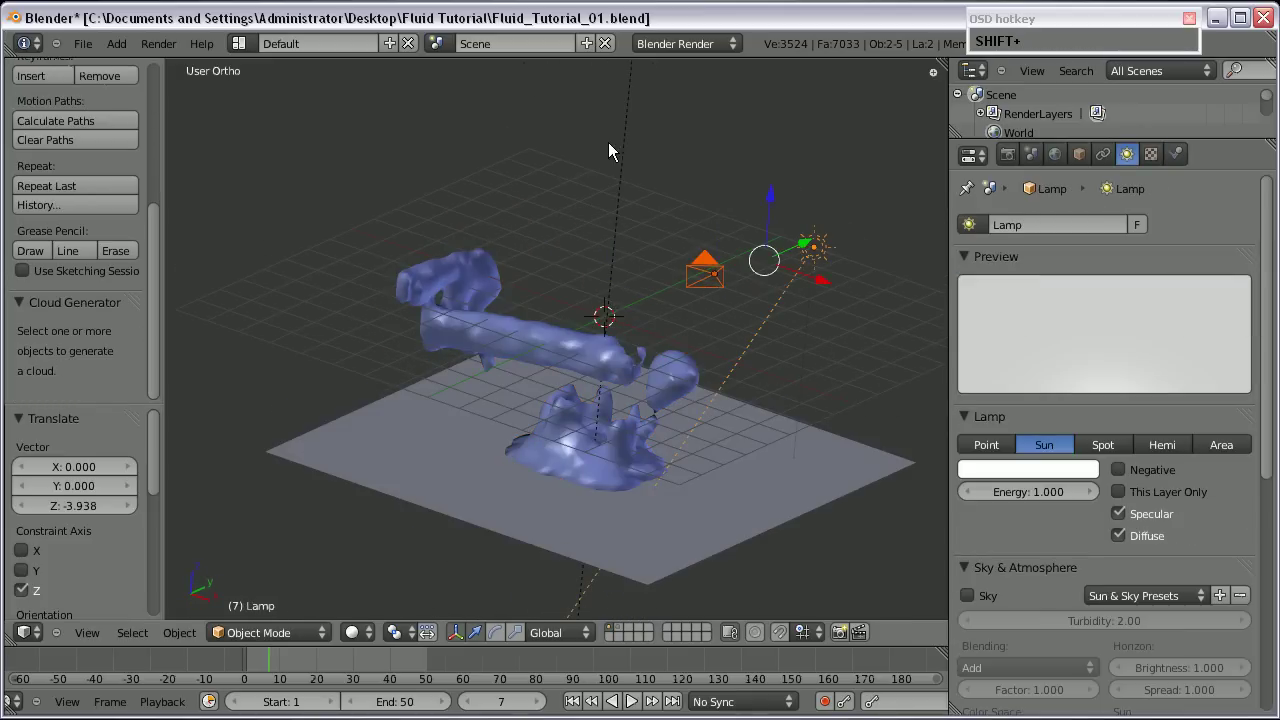
{"action": "right_click", "coordinate": [643, 143]}
{"action": "scroll", "scroll_direction": "down", "scroll_amount": 3}
{"action": "scroll", "scroll_direction": "up", "scroll_amount": 3}
{"action": "key", "text": "m"}
{"action": "left_click", "coordinate": [788, 241]}
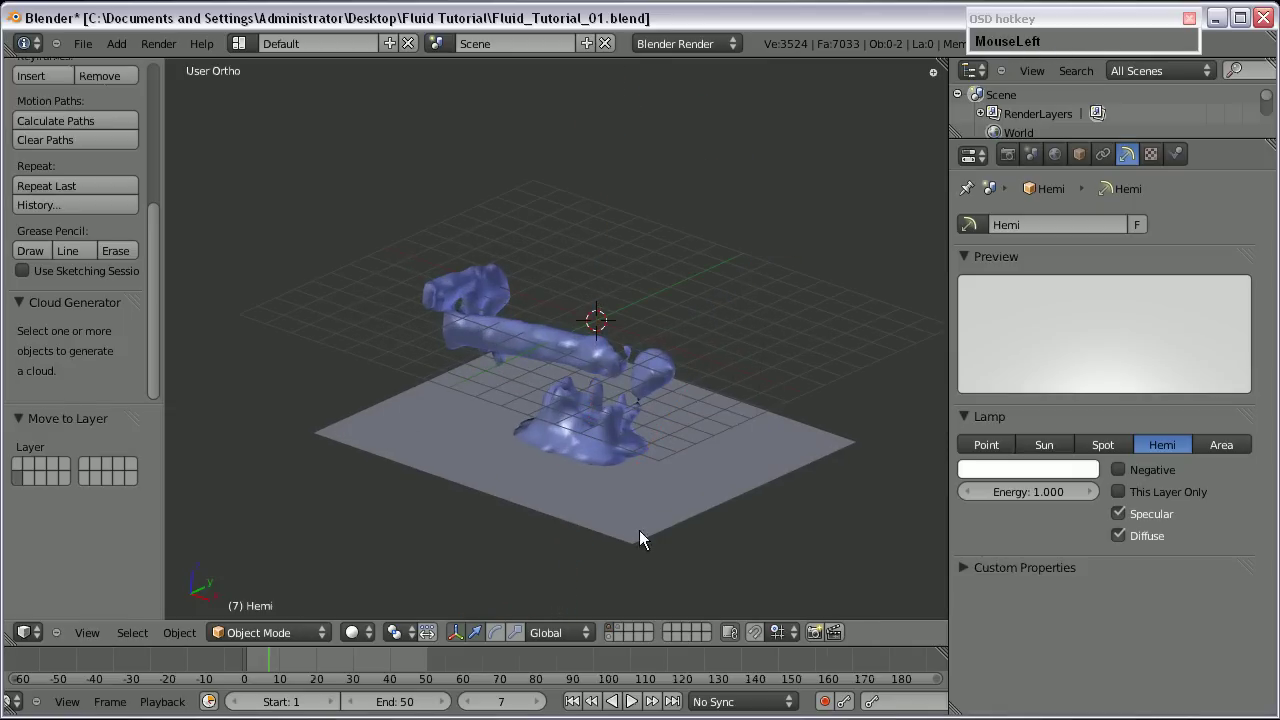
{"action": "left_click", "coordinate": [613, 633]}
{"action": "scroll", "scroll_direction": "down", "scroll_amount": 3}
{"action": "key", "text": "Delete"}
{"action": "key", "text": "Return"}
Save the emptied scene as Fluid_Tutorial_02.blend.
{"action": "middle_click", "coordinate": [539, 376]}
{"action": "middle_click", "coordinate": [610, 340]}
{"action": "key", "text": "KP_1"}
{"action": "scroll", "scroll_direction": "up", "scroll_amount": 3}
{"action": "middle_click", "coordinate": [587, 489]}
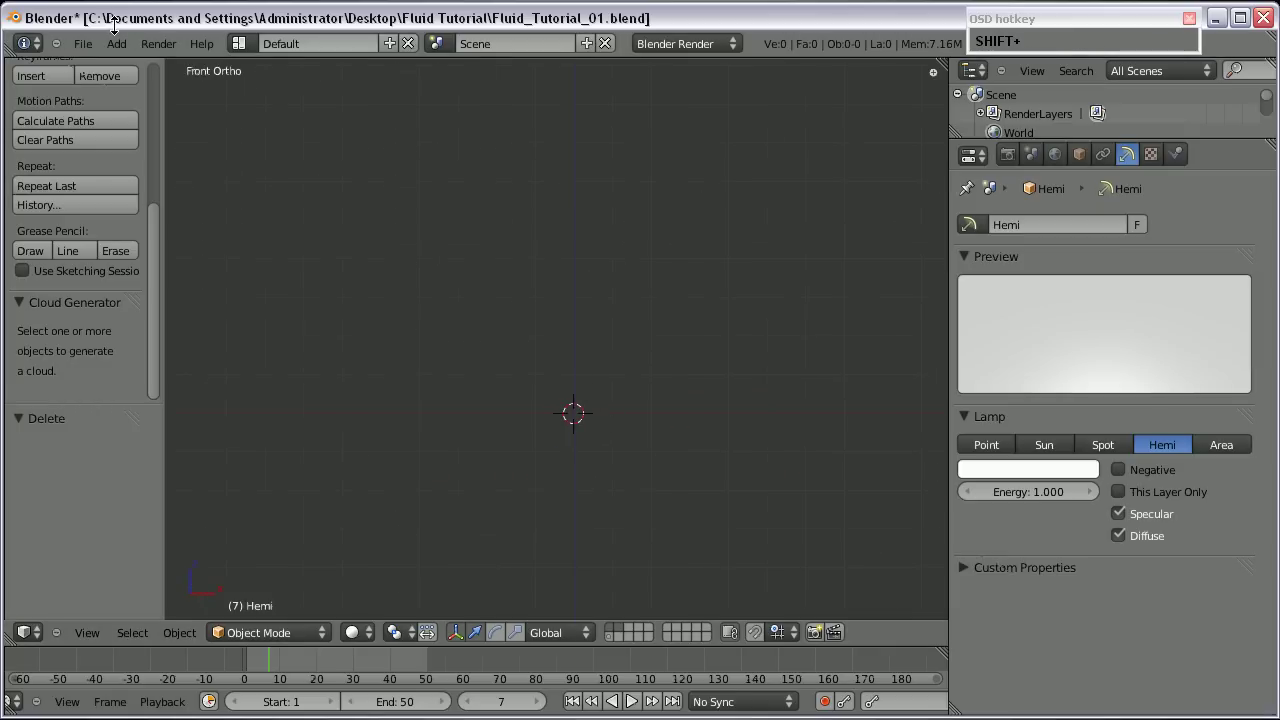
{"action": "left_click", "coordinate": [81, 47]}
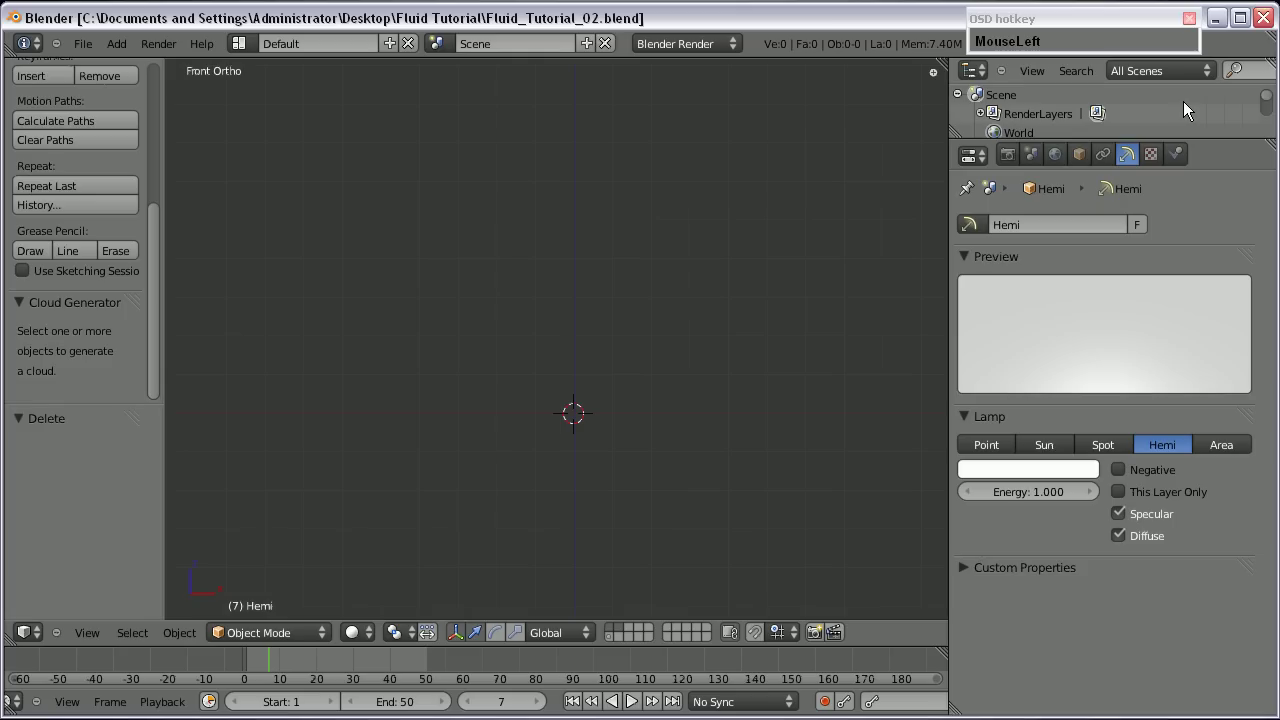
{"action": "scroll", "scroll_direction": "down", "scroll_amount": 3}
Add a cube and stretch it into a tall box in Edit Mode.
{"action": "left_click", "coordinate": [663, 425]}
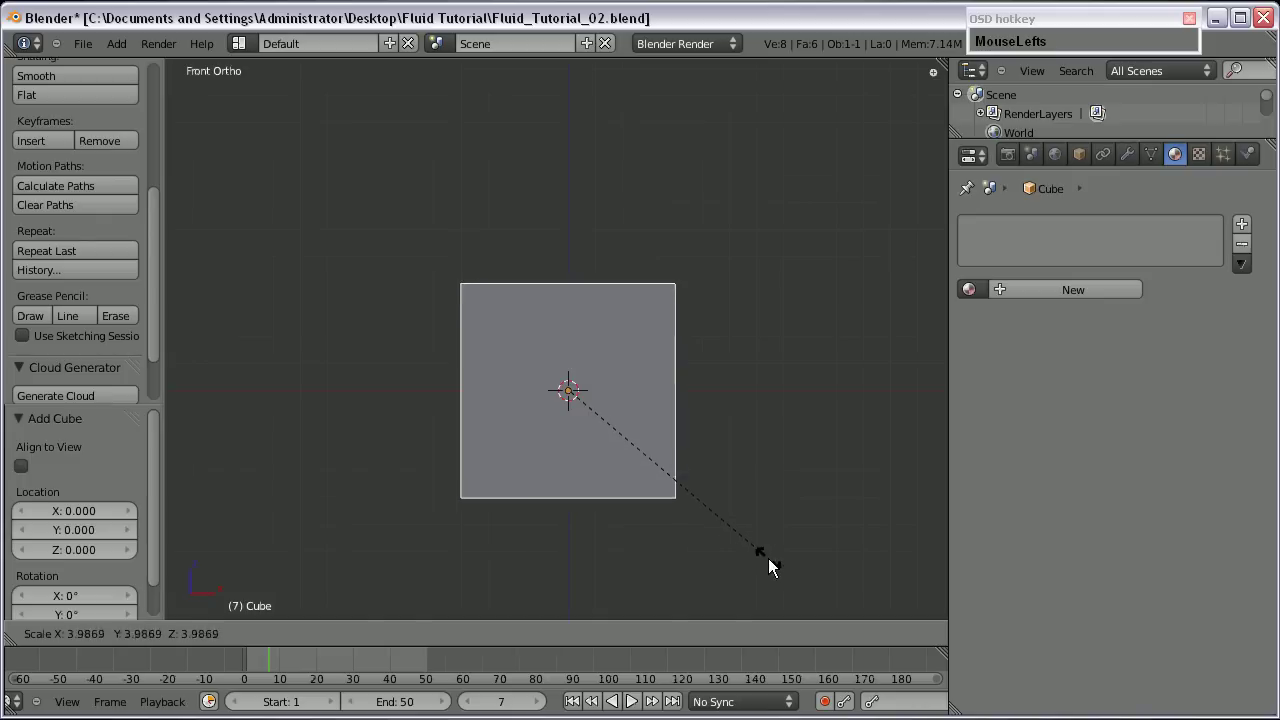
{"action": "middle_click", "coordinate": [629, 319]}
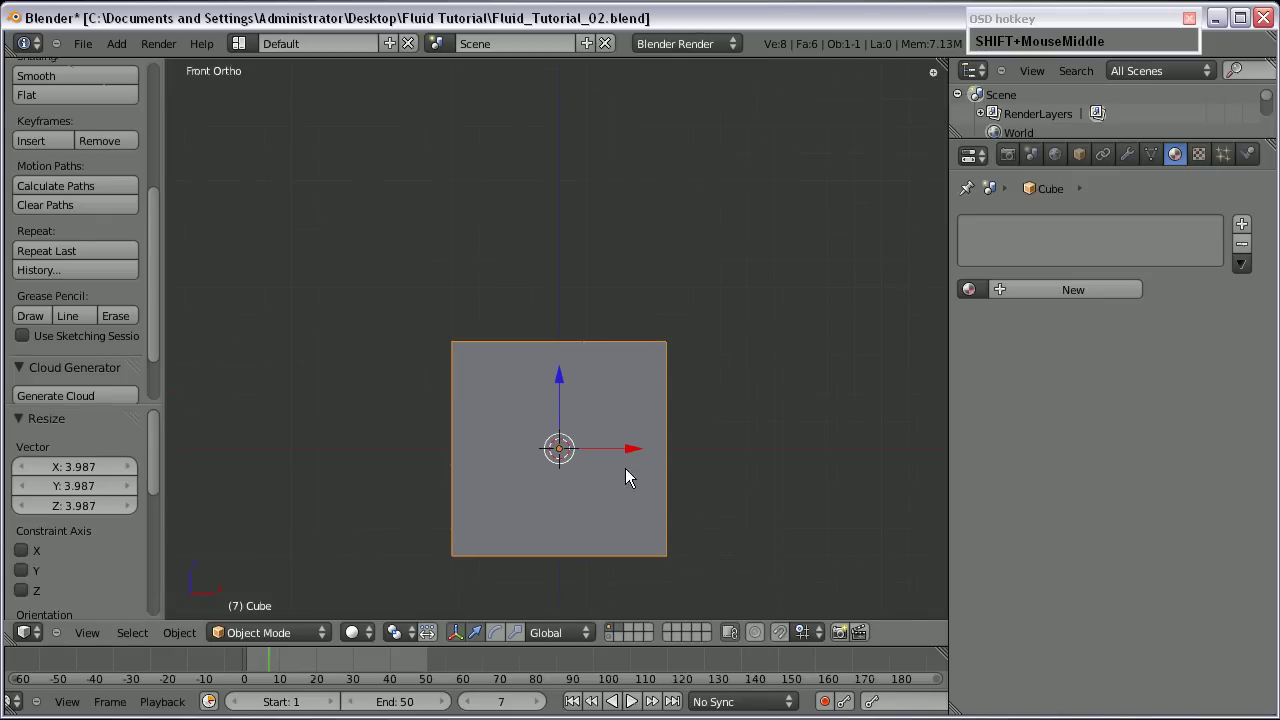
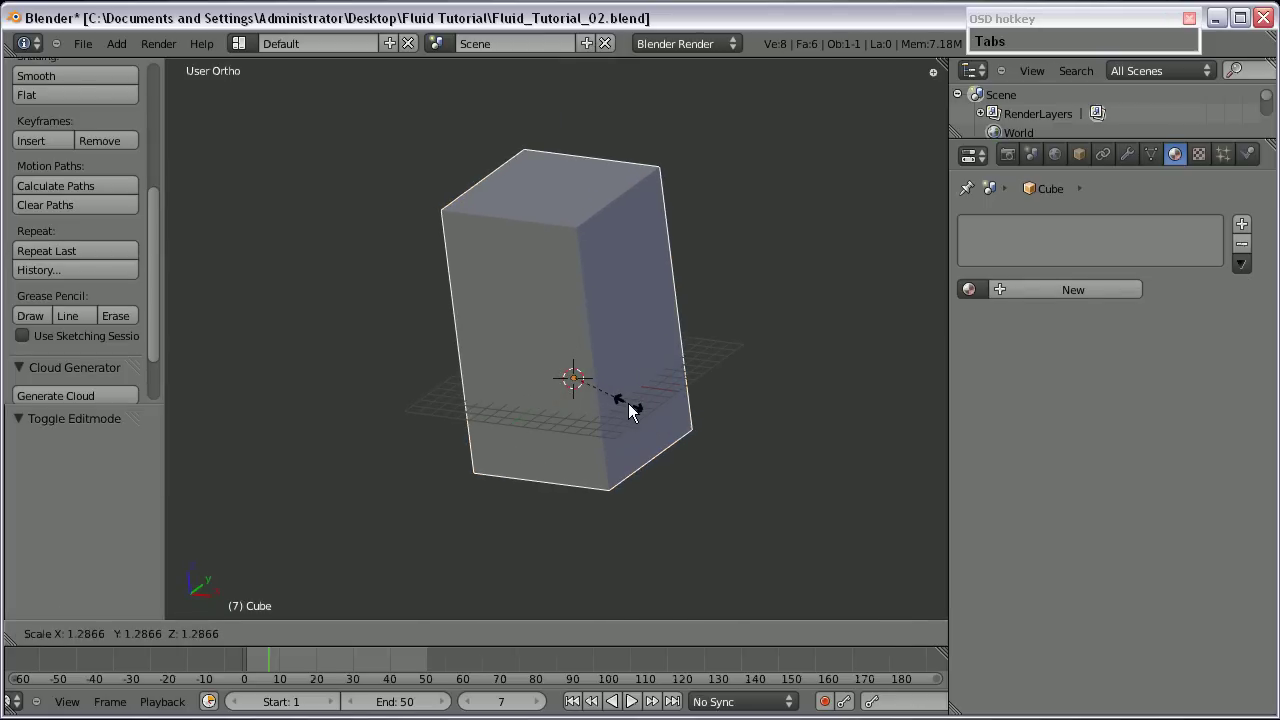
{"action": "left_click_drag", "start_coordinate": [631, 411], "coordinate": [631, 411]}
{"action": "middle_click", "coordinate": [587, 421]}
{"action": "left_click", "coordinate": [636, 424]}
{"action": "key", "text": "a"}
Add a small plane and move it toward the top of the box.
{"action": "left_click", "coordinate": [529, 180]}
{"action": "key", "text": "a"}
{"action": "key", "text": "a"}
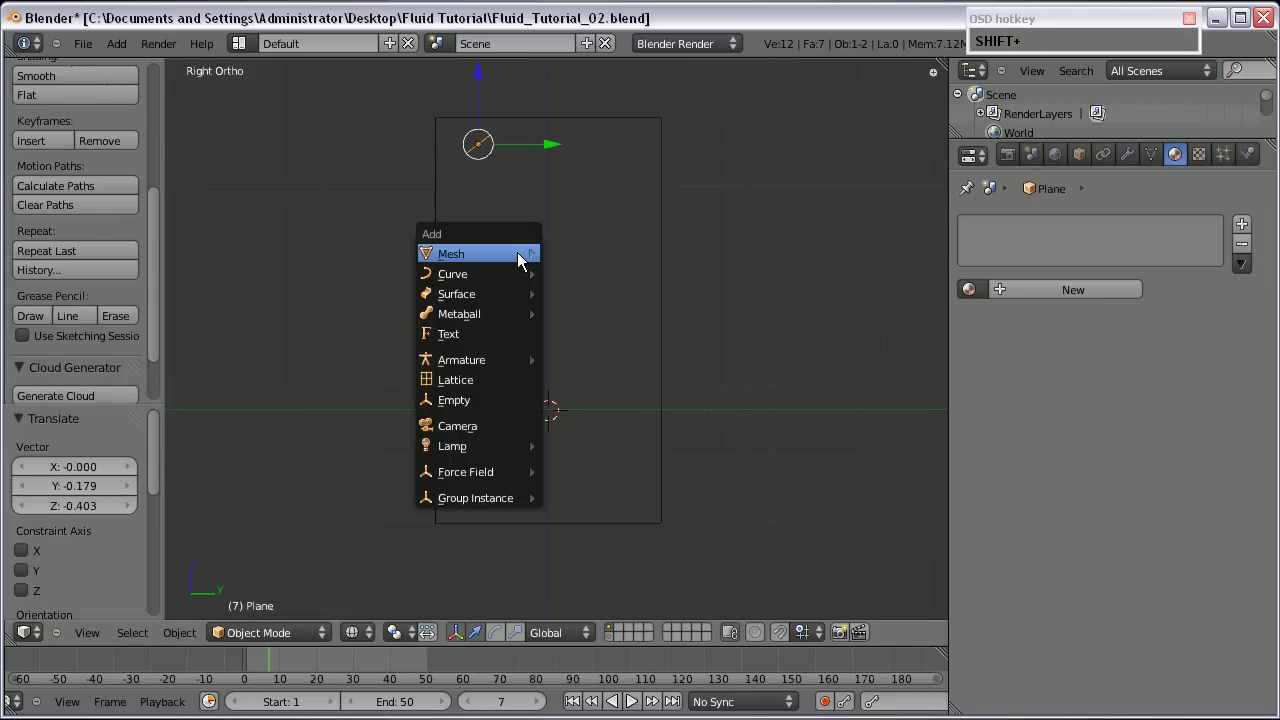
Add a UV sphere and delete its top half to form a bowl.
{"action": "left_click", "coordinate": [589, 314]}
{"action": "scroll", "scroll_direction": "up", "scroll_amount": 3}
{"action": "middle_click", "coordinate": [605, 493]}
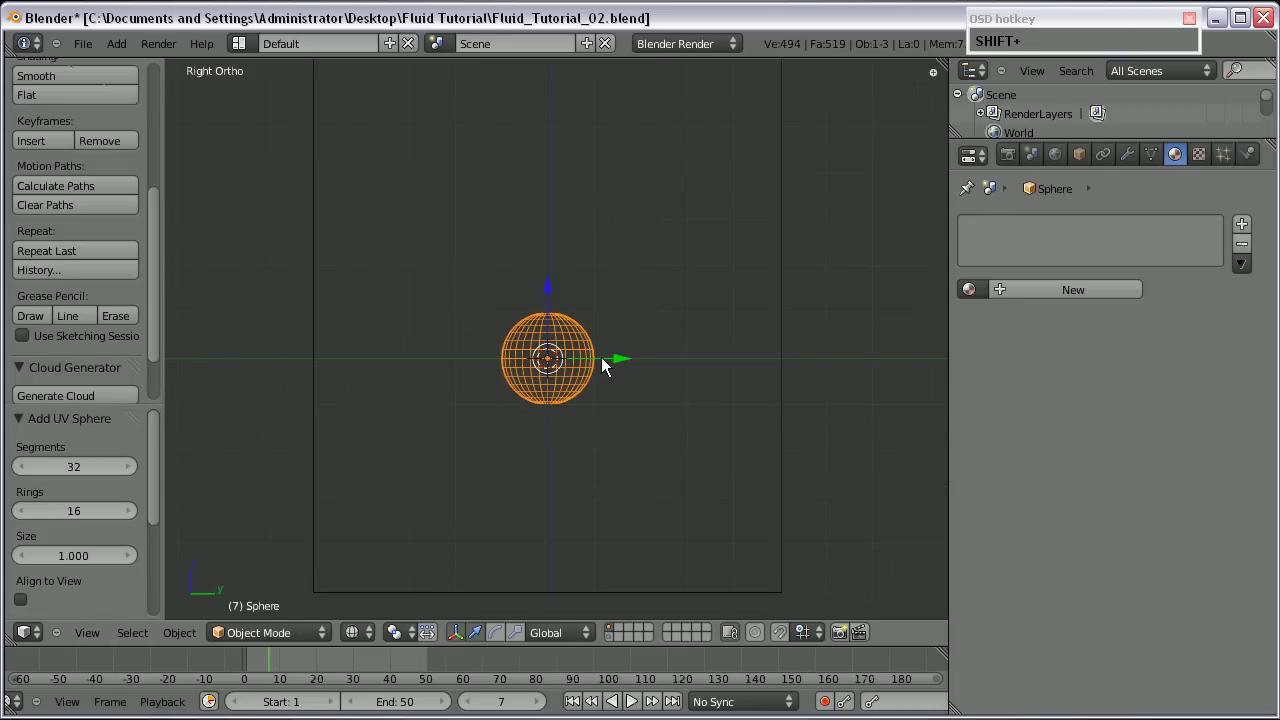
{"action": "scroll", "scroll_direction": "up", "scroll_amount": 3}
{"action": "right_click", "coordinate": [604, 391]}
{"action": "key", "text": "Tab"}
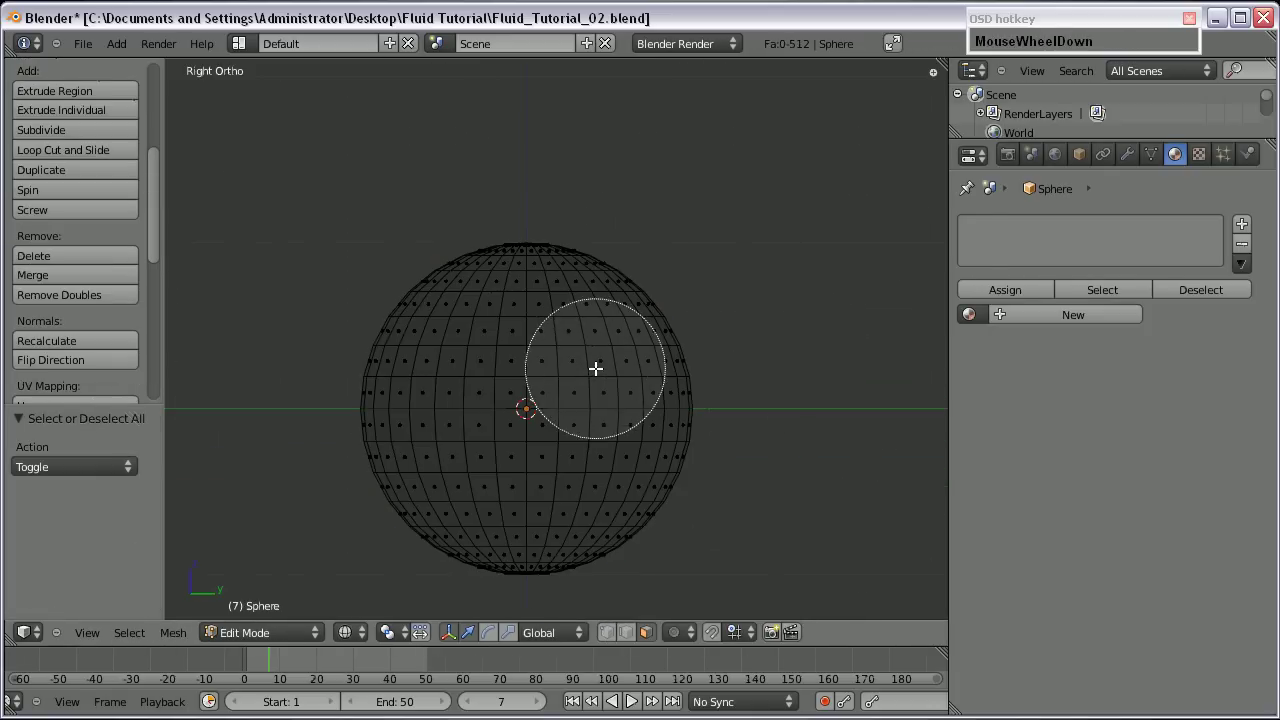
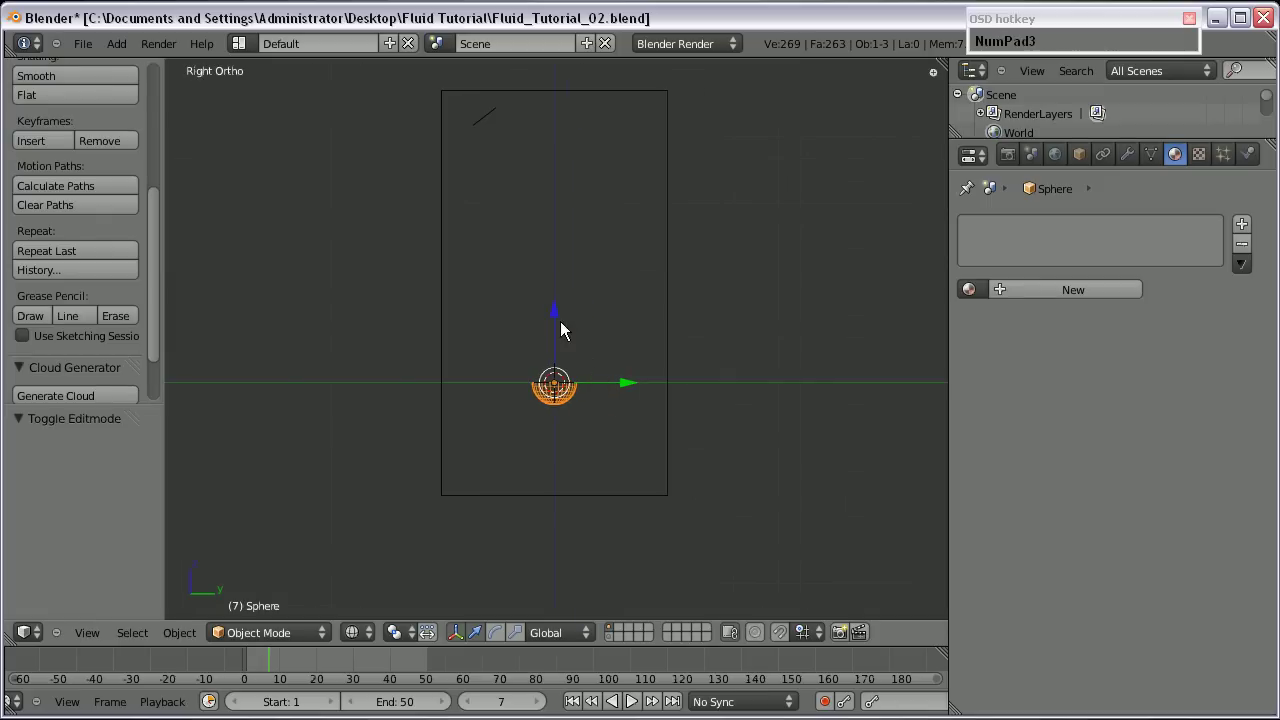
{"action": "key", "text": "s"}
{"action": "left_click", "coordinate": [674, 496]}
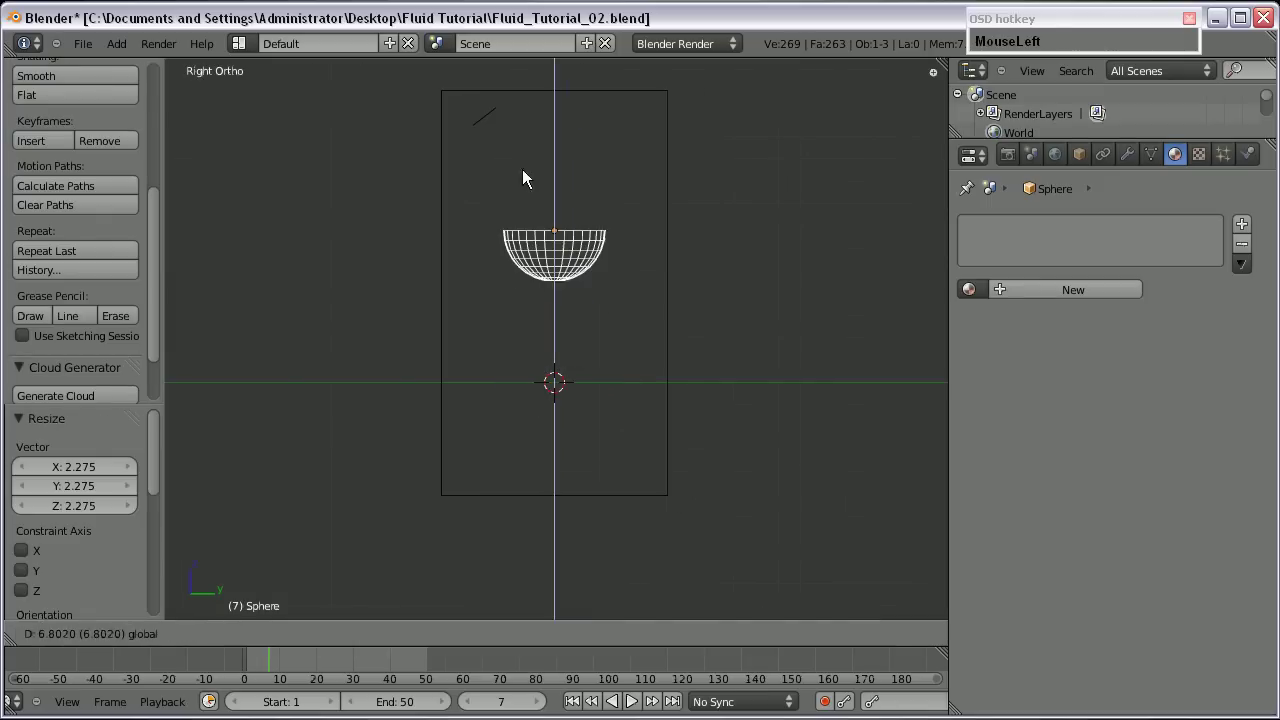
Enlarge the bowl and place it higher inside the tall box.
{"action": "middle_click", "coordinate": [601, 189]}
{"action": "scroll", "scroll_direction": "up", "scroll_amount": 3}
{"action": "key", "text": "a"}
{"action": "left_click", "coordinate": [566, 328]}
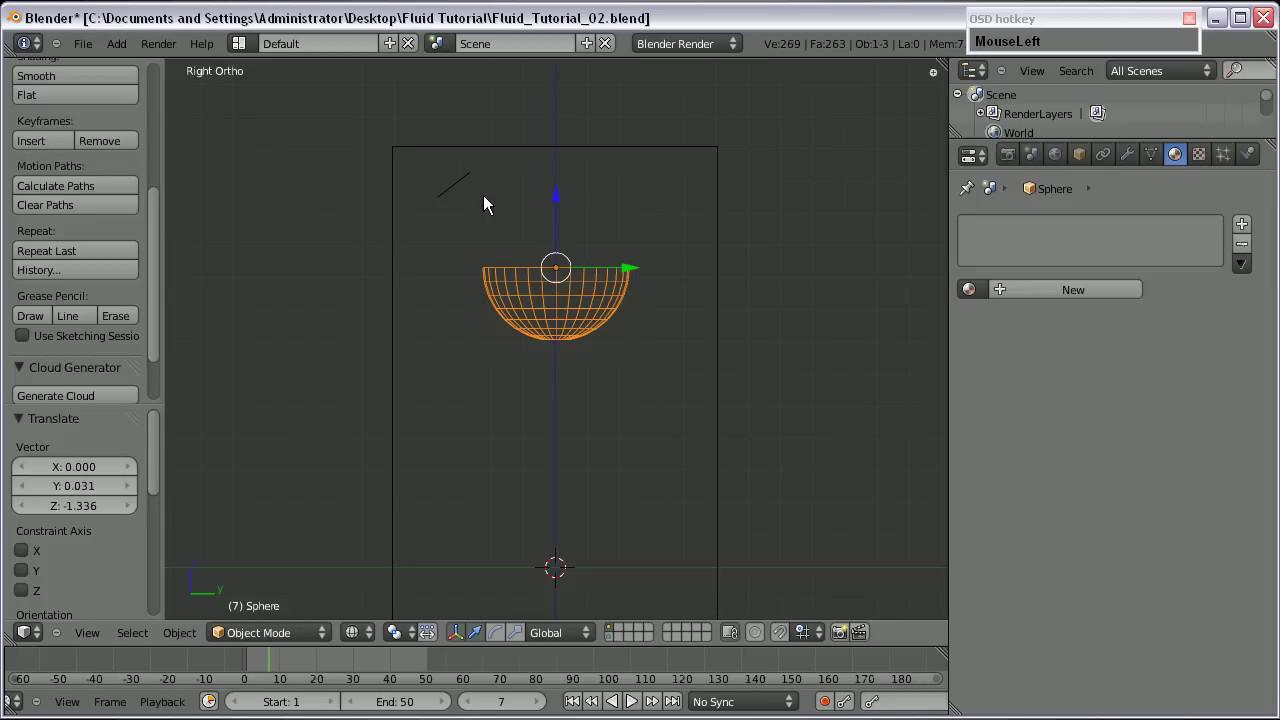
{"action": "key", "text": "r"}
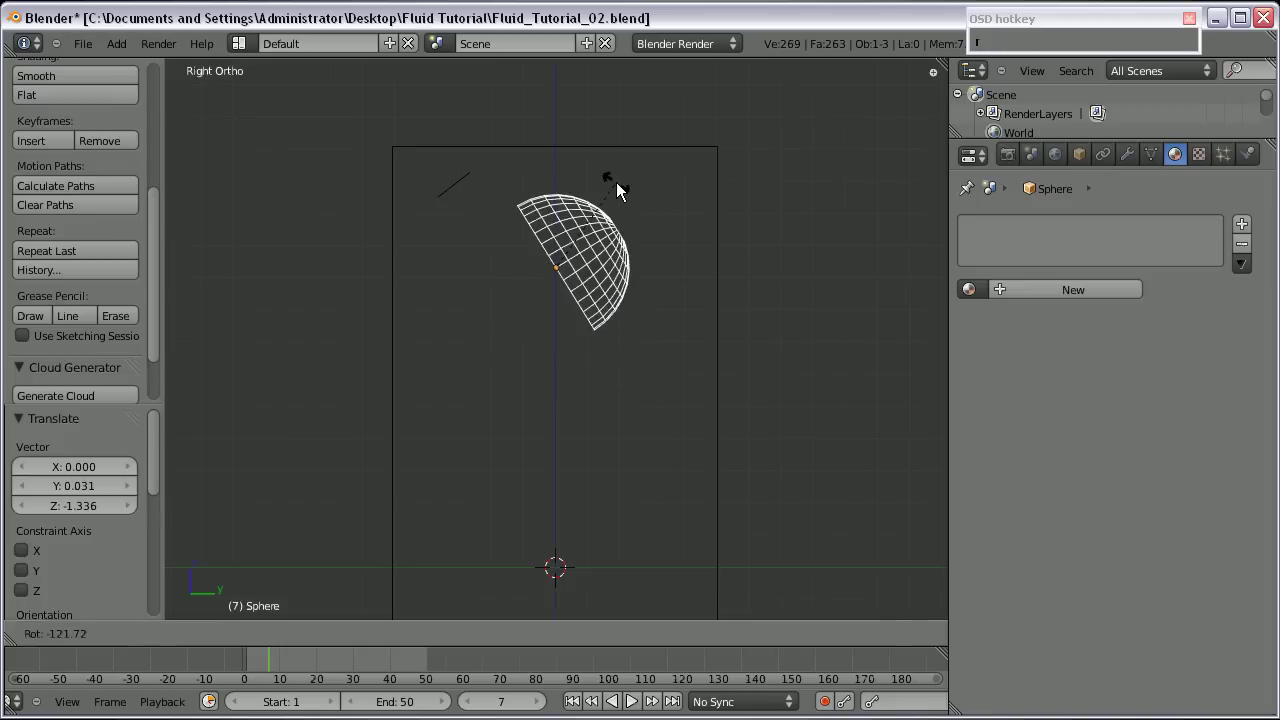
{"action": "right_click", "coordinate": [616, 379]}
{"action": "middle_click", "coordinate": [581, 406]}
Duplicate the bowl below the first with Shift+D and add a small cube beneath them.
{"action": "key", "text": "shift+d"}
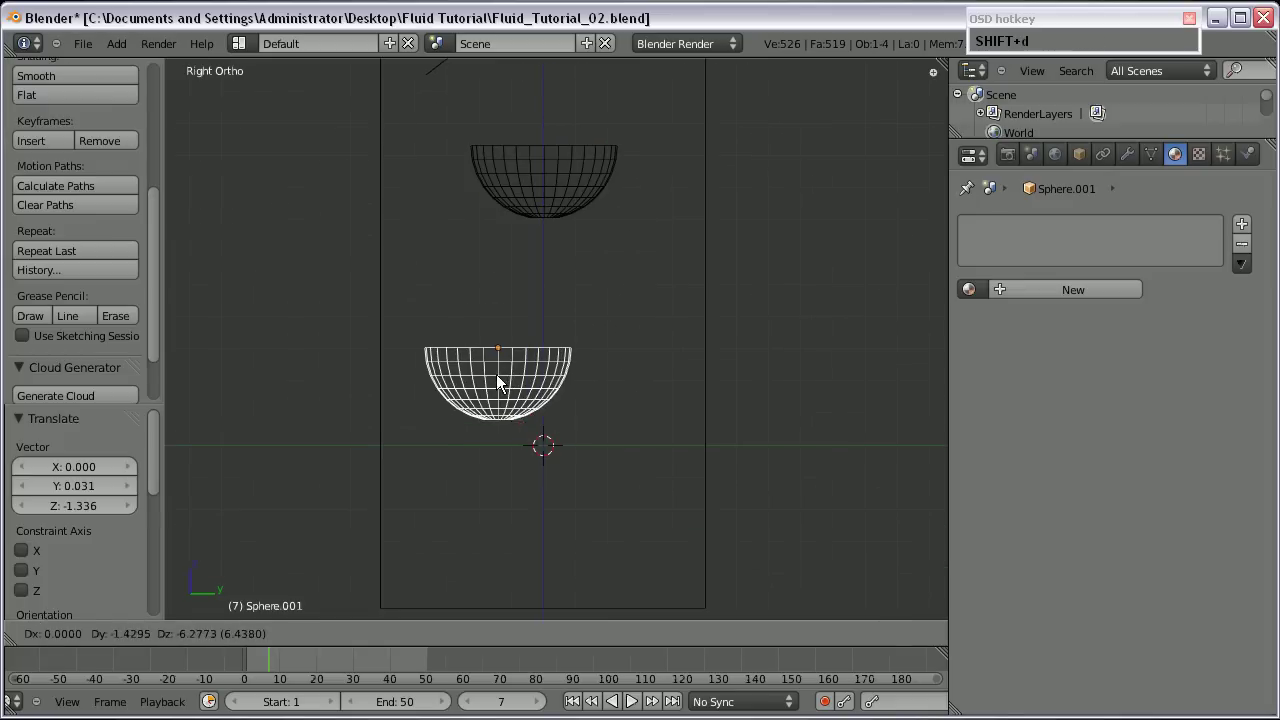
{"action": "left_click", "coordinate": [496, 381]}
{"action": "right_click", "coordinate": [516, 209]}
{"action": "type", "text": "MouseRighta"}
{"action": "left_click", "coordinate": [574, 246]}
{"action": "key", "text": "shift+a"}
{"action": "left_click", "coordinate": [617, 393]}
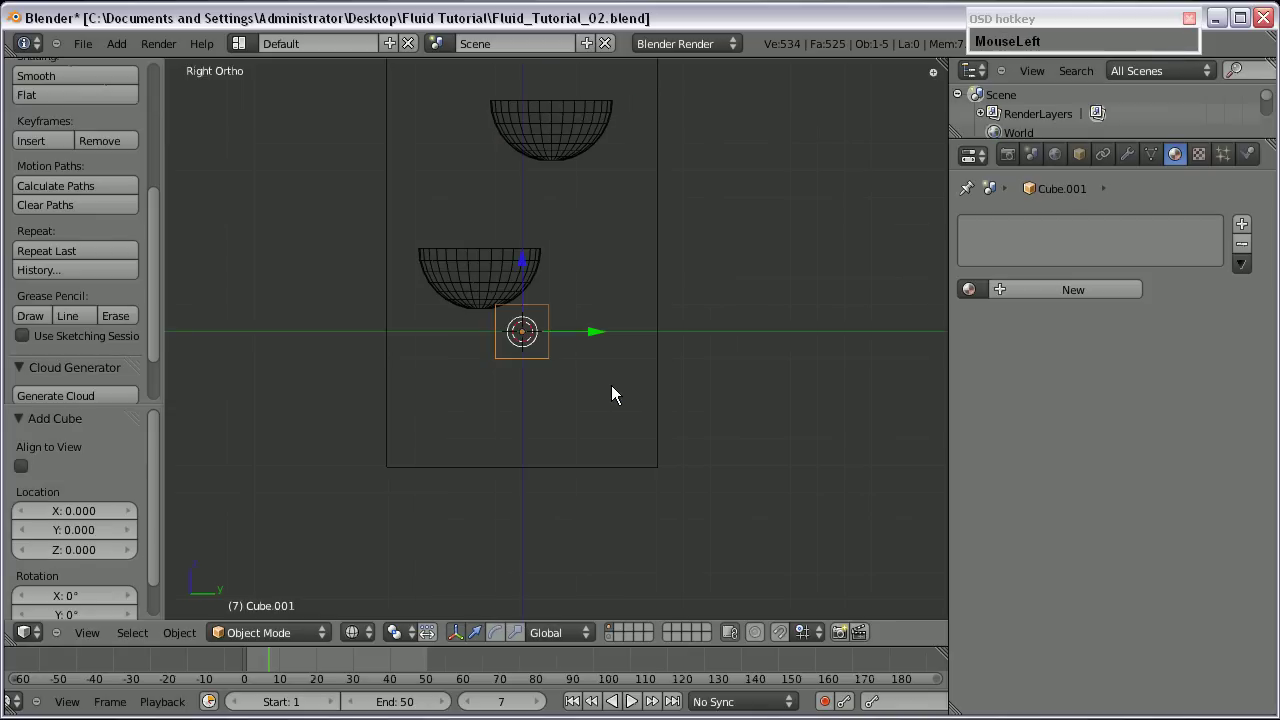
Delete the small cube and add a Cylinder in its place.
{"action": "key", "text": "Delete"}
{"action": "key", "text": "Return"}
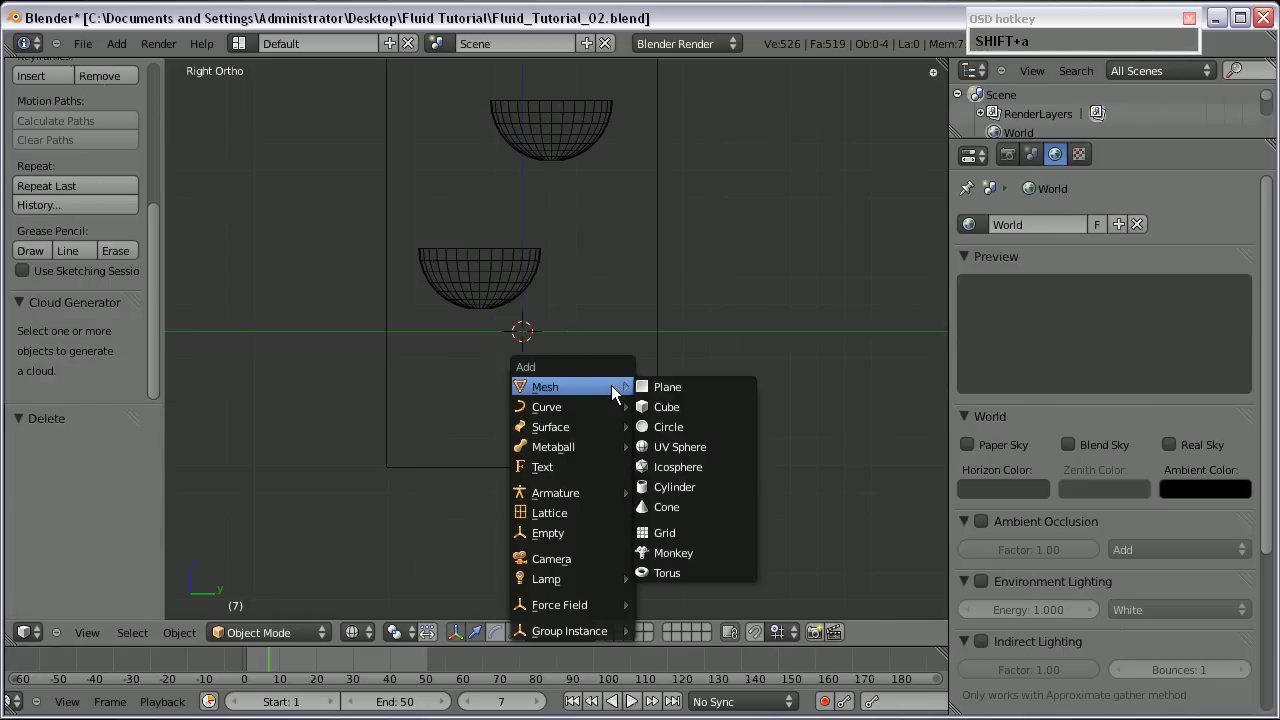
{"action": "left_click", "coordinate": [685, 489]}
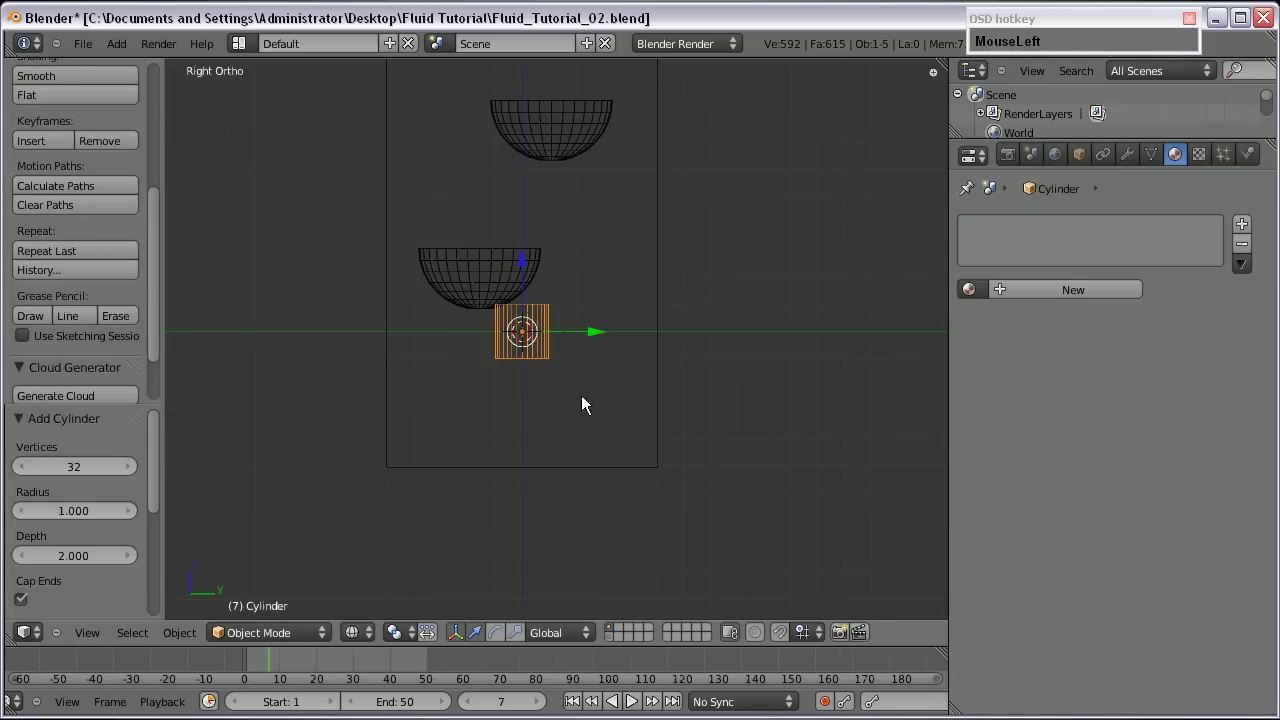
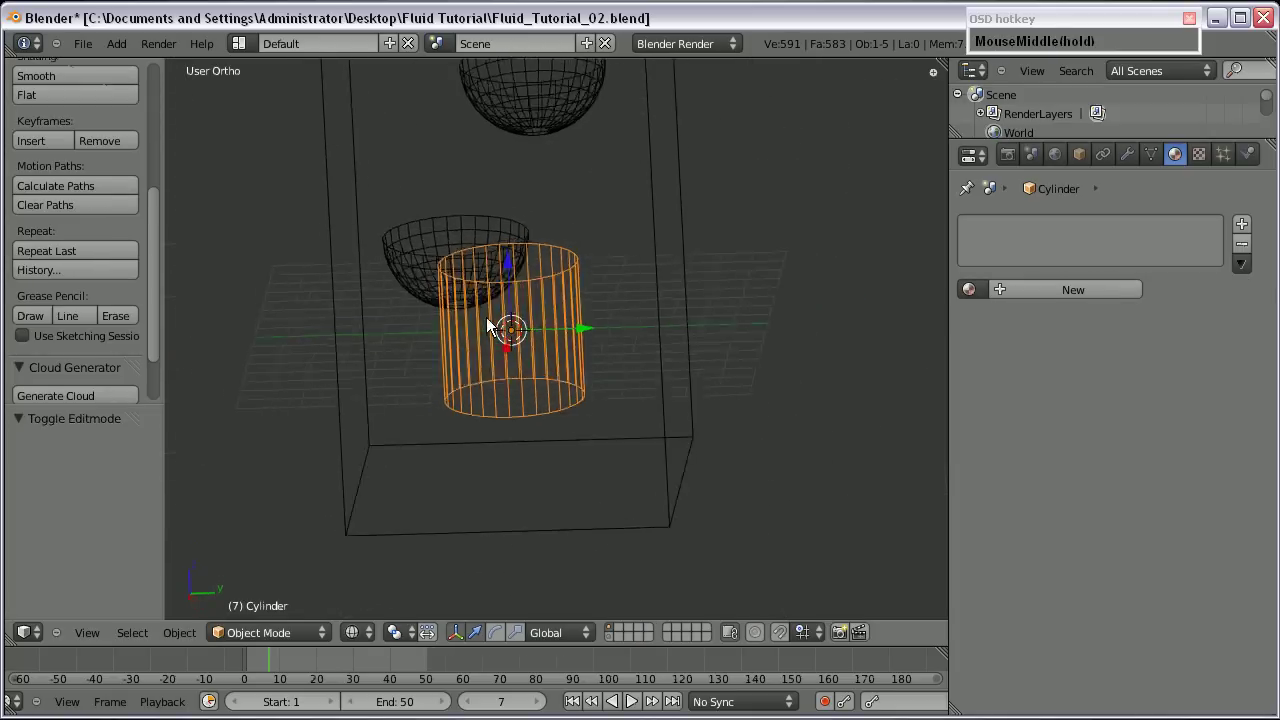
Shrink the cylinder, set it at the bottom of the box, then select the tall box.
{"action": "key", "text": "KP_1"}
{"action": "scroll", "scroll_direction": "down", "scroll_amount": 3}
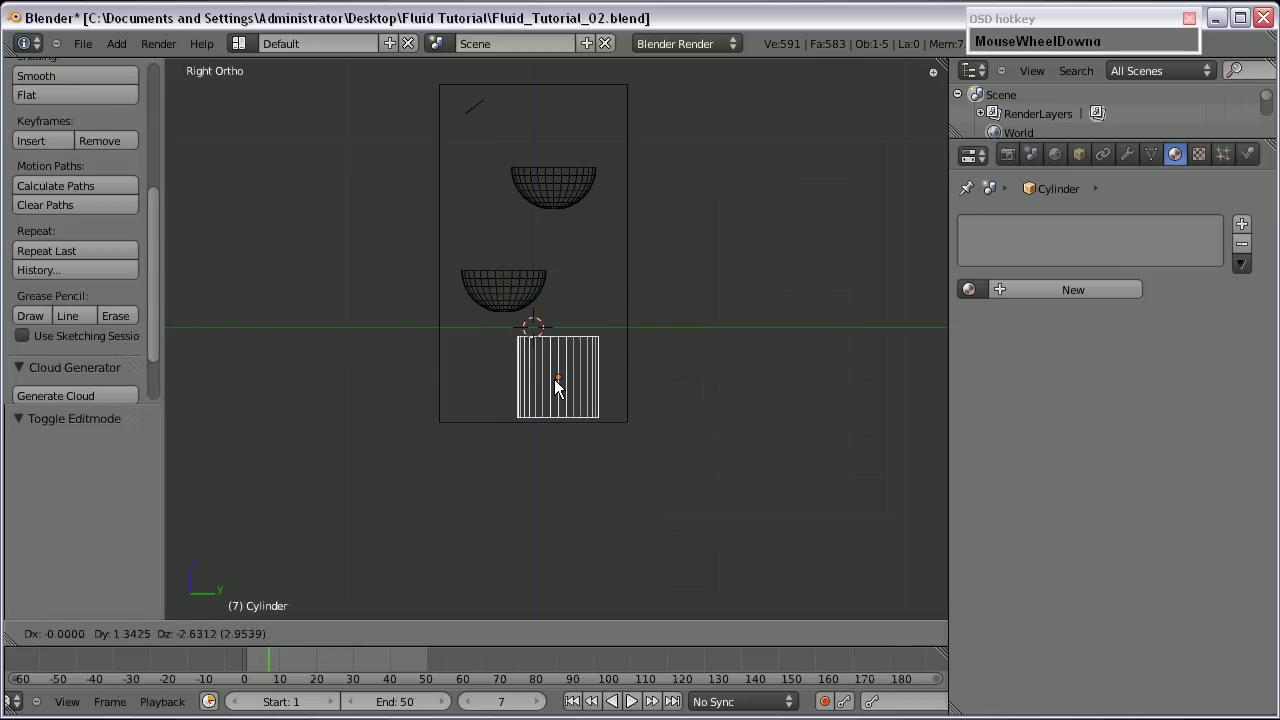
{"action": "left_click", "coordinate": [562, 388]}
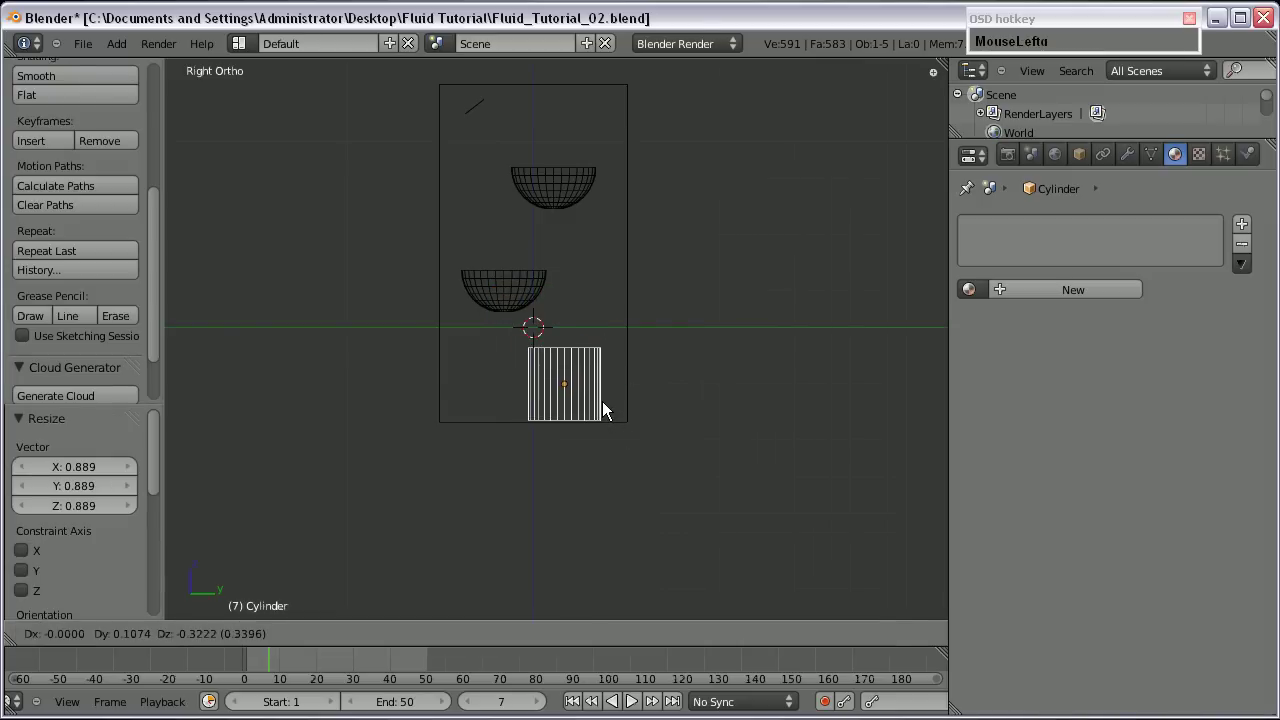
{"action": "left_click", "coordinate": [606, 410]}
{"action": "scroll", "scroll_direction": "up", "scroll_amount": 3}
{"action": "right_click", "coordinate": [657, 190]}
Make the box the fluid Domain with a simulation end time of 6.
{"action": "left_click", "coordinate": [1258, 167]}
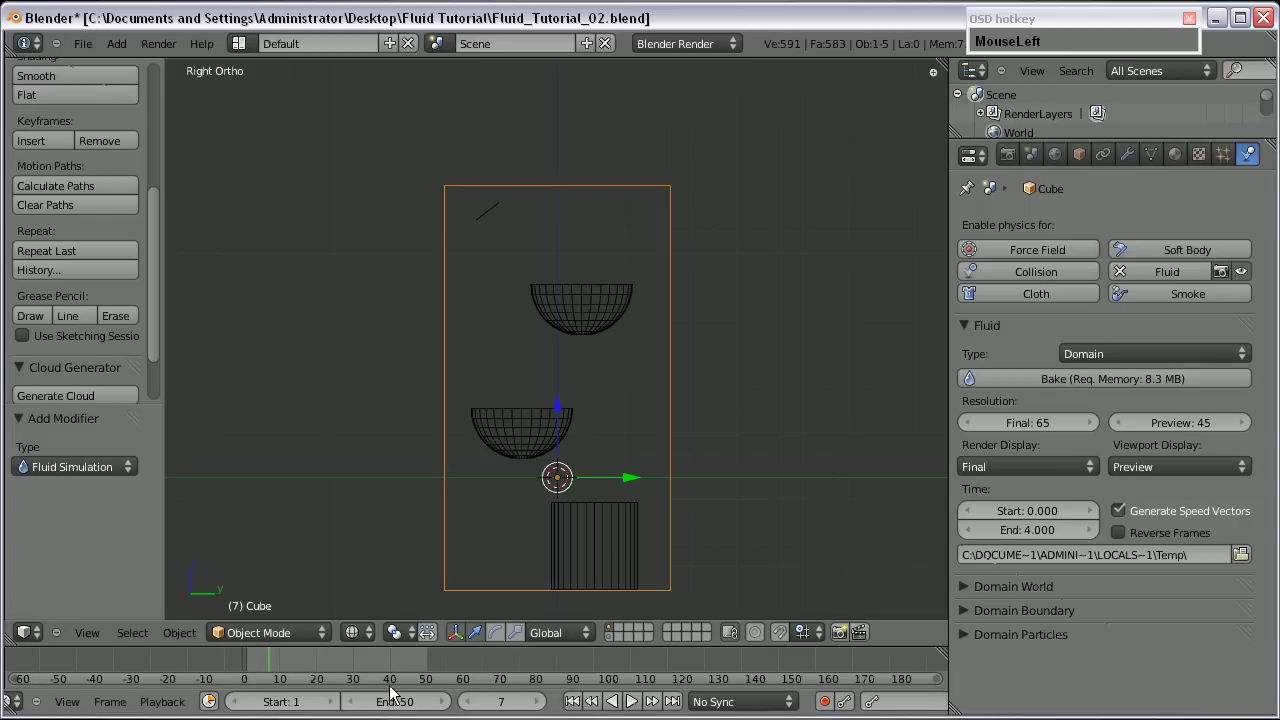
{"action": "key", "text": "KP_1"}
{"action": "key", "text": "Return"}
{"action": "scroll", "scroll_direction": "down", "scroll_amount": 3}
{"action": "left_click", "coordinate": [1054, 542]}
{"action": "key", "text": "KP_6"}
{"action": "key", "text": "Return"}
Orbit around the domain box to inspect the cached fluid in the scene.
{"action": "left_click_drag", "start_coordinate": [1250, 564], "coordinate": [713, 472]}
{"action": "scroll", "scroll_direction": "up", "scroll_amount": 3}
{"action": "left_click_drag", "start_coordinate": [527, 486], "coordinate": [498, 502]}
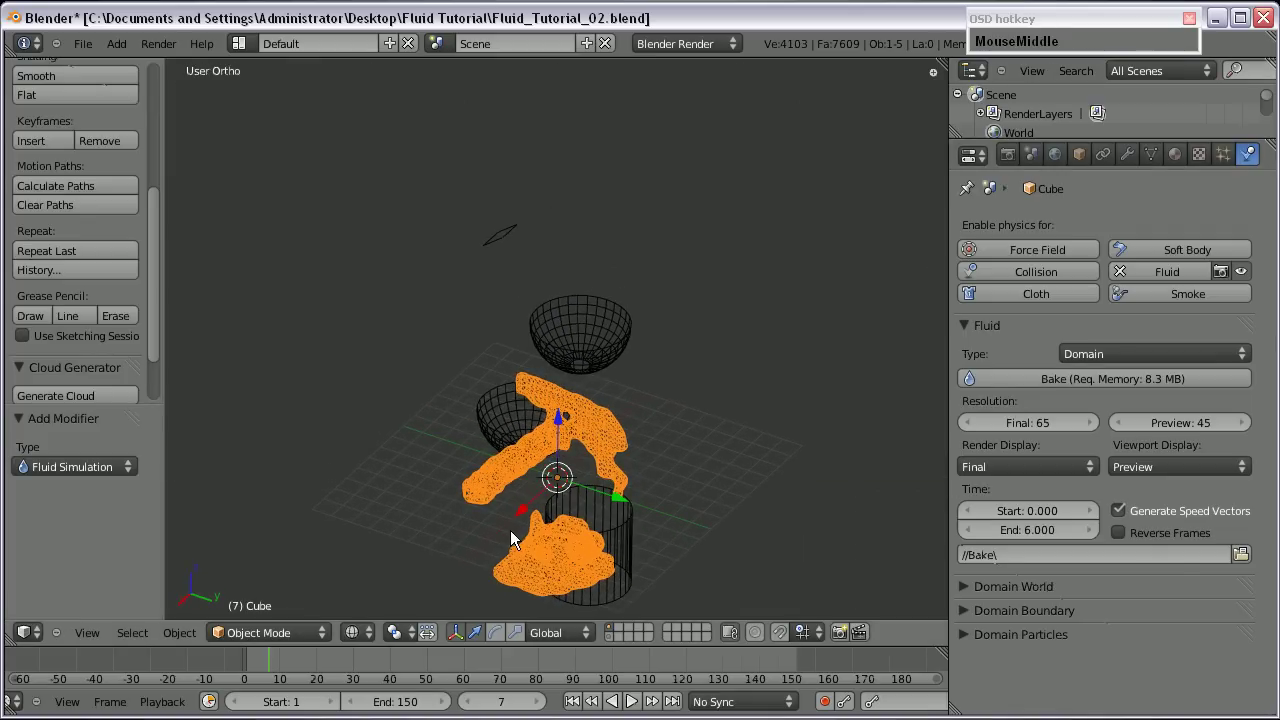
{"action": "middle_click", "coordinate": [569, 562]}
{"action": "scroll", "scroll_direction": "up", "scroll_amount": 3}
{"action": "middle_click", "coordinate": [523, 462]}
{"action": "left_click_drag", "start_coordinate": [260, 669], "coordinate": [437, 345]}
{"action": "middle_click", "coordinate": [537, 345]}
{"action": "middle_click", "coordinate": [563, 499]}
Select the small plane at the top of the box for fluid setup.
{"action": "right_click", "coordinate": [406, 100]}
{"action": "key", "text": "KP_1"}
{"action": "scroll", "scroll_direction": "down", "scroll_amount": 3}
{"action": "key", "text": "KP_3"}
{"action": "scroll", "scroll_direction": "up", "scroll_amount": 3}
{"action": "middle_click", "coordinate": [707, 289]}
Make the plane a fluid Inflow with Shell initialization and Y inflow velocity 0.700.
{"action": "left_click", "coordinate": [1207, 282]}
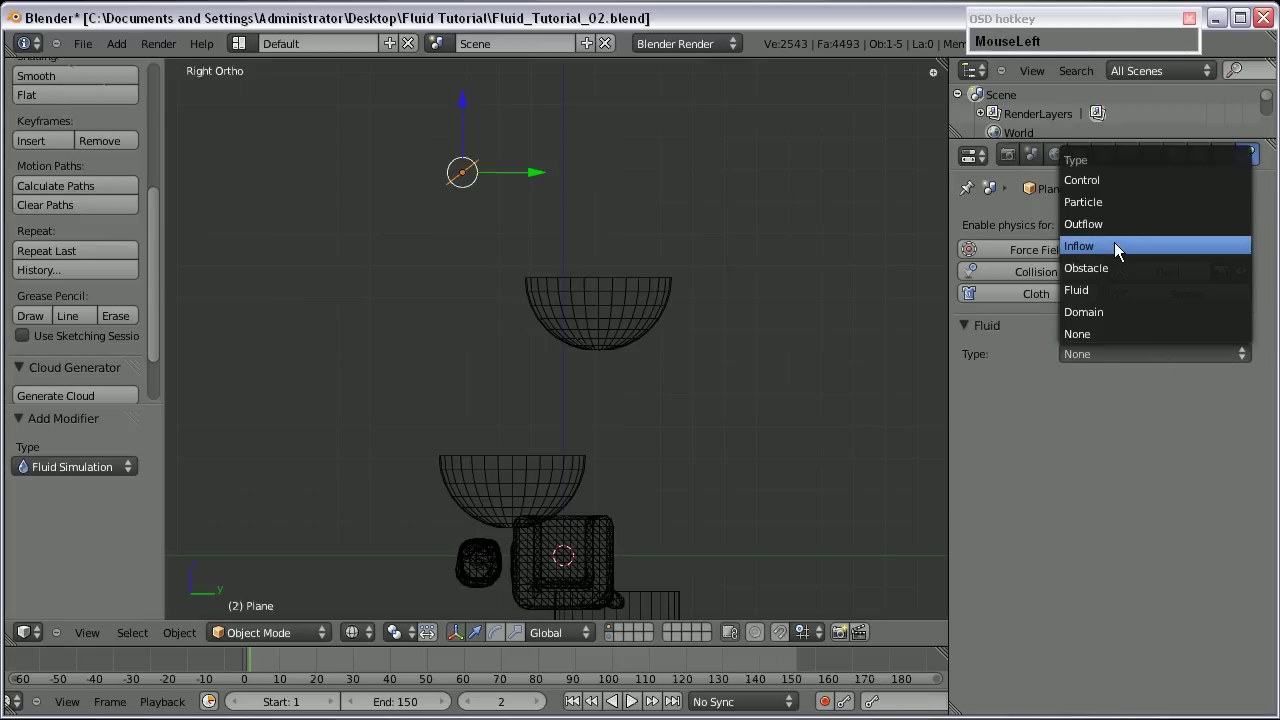
{"action": "key", "text": "g"}
{"action": "left_click", "coordinate": [539, 222]}
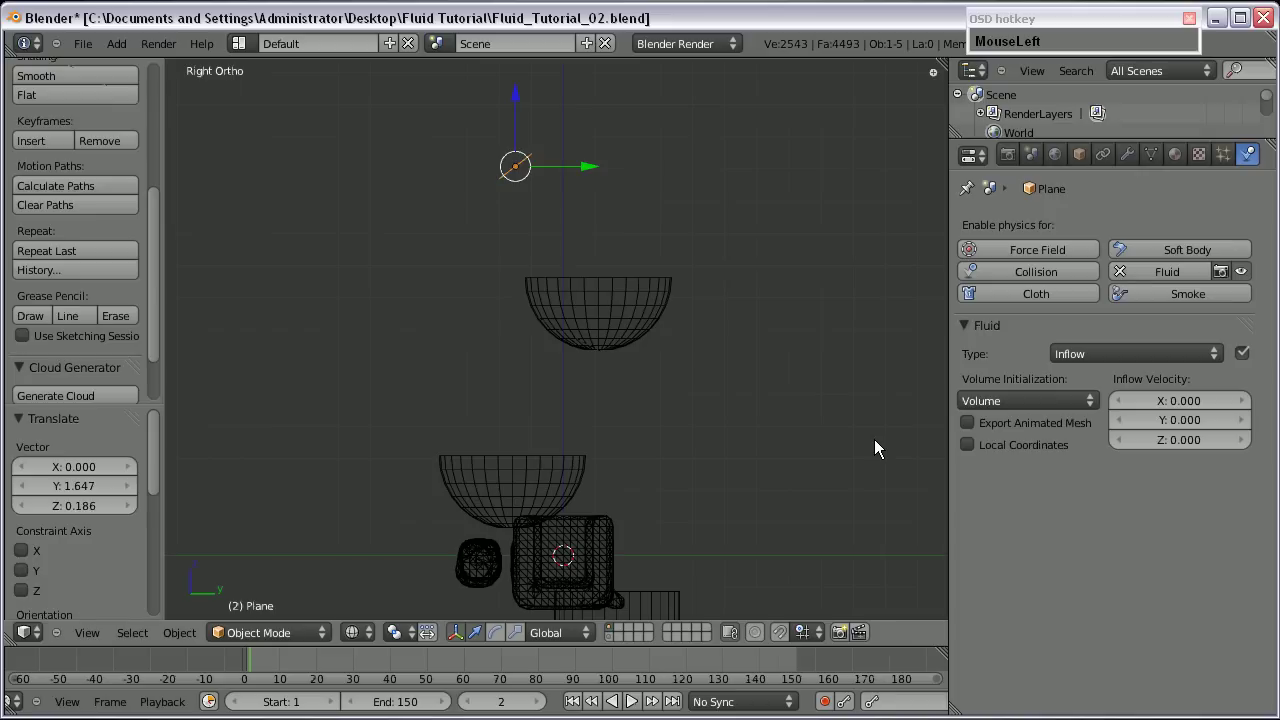
{"action": "scroll", "scroll_direction": "down", "scroll_amount": 3}
{"action": "scroll", "scroll_direction": "up", "scroll_amount": 3}
{"action": "left_click_drag", "start_coordinate": [996, 403], "coordinate": [540, 172]}
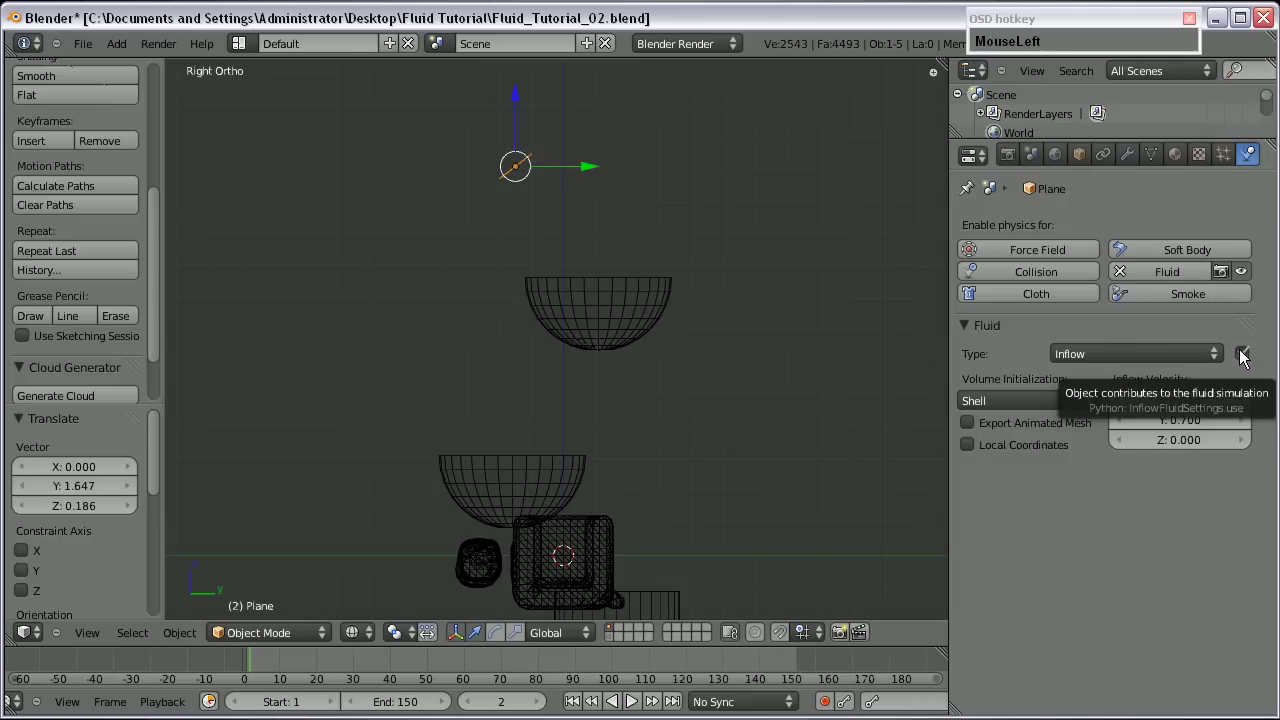
{"action": "key", "text": "i"}
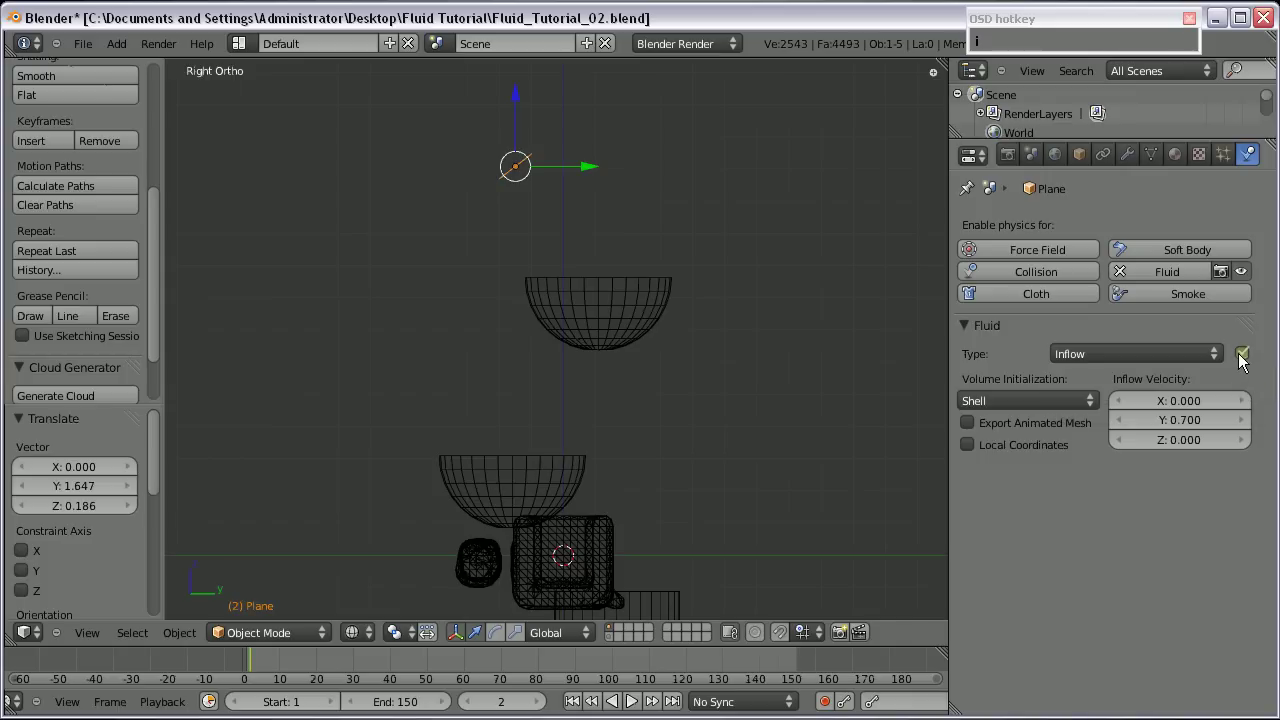
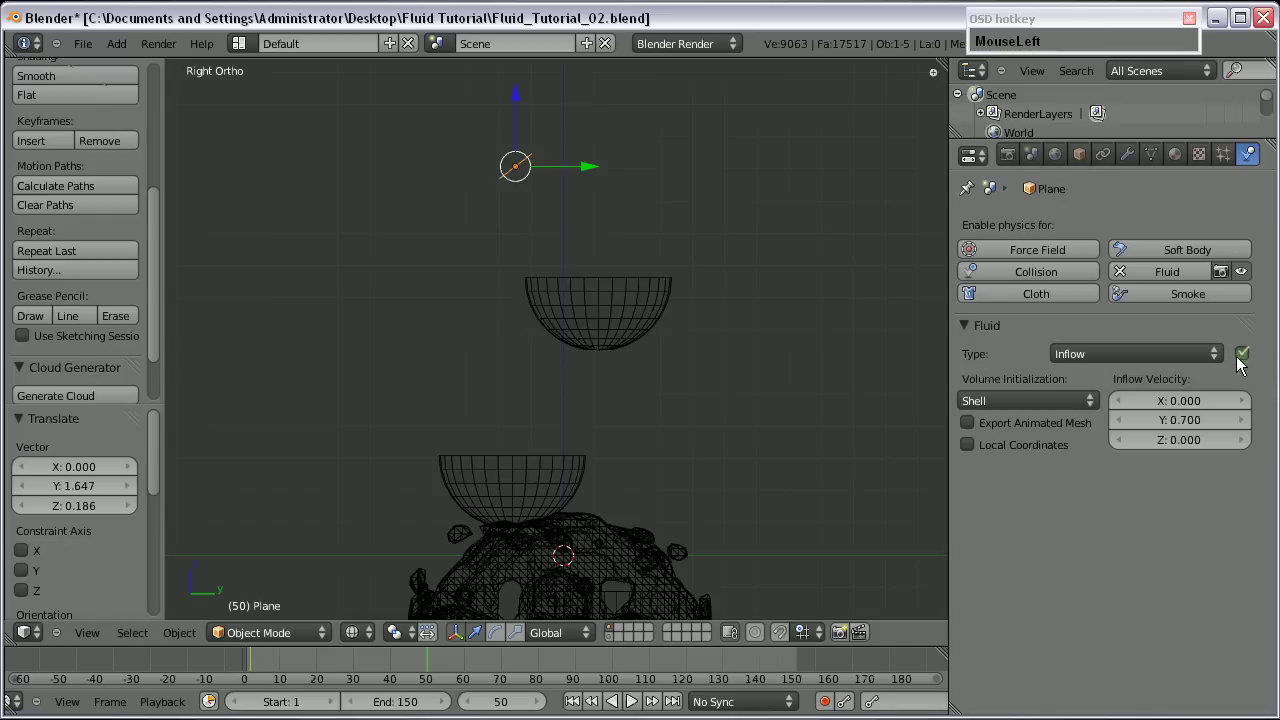
Key the upper bowl's rotation at frame 50, tip it 90° at frame 65 and key again.
{"action": "key", "text": "i"}
{"action": "left_click_drag", "start_coordinate": [280, 667], "coordinate": [595, 325]}
{"action": "right_click", "coordinate": [595, 323]}
{"action": "key", "text": "i"}
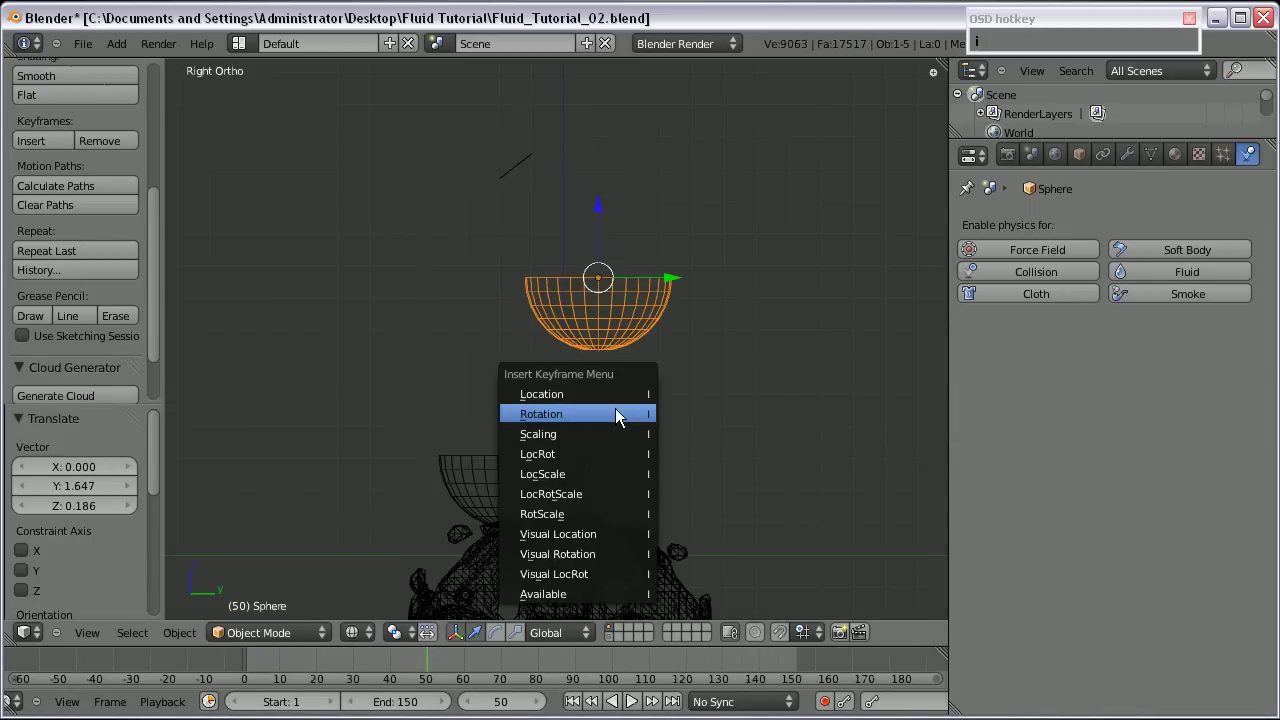
{"action": "left_click_drag", "start_coordinate": [618, 418], "coordinate": [739, 390]}
{"action": "key", "text": "r"}
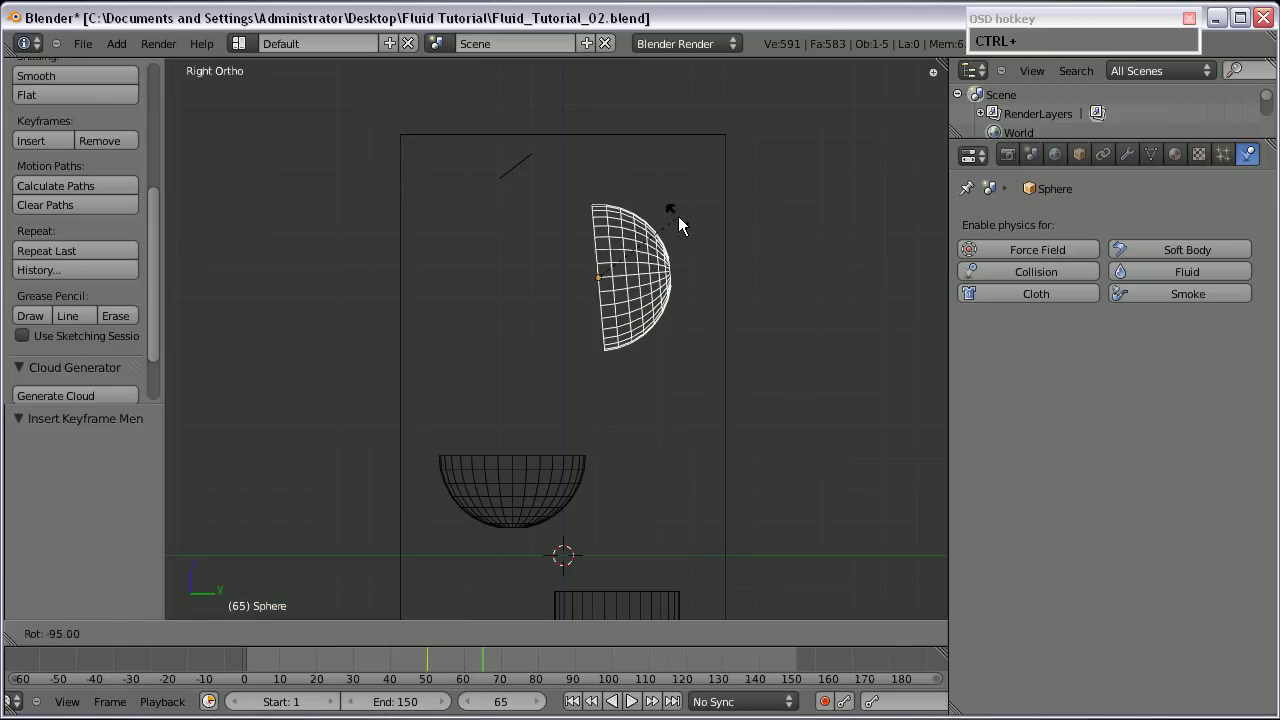
{"action": "left_click", "coordinate": [682, 234]}
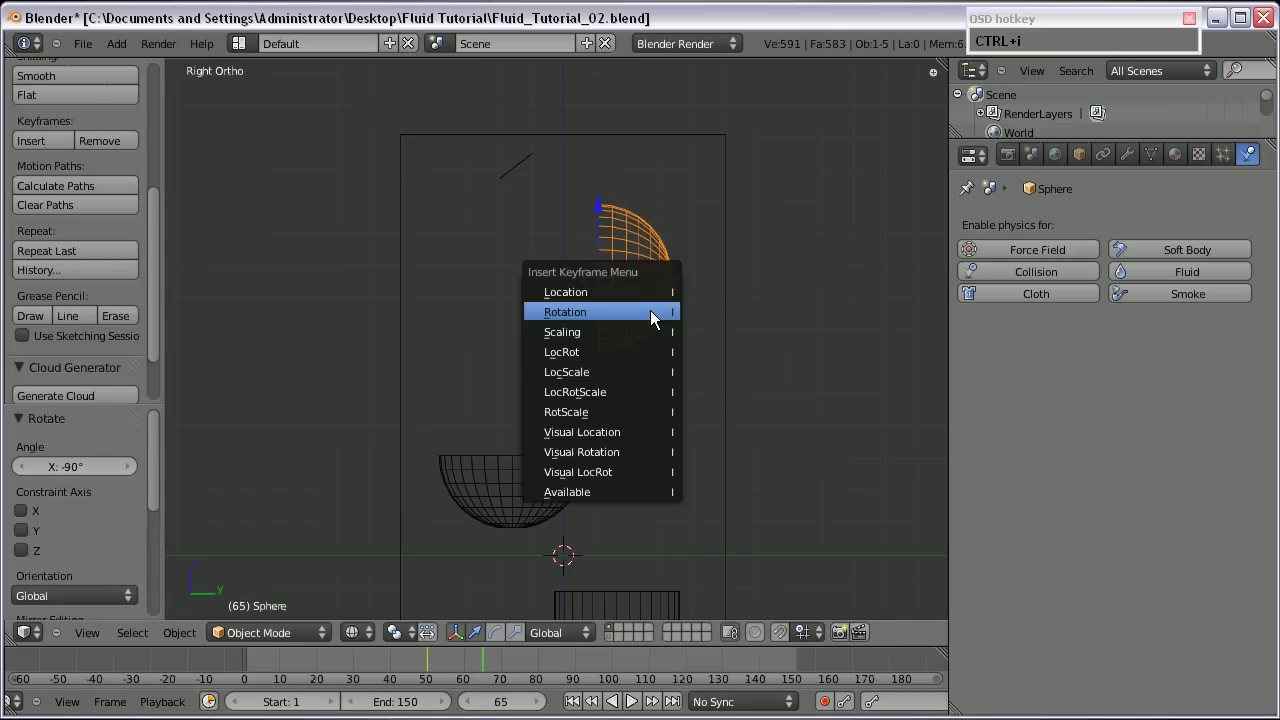
{"action": "left_click", "coordinate": [654, 318]}
Key the lower bowl at frame 65 and move the timeline to frame 85.
{"action": "right_click", "coordinate": [525, 473]}
{"action": "scroll", "scroll_direction": "down", "scroll_amount": 3}
{"action": "middle_click", "coordinate": [564, 491]}
{"action": "scroll", "scroll_direction": "up", "scroll_amount": 3}
{"action": "left_click_drag", "start_coordinate": [550, 418], "coordinate": [593, 555]}
{"action": "left_click_drag", "start_coordinate": [593, 555], "coordinate": [643, 610]}
{"action": "left_click", "coordinate": [643, 610]}
{"action": "middle_click", "coordinate": [569, 476]}
{"action": "right_click", "coordinate": [511, 378]}
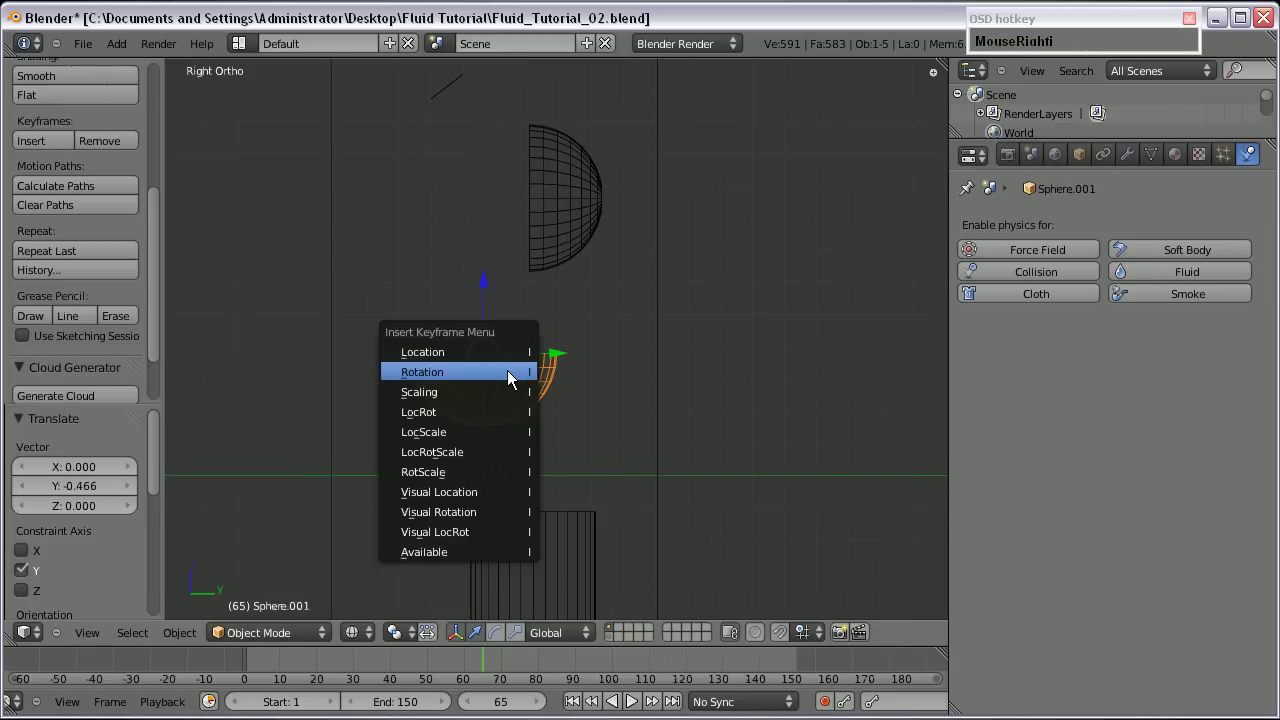
{"action": "left_click_drag", "start_coordinate": [511, 378], "coordinate": [590, 423]}
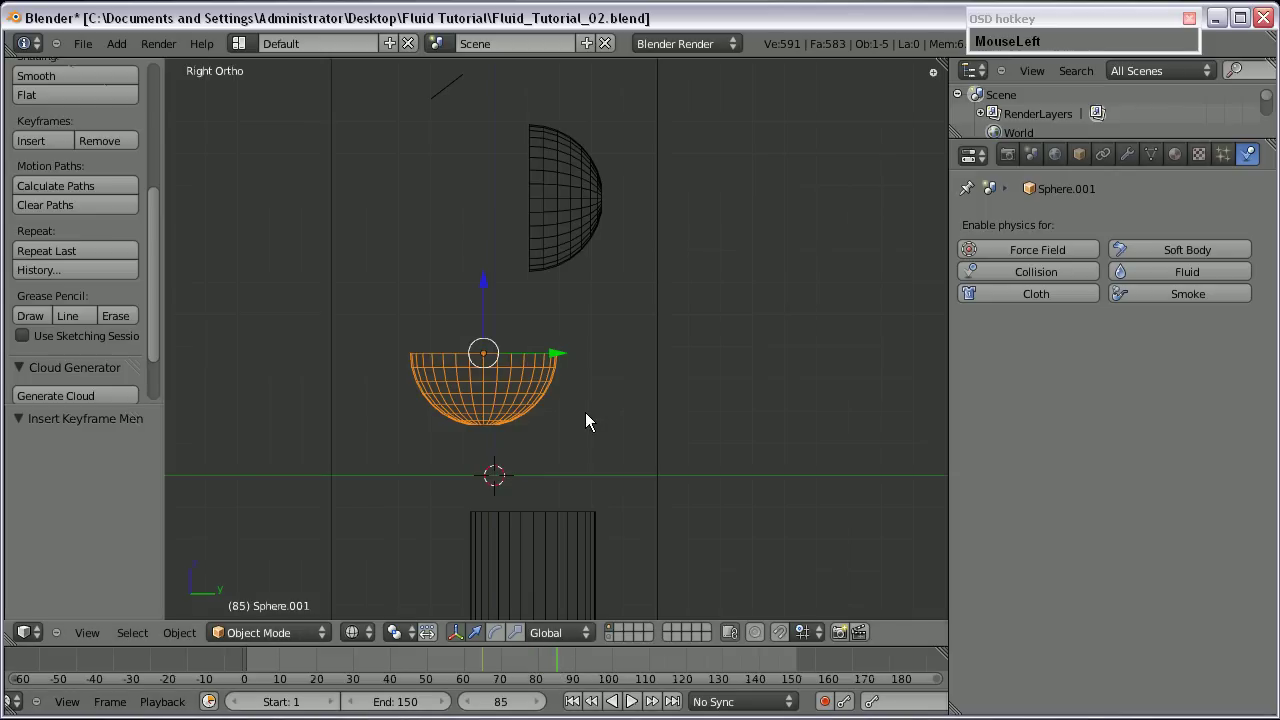
Confirm the lower bowl's sideways tip at frame 85 and review the bowls' fluid settings.
{"action": "left_click", "coordinate": [454, 535]}
{"action": "left_click", "coordinate": [515, 470]}
{"action": "middle_click", "coordinate": [533, 478]}
{"action": "right_click", "coordinate": [528, 540]}
{"action": "scroll", "scroll_direction": "down", "scroll_amount": 3}
{"action": "scroll", "scroll_direction": "up", "scroll_amount": 3}
{"action": "left_click_drag", "start_coordinate": [562, 669], "coordinate": [502, 241]}
{"action": "right_click", "coordinate": [502, 241]}
{"action": "left_click_drag", "start_coordinate": [1173, 281], "coordinate": [1036, 407]}
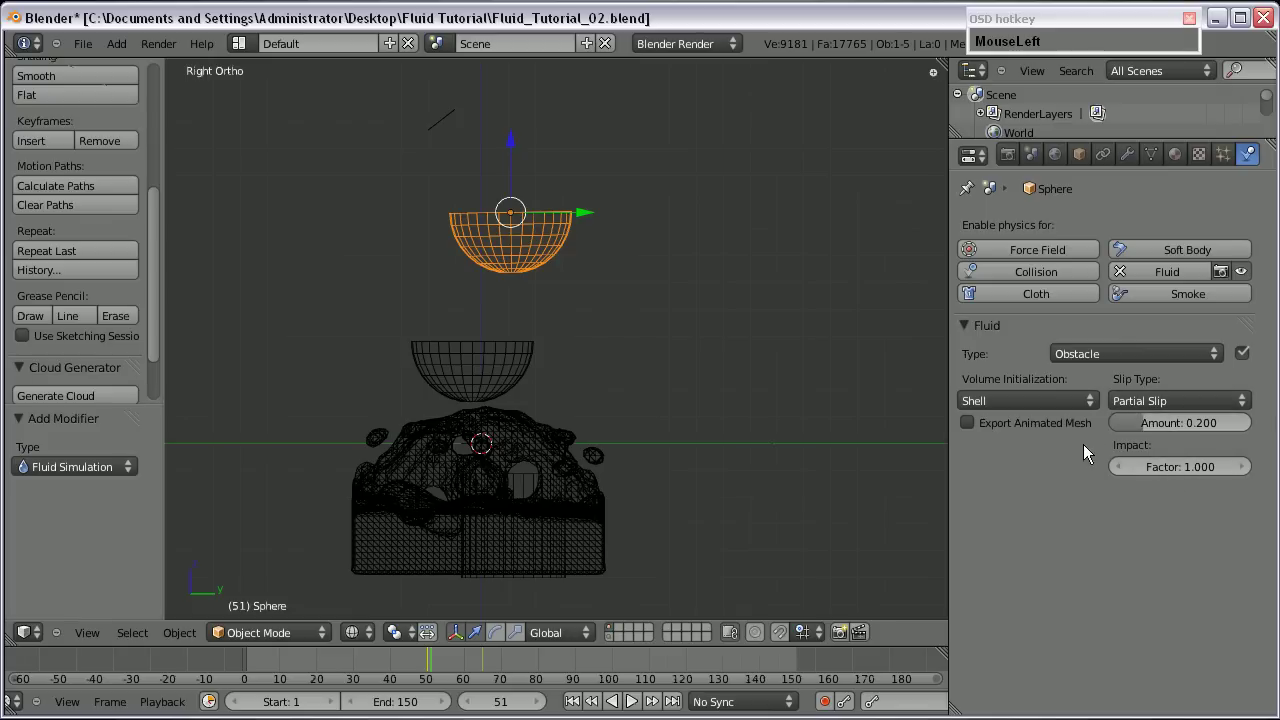
Set Volume Initialization to Shell on the lower bowl and the cylinder, then select the domain.
{"action": "right_click", "coordinate": [498, 374]}
{"action": "left_click", "coordinate": [1156, 280]}
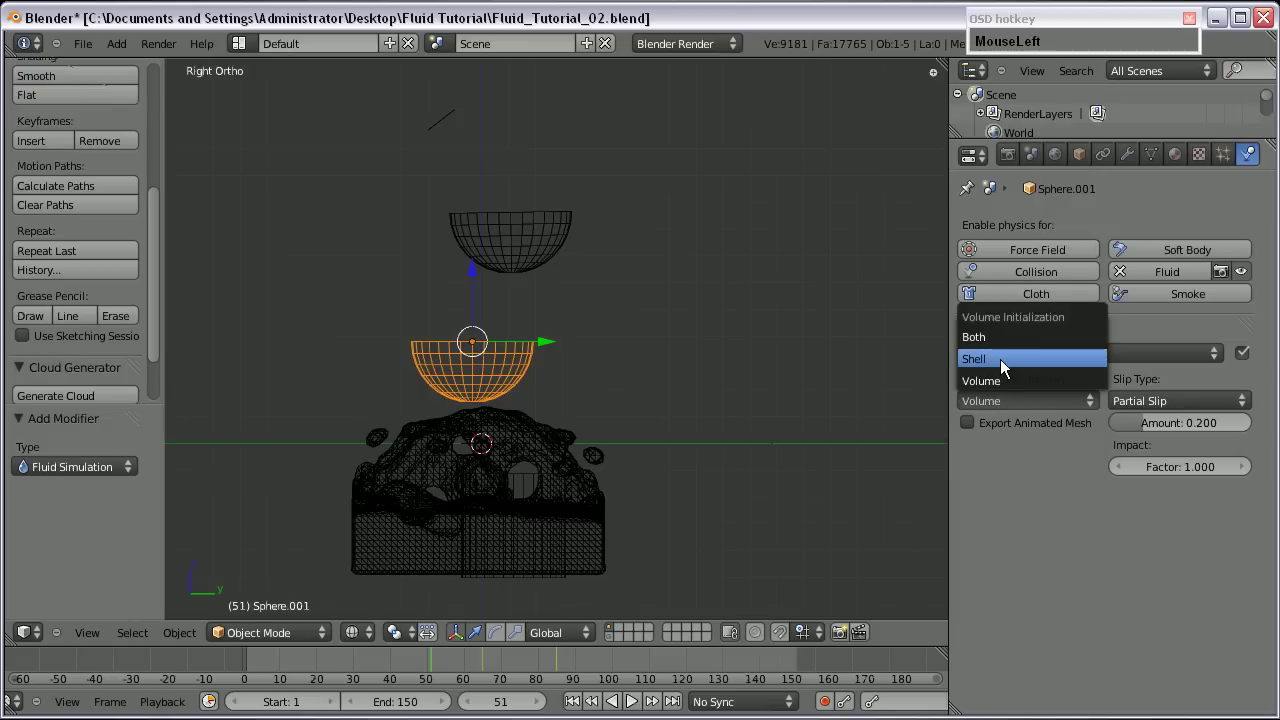
{"action": "middle_click", "coordinate": [544, 469]}
{"action": "right_click", "coordinate": [546, 482]}
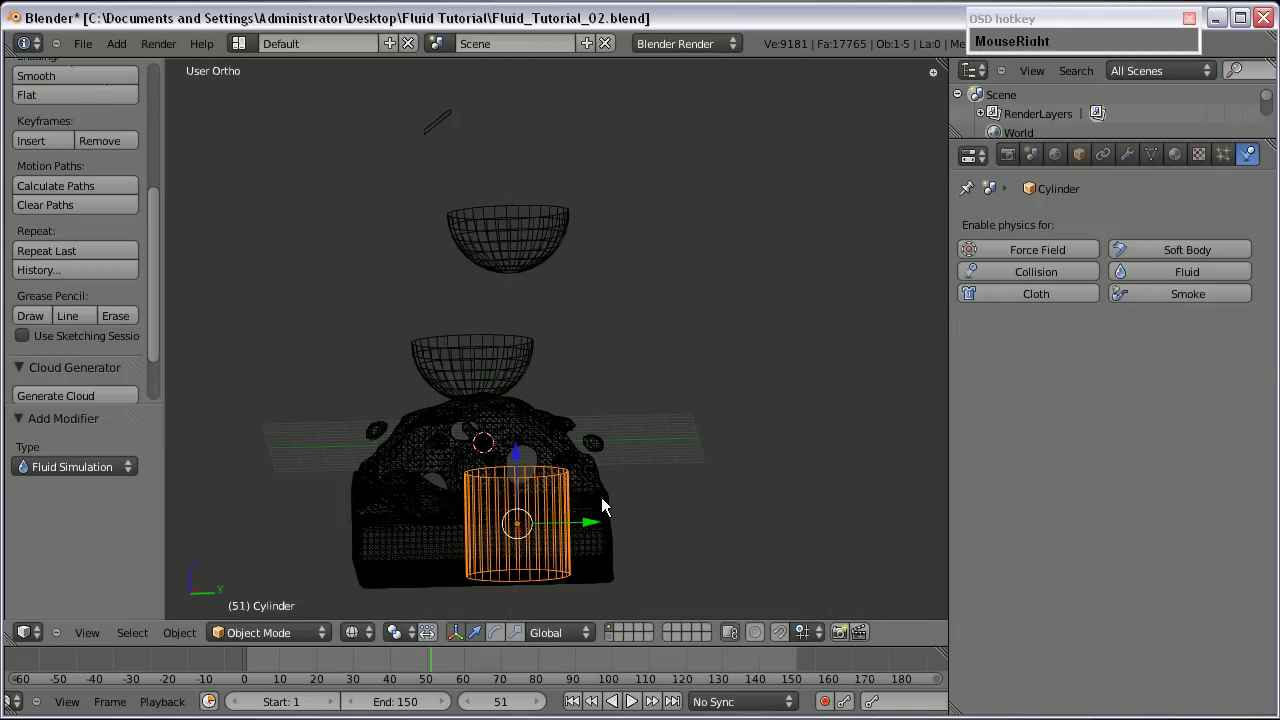
{"action": "middle_click", "coordinate": [522, 530]}
{"action": "left_click", "coordinate": [1185, 283]}
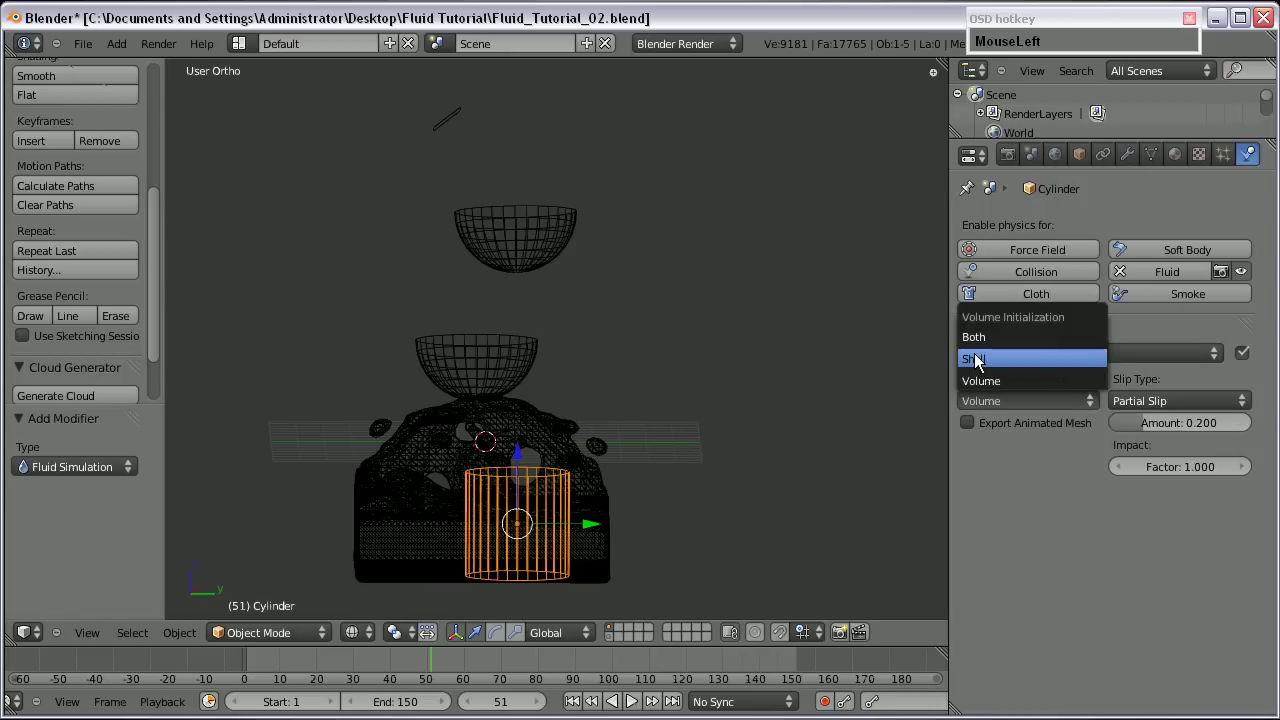
{"action": "middle_click", "coordinate": [646, 439]}
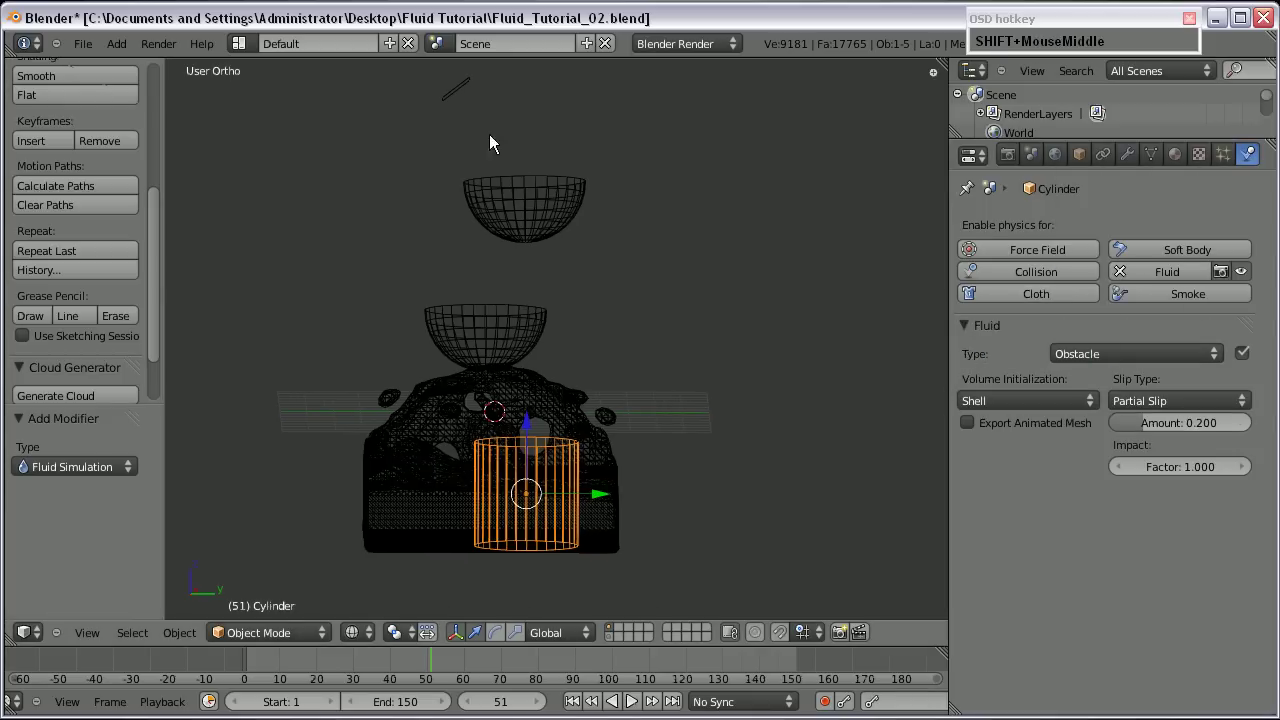
{"action": "right_click", "coordinate": [392, 506]}
Set the domain's Final and Preview resolution to 35.
{"action": "key", "text": "KP_1"}
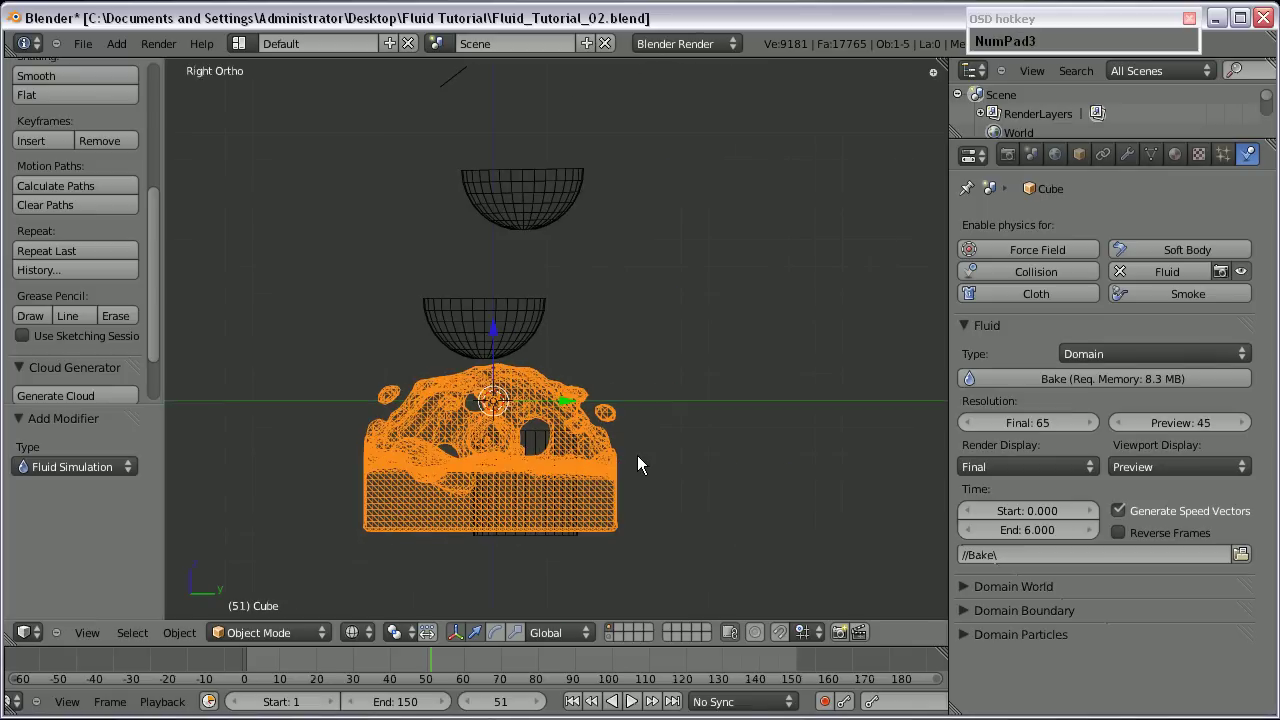
{"action": "left_click", "coordinate": [1053, 429]}
{"action": "key", "text": "KP_3"}
{"action": "key", "text": "Return"}
{"action": "left_click", "coordinate": [1211, 430]}
{"action": "key", "text": "KP_3"}
{"action": "key", "text": "Return"}
Expand the domain's lower fluid panels down to the Domain Particles settings.
{"action": "scroll", "scroll_direction": "down", "scroll_amount": 3}
{"action": "middle_click", "coordinate": [1122, 451]}
{"action": "scroll", "scroll_direction": "down", "scroll_amount": 3}
{"action": "scroll", "scroll_direction": "up", "scroll_amount": 3}
{"action": "left_click", "coordinate": [971, 591]}
{"action": "scroll", "scroll_direction": "down", "scroll_amount": 3}
{"action": "left_click", "coordinate": [967, 515]}
{"action": "scroll", "scroll_direction": "down", "scroll_amount": 3}
{"action": "left_click", "coordinate": [1166, 616]}
{"action": "key", "text": "KP_2"}
{"action": "key", "text": "Return"}
Set Tracer Particles to 2 and Generate Particles to 2.000.
{"action": "left_click", "coordinate": [1185, 590]}
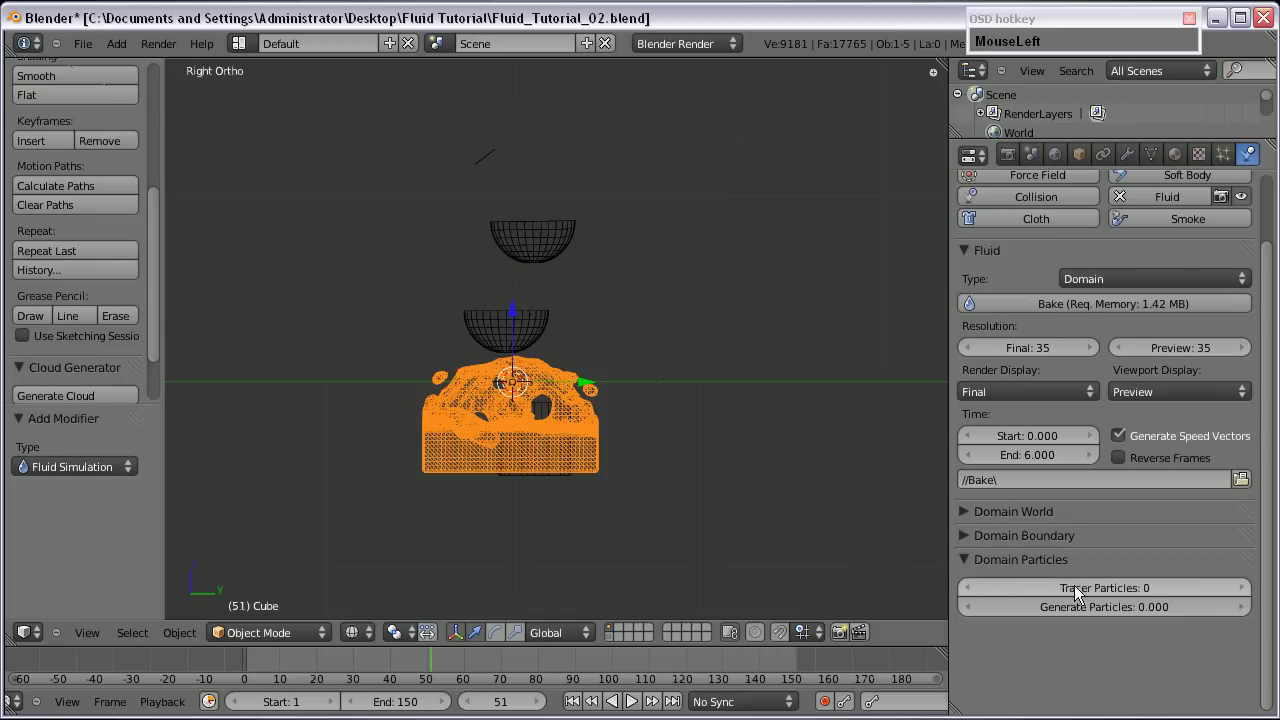
{"action": "key", "text": "KP_2"}
{"action": "key", "text": "Return"}
{"action": "left_click", "coordinate": [1099, 608]}
{"action": "key", "text": "KP_2"}
{"action": "key", "text": "Return"}
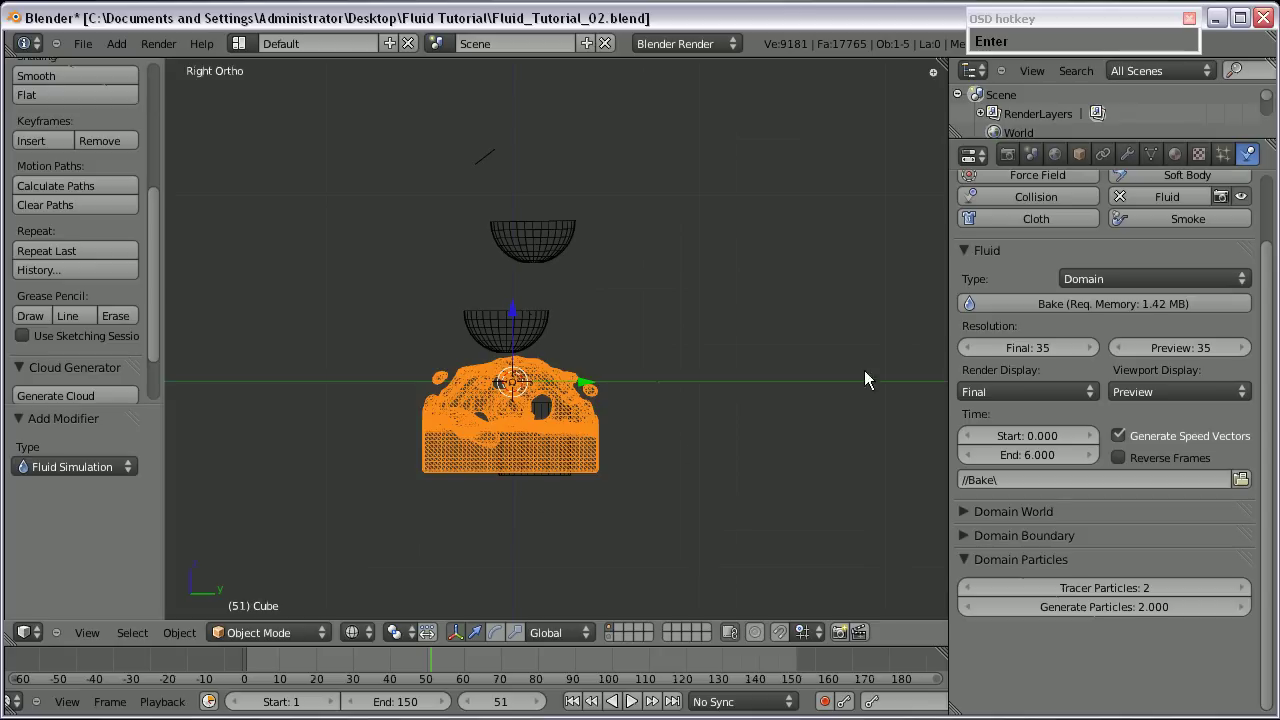
Tilt the view to an angle and reselect the fluid domain cube.
{"action": "scroll", "scroll_direction": "up", "scroll_amount": 3}
{"action": "middle_click", "coordinate": [531, 290]}
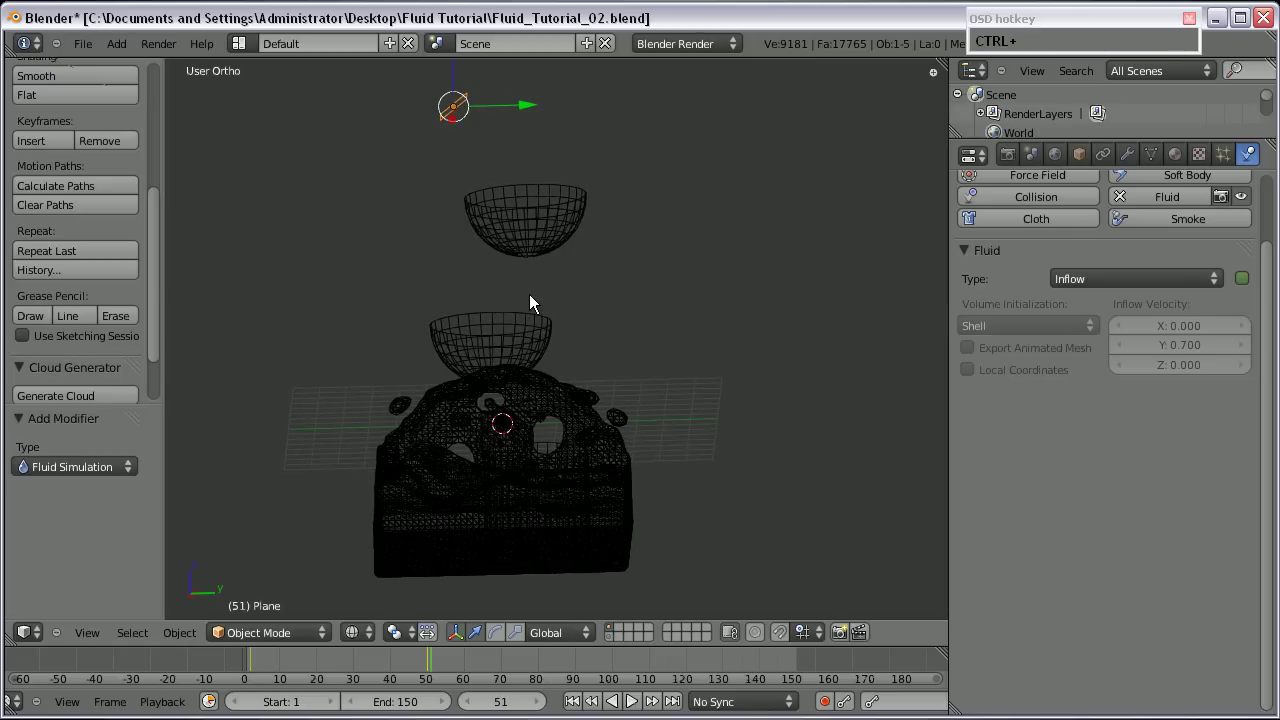
{"action": "left_click", "coordinate": [533, 302]}
{"action": "scroll", "scroll_direction": "down", "scroll_amount": 3}
{"action": "scroll", "scroll_direction": "up", "scroll_amount": 3}
{"action": "right_click", "coordinate": [576, 458]}
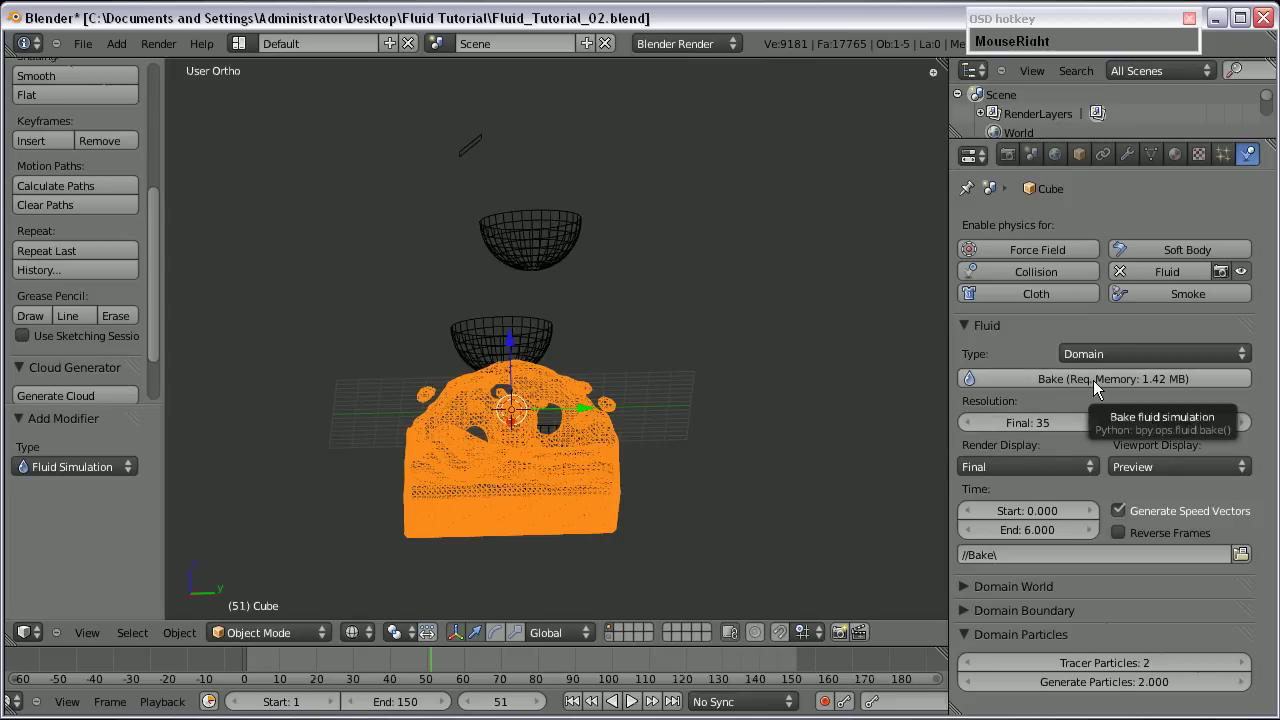
Bake the fluid simulation and set the domain's Final resolution back to 65.
{"action": "left_click_drag", "start_coordinate": [1097, 387], "coordinate": [1097, 388]}
{"action": "key", "text": "F9"}
{"action": "left_click_drag", "start_coordinate": [717, 25], "coordinate": [899, 282]}
{"action": "scroll", "scroll_direction": "down", "scroll_amount": 3}
{"action": "left_click", "coordinate": [966, 545]}
{"action": "scroll", "scroll_direction": "down", "scroll_amount": 3}
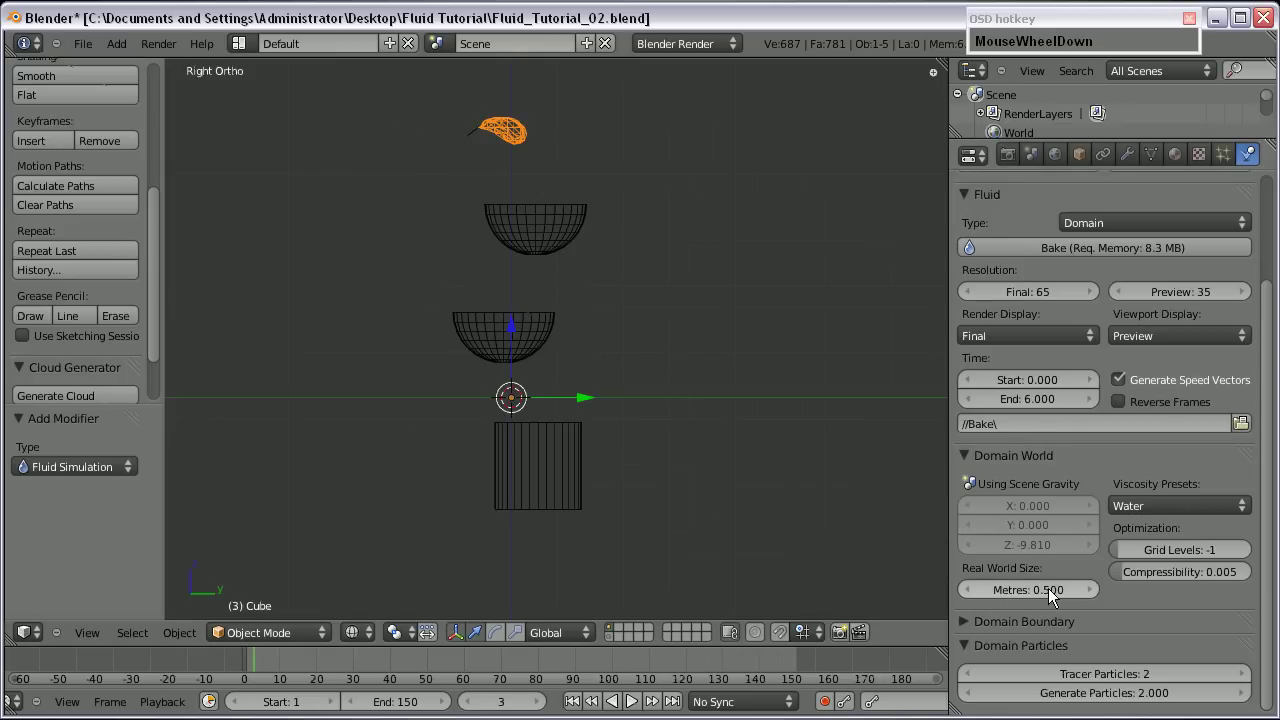
{"action": "scroll", "scroll_direction": "up", "scroll_amount": 3}
{"action": "scroll", "scroll_direction": "down", "scroll_amount": 3}
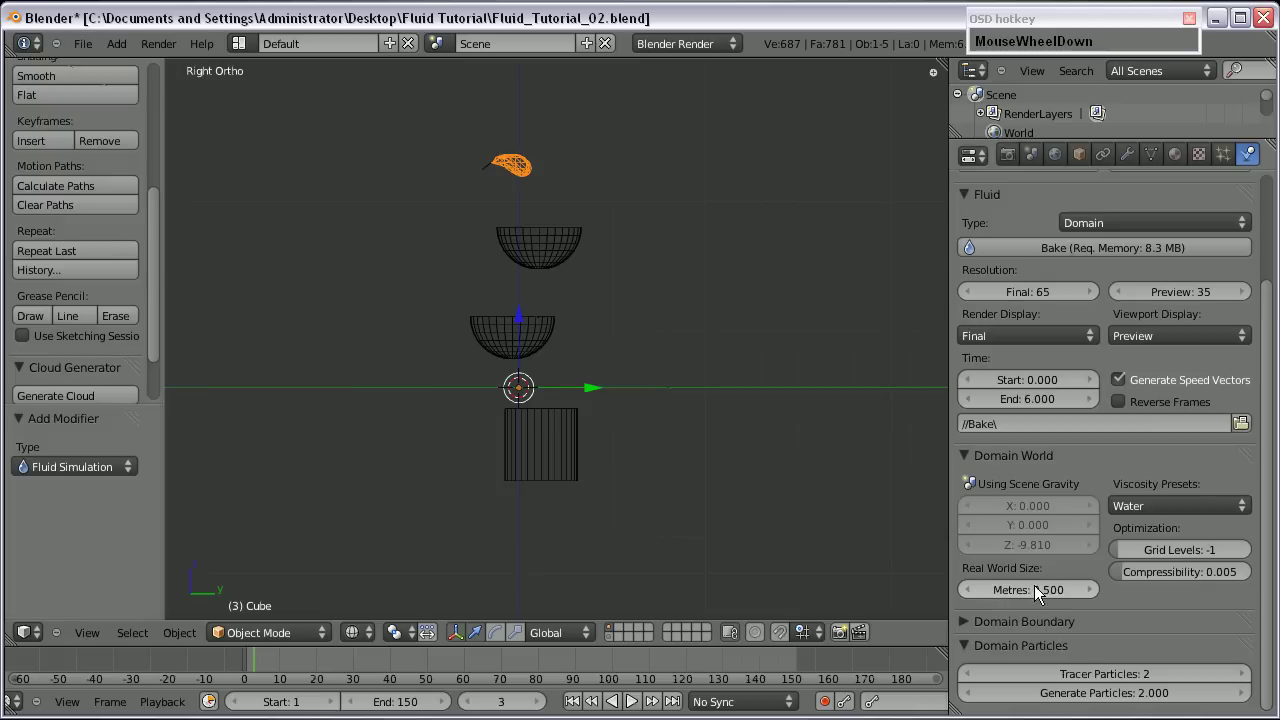
Play the baked animation and orbit to watch water pour into the bowls.
{"action": "left_click", "coordinate": [254, 669]}
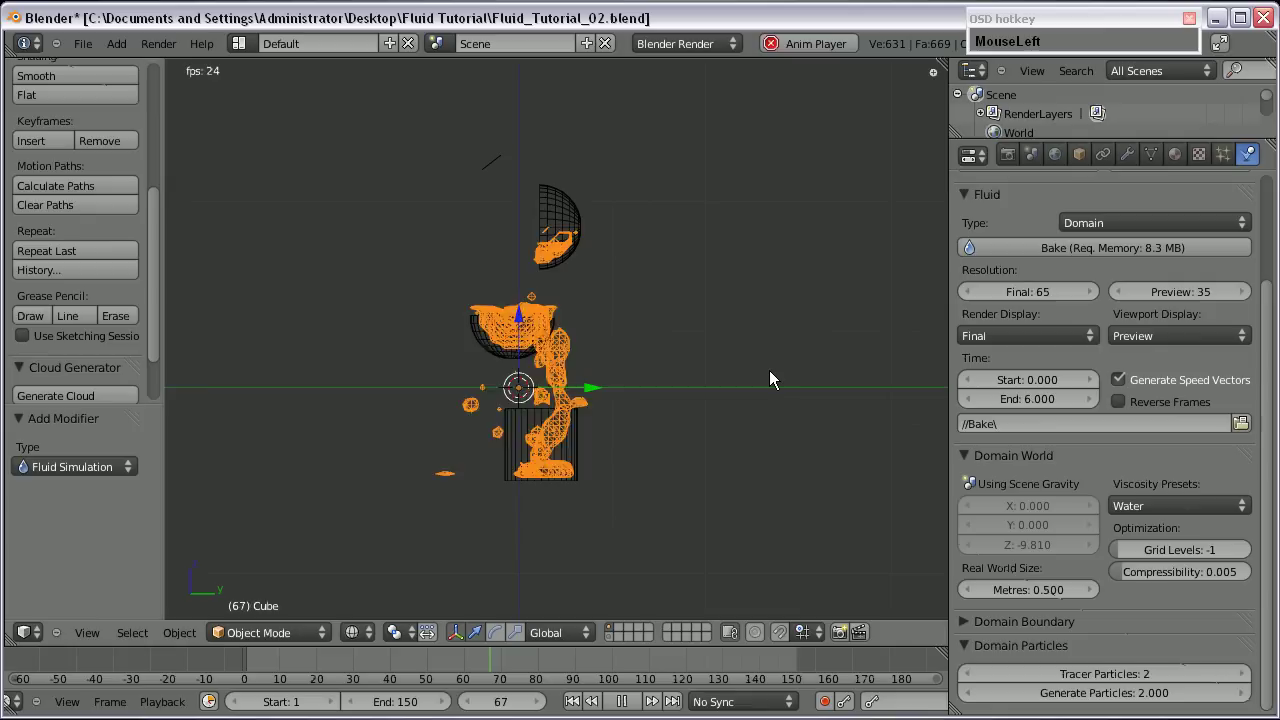
{"action": "middle_click", "coordinate": [607, 415]}
{"action": "scroll", "scroll_direction": "up", "scroll_amount": 3}
{"action": "middle_click", "coordinate": [460, 381]}
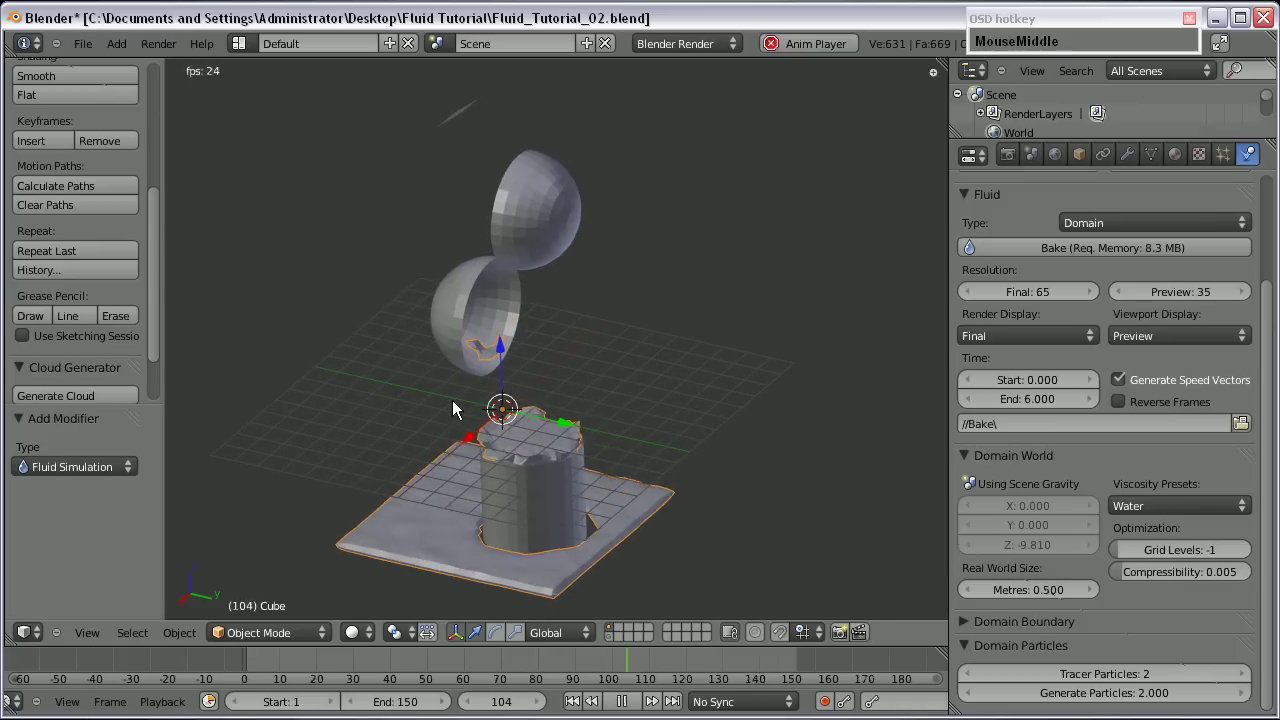
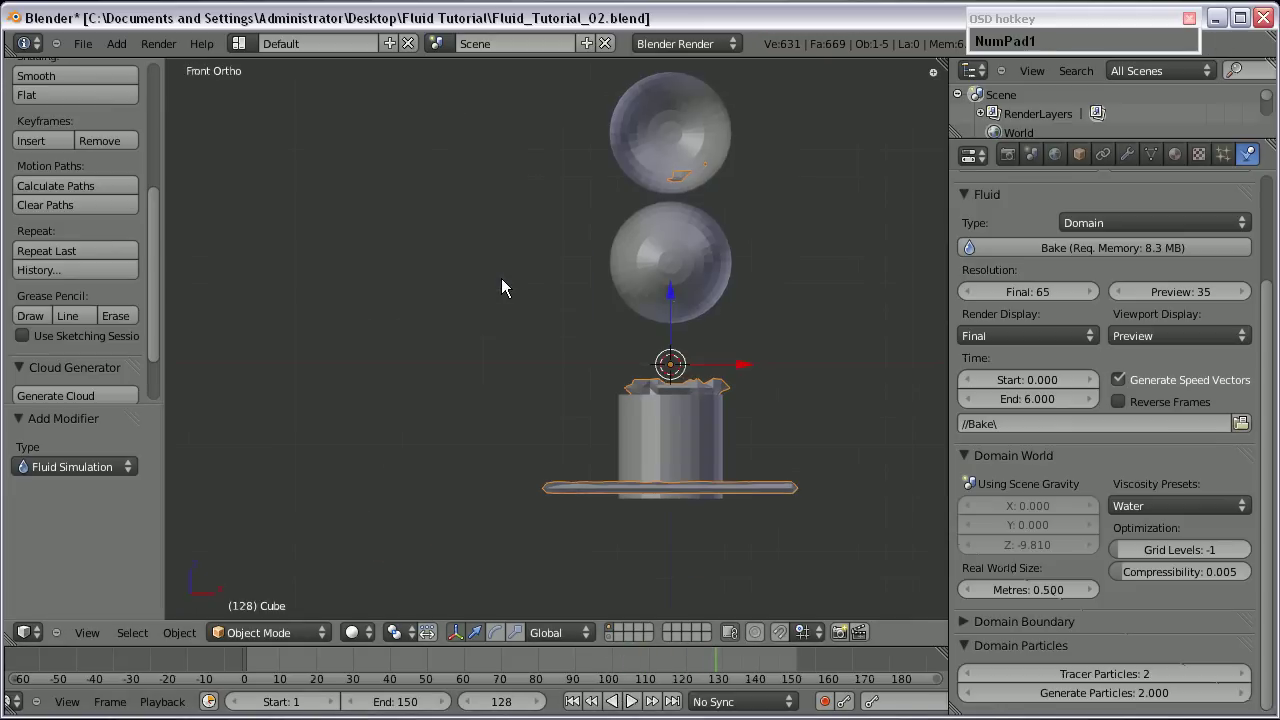
{"action": "scroll", "scroll_direction": "down", "scroll_amount": 3}
Key the plane's Inflow off at frame 30.
{"action": "left_click", "coordinate": [528, 186]}
{"action": "scroll", "scroll_direction": "up", "scroll_amount": 3}
{"action": "right_click", "coordinate": [507, 141]}
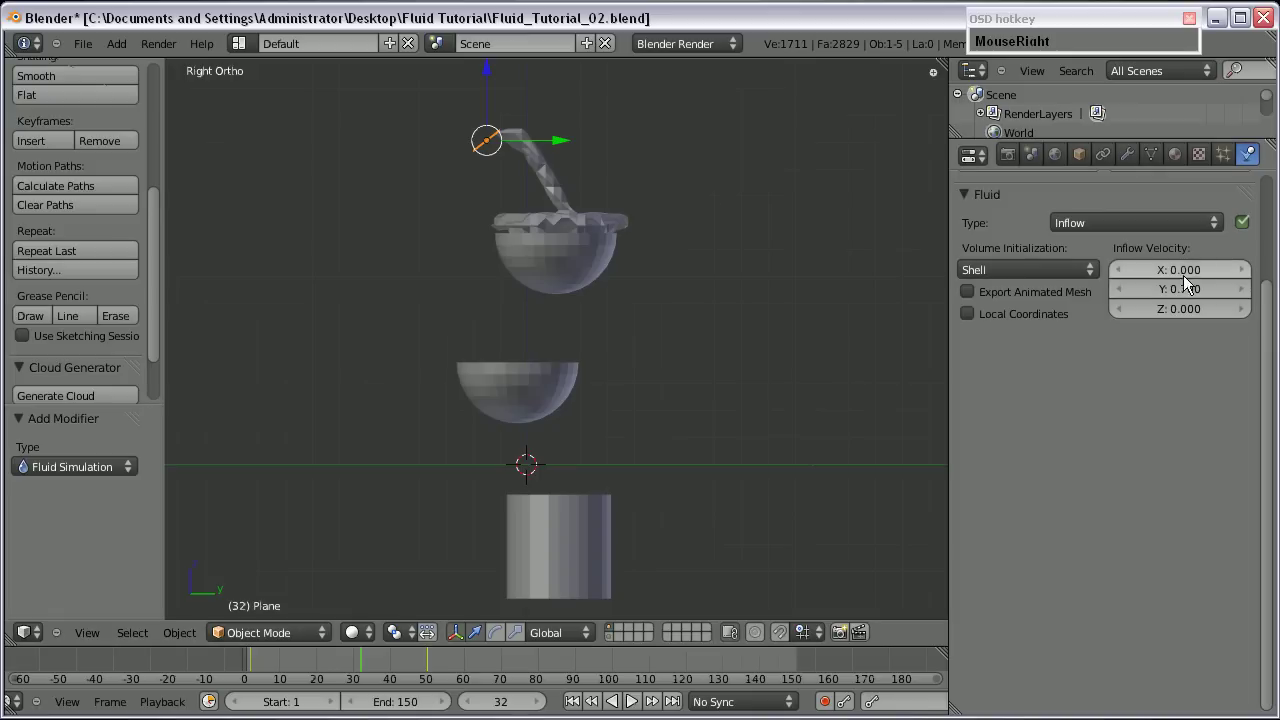
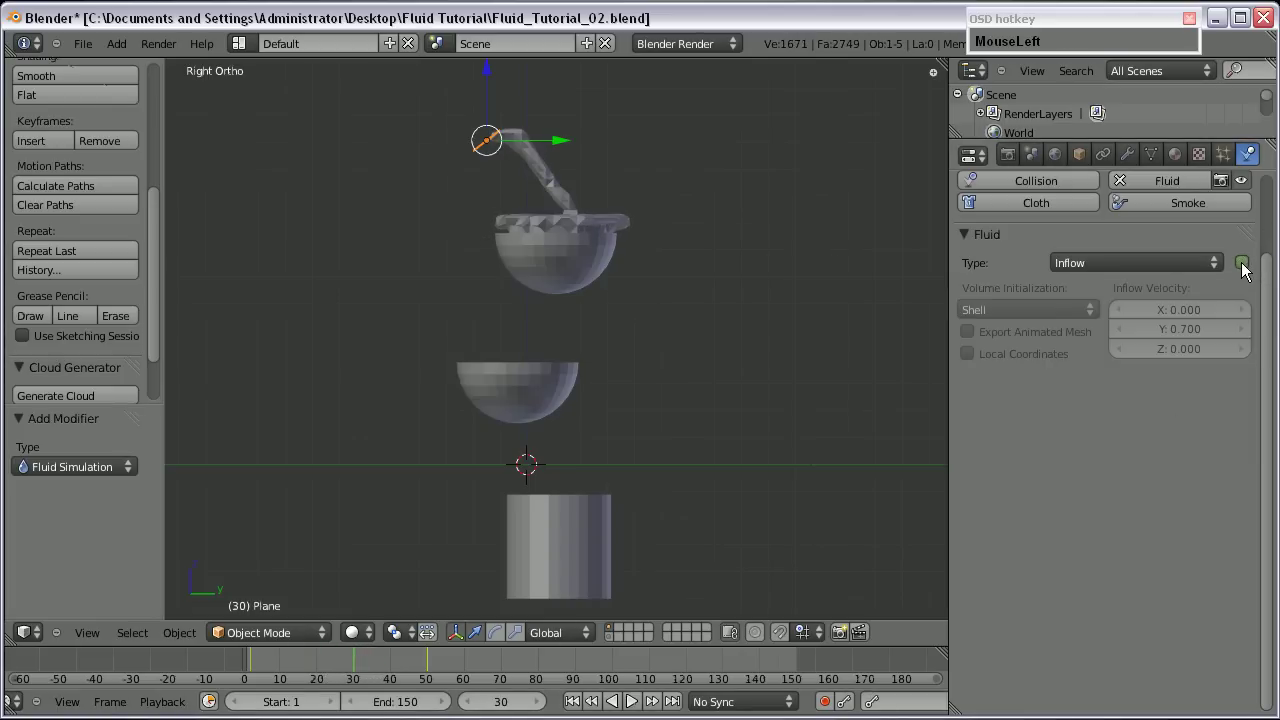
{"action": "key", "text": "i"}
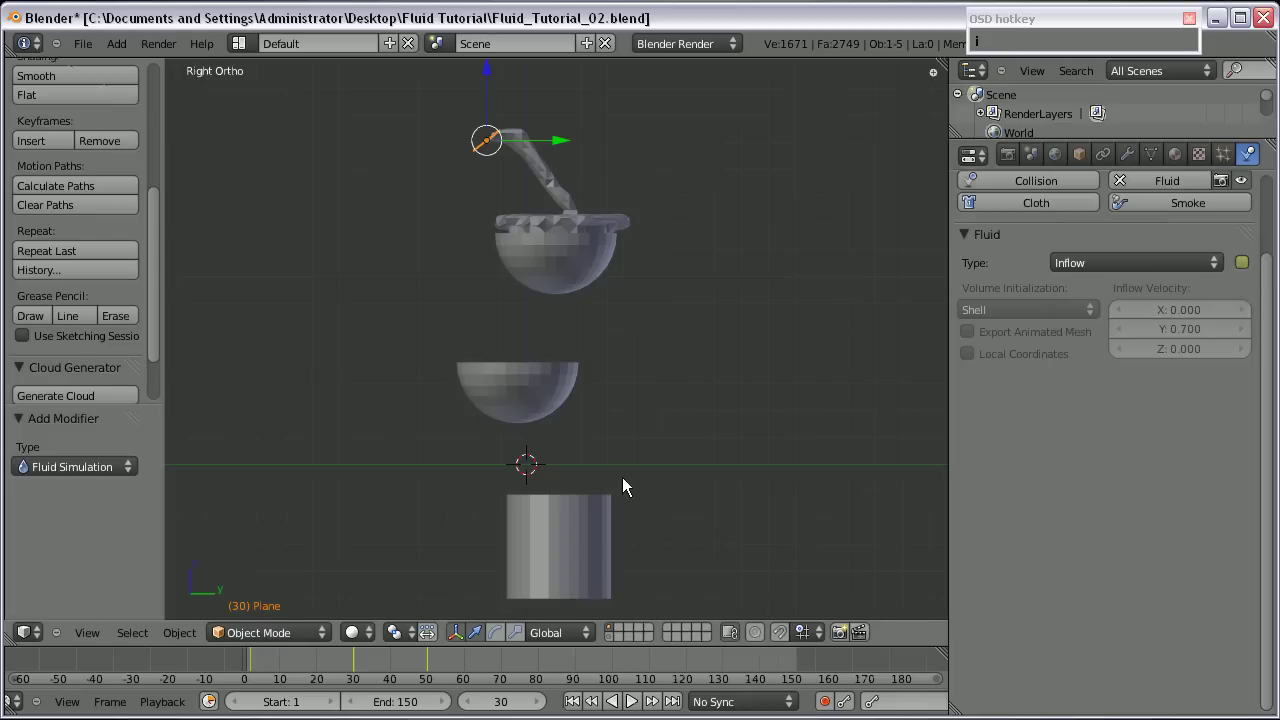
{"action": "left_click_drag", "start_coordinate": [340, 665], "coordinate": [95, 283]}
{"action": "scroll", "scroll_direction": "down", "scroll_amount": 3}
{"action": "scroll", "scroll_direction": "up", "scroll_amount": 3}
{"action": "scroll", "scroll_direction": "down", "scroll_amount": 3}
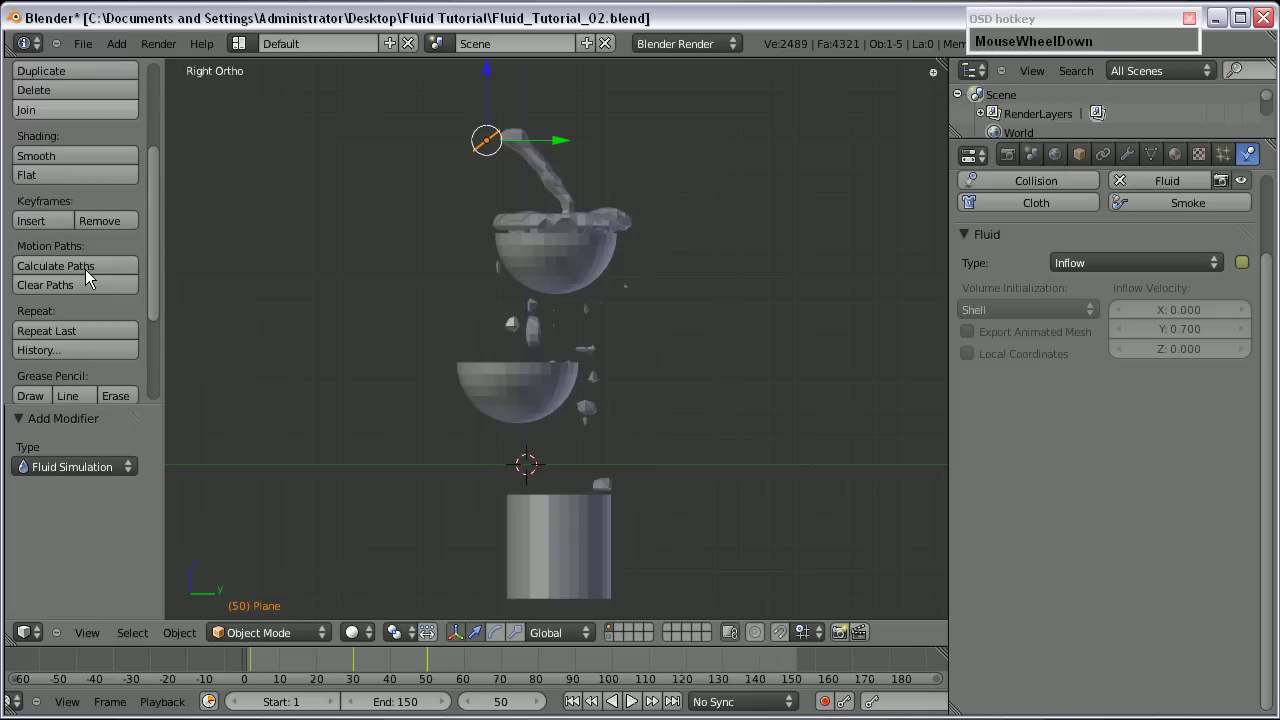
Scrub to frame 96 to see water pooled around the cylinder, then reselect the domain.
{"action": "left_click_drag", "start_coordinate": [109, 227], "coordinate": [552, 478]}
{"action": "middle_click", "coordinate": [536, 471]}
{"action": "middle_click", "coordinate": [507, 513]}
{"action": "right_click", "coordinate": [436, 467]}
{"action": "scroll", "scroll_direction": "up", "scroll_amount": 3}
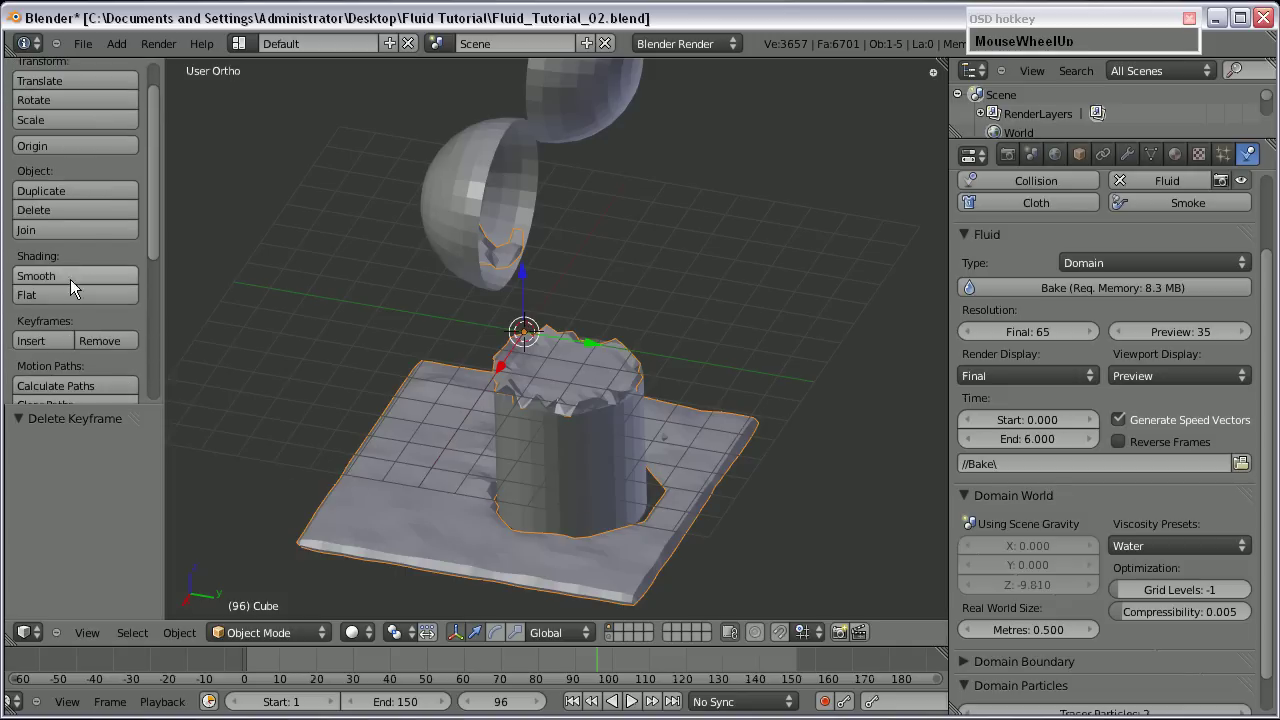
Set the fluid surface to smooth shading and review its modifier panel.
{"action": "left_click", "coordinate": [70, 280]}
{"action": "scroll", "scroll_direction": "down", "scroll_amount": 3}
{"action": "scroll", "scroll_direction": "up", "scroll_amount": 3}
{"action": "left_click", "coordinate": [1183, 164]}
{"action": "scroll", "scroll_direction": "up", "scroll_amount": 3}
{"action": "left_click_drag", "start_coordinate": [975, 280], "coordinate": [577, 433]}
{"action": "scroll", "scroll_direction": "down", "scroll_amount": 3}
{"action": "left_click", "coordinate": [610, 647]}
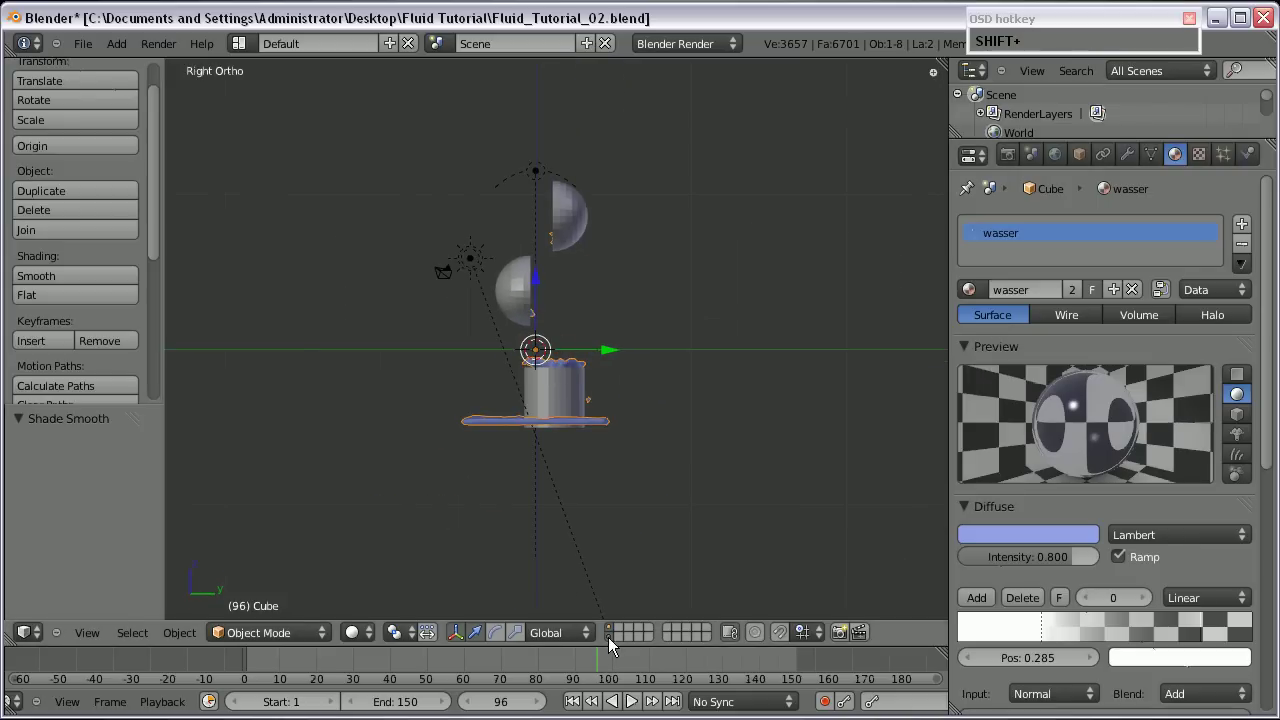
Select the camera and each bowl in turn and smooth their shading from the tool shelf.
{"action": "right_click", "coordinate": [452, 296]}
{"action": "left_click_drag", "start_coordinate": [482, 354], "coordinate": [547, 455]}
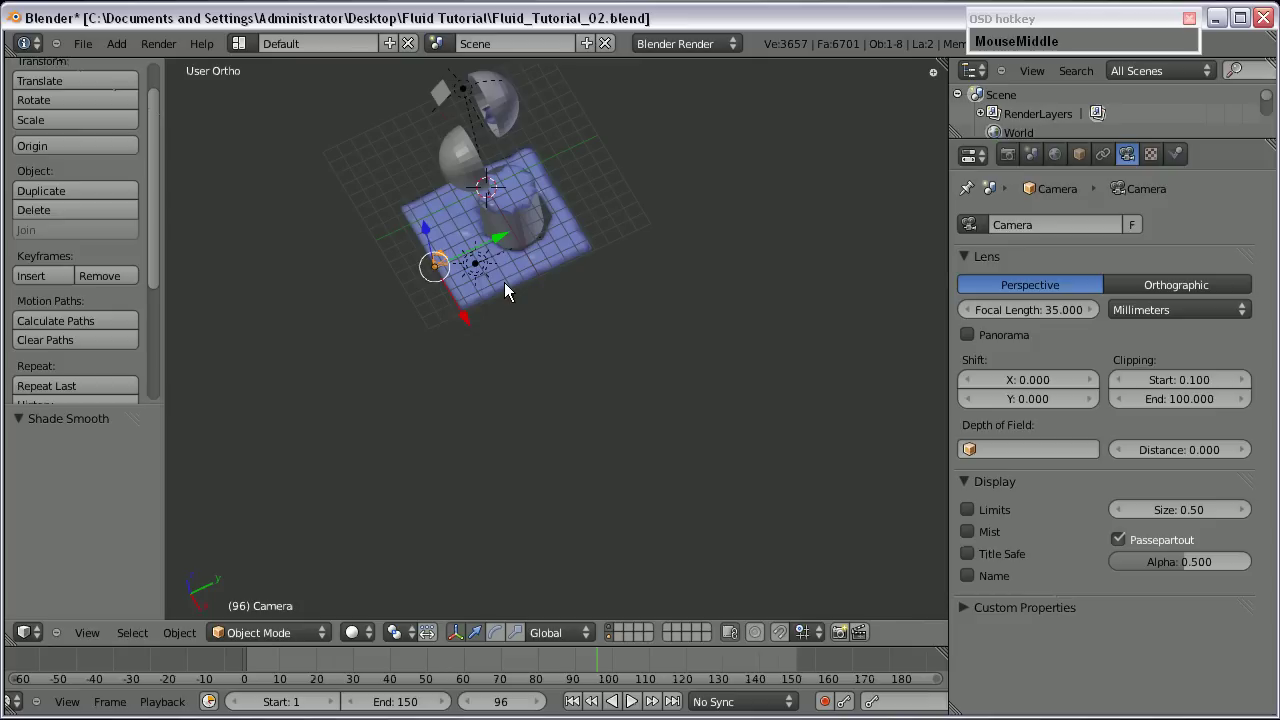
{"action": "right_click", "coordinate": [618, 220]}
{"action": "scroll", "scroll_direction": "down", "scroll_amount": 3}
{"action": "scroll", "scroll_direction": "up", "scroll_amount": 3}
{"action": "left_click", "coordinate": [44, 278]}
{"action": "right_click", "coordinate": [529, 332]}
{"action": "left_click", "coordinate": [49, 290]}
{"action": "right_click", "coordinate": [604, 489]}
{"action": "left_click", "coordinate": [68, 279]}
{"action": "middle_click", "coordinate": [553, 341]}
{"action": "right_click", "coordinate": [524, 314]}
{"action": "scroll", "scroll_direction": "up", "scroll_amount": 3}
Confirm Sphere.001 carries Fluidsim, Solidify (-0.141) and Edge Split, then select both bowls for Make Links.
{"action": "left_click", "coordinate": [1131, 169]}
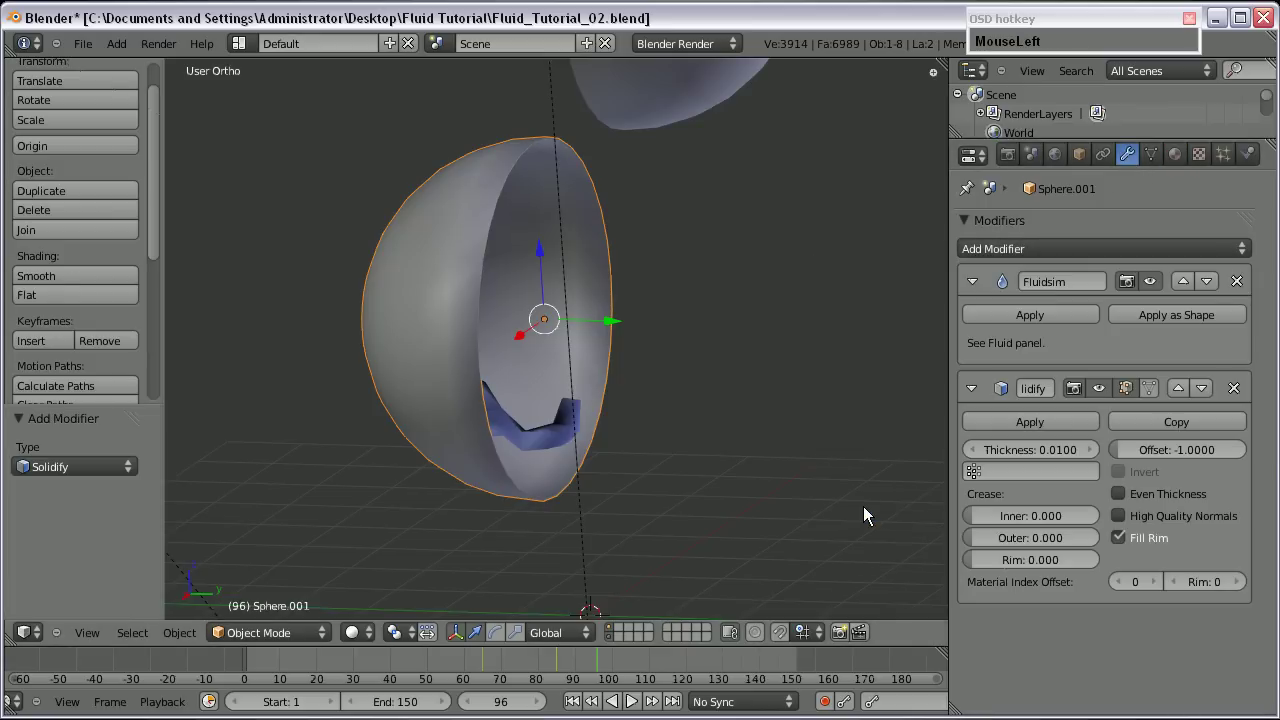
{"action": "middle_click", "coordinate": [573, 342]}
{"action": "left_click_drag", "start_coordinate": [1041, 457], "coordinate": [1027, 261]}
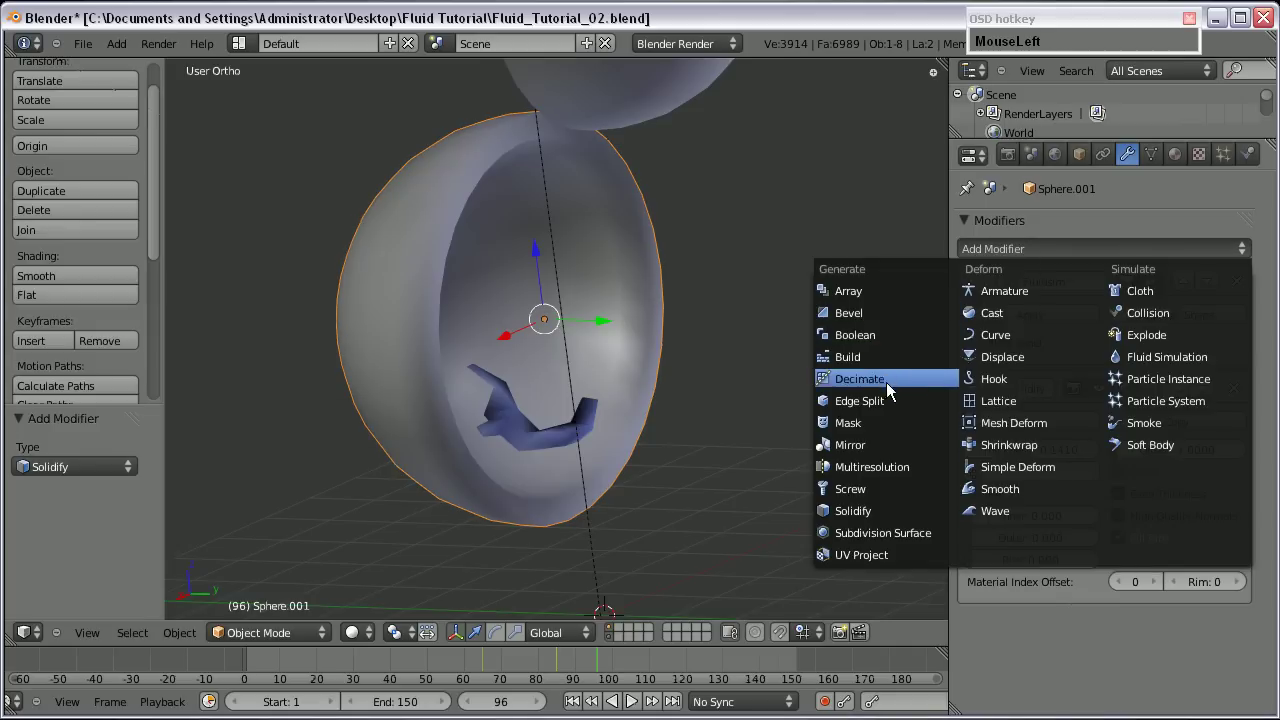
{"action": "left_click_drag", "start_coordinate": [522, 268], "coordinate": [753, 168]}
{"action": "scroll", "scroll_direction": "down", "scroll_amount": 3}
{"action": "right_click", "coordinate": [704, 197]}
{"action": "right_click", "coordinate": [464, 352]}
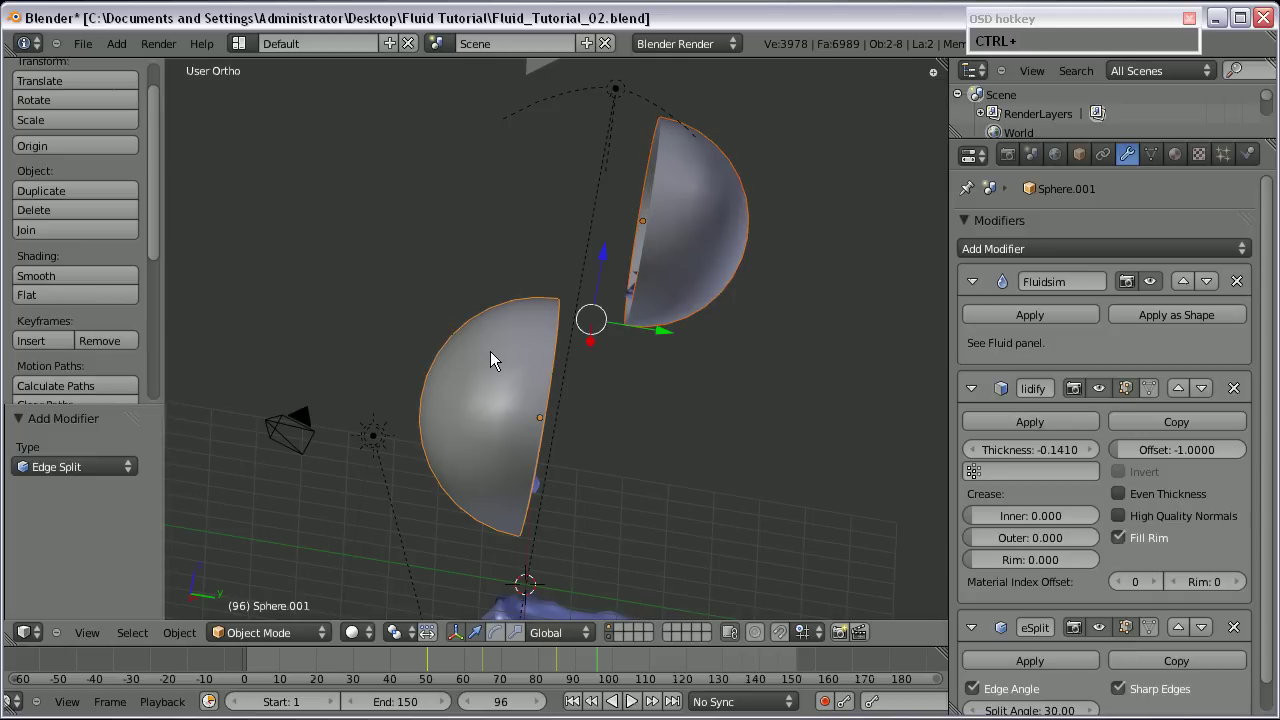
{"action": "key", "text": "ctrl+i"}
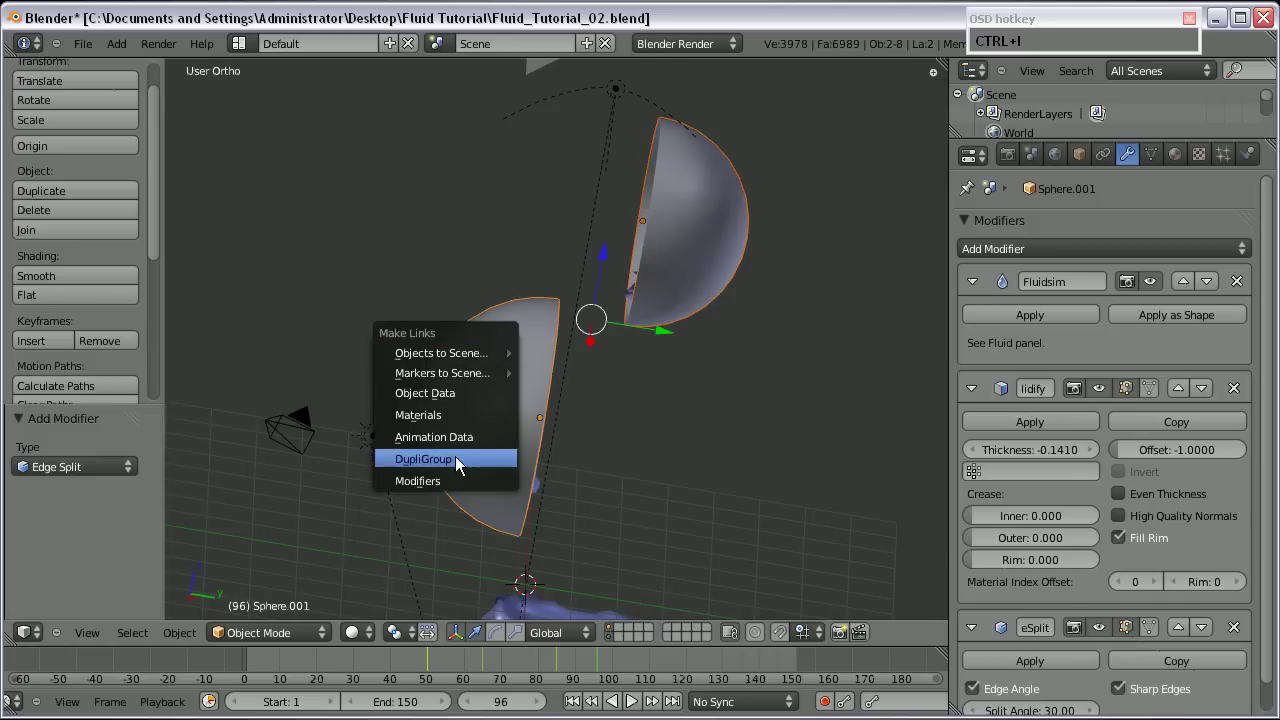
Link Sphere.001's modifiers to the other bowl half and check the result on each object.
{"action": "left_click", "coordinate": [444, 489]}
{"action": "middle_click", "coordinate": [515, 441]}
{"action": "right_click", "coordinate": [469, 402]}
{"action": "middle_click", "coordinate": [538, 398]}
{"action": "middle_click", "coordinate": [624, 260]}
{"action": "scroll", "scroll_direction": "down", "scroll_amount": 3}
{"action": "middle_click", "coordinate": [625, 444]}
{"action": "right_click", "coordinate": [551, 203]}
{"action": "middle_click", "coordinate": [576, 341]}
{"action": "scroll", "scroll_direction": "down", "scroll_amount": 3}
{"action": "middle_click", "coordinate": [657, 447]}
{"action": "scroll", "scroll_direction": "up", "scroll_amount": 3}
{"action": "right_click", "coordinate": [556, 493]}
{"action": "middle_click", "coordinate": [522, 426]}
{"action": "right_click", "coordinate": [411, 187]}
{"action": "key", "text": "ctrl+i"}
{"action": "key", "text": "Return"}
Give the bowl half a new yellow-green material with a diffuse ramp and specular intensity 0.2.
{"action": "type", "text": "Entera"}
{"action": "scroll", "scroll_direction": "down", "scroll_amount": 3}
{"action": "left_click_drag", "start_coordinate": [575, 365], "coordinate": [578, 486]}
{"action": "scroll", "scroll_direction": "down", "scroll_amount": 3}
{"action": "key", "text": "KP_1"}
{"action": "right_click", "coordinate": [616, 314]}
{"action": "scroll", "scroll_direction": "up", "scroll_amount": 3}
{"action": "left_click_drag", "start_coordinate": [1184, 163], "coordinate": [1084, 436]}
{"action": "scroll", "scroll_direction": "down", "scroll_amount": 3}
{"action": "left_click_drag", "start_coordinate": [1119, 485], "coordinate": [1036, 377]}
{"action": "scroll", "scroll_direction": "down", "scroll_amount": 3}
{"action": "left_click_drag", "start_coordinate": [965, 561], "coordinate": [967, 530]}
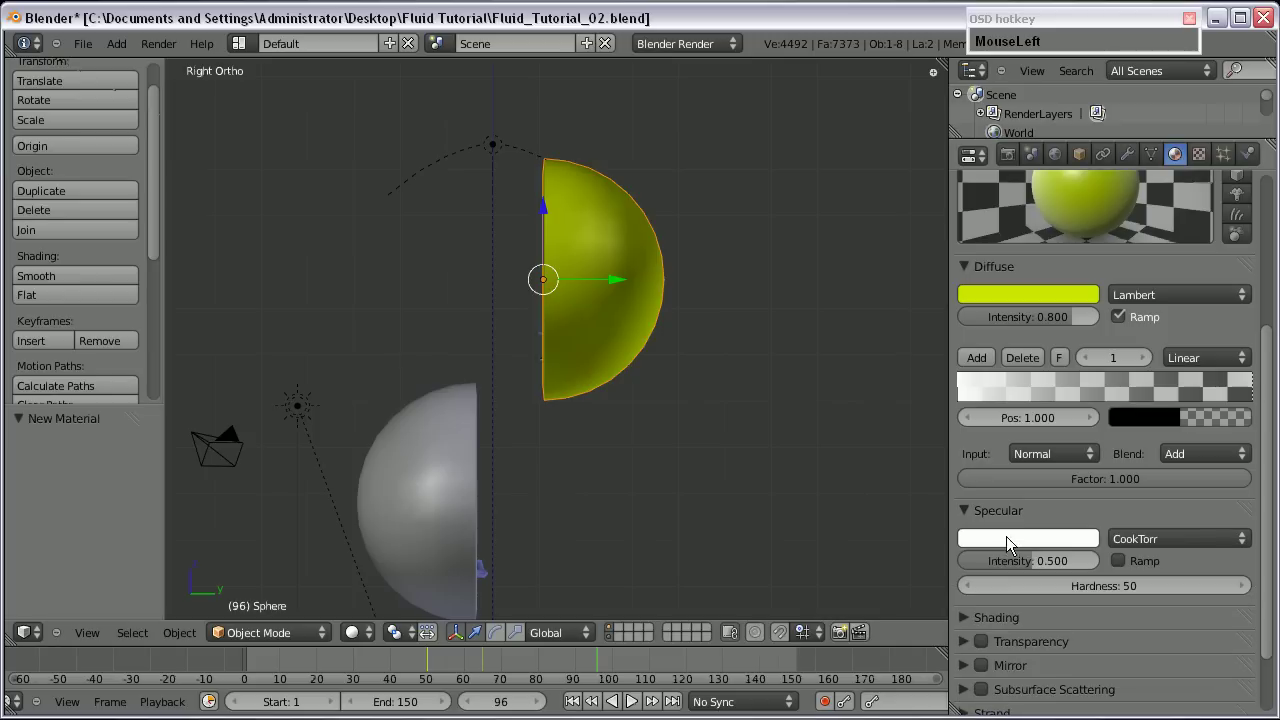
{"action": "key", "text": "KP_2"}
{"action": "key", "text": "Return"}
{"action": "scroll", "scroll_direction": "up", "scroll_amount": 3}
{"action": "scroll", "scroll_direction": "down", "scroll_amount": 3}
Lower the yellow material's specular hardness to 25.
{"action": "left_click", "coordinate": [1114, 630]}
{"action": "key", "text": "KP_2"}
{"action": "key", "text": "KP_5"}
{"action": "key", "text": "Return"}
Select the other bowls and cylinder with the yellow bowl last and link Materials via Ctrl+L.
{"action": "right_click", "coordinate": [483, 429]}
{"action": "middle_click", "coordinate": [544, 461]}
{"action": "right_click", "coordinate": [541, 504]}
{"action": "right_click", "coordinate": [577, 166]}
{"action": "key", "text": "ctrl+i"}
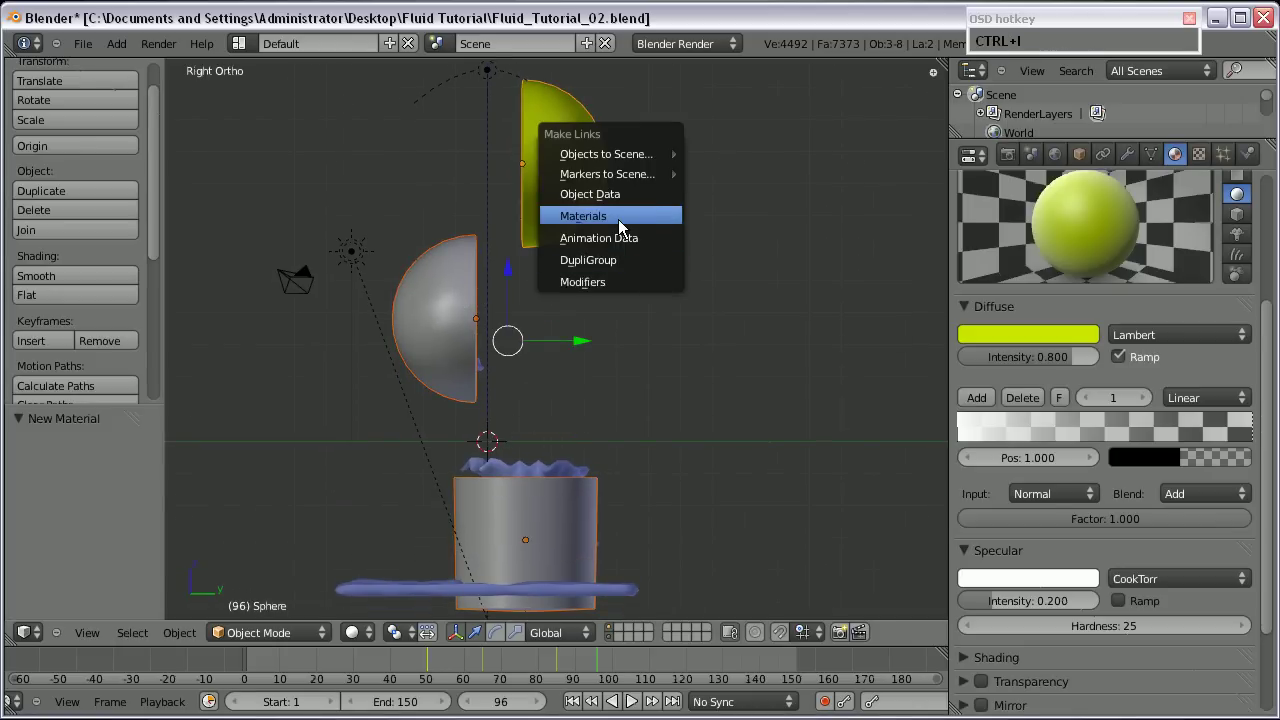
{"action": "left_click", "coordinate": [622, 223]}
{"action": "scroll", "scroll_direction": "down", "scroll_amount": 3}
{"action": "left_click_drag", "start_coordinate": [504, 293], "coordinate": [553, 467]}
{"action": "key", "text": "KP_1"}
{"action": "scroll", "scroll_direction": "down", "scroll_amount": 3}
{"action": "scroll", "scroll_direction": "up", "scroll_amount": 3}
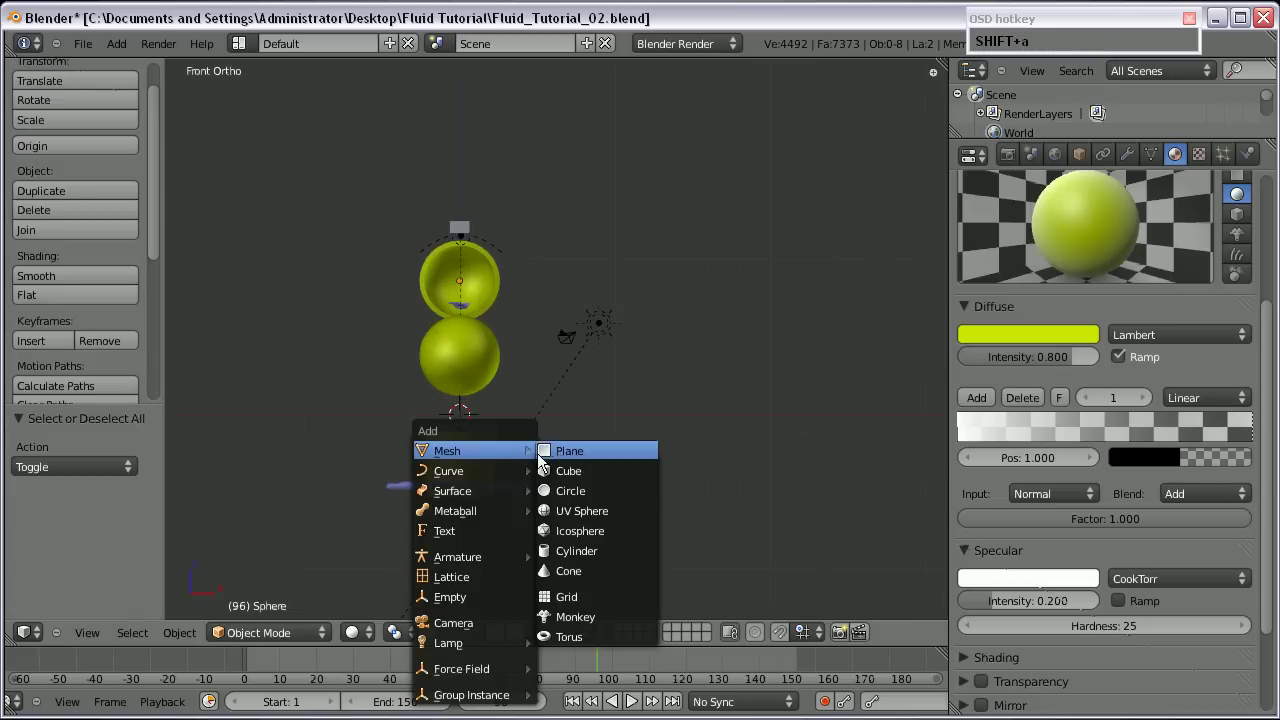
Add a plane to the scene and scale it up into a large ground plane.
{"action": "left_click", "coordinate": [571, 460]}
{"action": "scroll", "scroll_direction": "down", "scroll_amount": 3}
{"action": "scroll", "scroll_direction": "up", "scroll_amount": 3}
{"action": "left_click_drag", "start_coordinate": [457, 343], "coordinate": [456, 527]}
{"action": "scroll", "scroll_direction": "up", "scroll_amount": 3}
{"action": "middle_click", "coordinate": [408, 519]}
{"action": "scroll", "scroll_direction": "up", "scroll_amount": 3}
{"action": "left_click", "coordinate": [430, 402]}
{"action": "scroll", "scroll_direction": "down", "scroll_amount": 3}
{"action": "right_click", "coordinate": [611, 413]}
{"action": "left_click", "coordinate": [264, 657]}
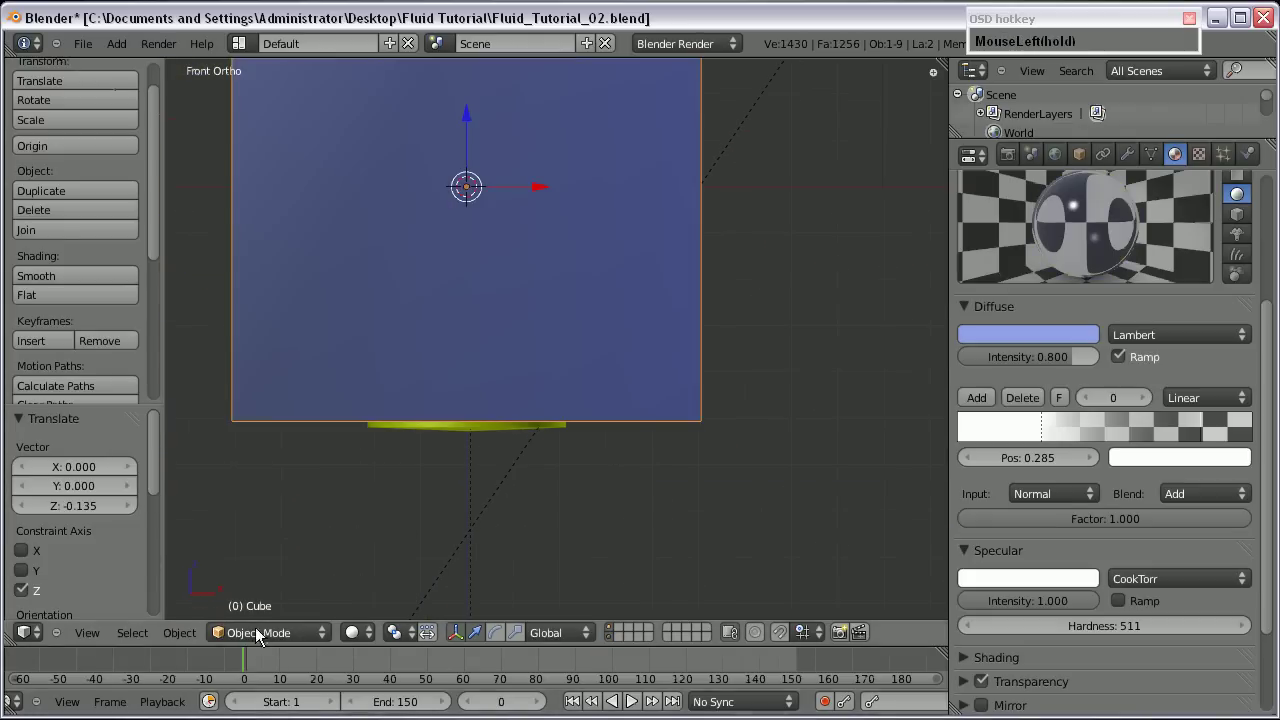
{"action": "scroll", "scroll_direction": "down", "scroll_amount": 3}
Move the ground plane down along Z under the bowls and adjust the cylinder's Z position.
{"action": "right_click", "coordinate": [488, 398]}
{"action": "scroll", "scroll_direction": "up", "scroll_amount": 3}
{"action": "left_click_drag", "start_coordinate": [400, 450], "coordinate": [400, 435]}
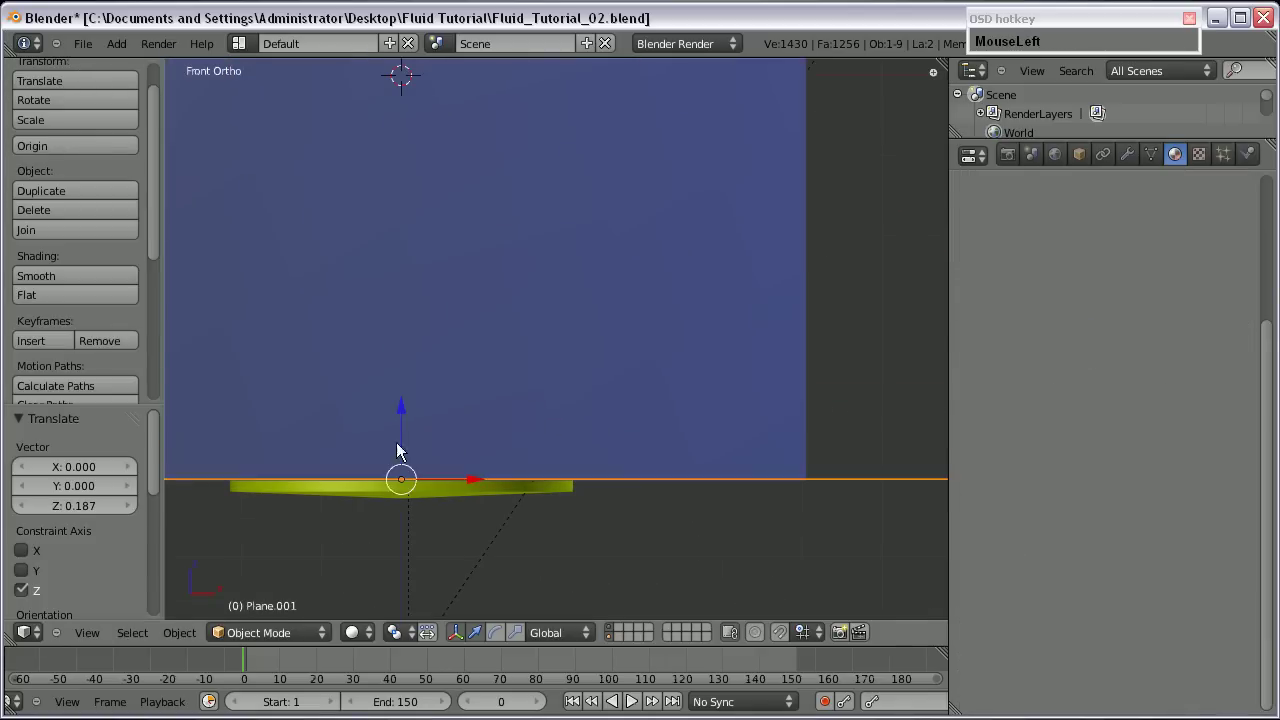
{"action": "right_click", "coordinate": [362, 502]}
{"action": "key", "text": "z"}
{"action": "left_click_drag", "start_coordinate": [404, 282], "coordinate": [406, 269]}
{"action": "scroll", "scroll_direction": "down", "scroll_amount": 3}
{"action": "middle_click", "coordinate": [701, 364]}
{"action": "middle_click", "coordinate": [445, 408]}
{"action": "middle_click", "coordinate": [436, 390]}
{"action": "key", "text": "z"}
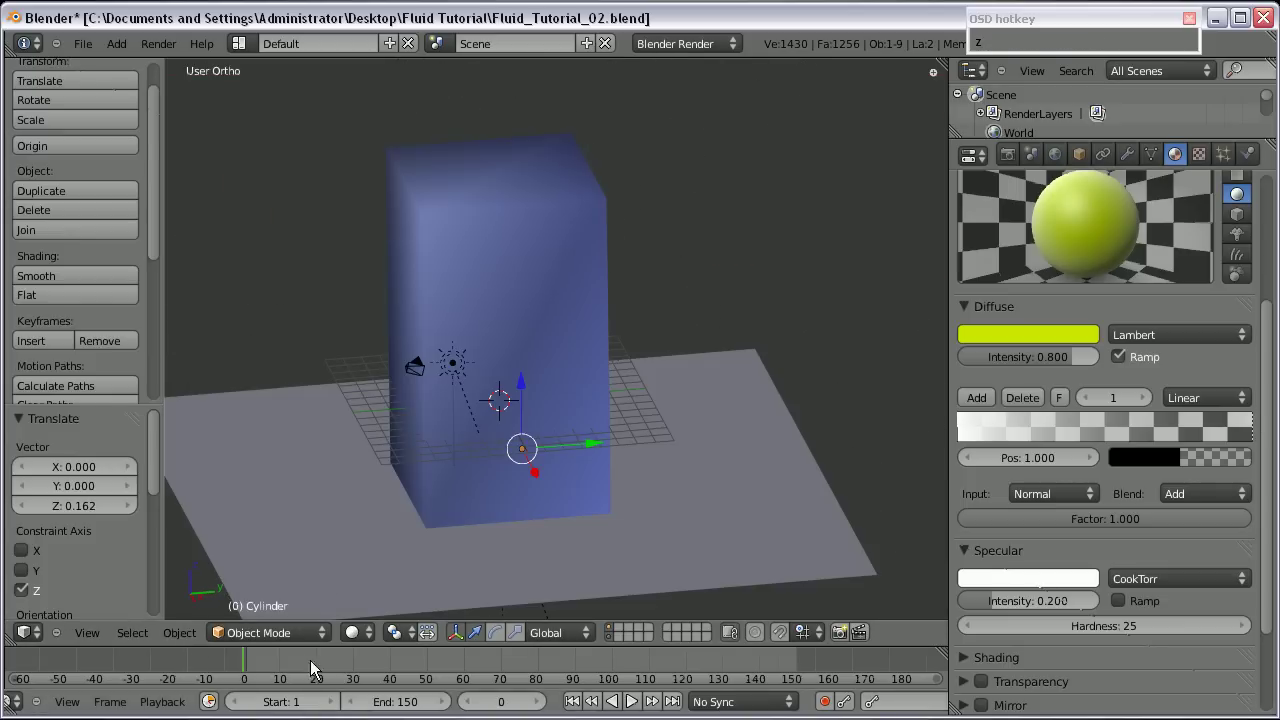
{"action": "left_click_drag", "start_coordinate": [250, 660], "coordinate": [682, 523]}
{"action": "right_click", "coordinate": [682, 523]}
Give the ground plane a new brown material with specular intensity 0 and render frame 66.
{"action": "left_click", "coordinate": [1183, 163]}
{"action": "scroll", "scroll_direction": "up", "scroll_amount": 3}
{"action": "left_click_drag", "start_coordinate": [1017, 296], "coordinate": [1168, 406]}
{"action": "scroll", "scroll_direction": "down", "scroll_amount": 3}
{"action": "left_click", "coordinate": [1032, 494]}
{"action": "scroll", "scroll_direction": "down", "scroll_amount": 3}
{"action": "key", "text": "KP_0"}
{"action": "key", "text": "shift+f"}
{"action": "scroll", "scroll_direction": "down", "scroll_amount": 3}
{"action": "left_click", "coordinate": [601, 410]}
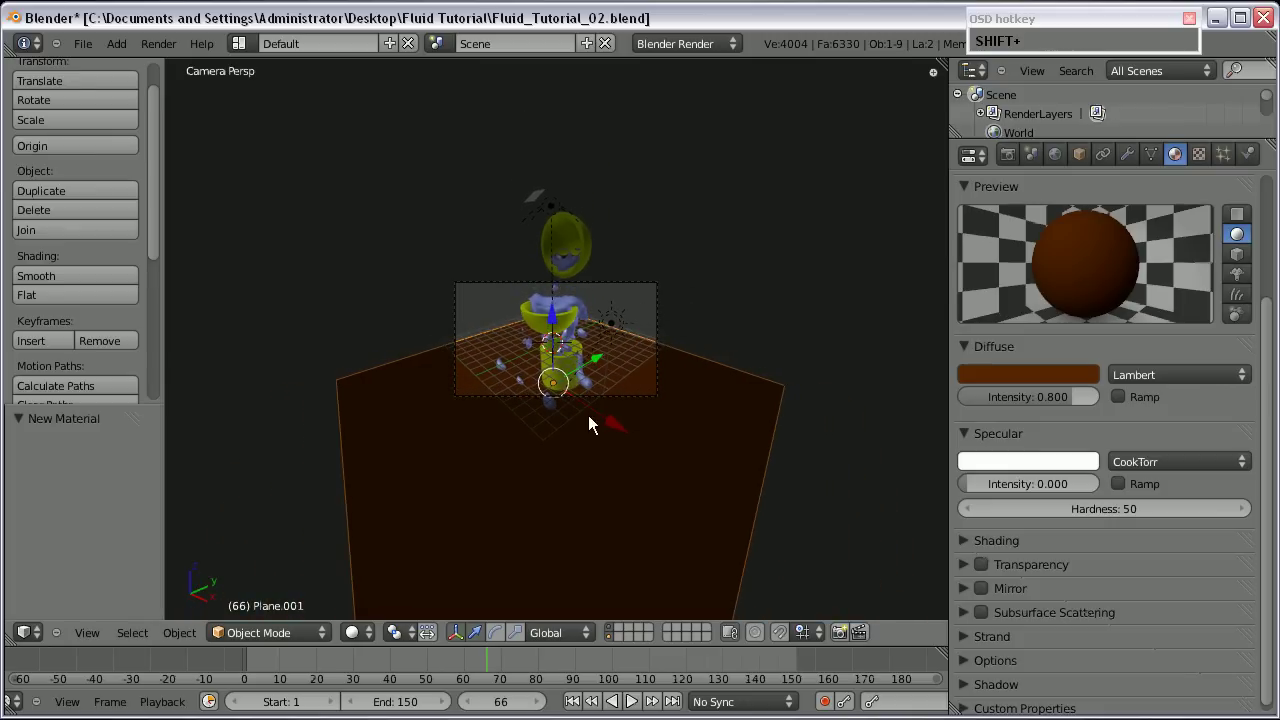
{"action": "scroll", "scroll_direction": "up", "scroll_amount": 3}
Render frame 66, dismiss it and select the camera in the 3D view.
{"action": "key", "text": "F12"}
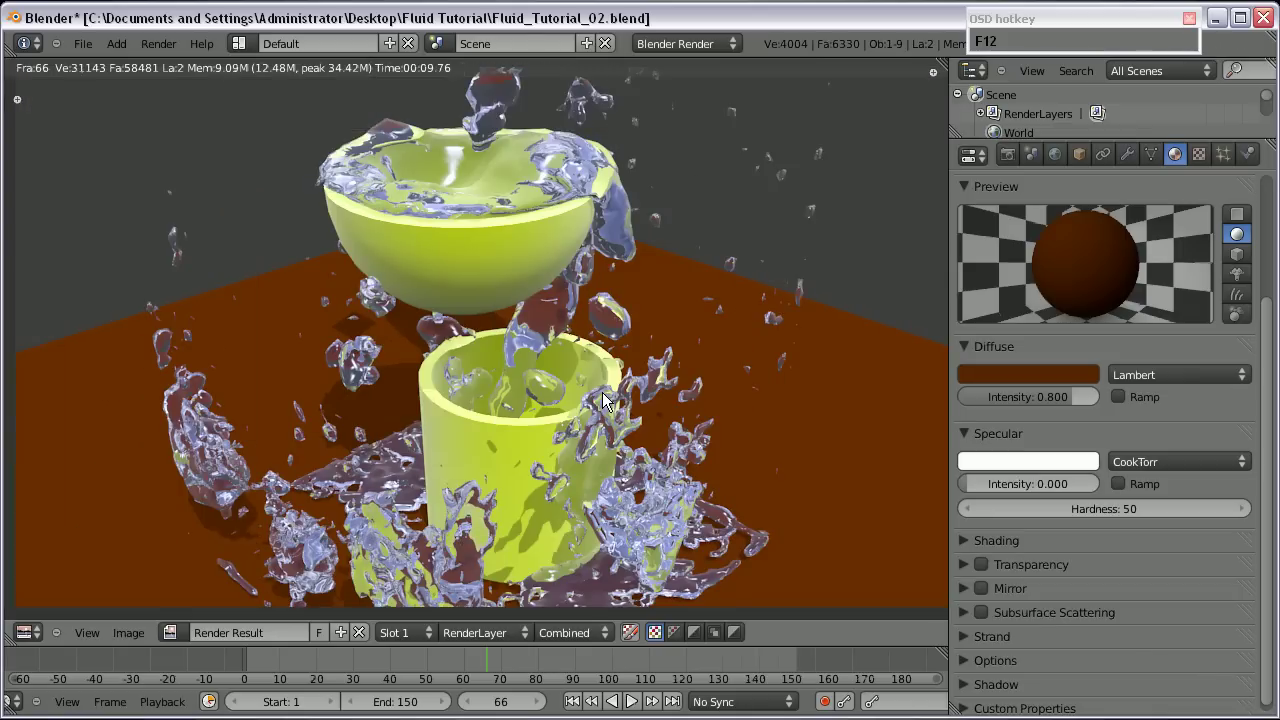
{"action": "key", "text": "Escape"}
{"action": "key", "text": "KP_3"}
{"action": "scroll", "scroll_direction": "down", "scroll_amount": 3}
{"action": "scroll", "scroll_direction": "up", "scroll_amount": 3}
{"action": "right_click", "coordinate": [456, 307]}
{"action": "scroll", "scroll_direction": "up", "scroll_amount": 3}
Zero the camera's location and rotation fields in the Transform panel so it sits at the origin.
{"action": "key", "text": "n"}
{"action": "left_click", "coordinate": [831, 129]}
{"action": "key", "text": "KP_0"}
{"action": "key", "text": "Return"}
{"action": "left_click", "coordinate": [829, 149]}
{"action": "key", "text": "KP_0"}
{"action": "key", "text": "Return"}
{"action": "left_click", "coordinate": [824, 148]}
{"action": "key", "text": "KP_0"}
{"action": "key", "text": "Return"}
{"action": "left_click", "coordinate": [838, 208]}
{"action": "key", "text": "KP_0"}
{"action": "key", "text": "Return"}
{"action": "left_click", "coordinate": [838, 247]}
{"action": "key", "text": "KP_0"}
{"action": "key", "text": "Return"}
Rotate the camera 90 degrees about the X axis.
{"action": "scroll", "scroll_direction": "up", "scroll_amount": 3}
{"action": "middle_click", "coordinate": [344, 493]}
{"action": "scroll", "scroll_direction": "up", "scroll_amount": 3}
{"action": "middle_click", "coordinate": [389, 457]}
{"action": "key", "text": "x"}
{"action": "key", "text": "KP_9"}
{"action": "scroll", "scroll_direction": "down", "scroll_amount": 3}
{"action": "key", "text": "KP_7"}
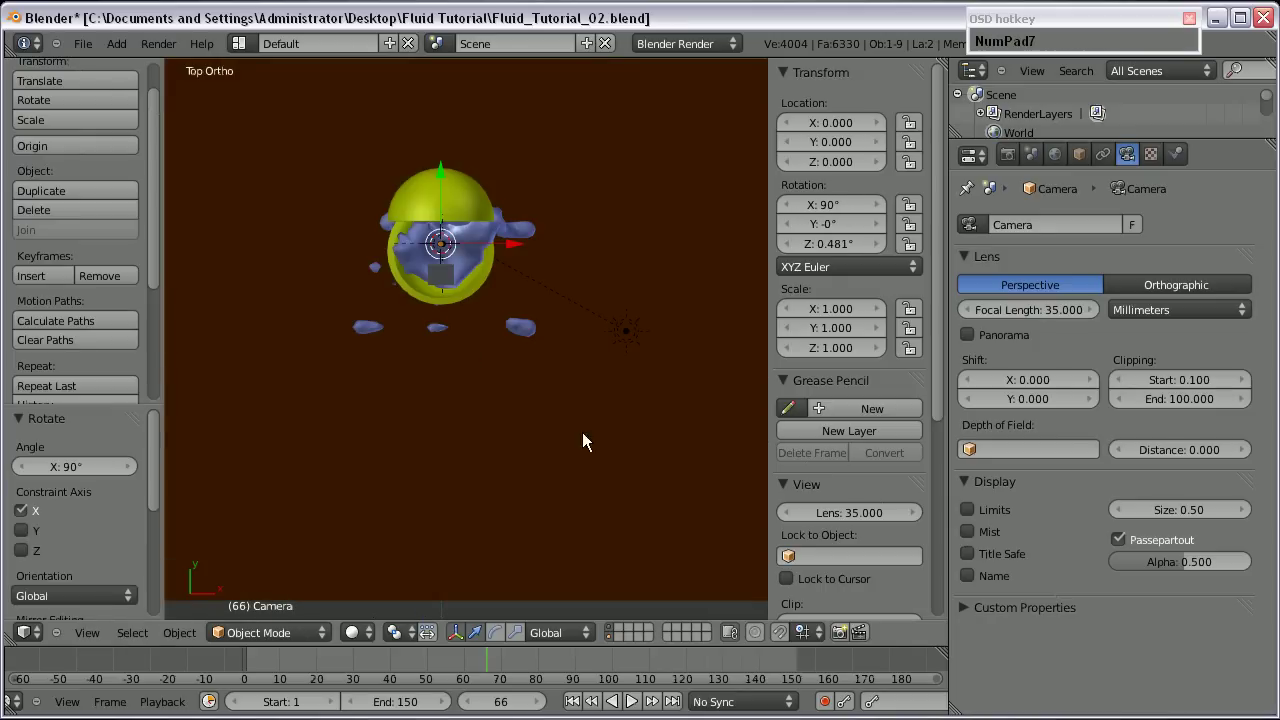
Move the camera out along X and up beside the top bowl, then key its LocRotScale.
{"action": "scroll", "scroll_direction": "up", "scroll_amount": 3}
{"action": "left_click", "coordinate": [487, 287]}
{"action": "key", "text": "KP_9"}
{"action": "scroll", "scroll_direction": "down", "scroll_amount": 3}
{"action": "left_click", "coordinate": [486, 262]}
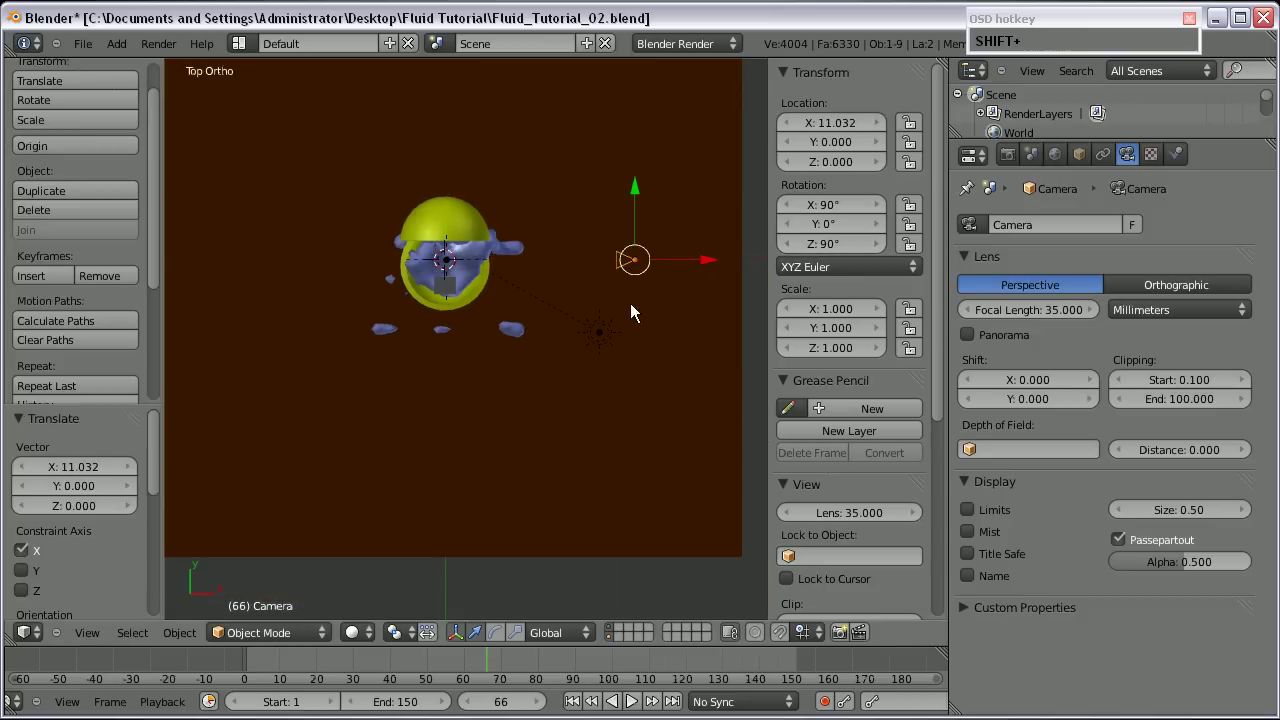
{"action": "key", "text": "KP_1"}
{"action": "left_click", "coordinate": [636, 303]}
{"action": "middle_click", "coordinate": [649, 223]}
{"action": "scroll", "scroll_direction": "up", "scroll_amount": 3}
{"action": "left_click_drag", "start_coordinate": [277, 660], "coordinate": [713, 205]}
{"action": "key", "text": "KP_0"}
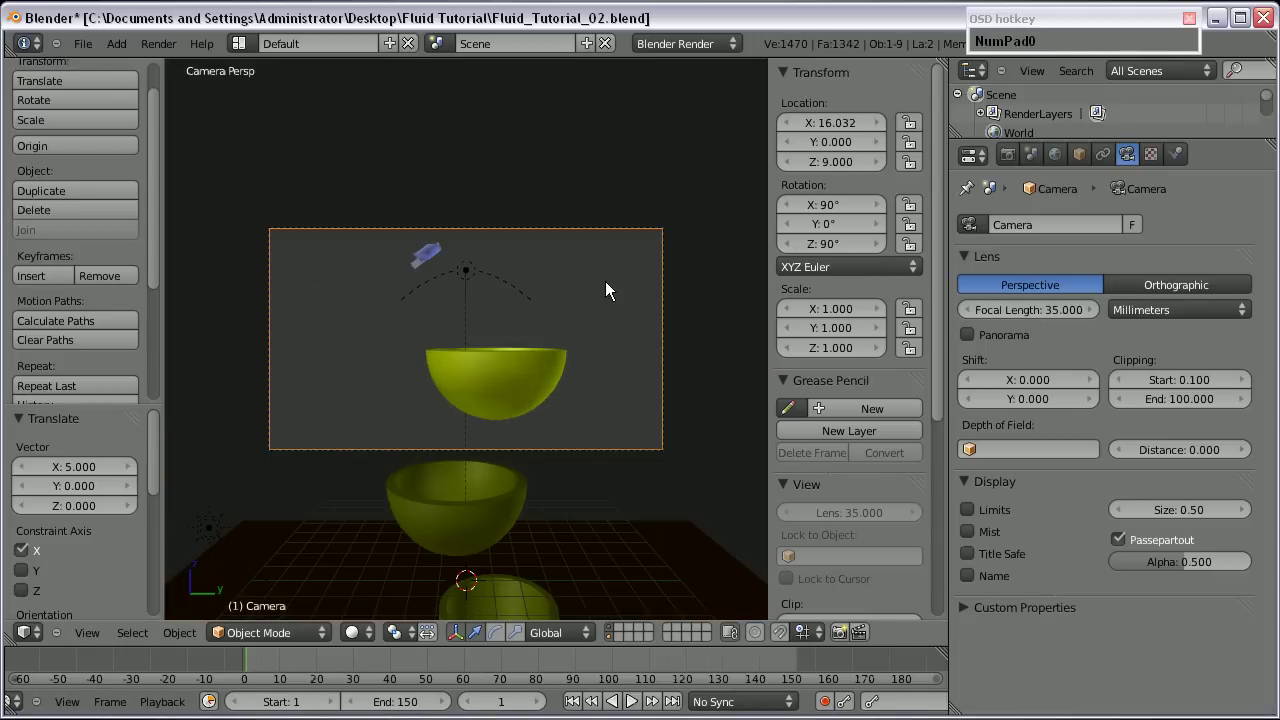
{"action": "left_click_drag", "start_coordinate": [256, 667], "coordinate": [489, 480]}
{"action": "key", "text": "i"}
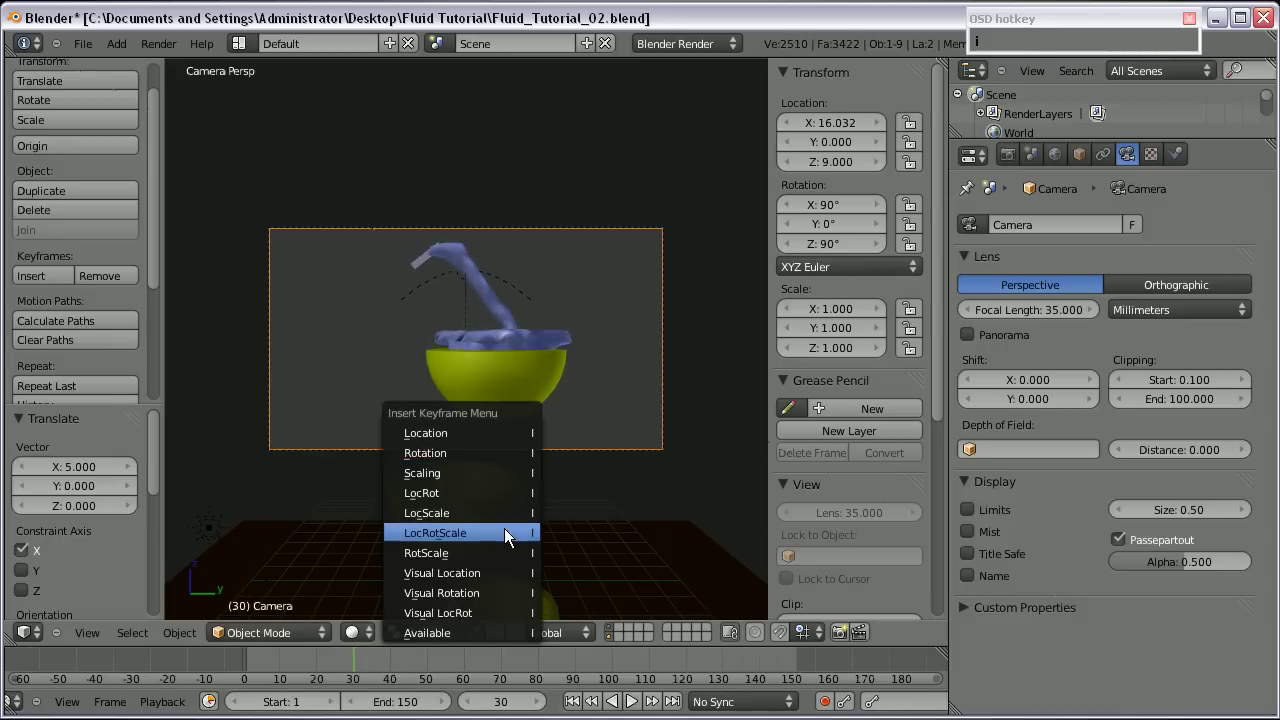
At later frames lower the camera toward the cylinder and insert further LocRotScale keyframes.
{"action": "left_click_drag", "start_coordinate": [509, 546], "coordinate": [506, 666]}
{"action": "scroll", "scroll_direction": "down", "scroll_amount": 3}
{"action": "type", "text": "MouseWheelDowna"}
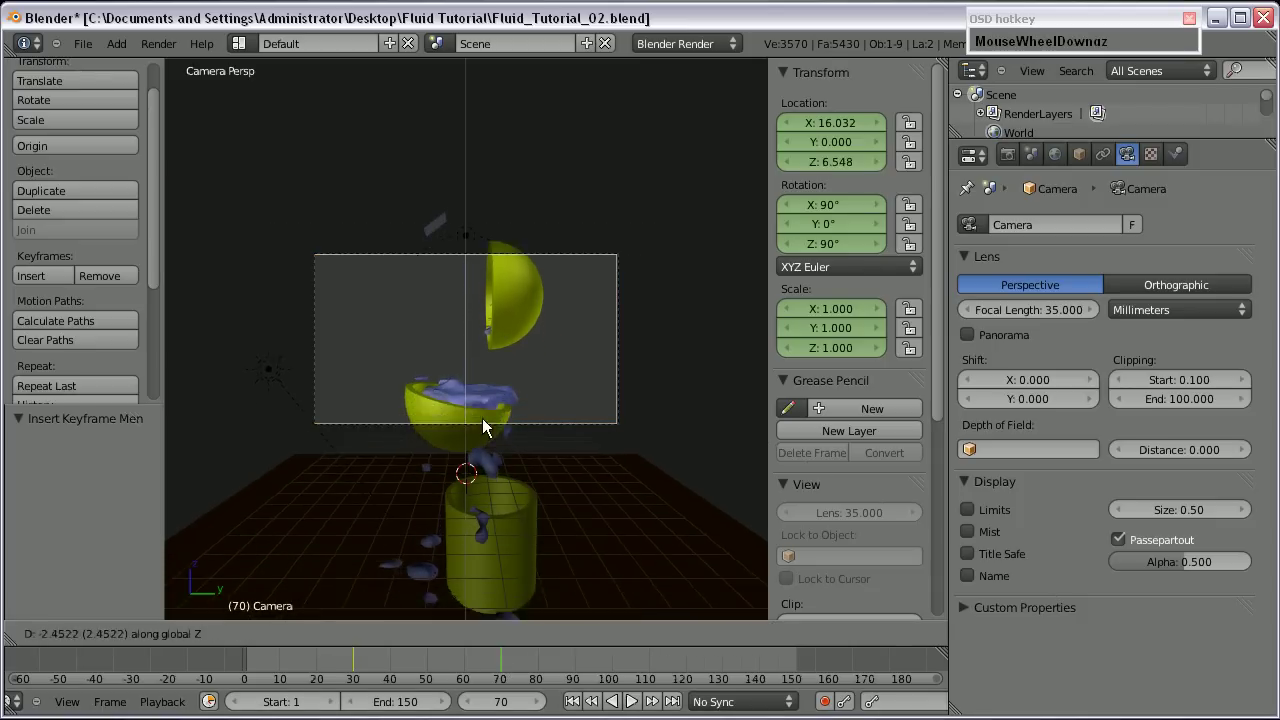
{"action": "left_click", "coordinate": [482, 617]}
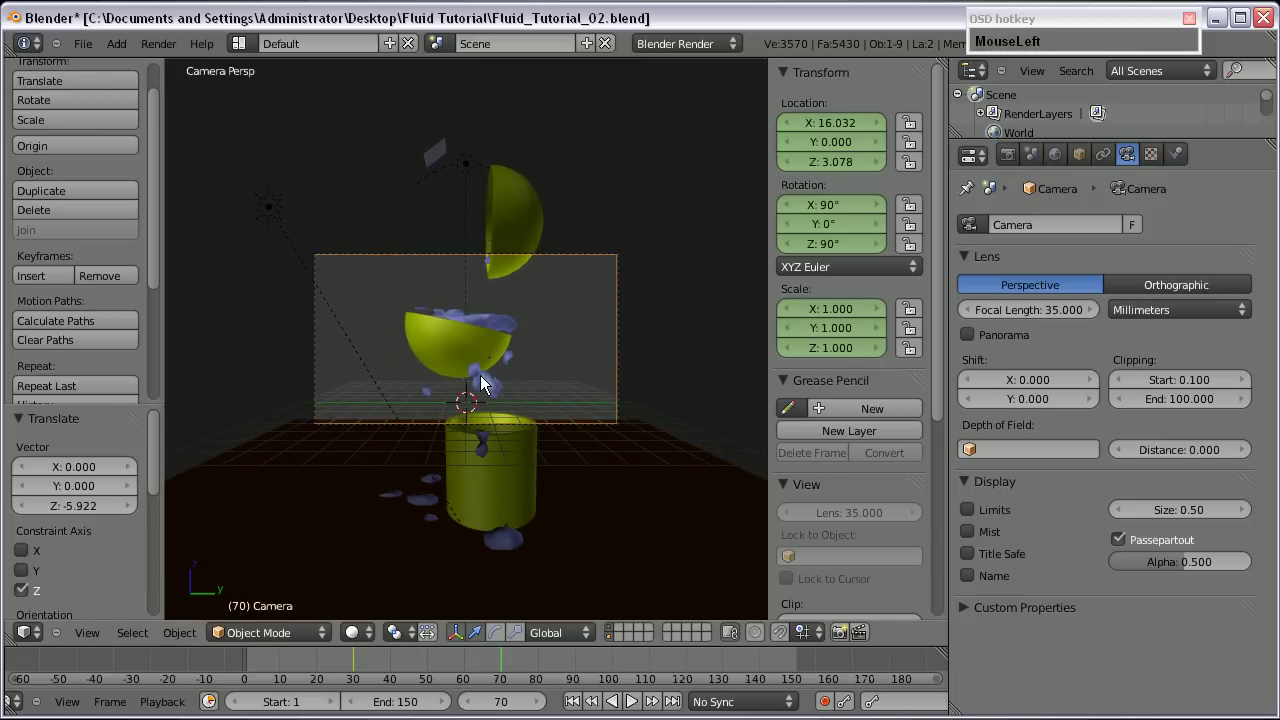
{"action": "key", "text": "i"}
{"action": "left_click_drag", "start_coordinate": [484, 383], "coordinate": [495, 348]}
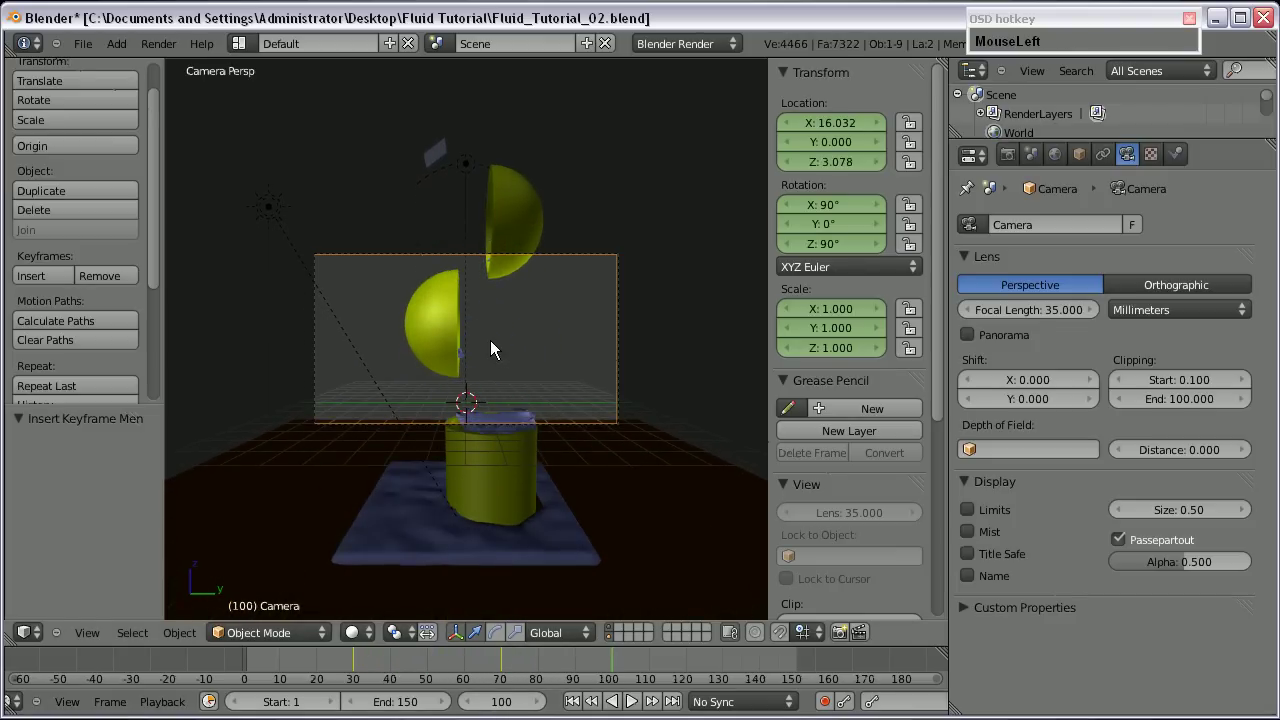
{"action": "type", "text": "q"}
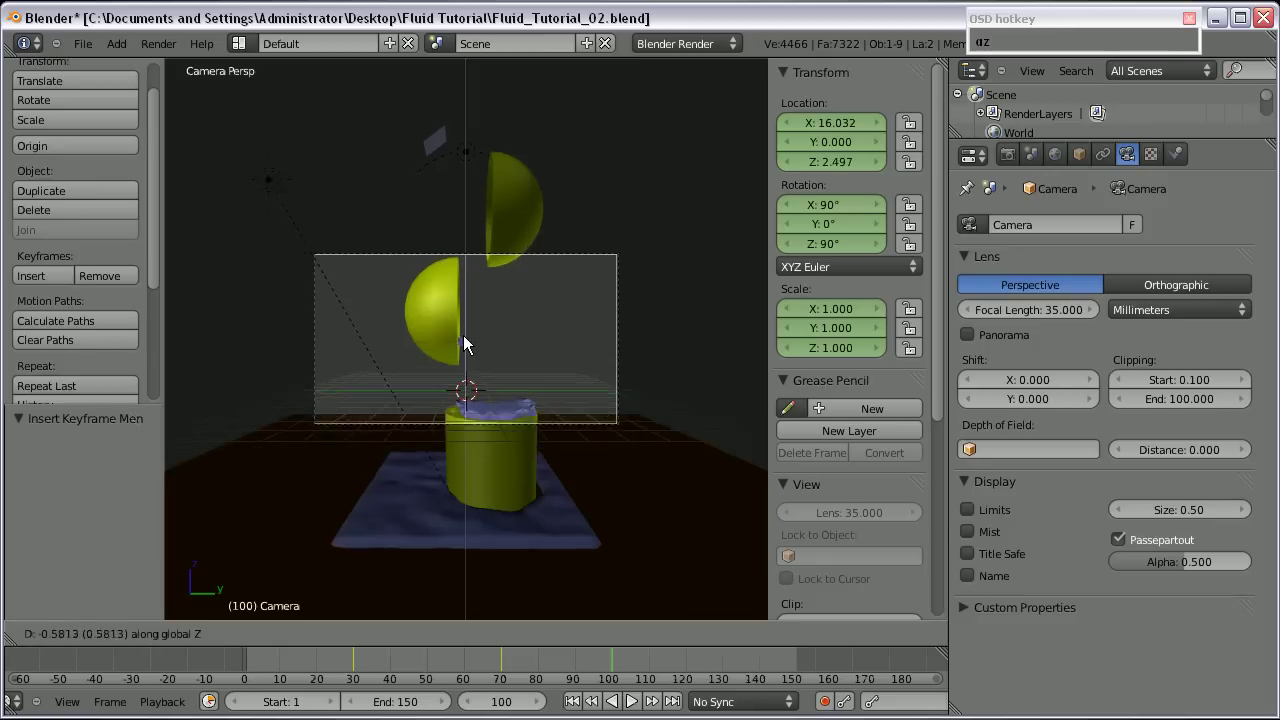
{"action": "left_click", "coordinate": [486, 591]}
{"action": "scroll", "scroll_direction": "up", "scroll_amount": 3}
{"action": "scroll", "scroll_direction": "down", "scroll_amount": 3}
{"action": "type", "text": "q"}
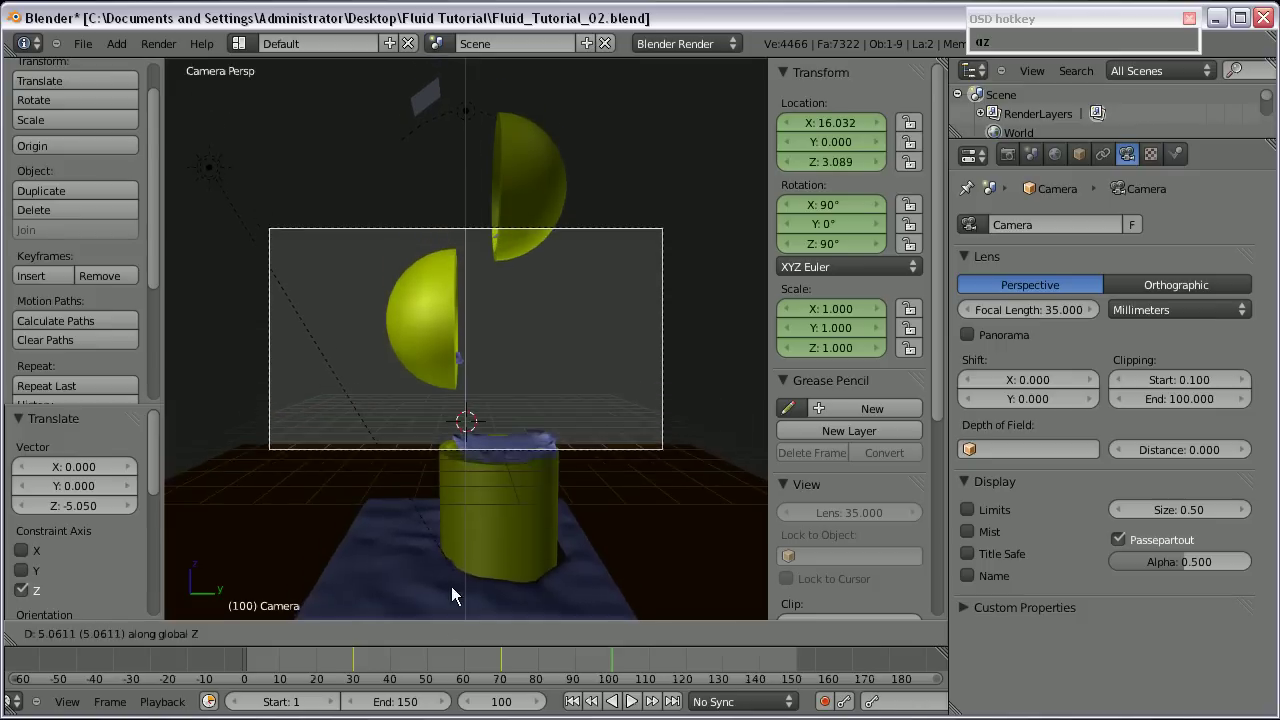
{"action": "left_click", "coordinate": [450, 522]}
Adjust the camera view with fly mode, scrub the frames and play the animation back.
{"action": "right_click", "coordinate": [398, 232]}
{"action": "key", "text": "shift+f"}
{"action": "left_click", "coordinate": [432, 323]}
{"action": "left_click_drag", "start_coordinate": [459, 432], "coordinate": [364, 511]}
{"action": "key", "text": "shift+f"}
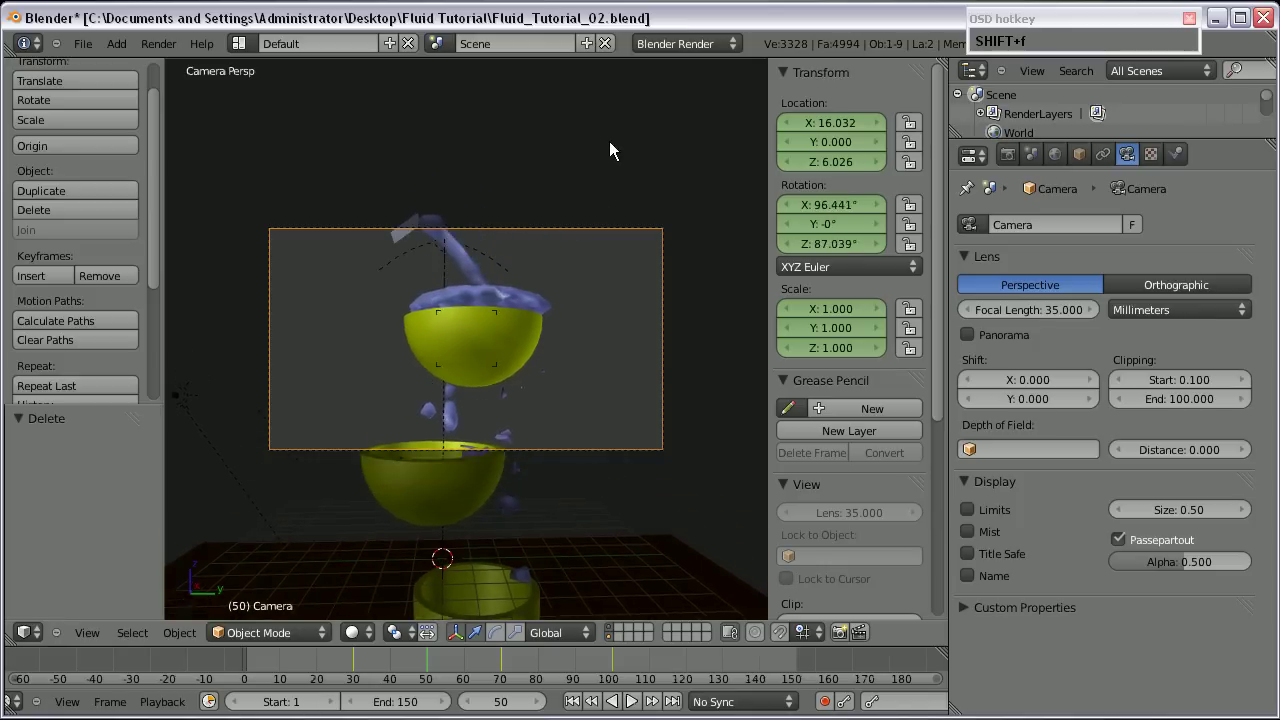
{"action": "left_click_drag", "start_coordinate": [481, 327], "coordinate": [421, 486]}
{"action": "key", "text": "ctrl+Left"}
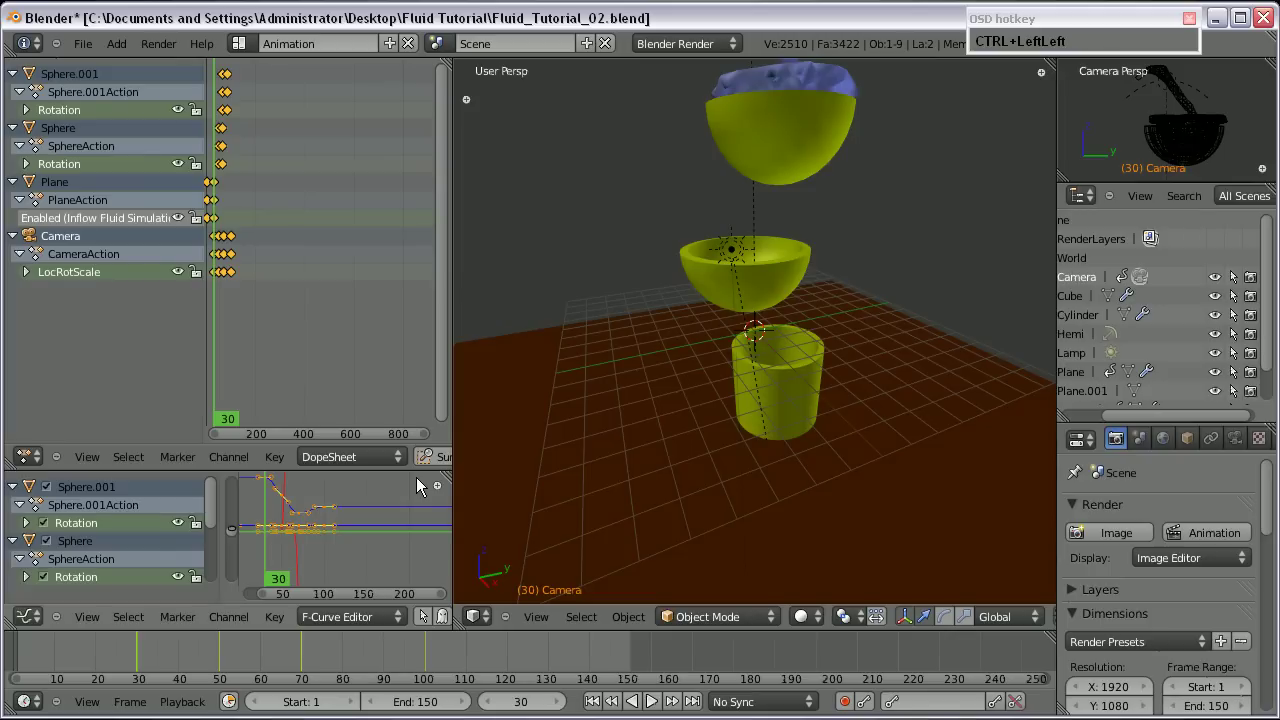
In the Animation screen's Dope Sheet, select the camera keyframes, shift them in time and play back.
{"action": "scroll", "scroll_direction": "down", "scroll_amount": 3}
{"action": "middle_click", "coordinate": [428, 468]}
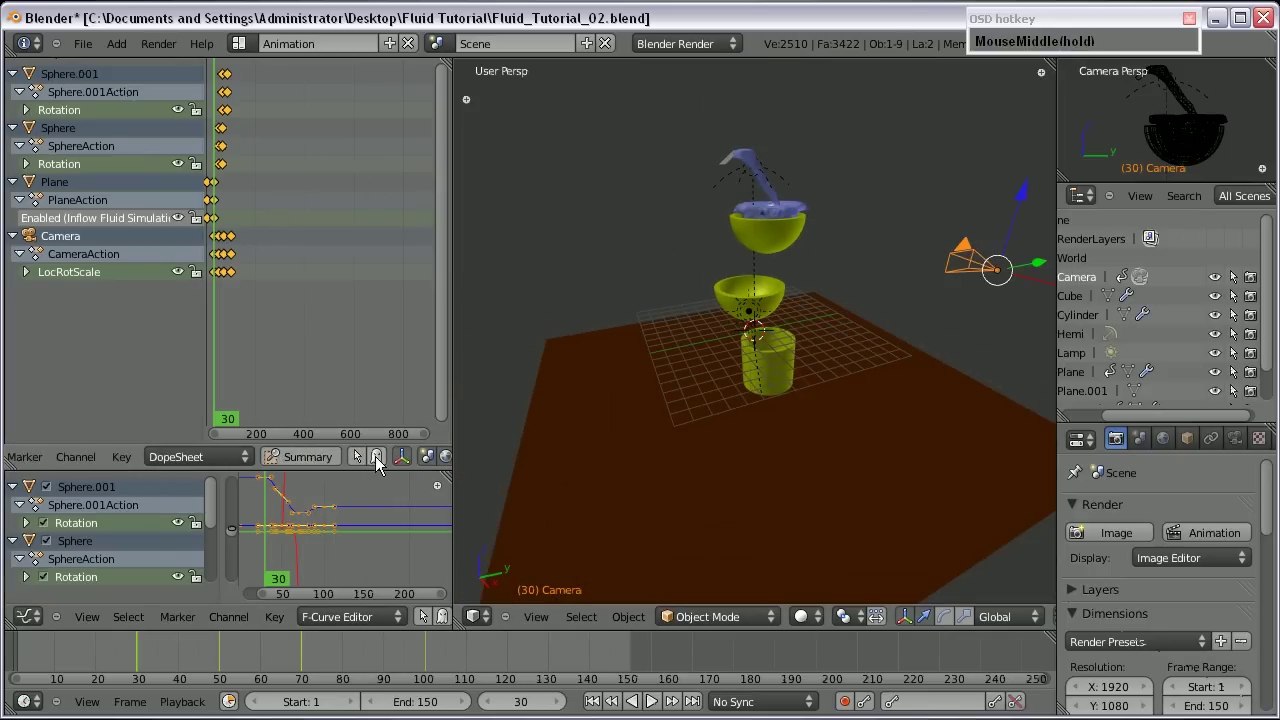
{"action": "left_click", "coordinate": [364, 460]}
{"action": "scroll", "scroll_direction": "up", "scroll_amount": 3}
{"action": "middle_click", "coordinate": [246, 185]}
{"action": "scroll", "scroll_direction": "up", "scroll_amount": 3}
{"action": "right_click", "coordinate": [319, 112]}
{"action": "scroll", "scroll_direction": "up", "scroll_amount": 3}
{"action": "scroll", "scroll_direction": "up", "scroll_amount": 3}
{"action": "left_click", "coordinate": [232, 120]}
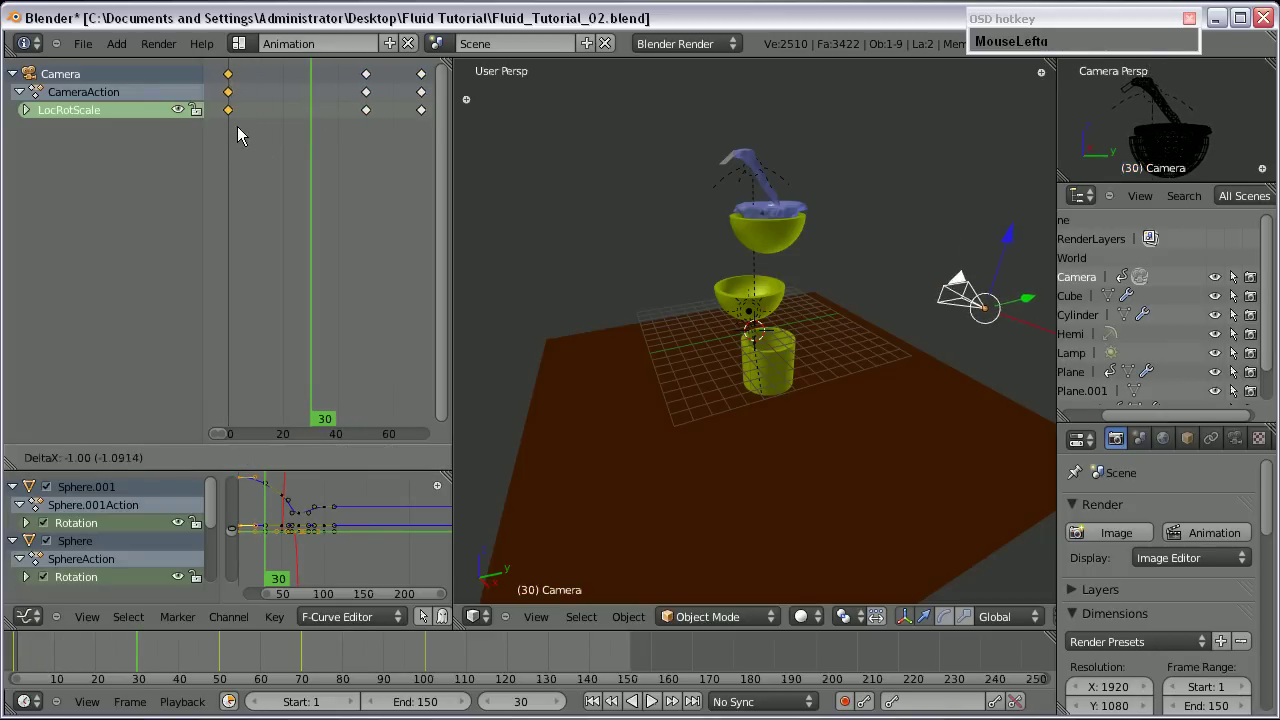
{"action": "scroll", "scroll_direction": "down", "scroll_amount": 3}
{"action": "scroll", "scroll_direction": "up", "scroll_amount": 3}
{"action": "key", "text": "KP_0"}
{"action": "left_click", "coordinate": [412, 668]}
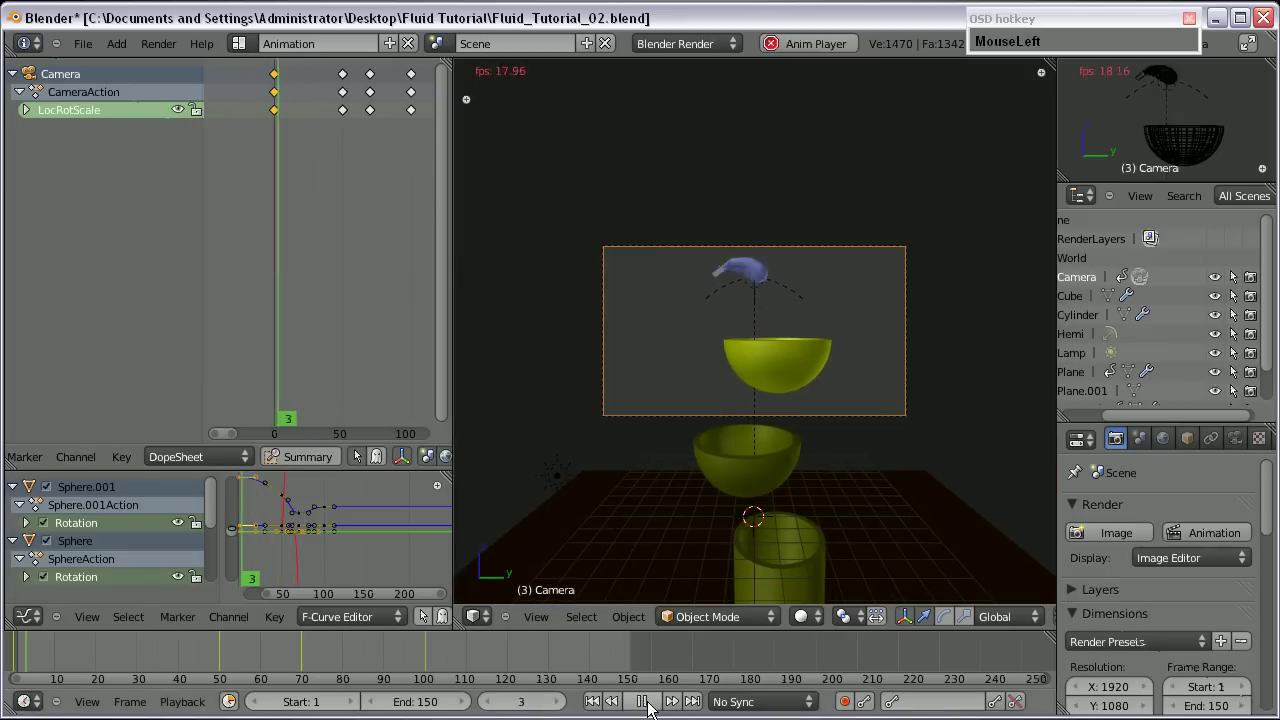
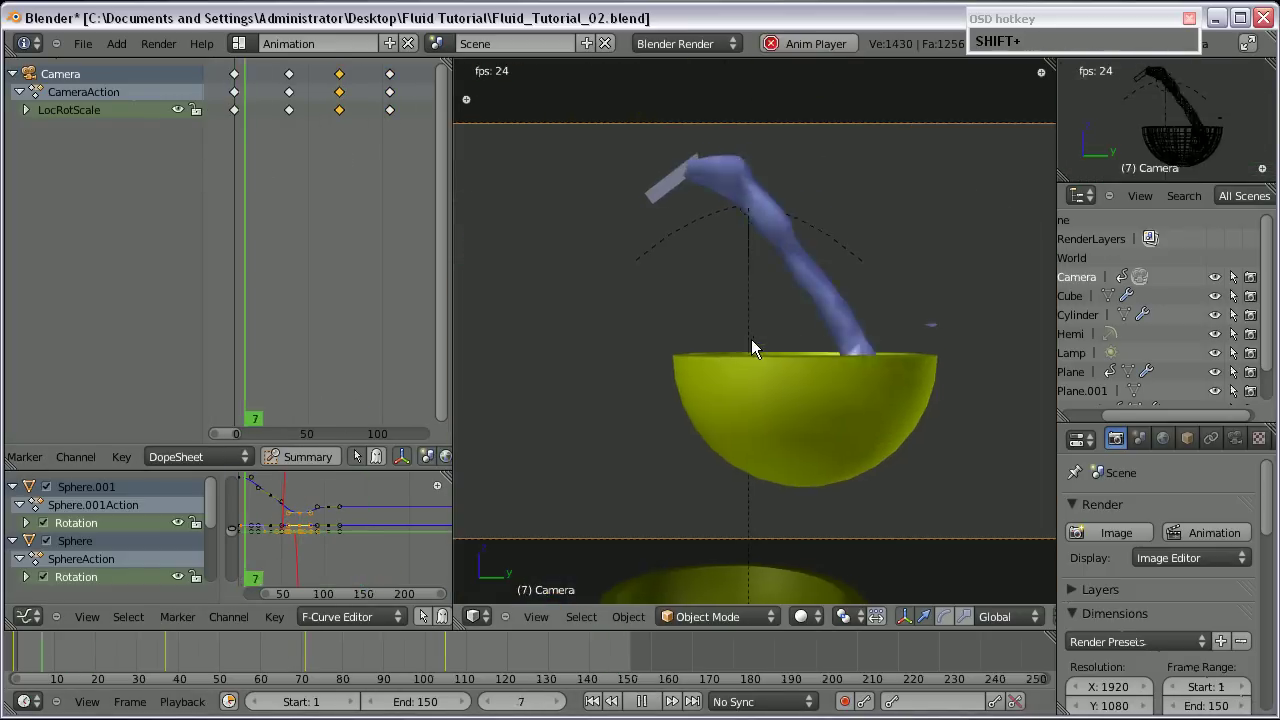
Preview the 3D view full-window, replay the animation and test-render frame 68, then cancel it.
{"action": "key", "text": "shift+space"}
{"action": "scroll", "scroll_direction": "down", "scroll_amount": 3}
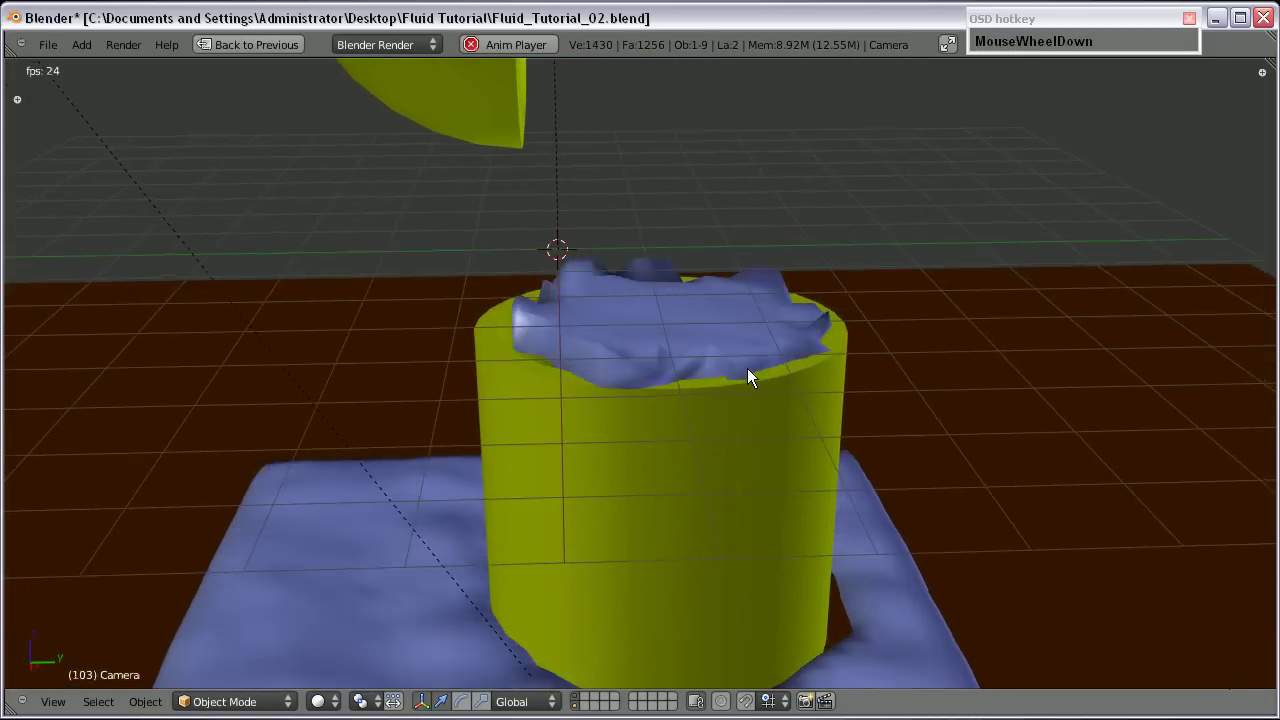
{"action": "key", "text": "shift+space"}
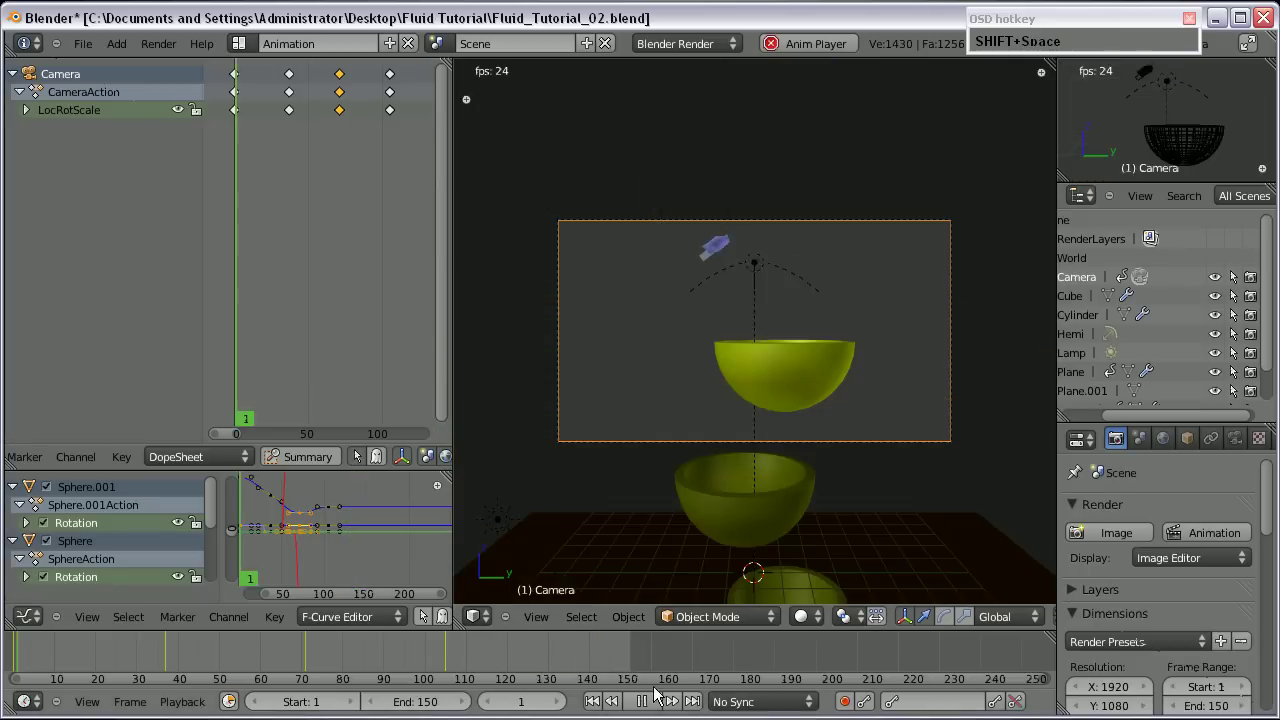
{"action": "left_click", "coordinate": [648, 704]}
{"action": "key", "text": "F12"}
{"action": "scroll", "scroll_direction": "down", "scroll_amount": 3}
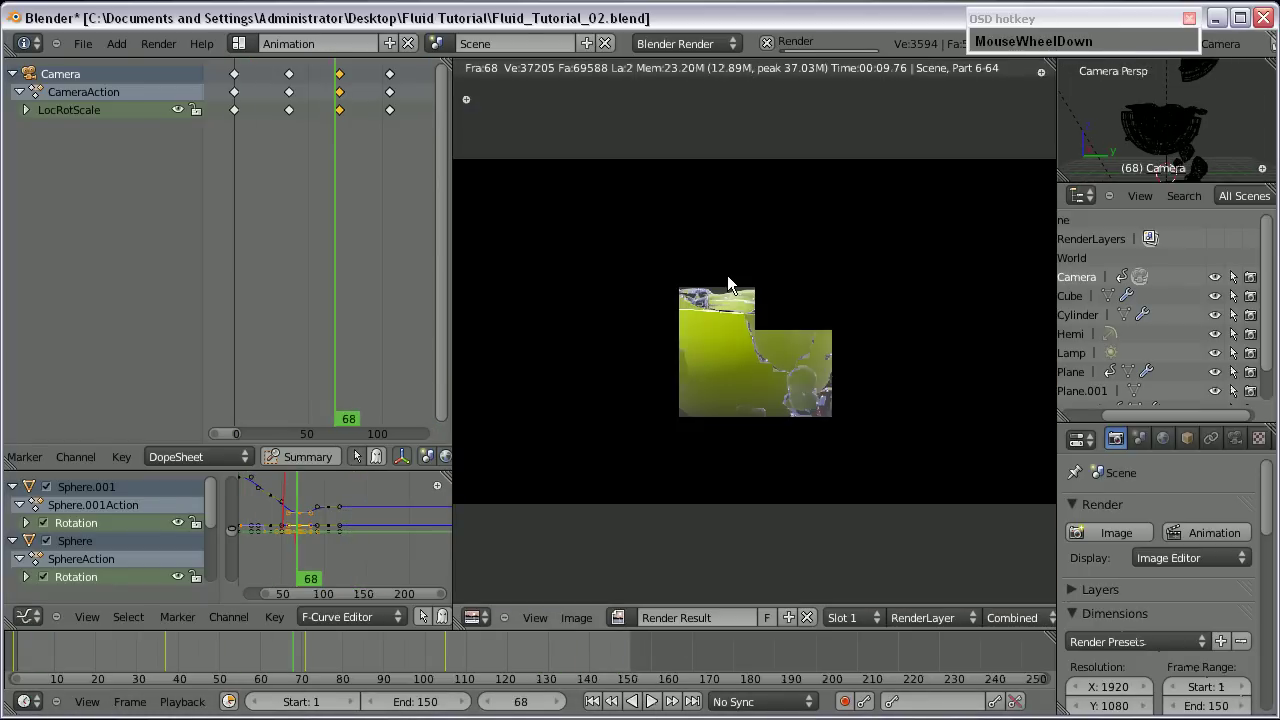
{"action": "scroll", "scroll_direction": "up", "scroll_amount": 3}
{"action": "scroll", "scroll_direction": "down", "scroll_amount": 3}
{"action": "scroll", "scroll_direction": "up", "scroll_amount": 3}
{"action": "key", "text": "Escape"}
Return the scene to the Default screen layout.
{"action": "middle_click", "coordinate": [699, 356]}
{"action": "scroll", "scroll_direction": "down", "scroll_amount": 3}
{"action": "middle_click", "coordinate": [649, 299]}
{"action": "scroll", "scroll_direction": "up", "scroll_amount": 3}
{"action": "key", "text": "ctrl+Right"}
{"action": "key", "text": "ctrl+Right"}
{"action": "middle_click", "coordinate": [496, 395]}
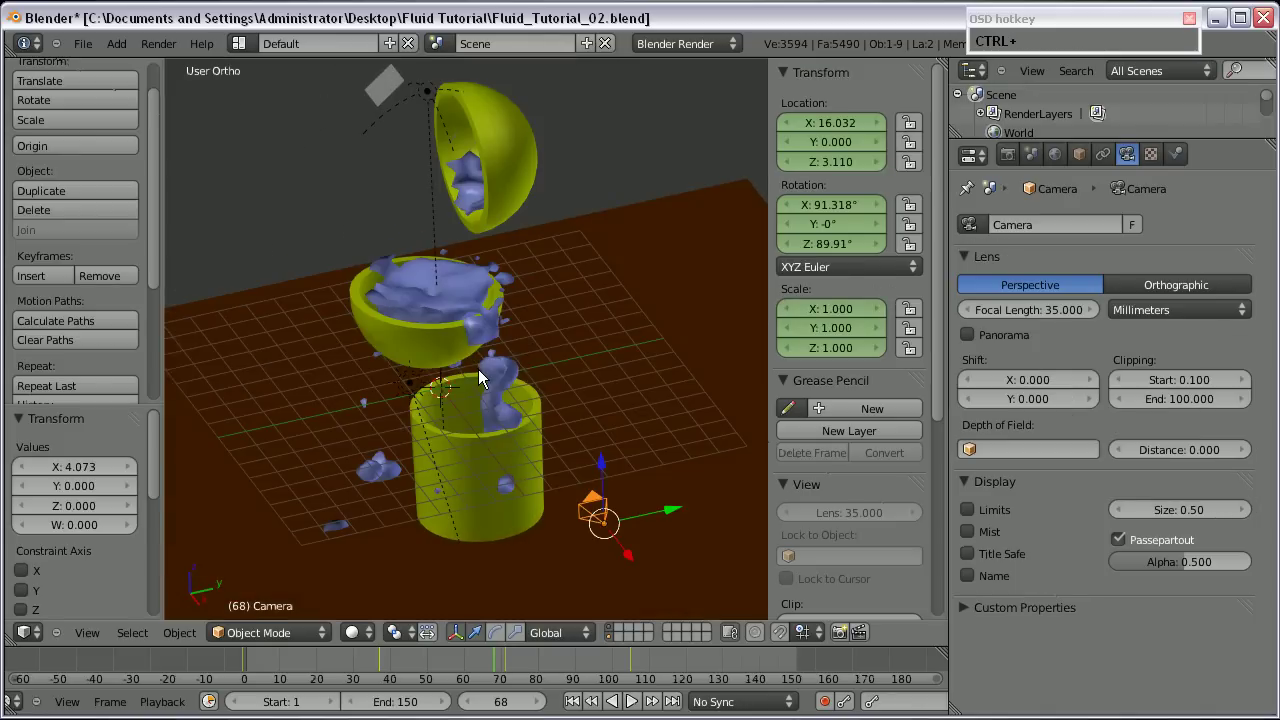
Select the fluid domain cube, show its Fluid physics settings and make the walls free slip.
{"action": "left_click", "coordinate": [482, 377]}
{"action": "scroll", "scroll_direction": "up", "scroll_amount": 3}
{"action": "right_click", "coordinate": [434, 302]}
{"action": "scroll", "scroll_direction": "up", "scroll_amount": 3}
{"action": "scroll", "scroll_direction": "down", "scroll_amount": 3}
{"action": "left_click", "coordinate": [970, 475]}
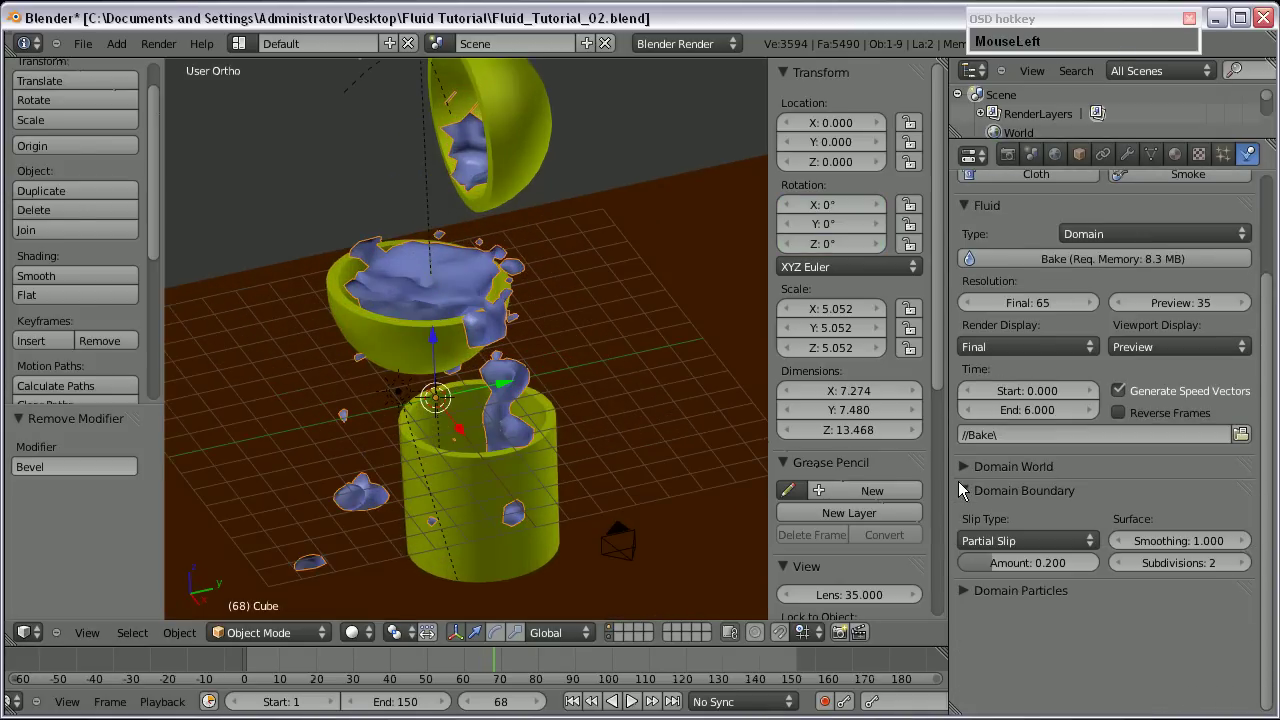
{"action": "key", "text": "KP_2"}
{"action": "key", "text": "Return"}
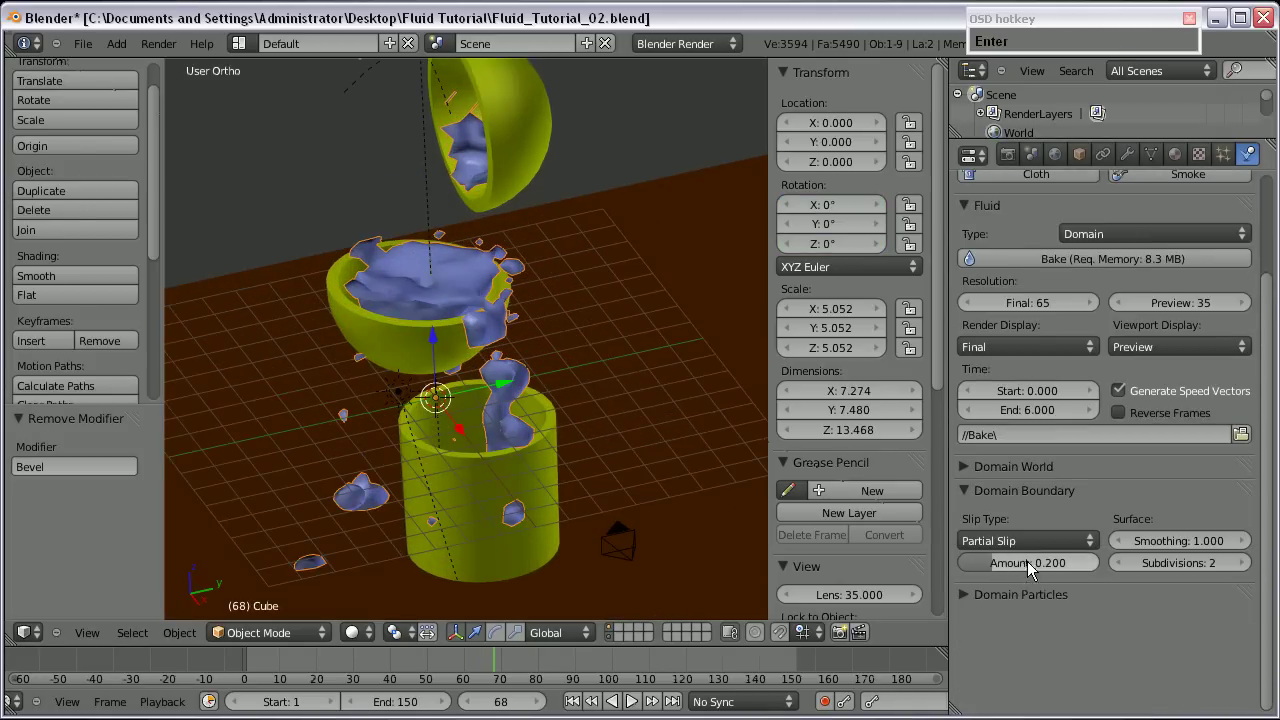
{"action": "left_click", "coordinate": [1035, 553]}
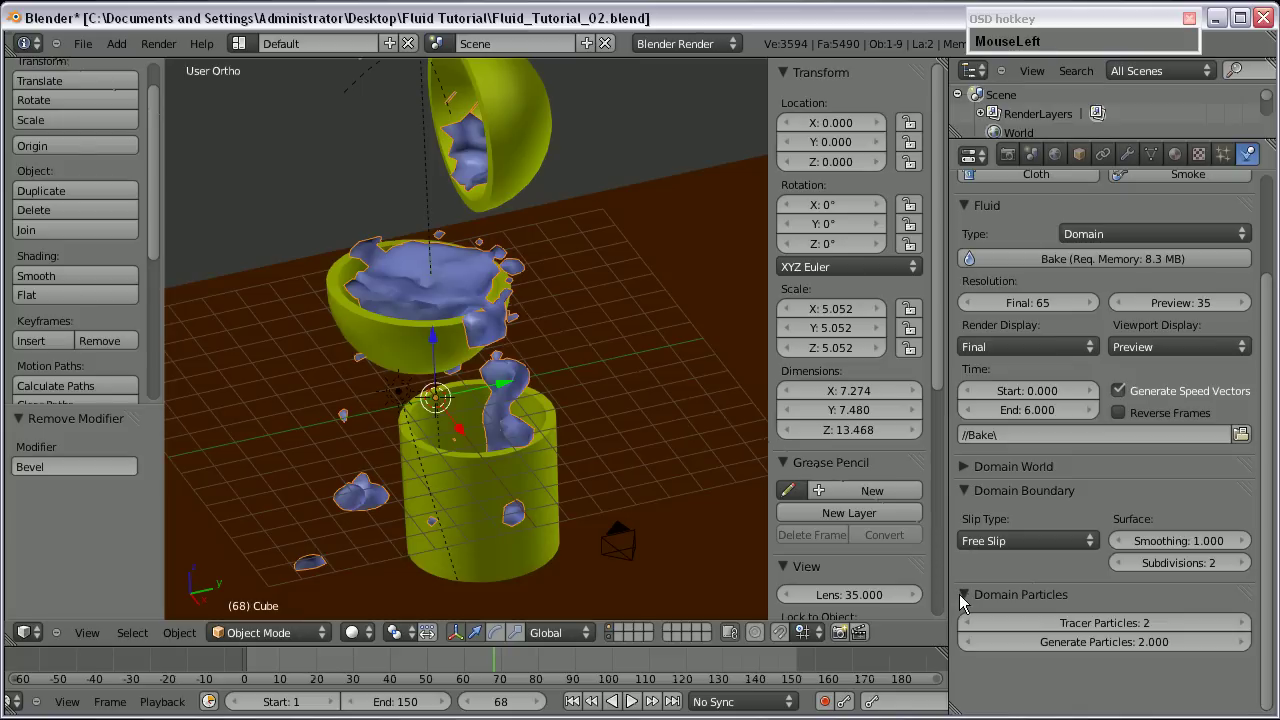
Set the domain's final resolution to 100, with preview 35, and orbit to inspect the baked water.
{"action": "scroll", "scroll_direction": "up", "scroll_amount": 3}
{"action": "left_click_drag", "start_coordinate": [1037, 340], "coordinate": [1031, 326]}
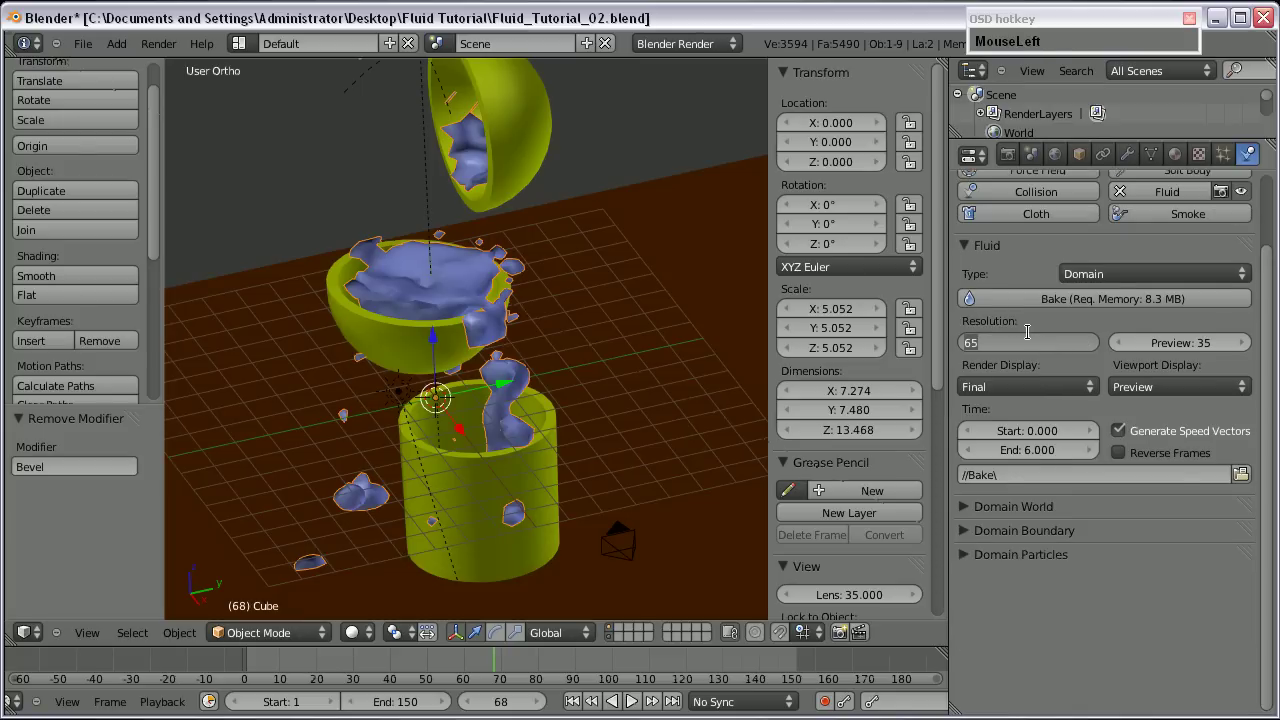
{"action": "key", "text": "KP_1"}
{"action": "key", "text": "KP_0"}
{"action": "key", "text": "Return"}
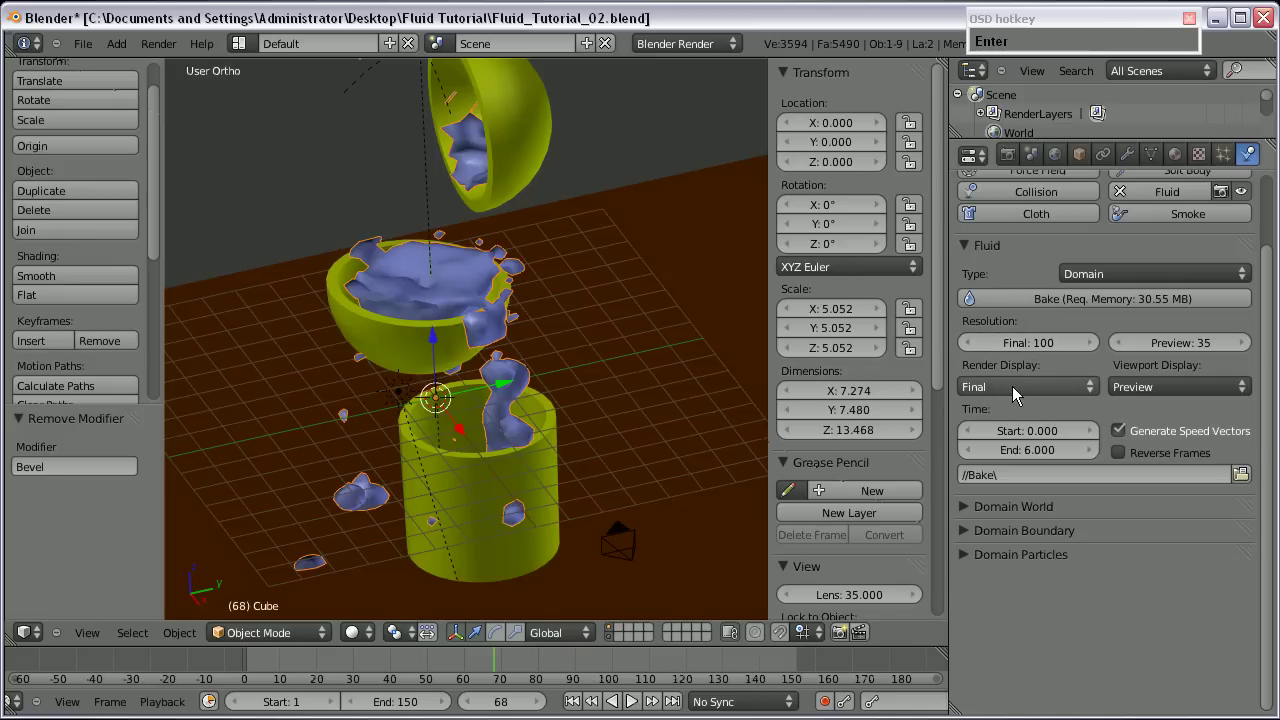
{"action": "scroll", "scroll_direction": "up", "scroll_amount": 3}
{"action": "left_click", "coordinate": [964, 516]}
{"action": "scroll", "scroll_direction": "up", "scroll_amount": 3}
{"action": "middle_click", "coordinate": [581, 426]}
{"action": "scroll", "scroll_direction": "up", "scroll_amount": 3}
{"action": "middle_click", "coordinate": [454, 427]}
{"action": "middle_click", "coordinate": [315, 426]}
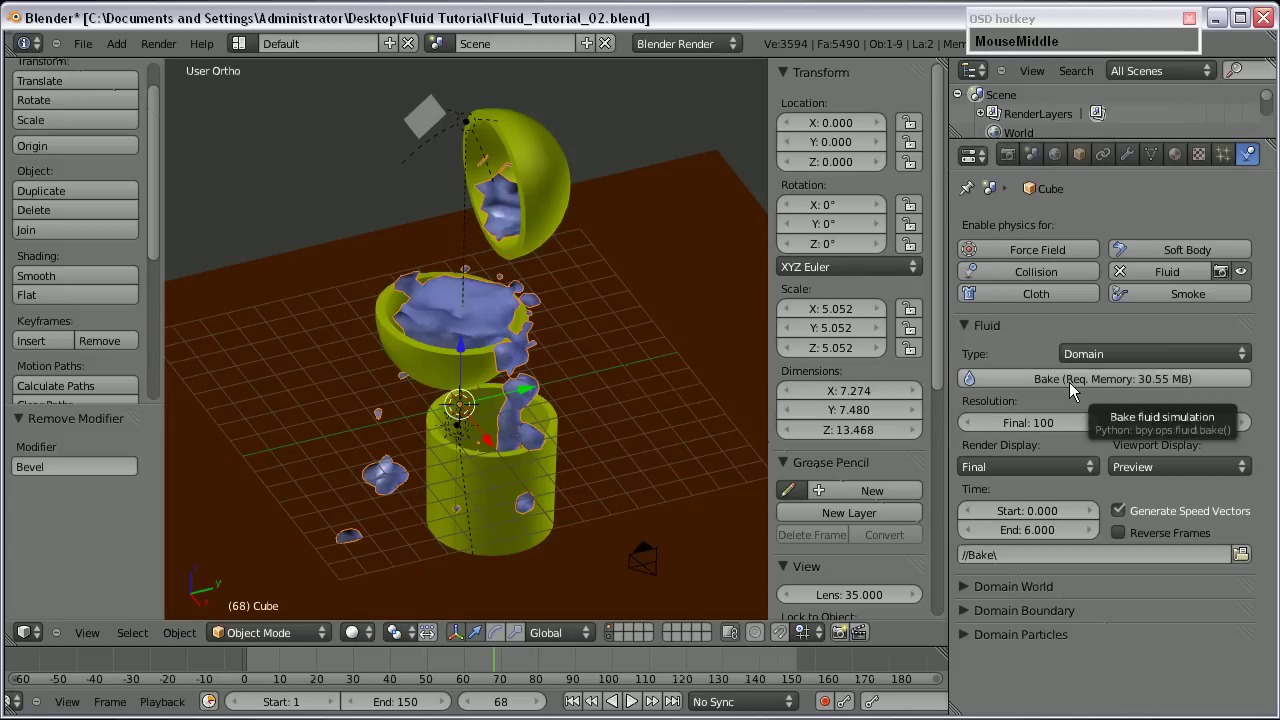
Re-bake the fluid simulation at preview resolution 45 and orbit to inspect the result.
{"action": "left_click", "coordinate": [1077, 390]}
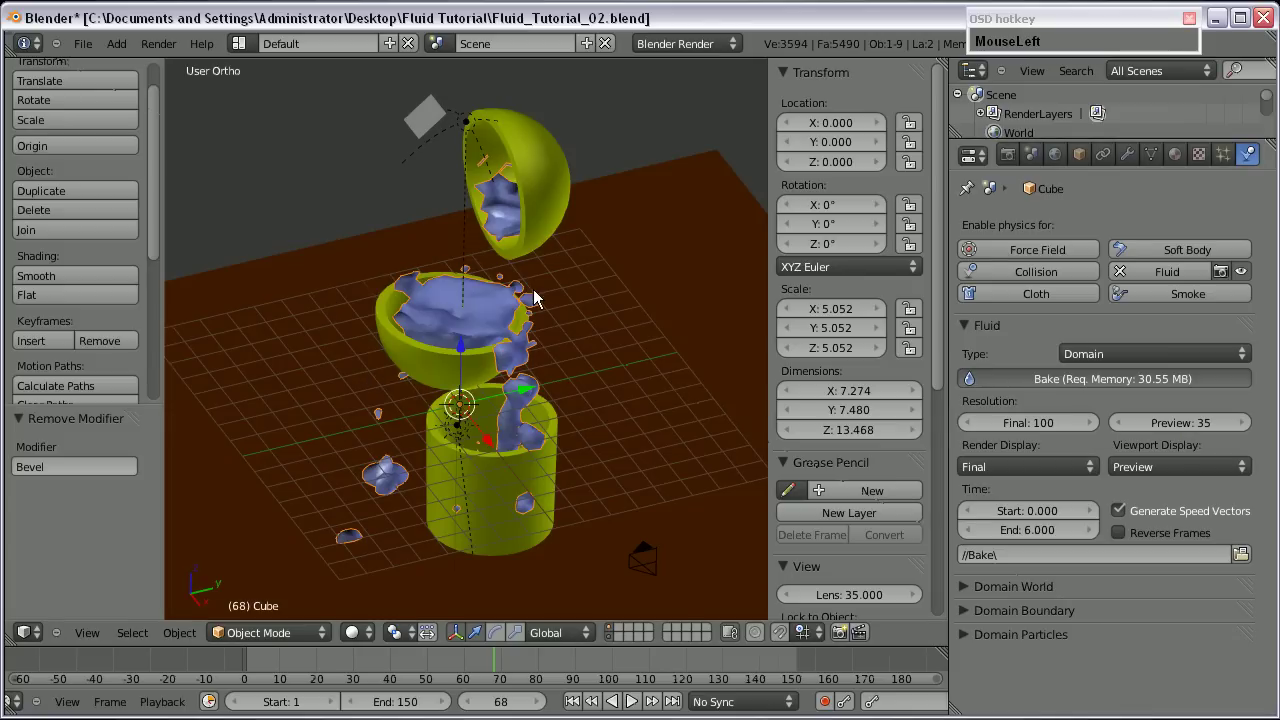
{"action": "scroll", "scroll_direction": "up", "scroll_amount": 3}
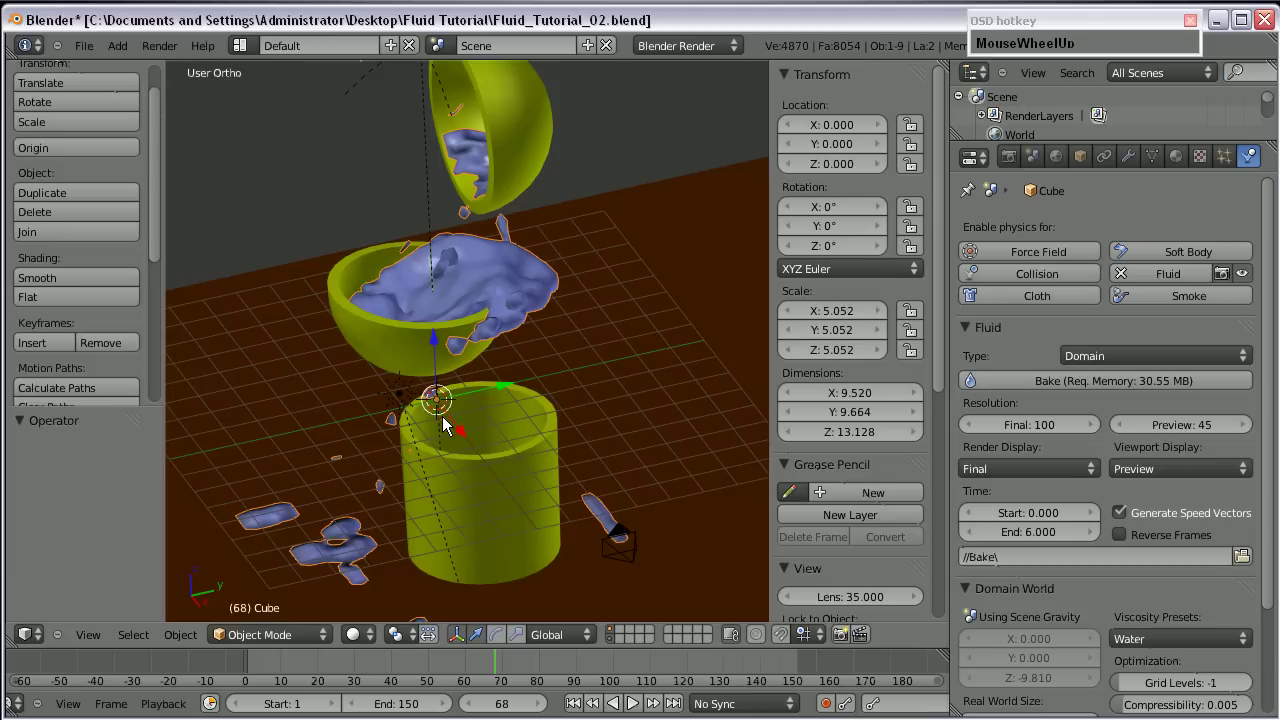
{"action": "scroll", "scroll_direction": "up", "scroll_amount": 3}
{"action": "left_click_drag", "start_coordinate": [475, 361], "coordinate": [493, 363]}
{"action": "scroll", "scroll_direction": "down", "scroll_amount": 3}
{"action": "scroll", "scroll_direction": "up", "scroll_amount": 3}
{"action": "left_click_drag", "start_coordinate": [448, 331], "coordinate": [466, 354]}
{"action": "scroll", "scroll_direction": "down", "scroll_amount": 3}
{"action": "middle_click", "coordinate": [446, 411]}
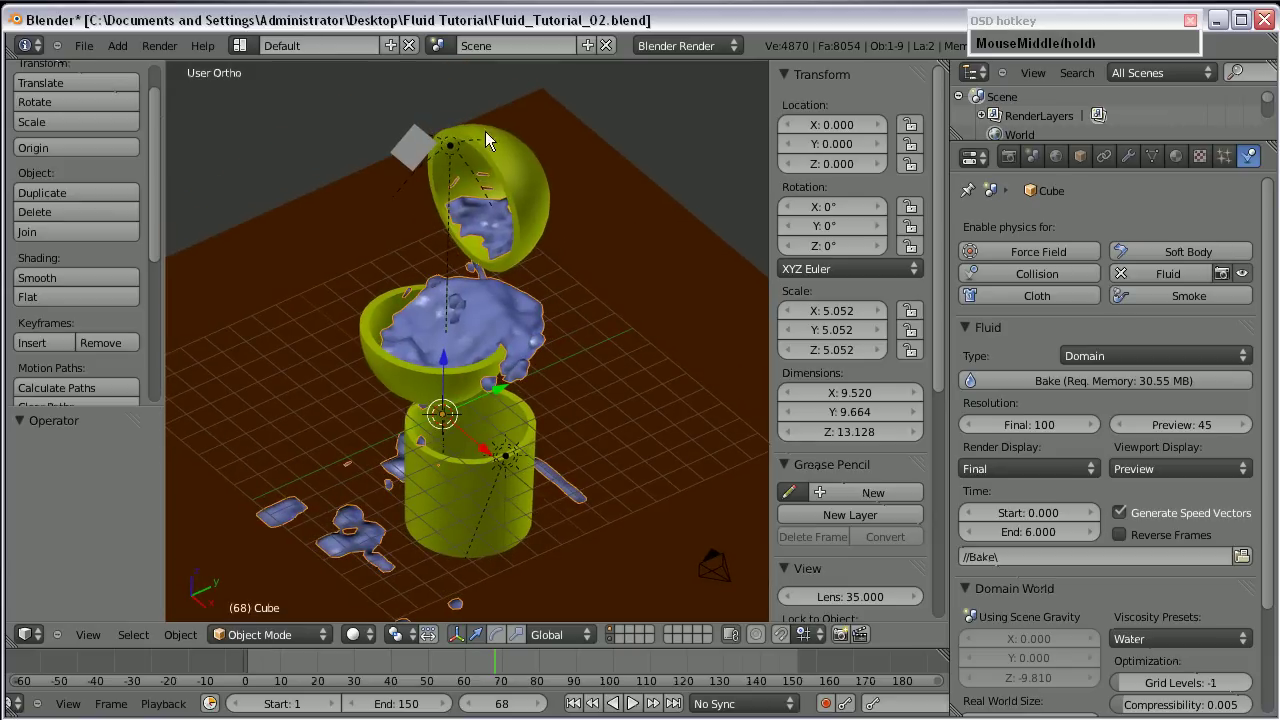
Select the inflow plane above the bowls and move it to another, hidden layer.
{"action": "right_click", "coordinate": [435, 133]}
{"action": "scroll", "scroll_direction": "up", "scroll_amount": 3}
{"action": "scroll", "scroll_direction": "down", "scroll_amount": 3}
{"action": "middle_click", "coordinate": [424, 156]}
{"action": "key", "text": "m"}
{"action": "left_click", "coordinate": [593, 219]}
{"action": "scroll", "scroll_direction": "down", "scroll_amount": 3}
{"action": "left_click_drag", "start_coordinate": [436, 413], "coordinate": [434, 394]}
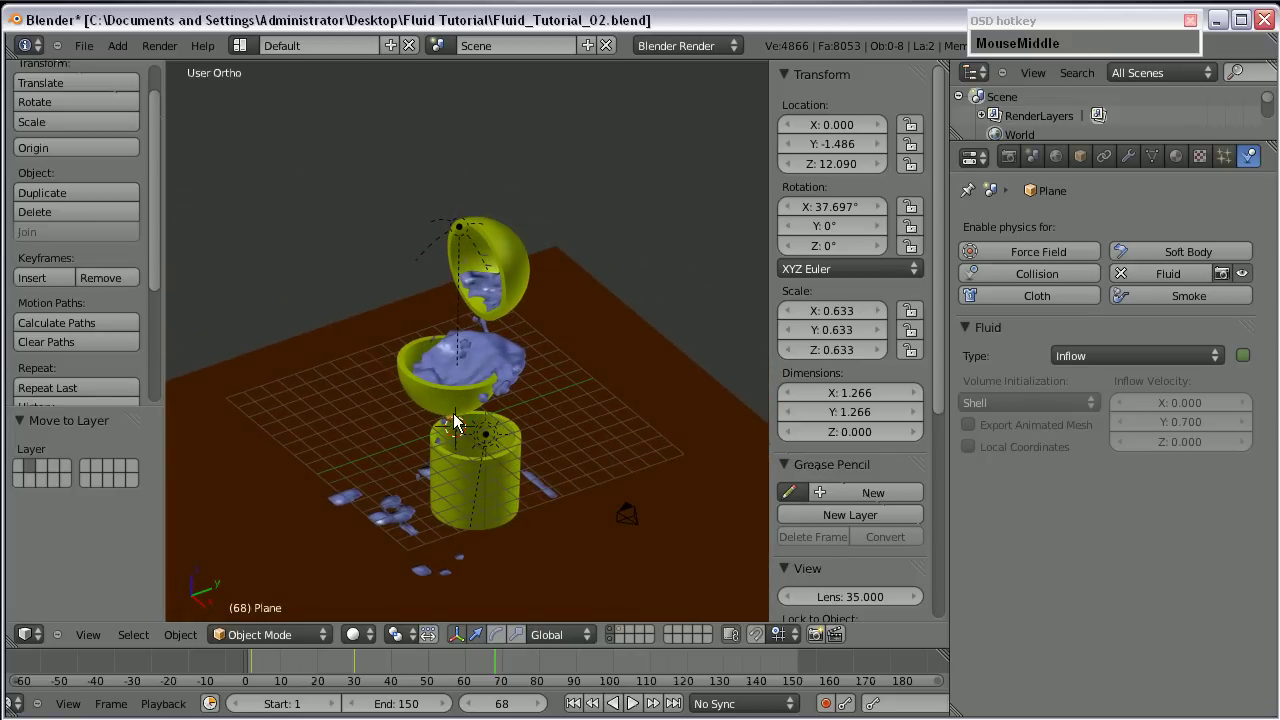
Look through the camera, set the timeline to frame 61 and render it as a still image.
{"action": "key", "text": "KP_3"}
{"action": "middle_click", "coordinate": [484, 339]}
{"action": "middle_click", "coordinate": [449, 362]}
{"action": "scroll", "scroll_direction": "down", "scroll_amount": 3}
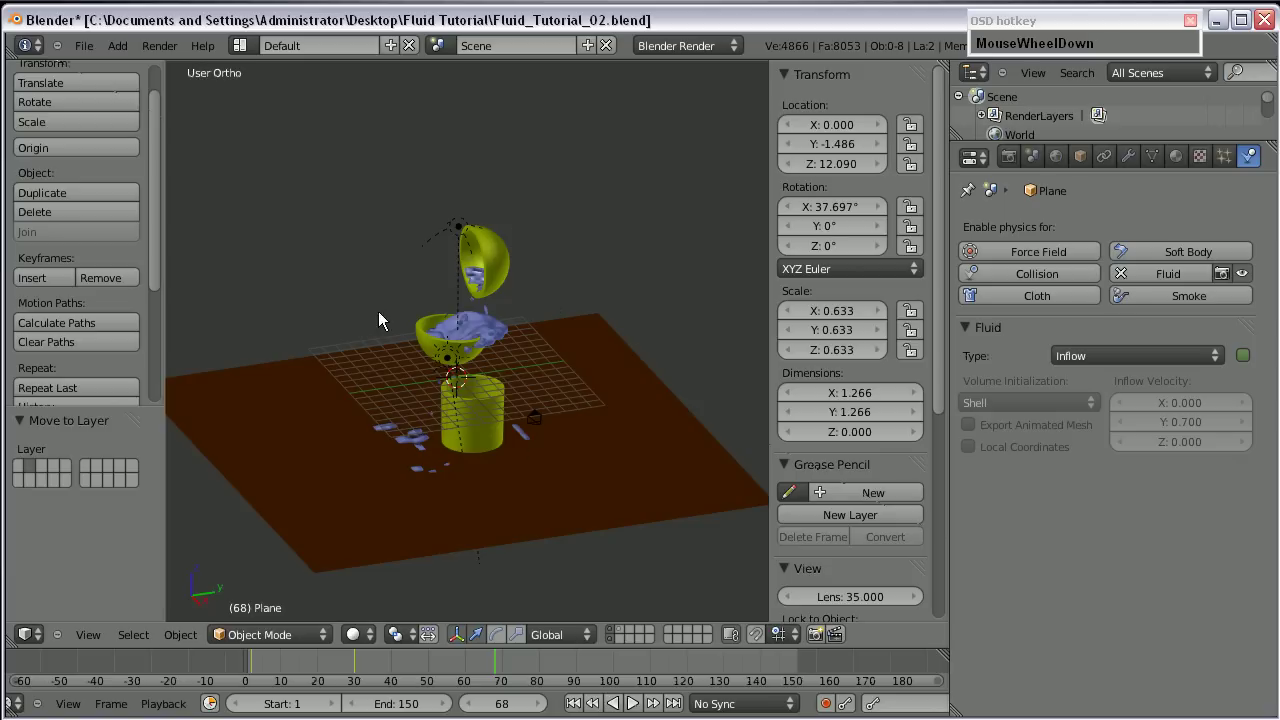
{"action": "key", "text": "KP_0"}
{"action": "left_click_drag", "start_coordinate": [257, 677], "coordinate": [474, 639]}
{"action": "key", "text": "F12"}
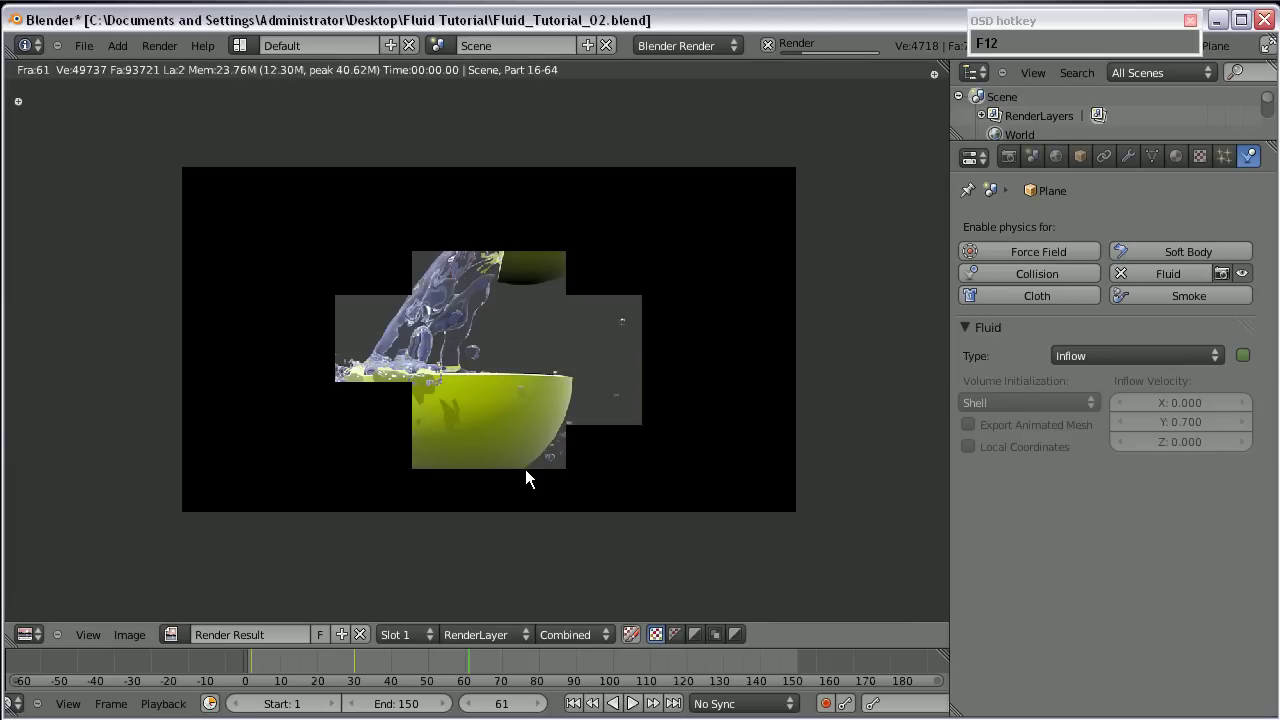
Select the upper bowl Sphere.001 and enable Receive Transparent in its material's Shadow settings.
{"action": "scroll", "scroll_direction": "up", "scroll_amount": 3}
{"action": "left_click", "coordinate": [588, 247]}
{"action": "right_click", "coordinate": [522, 283]}
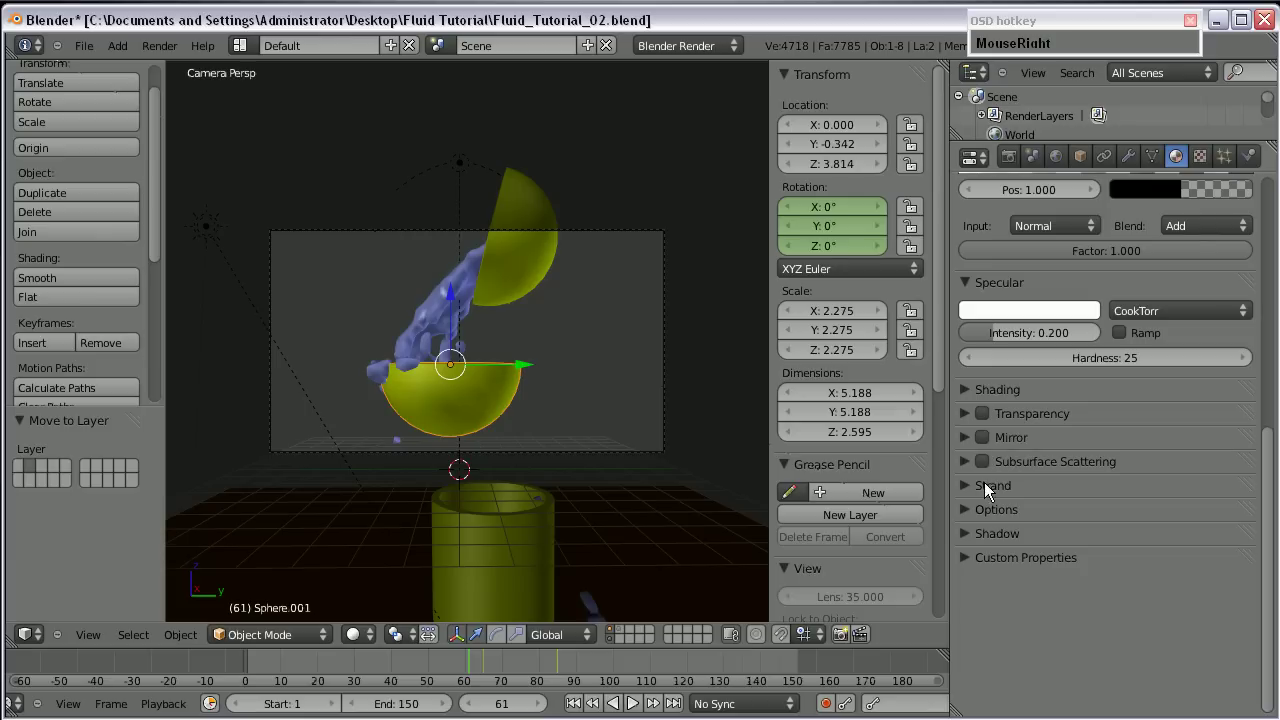
{"action": "left_click", "coordinate": [1177, 159]}
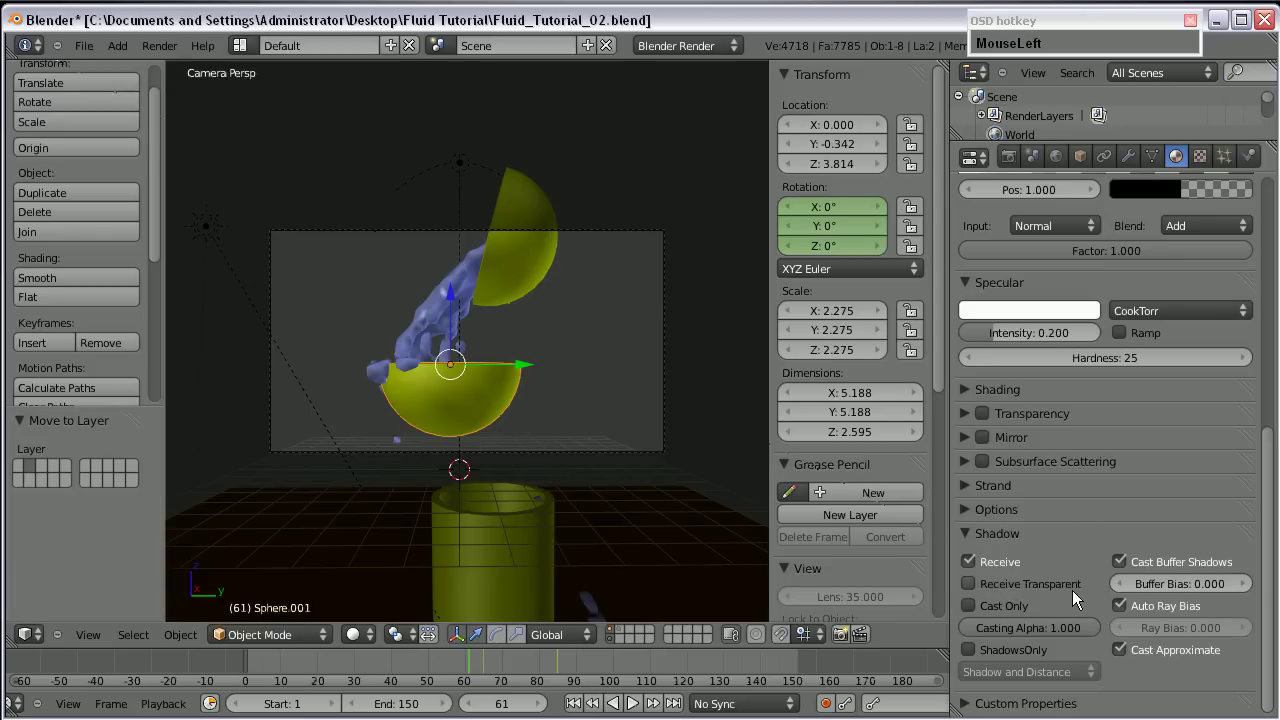
{"action": "scroll", "scroll_direction": "up", "scroll_amount": 3}
{"action": "middle_click", "coordinate": [425, 403]}
{"action": "scroll", "scroll_direction": "up", "scroll_amount": 3}
{"action": "scroll", "scroll_direction": "down", "scroll_amount": 3}
Re-render frame 61 and compare the result between render Slot 1 and Slot 2.
{"action": "key", "text": "KP_0"}
{"action": "scroll", "scroll_direction": "up", "scroll_amount": 3}
{"action": "left_click", "coordinate": [704, 366]}
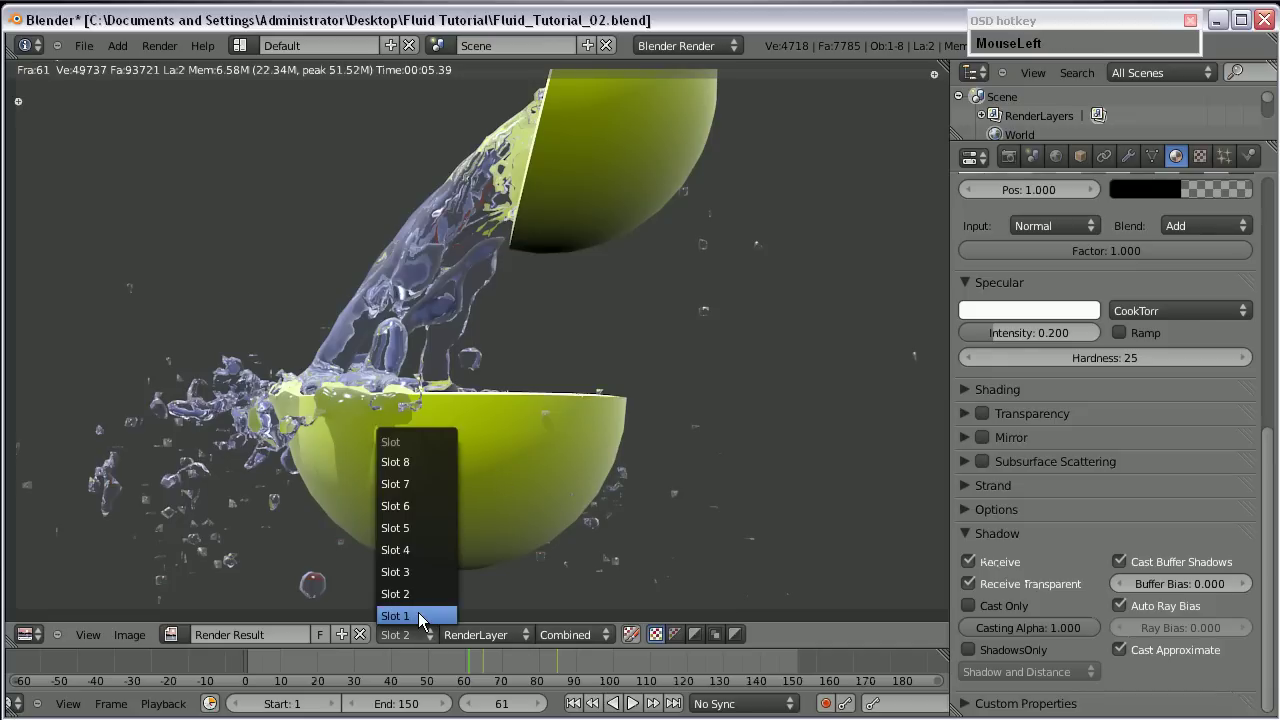
{"action": "scroll", "scroll_direction": "up", "scroll_amount": 3}
{"action": "scroll", "scroll_direction": "down", "scroll_amount": 3}
{"action": "scroll", "scroll_direction": "up", "scroll_amount": 3}
{"action": "scroll", "scroll_direction": "down", "scroll_amount": 3}
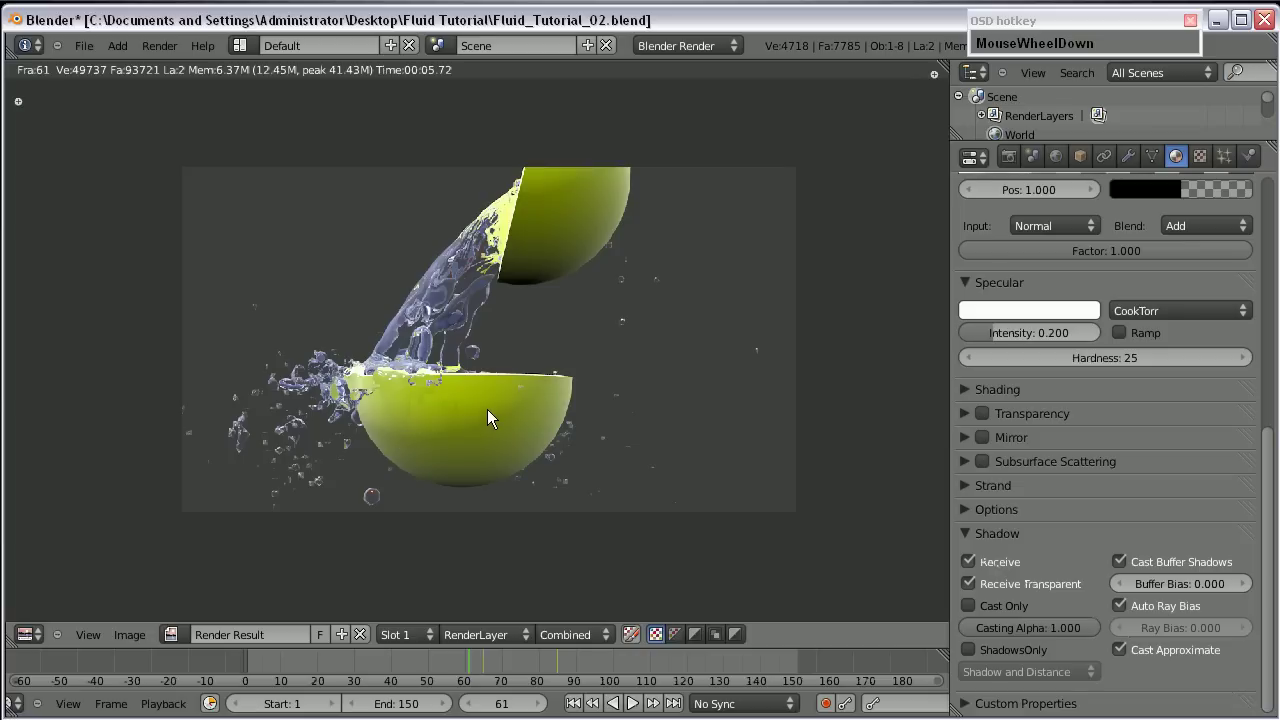
{"action": "key", "text": "Escape"}
Return to the 3D scene and orbit around the tipped bowls.
{"action": "scroll", "scroll_direction": "down", "scroll_amount": 3}
{"action": "middle_click", "coordinate": [446, 421]}
{"action": "scroll", "scroll_direction": "down", "scroll_amount": 3}
{"action": "scroll", "scroll_direction": "up", "scroll_amount": 3}
{"action": "middle_click", "coordinate": [486, 393]}
{"action": "scroll", "scroll_direction": "up", "scroll_amount": 3}
{"action": "middle_click", "coordinate": [580, 471]}
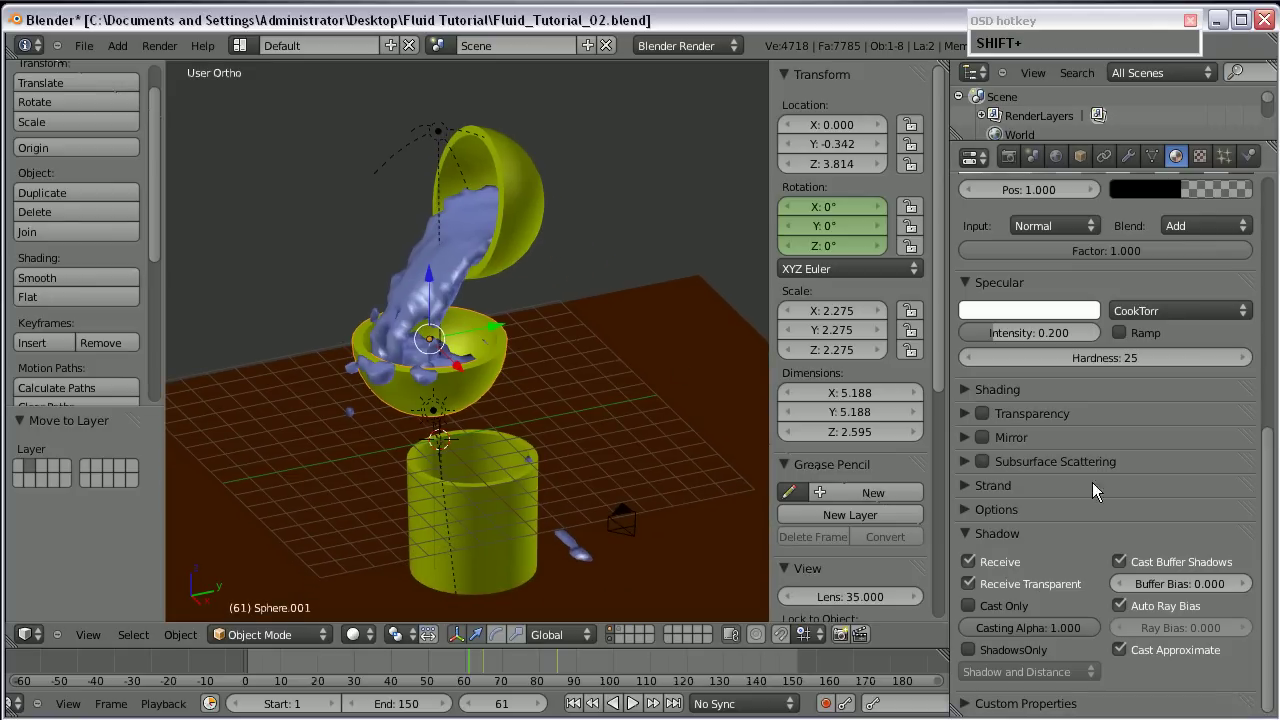
Set the render resolution to 1280×720 at 100% in the scene's Render settings.
{"action": "left_click", "coordinate": [977, 538]}
{"action": "scroll", "scroll_direction": "up", "scroll_amount": 3}
{"action": "left_click", "coordinate": [1013, 161]}
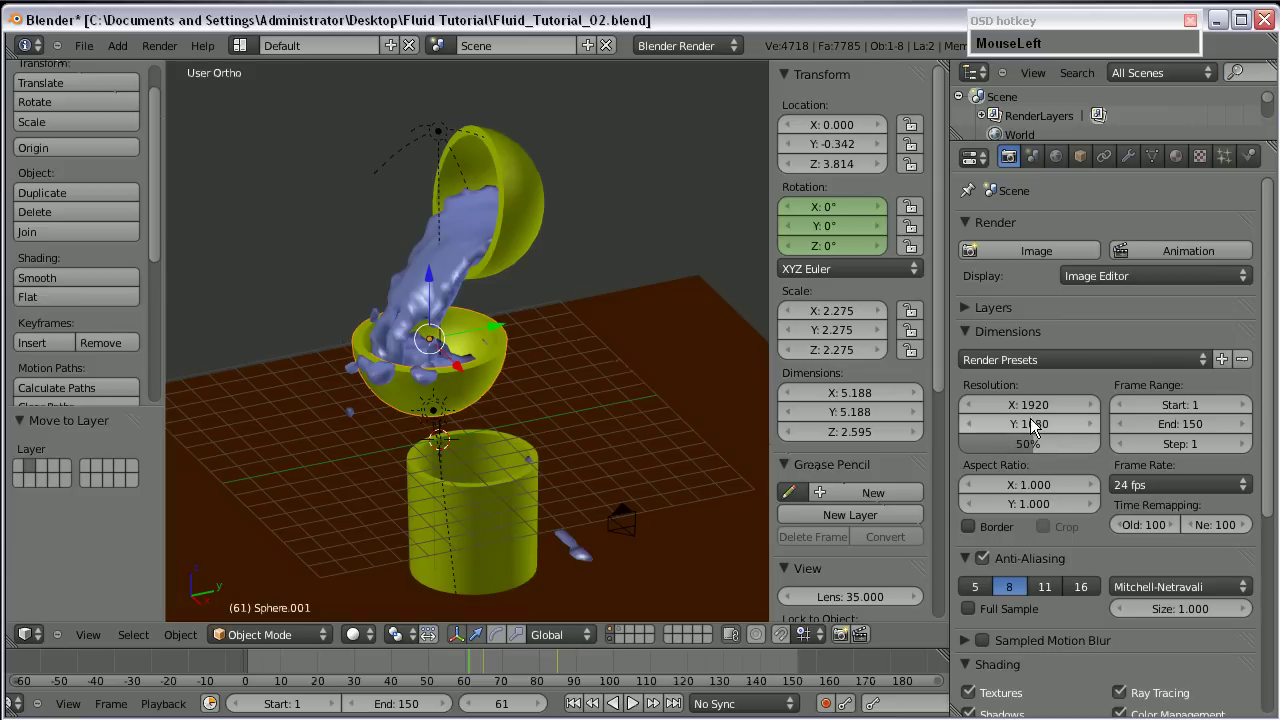
{"action": "key", "text": "KP_1"}
{"action": "key", "text": "KP_2"}
{"action": "left_click", "coordinate": [1052, 432]}
{"action": "key", "text": "KP_7"}
{"action": "key", "text": "KP_0"}
{"action": "key", "text": "Return"}
Set the frame rate to 25 fps and show the output settings.
{"action": "left_click", "coordinate": [1031, 450]}
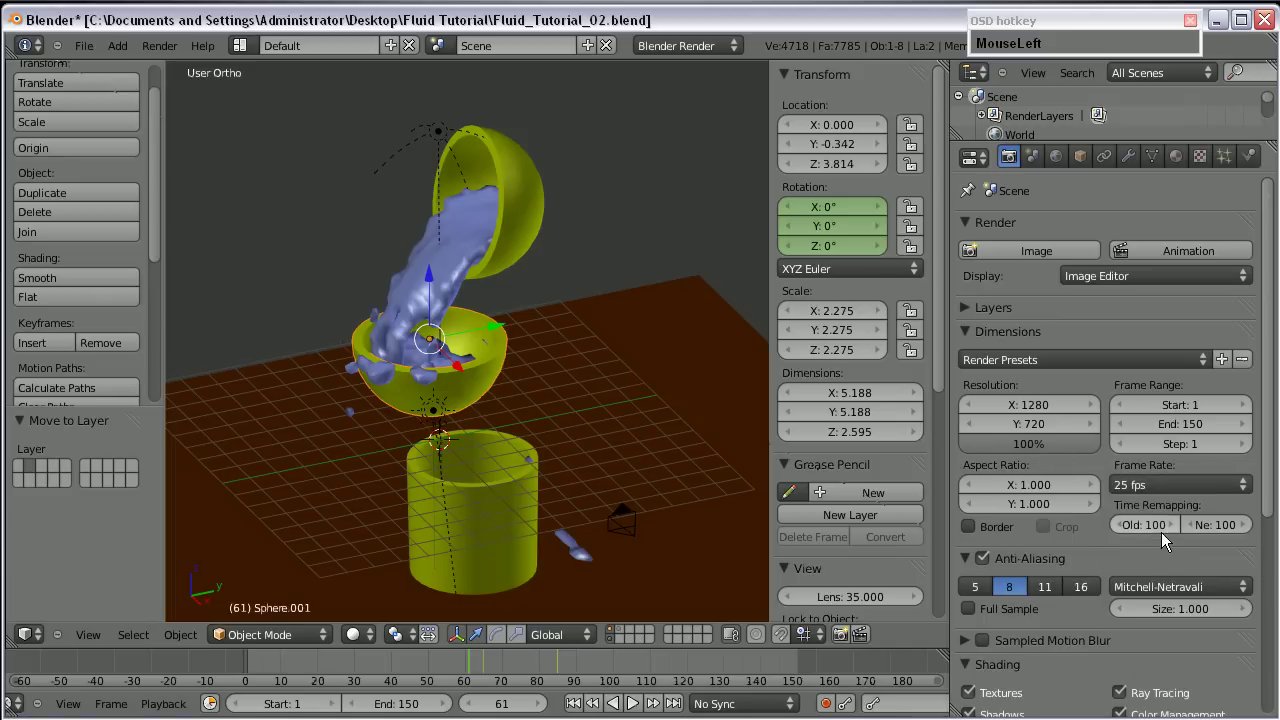
{"action": "scroll", "scroll_direction": "down", "scroll_amount": 3}
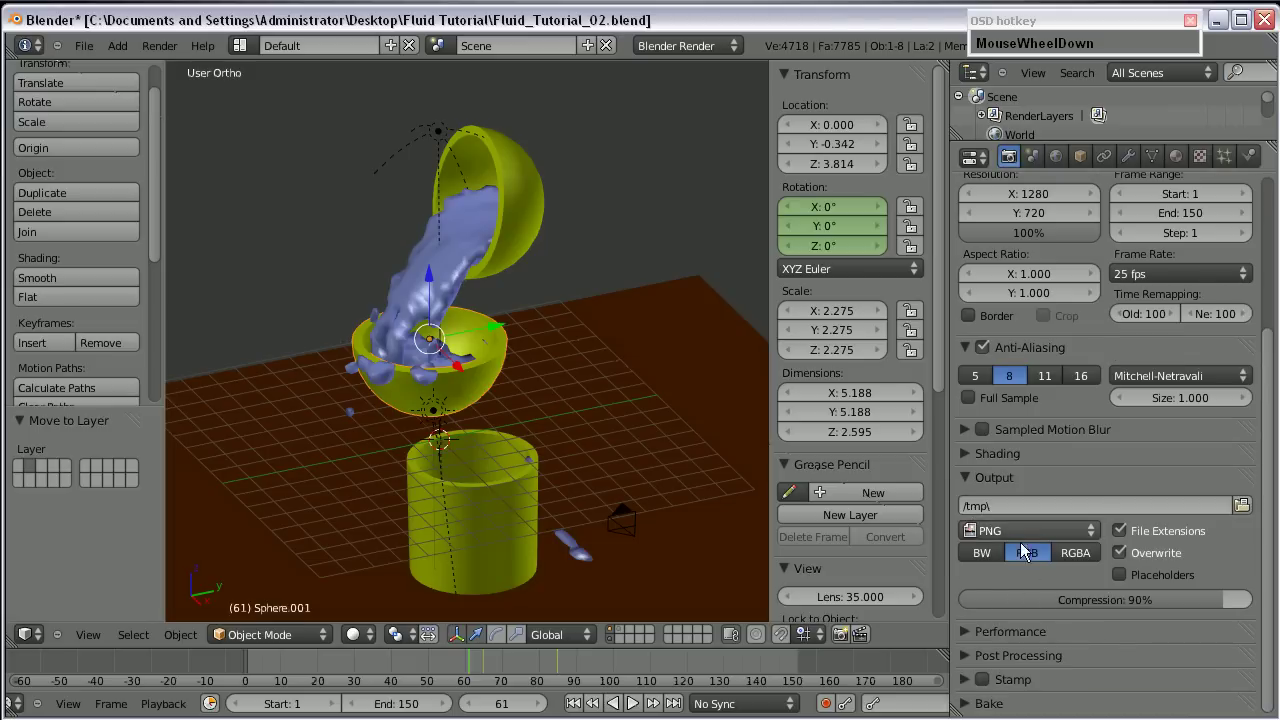
Choose a movie format and set the output file to Fluid in a new folder beside the blend file.
{"action": "left_click", "coordinate": [1013, 537]}
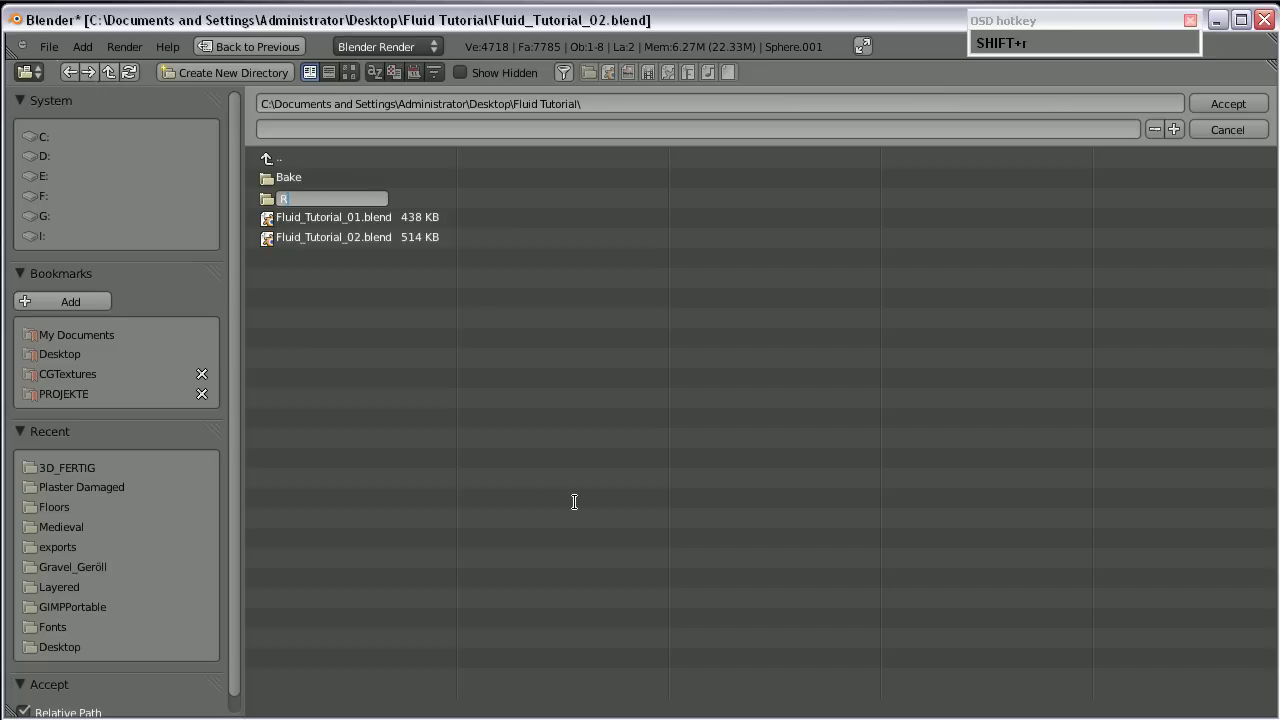
{"action": "type", "text": "de"}
{"action": "key", "text": "Return"}
{"action": "left_click", "coordinate": [305, 201]}
{"action": "type", "text": "Fluid"}
{"action": "key", "text": "Return"}
Start rendering the full animation with Ctrl+F12.
{"action": "scroll", "scroll_direction": "down", "scroll_amount": 3}
{"action": "scroll", "scroll_direction": "up", "scroll_amount": 3}
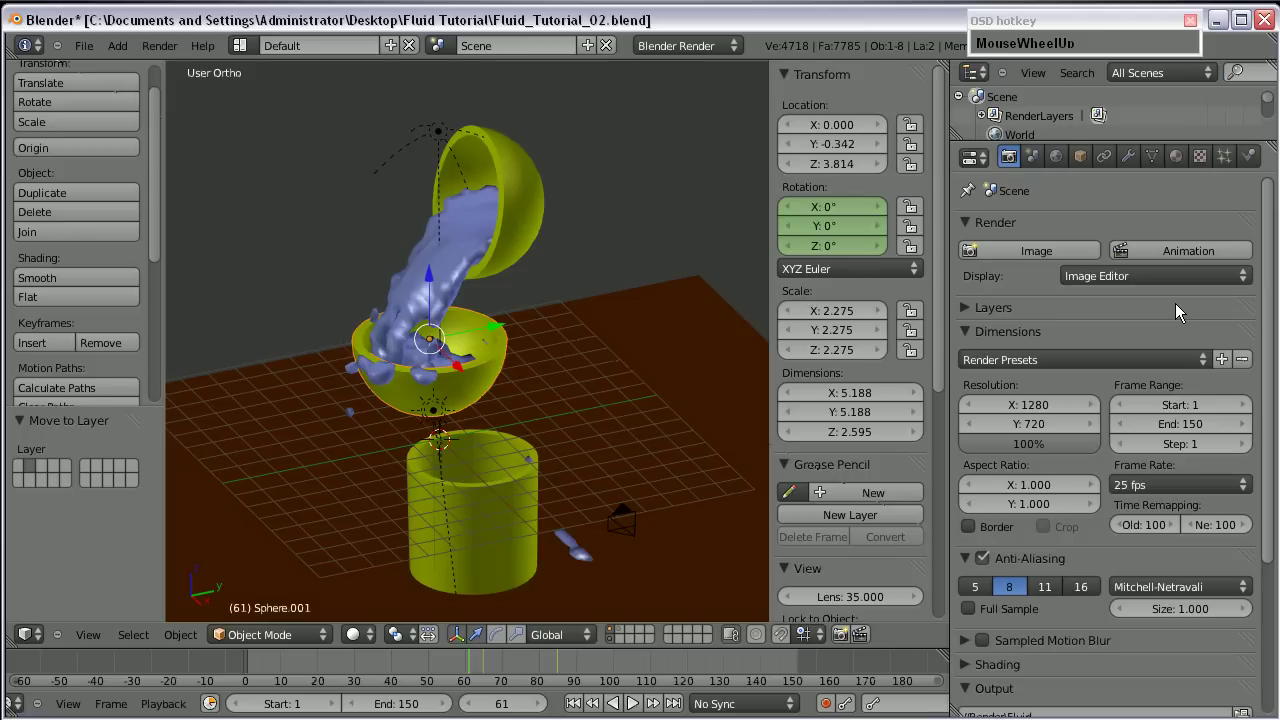
{"action": "left_click", "coordinate": [1158, 251]}
{"action": "scroll", "scroll_direction": "down", "scroll_amount": 3}
{"action": "key", "text": "Escape"}
Play the rendered Fluid.mov in VLC media player.
{"action": "left_click", "coordinate": [737, 516]}
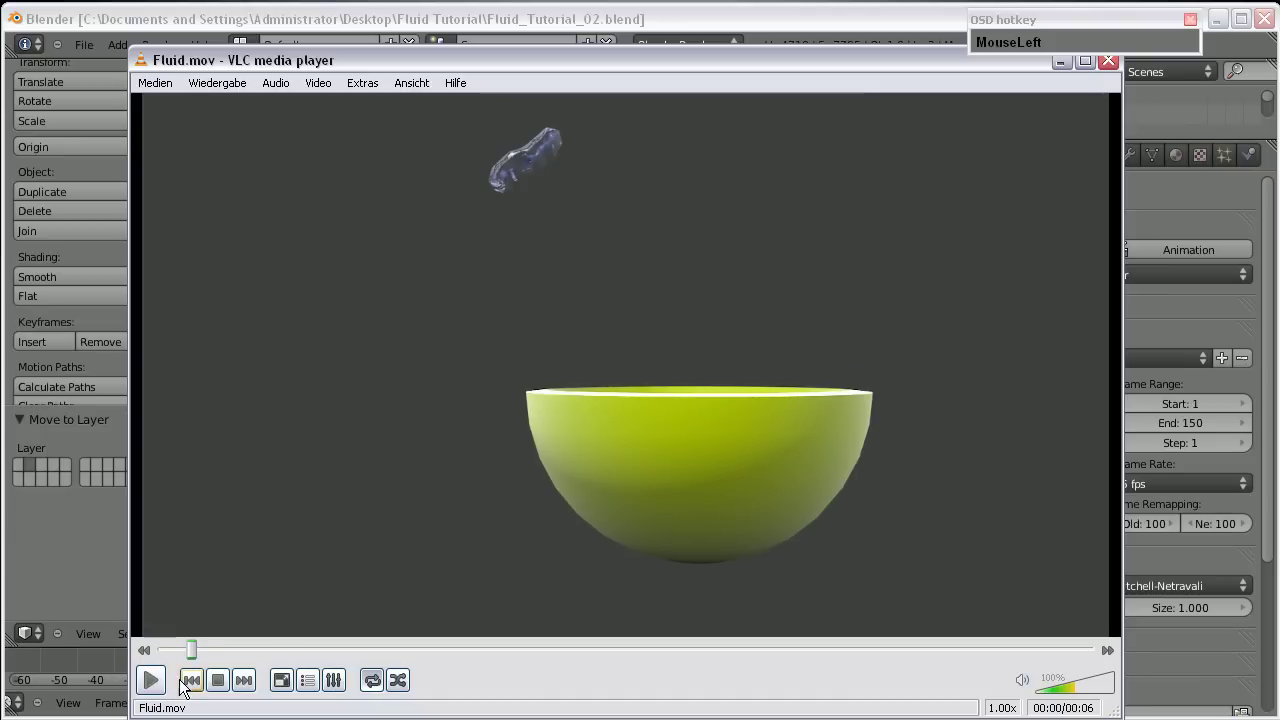
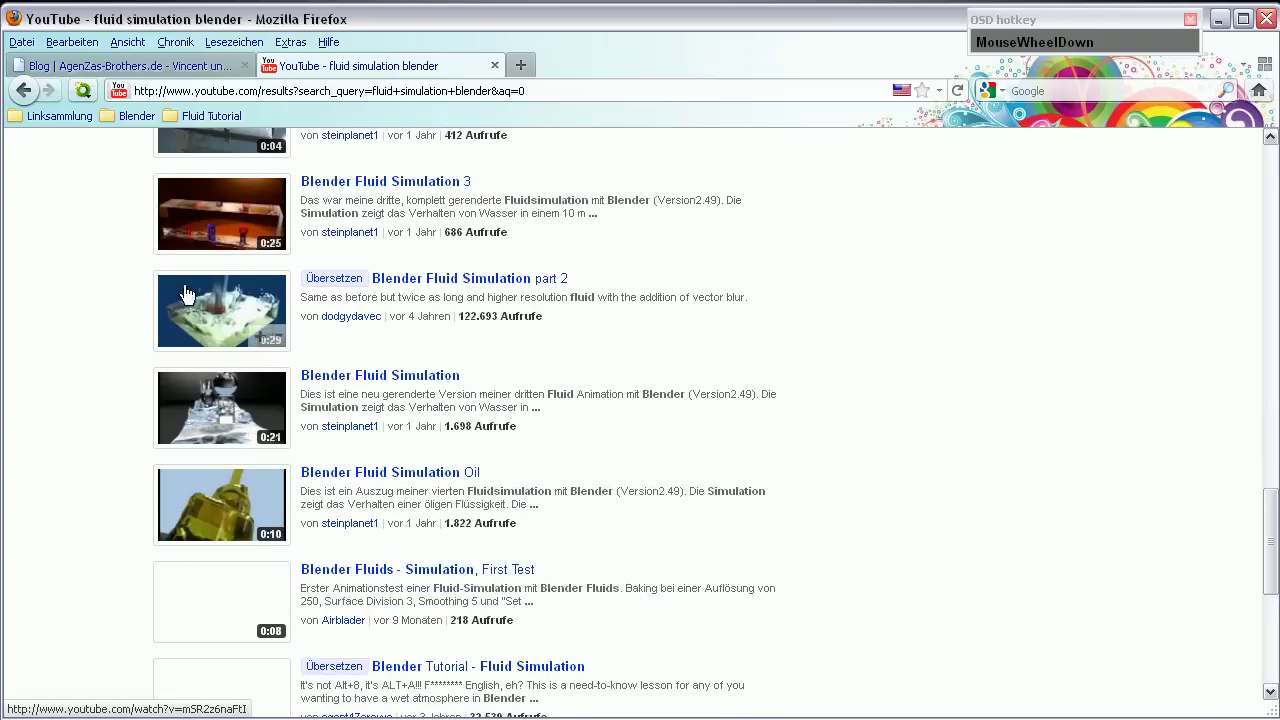
Leave the YouTube results and return to the AgenZas-Brothers.de blog in Firefox.
{"action": "scroll", "scroll_direction": "up", "scroll_amount": 3}
{"action": "left_click", "coordinate": [797, 94]}
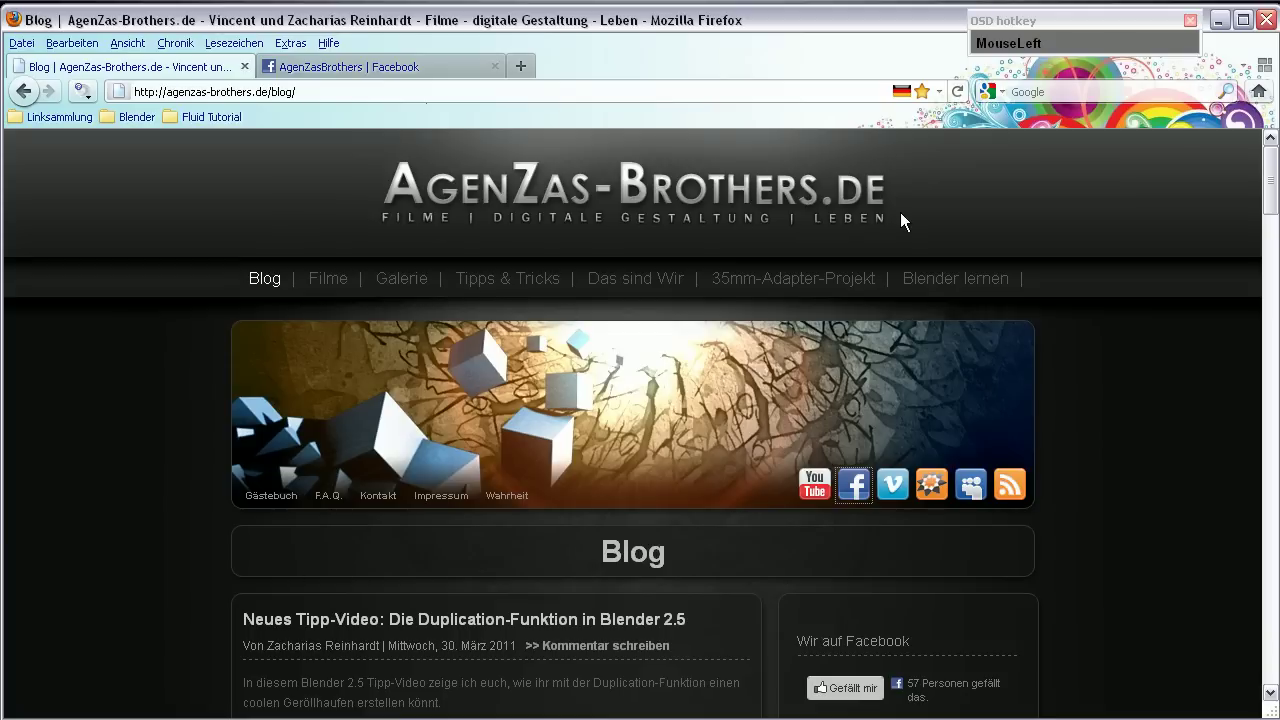
Scroll down the blog to the 'Unser erster Kinofilm!' post about the Wir bleiben hier film.
{"action": "scroll", "scroll_direction": "down", "scroll_amount": 3}
{"action": "scroll", "scroll_direction": "up", "scroll_amount": 3}
{"action": "scroll", "scroll_direction": "down", "scroll_amount": 3}
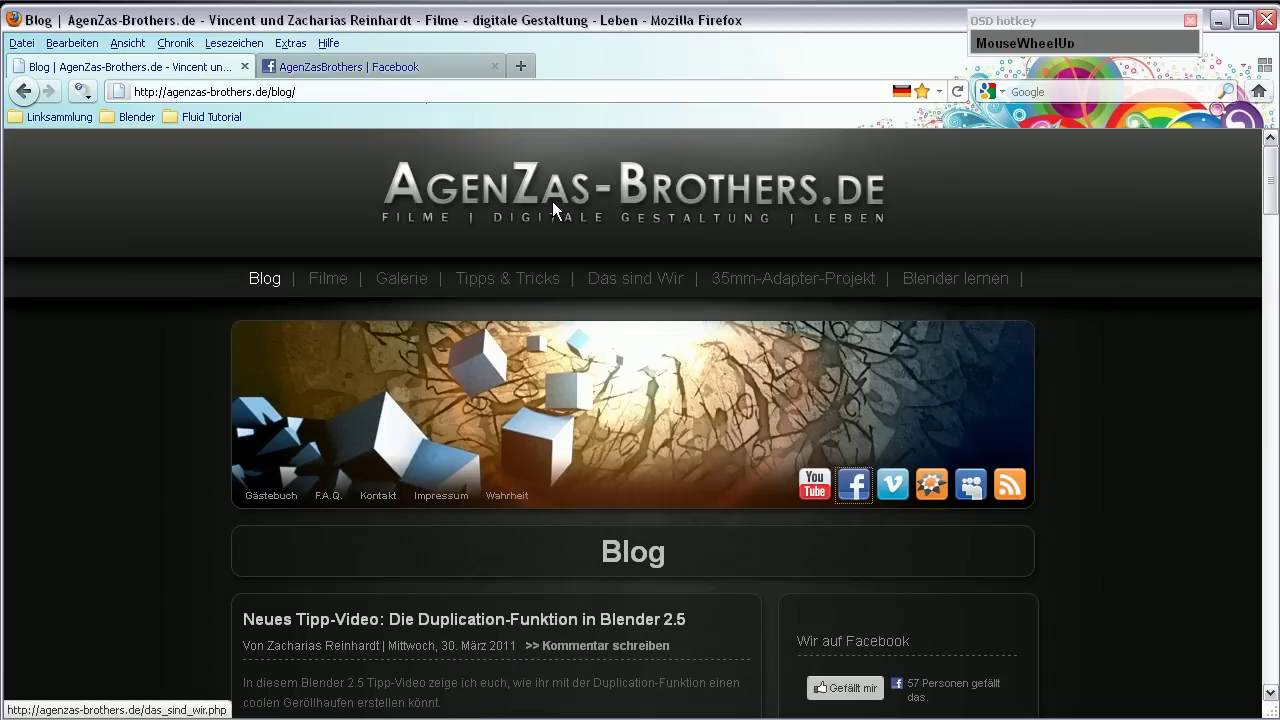
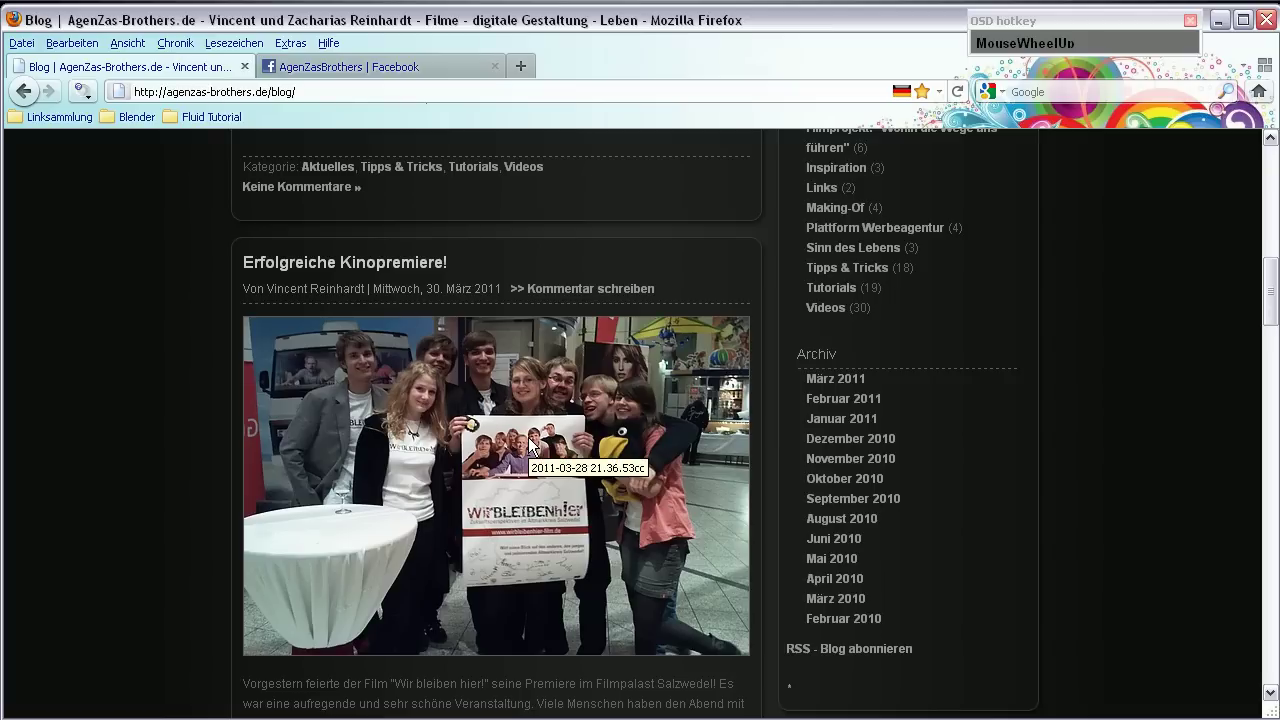
{"action": "scroll", "scroll_direction": "down", "scroll_amount": 3}
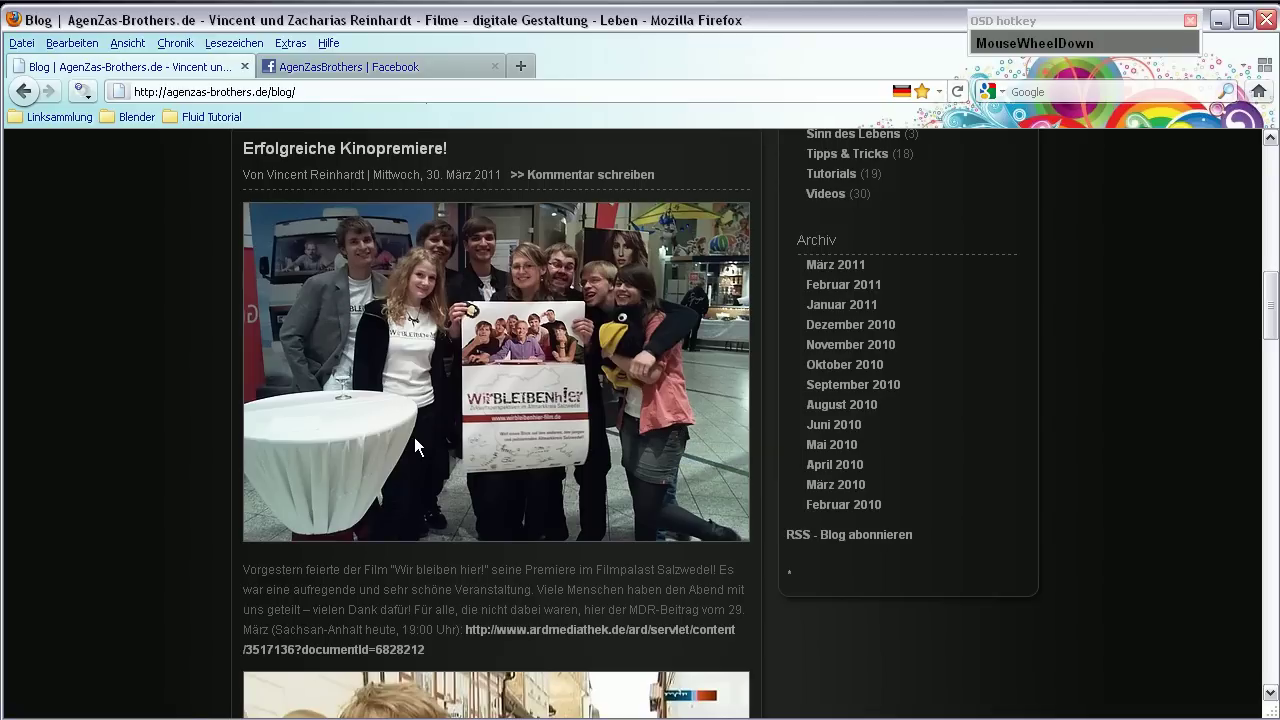
{"action": "scroll", "scroll_direction": "up", "scroll_amount": 3}
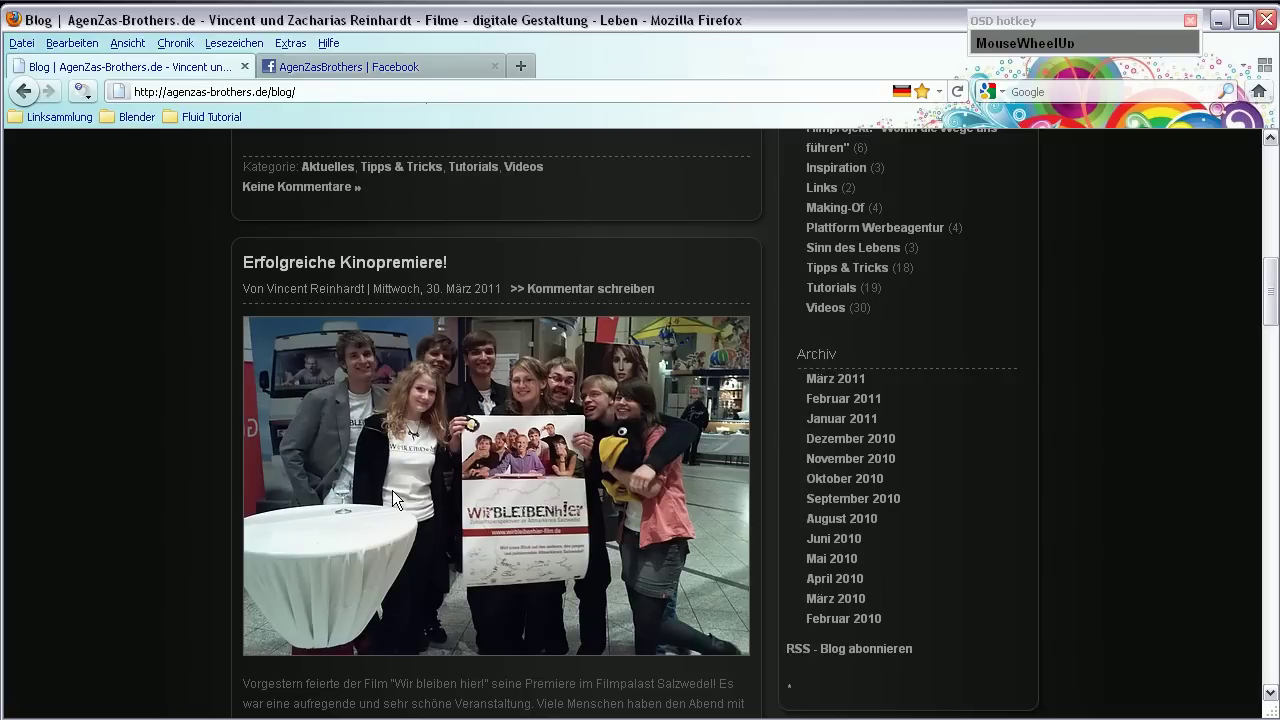
{"action": "scroll", "scroll_direction": "down", "scroll_amount": 3}
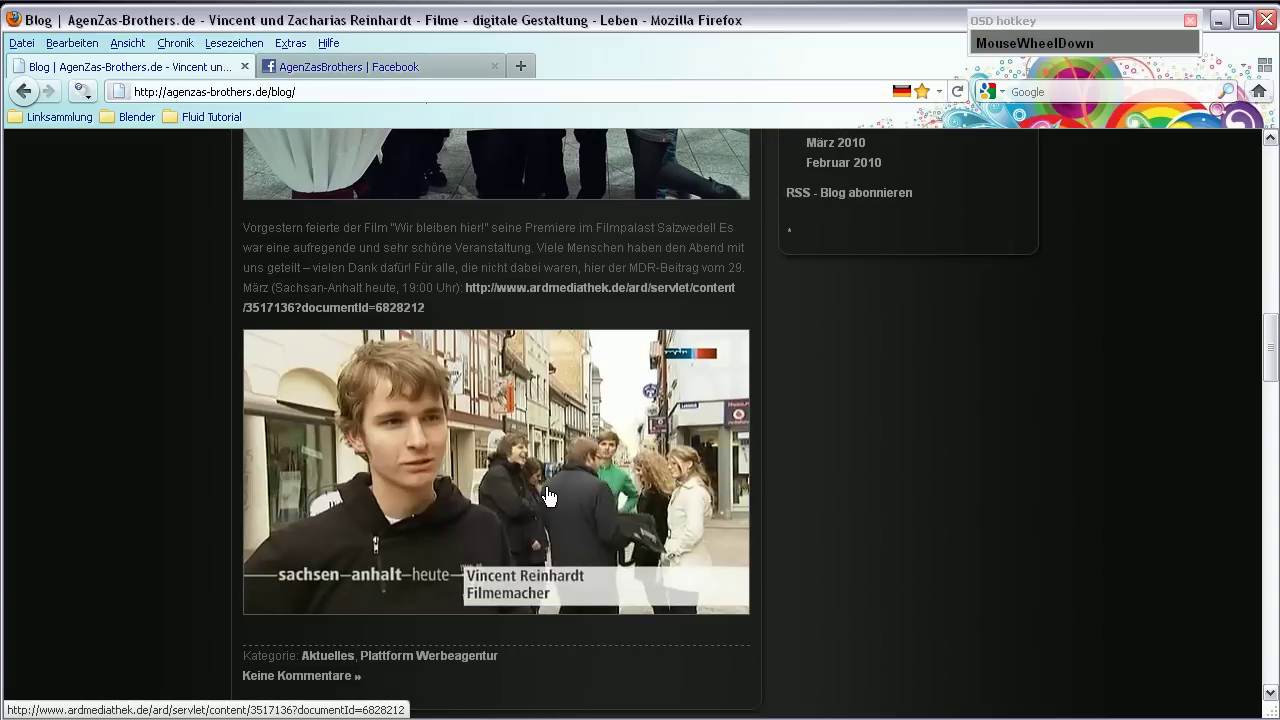
{"action": "scroll", "scroll_direction": "up", "scroll_amount": 3}
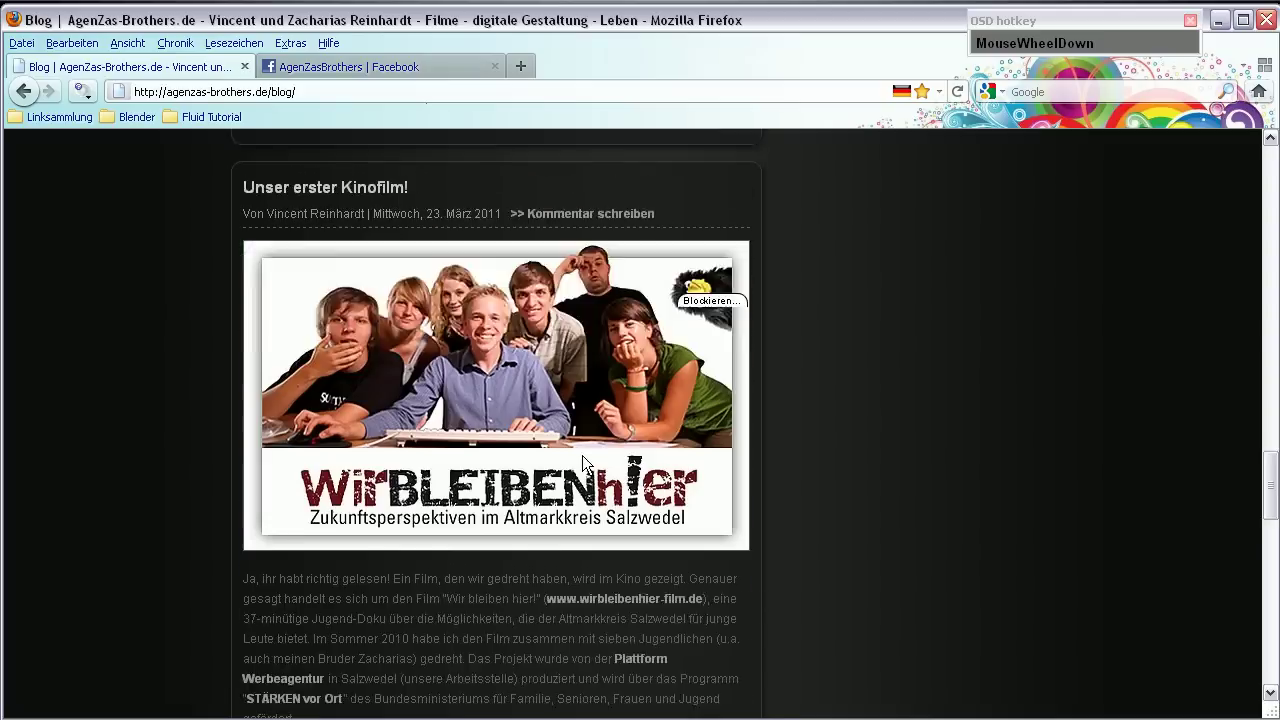
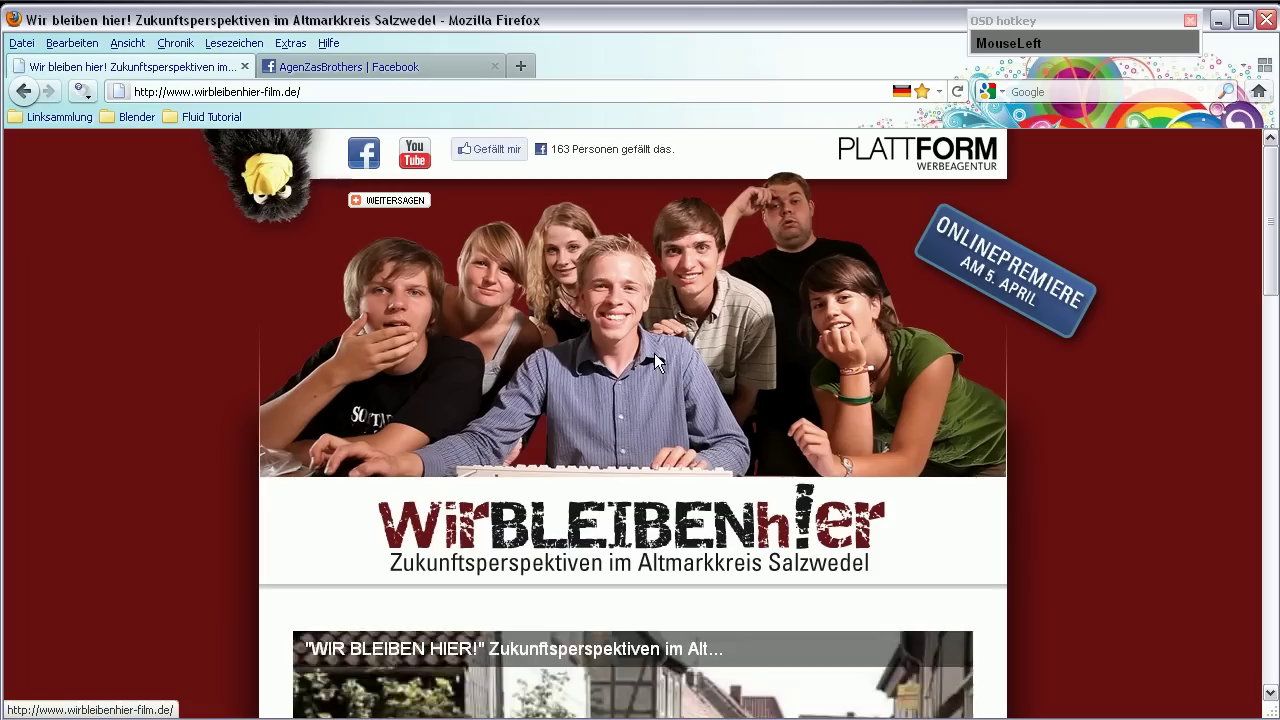
Browse the wirbleibenhier-film.de page, then bring the Blender fluid scene back to the front.
{"action": "scroll", "scroll_direction": "down", "scroll_amount": 3}
{"action": "scroll", "scroll_direction": "up", "scroll_amount": 3}
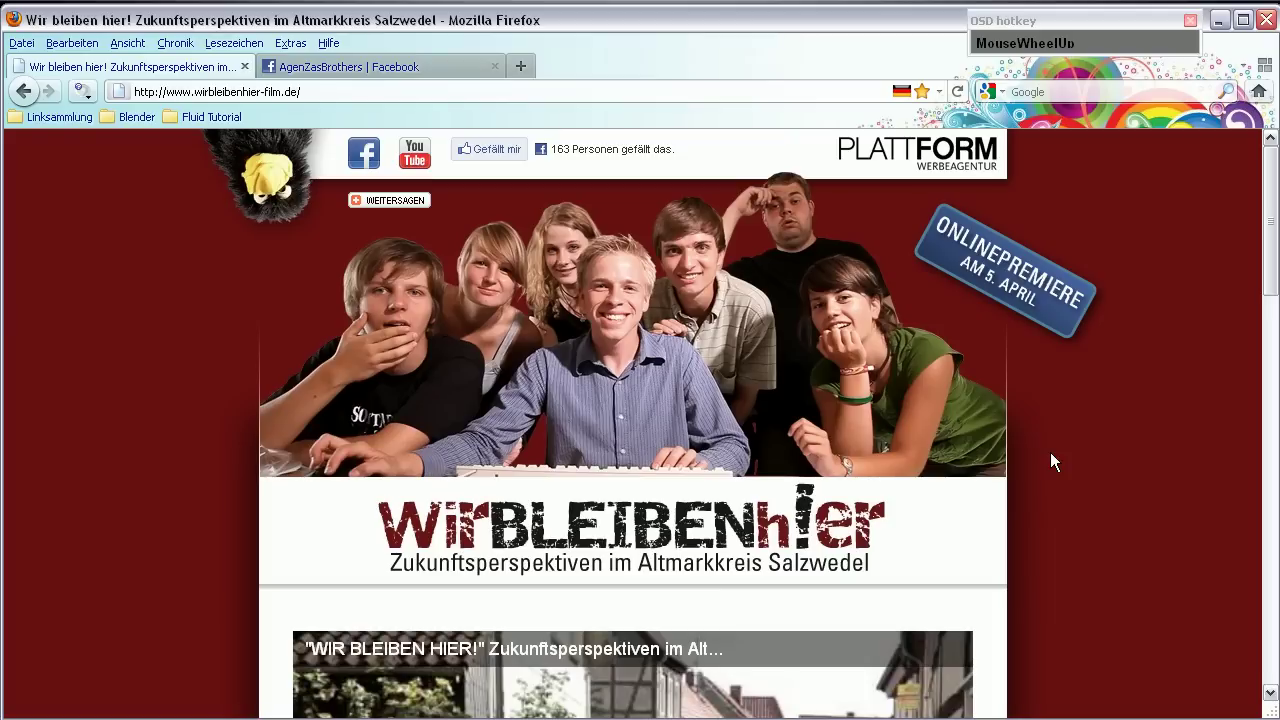
{"action": "scroll", "scroll_direction": "down", "scroll_amount": 3}
{"action": "scroll", "scroll_direction": "up", "scroll_amount": 3}
{"action": "scroll", "scroll_direction": "down", "scroll_amount": 3}
{"action": "scroll", "scroll_direction": "up", "scroll_amount": 3}
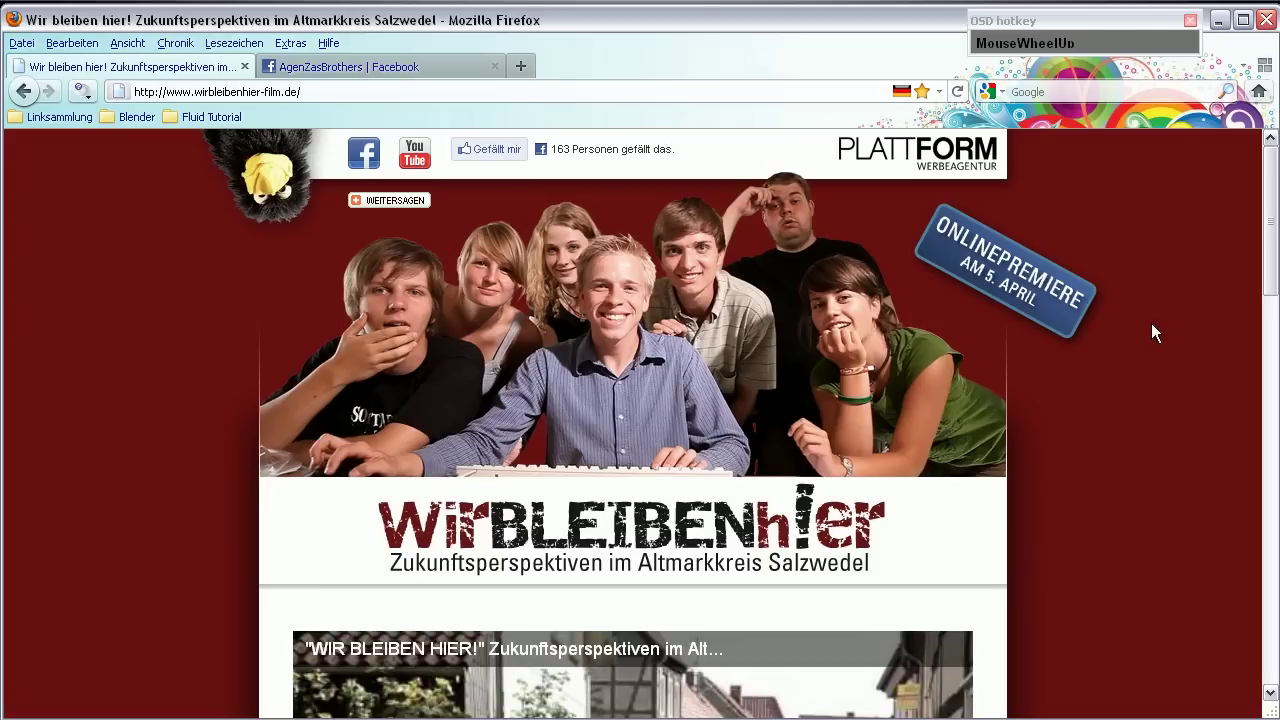
{"action": "left_click", "coordinate": [1223, 25]}
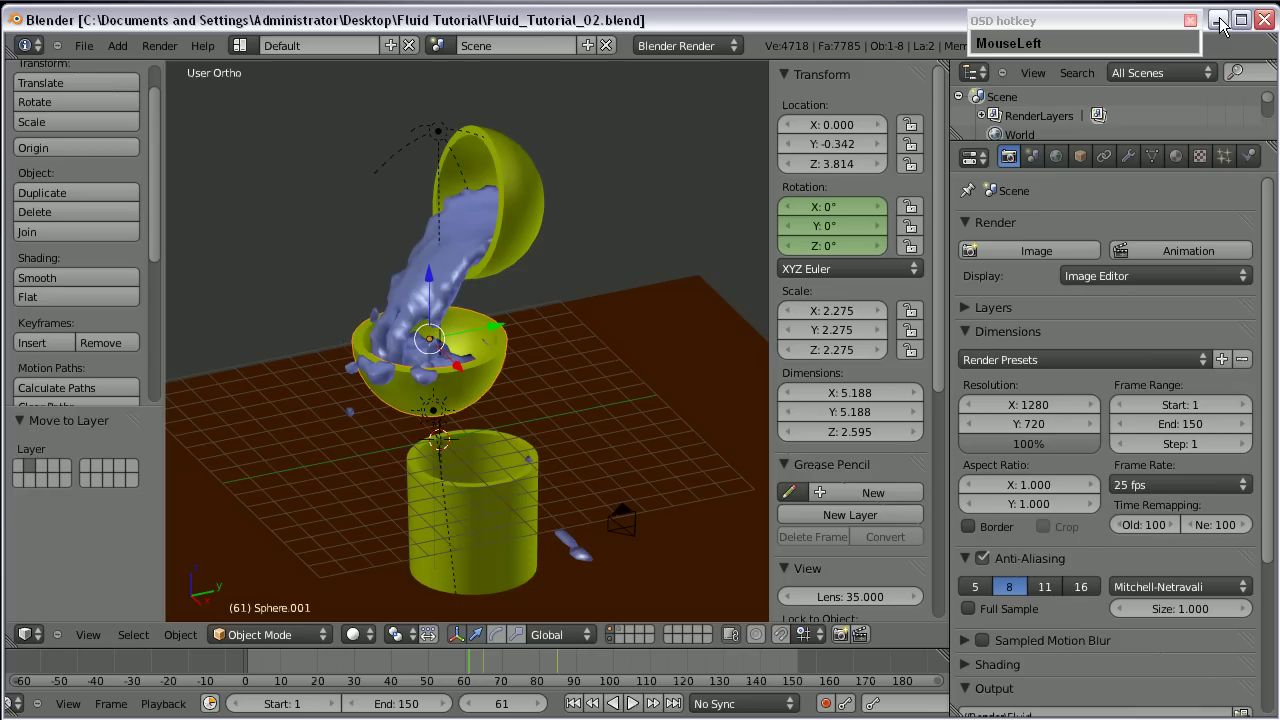